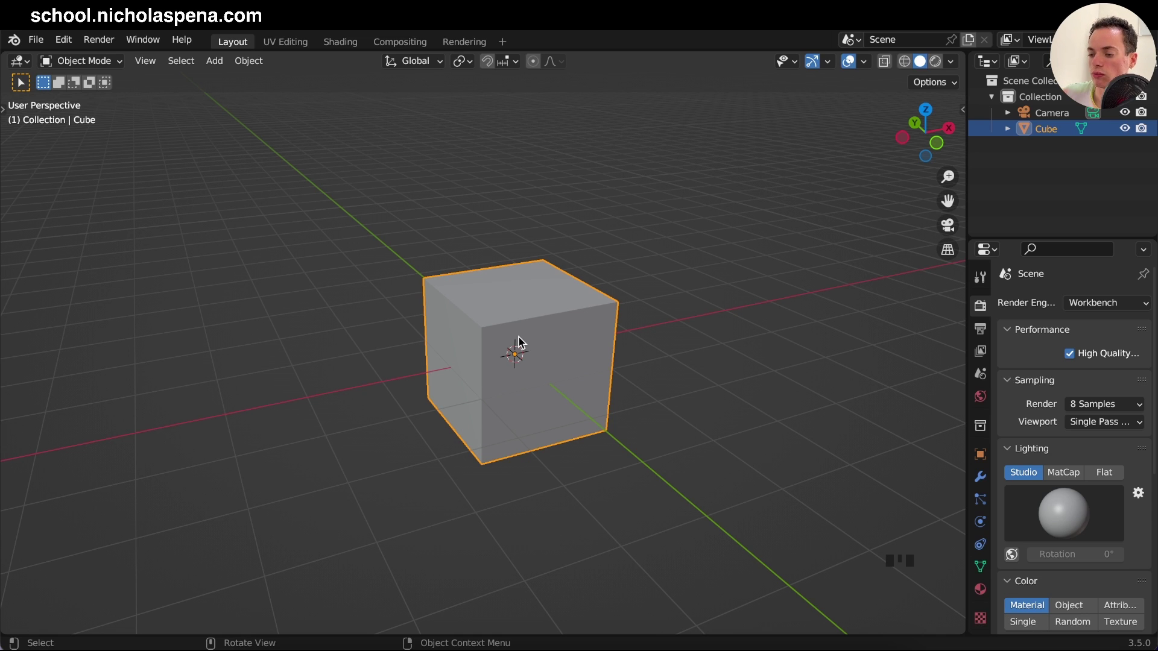
Step: Hide the default cube and bring up the Add menu for a reference image
left_click(548, 333)
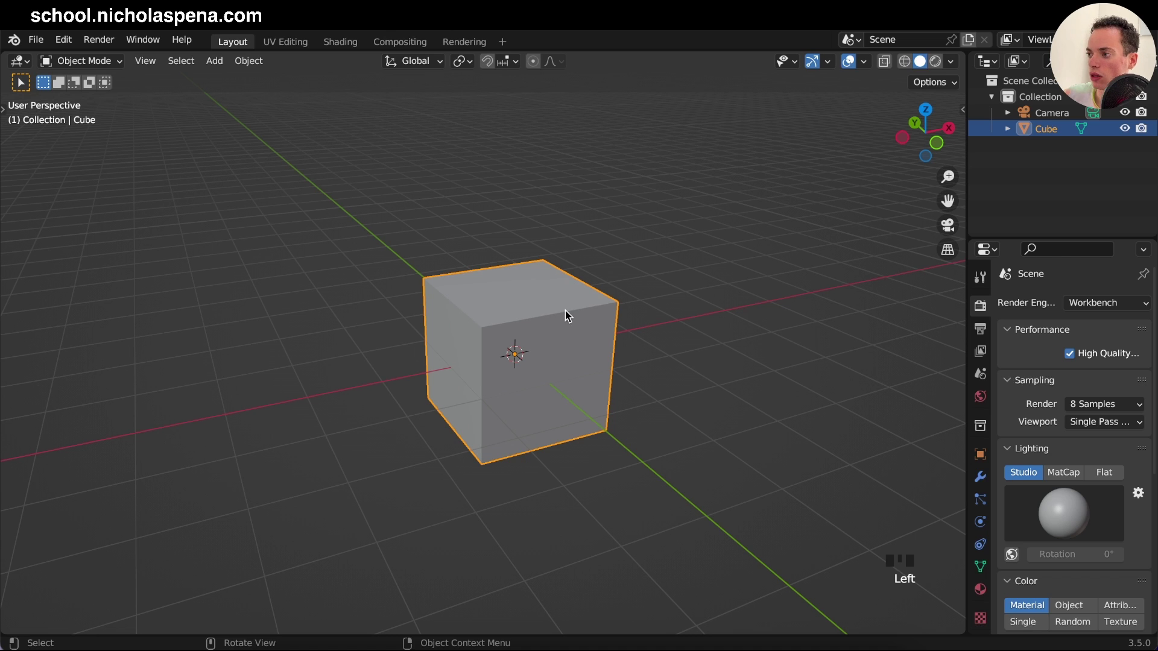
key("h")
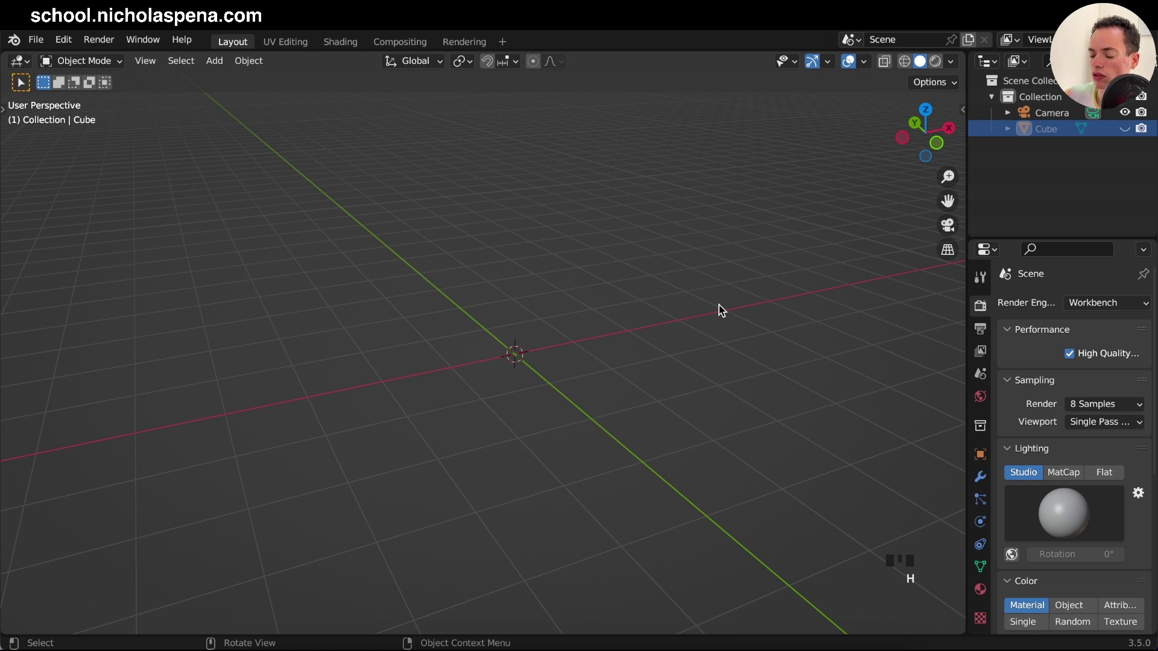
key("shift+a")
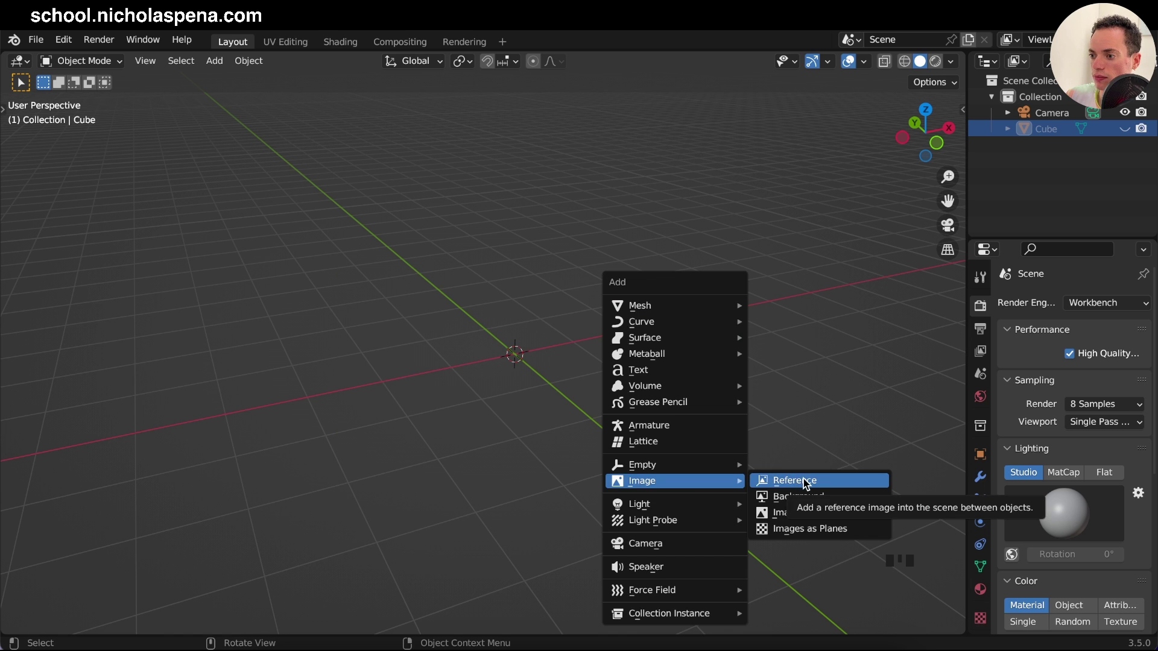
Step: Add the bin reference image, zero its rotation so it lies flat in top view, and position it on X
left_click(663, 354)
key("KP_7")
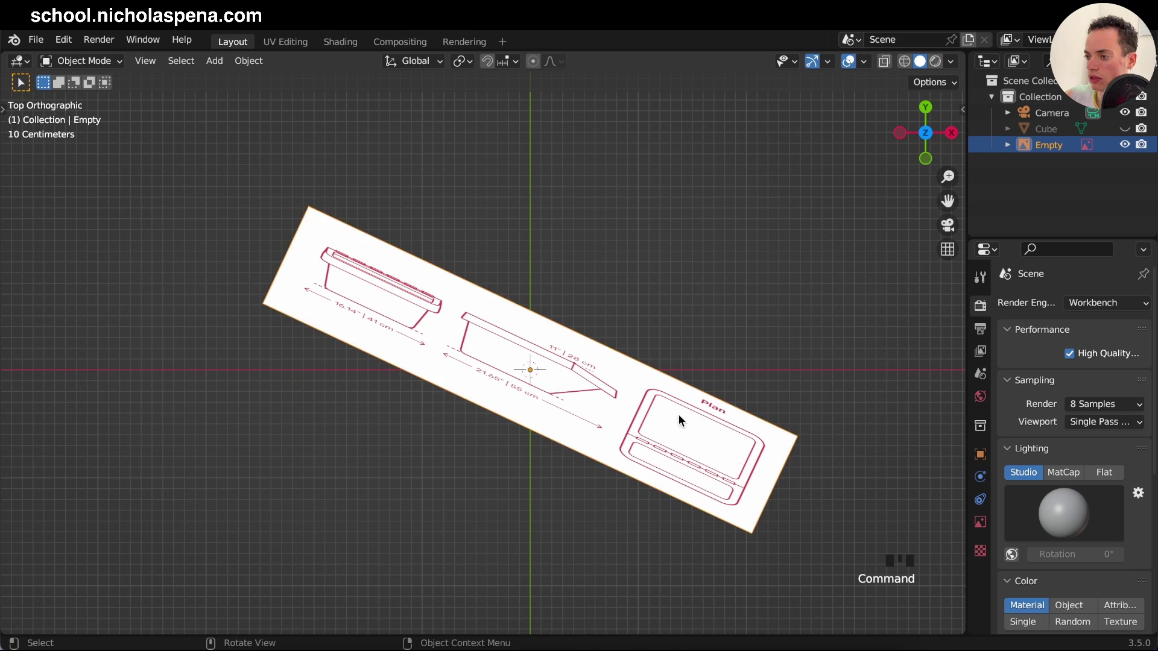
left_click(989, 454)
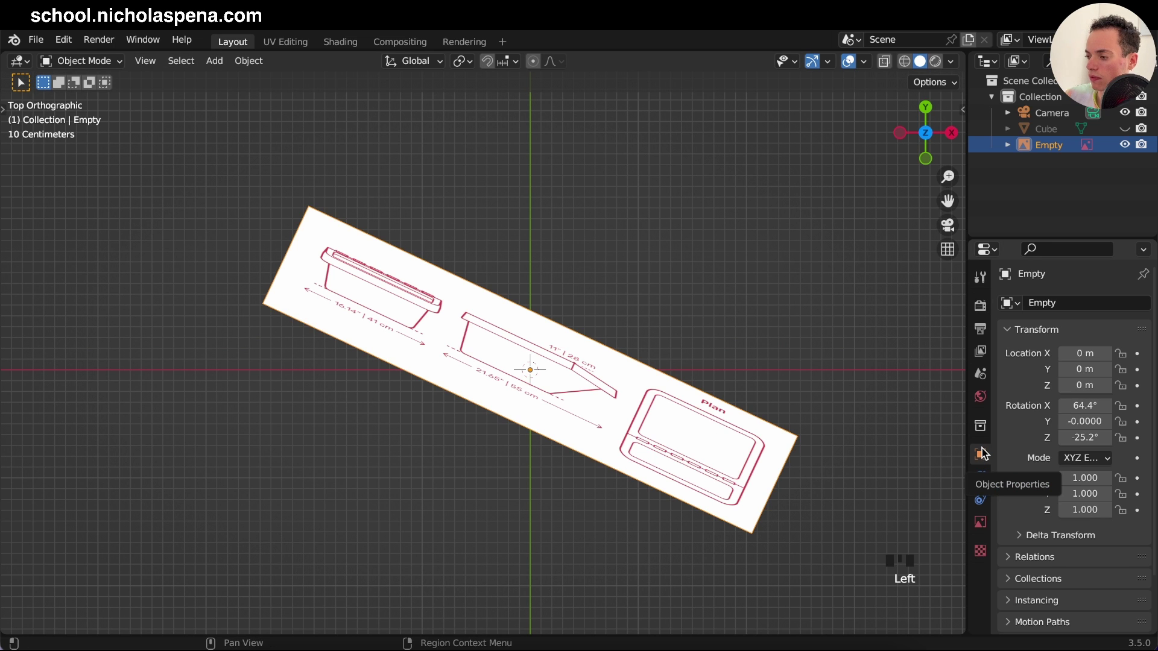
left_click_drag(1089, 400, 610, 314)
left_click(746, 359)
key("g")
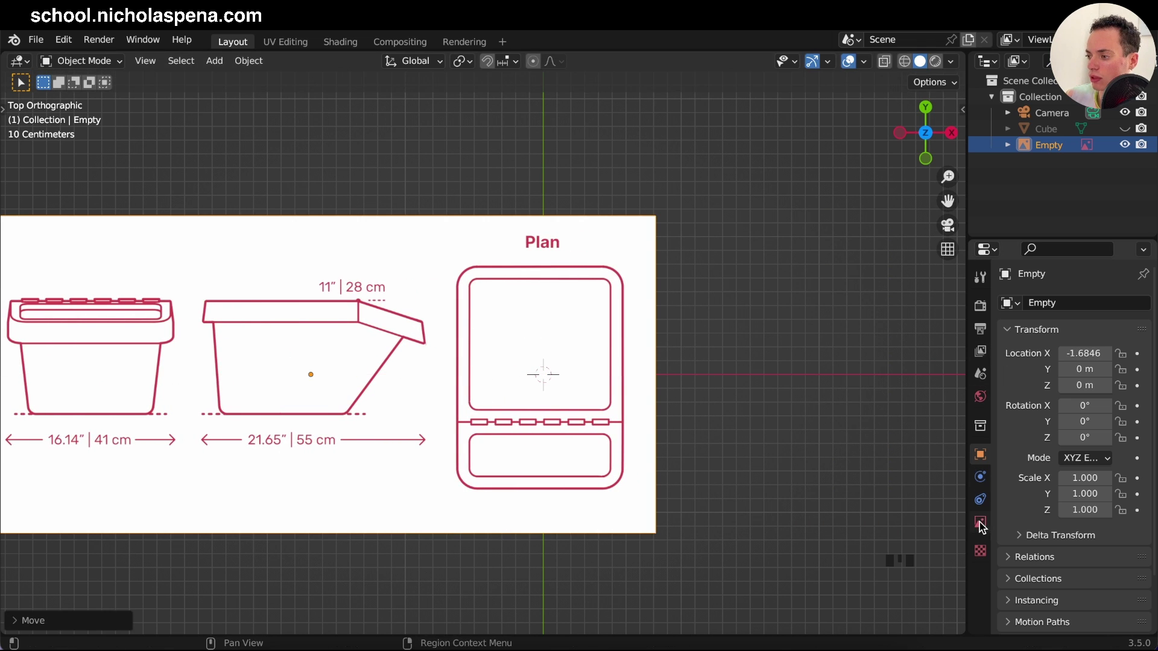
Step: Set the reference image opacity to 0.300 and make the cube visible again
left_click(980, 524)
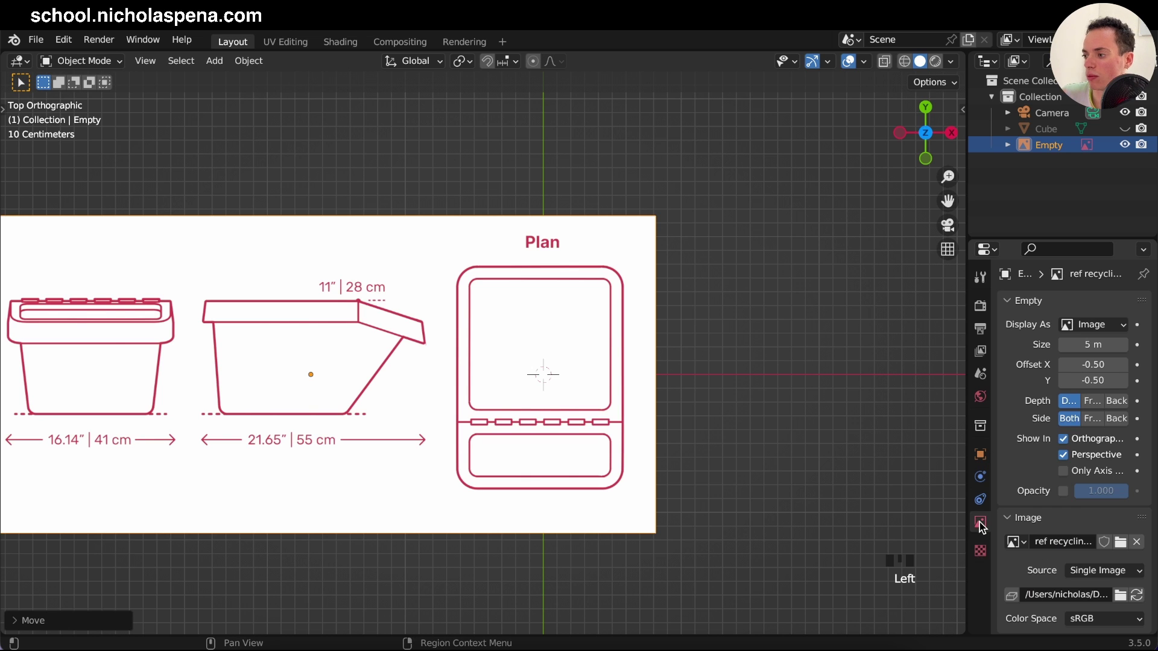
left_click(1064, 494)
left_click_drag(1106, 494, 738, 366)
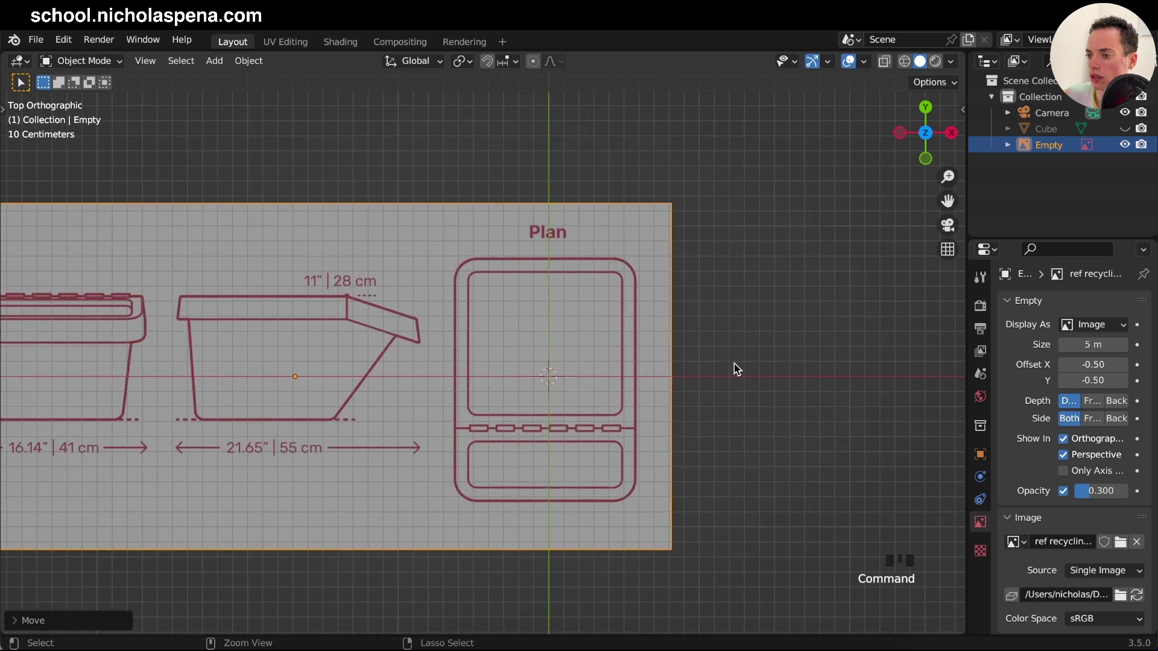
left_click(1128, 132)
left_click(679, 319)
Step: Scale the cube and stretch it along Y to match the bin's plan outline, shifting the drawing on X
key("s")
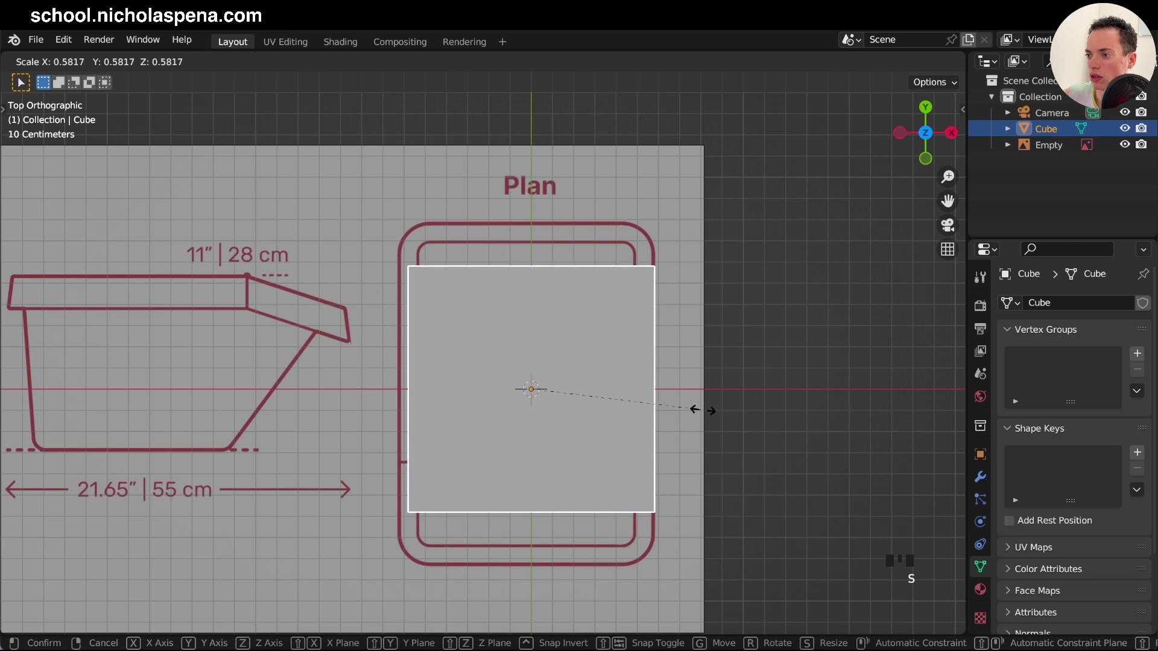
left_click(714, 248)
key("g")
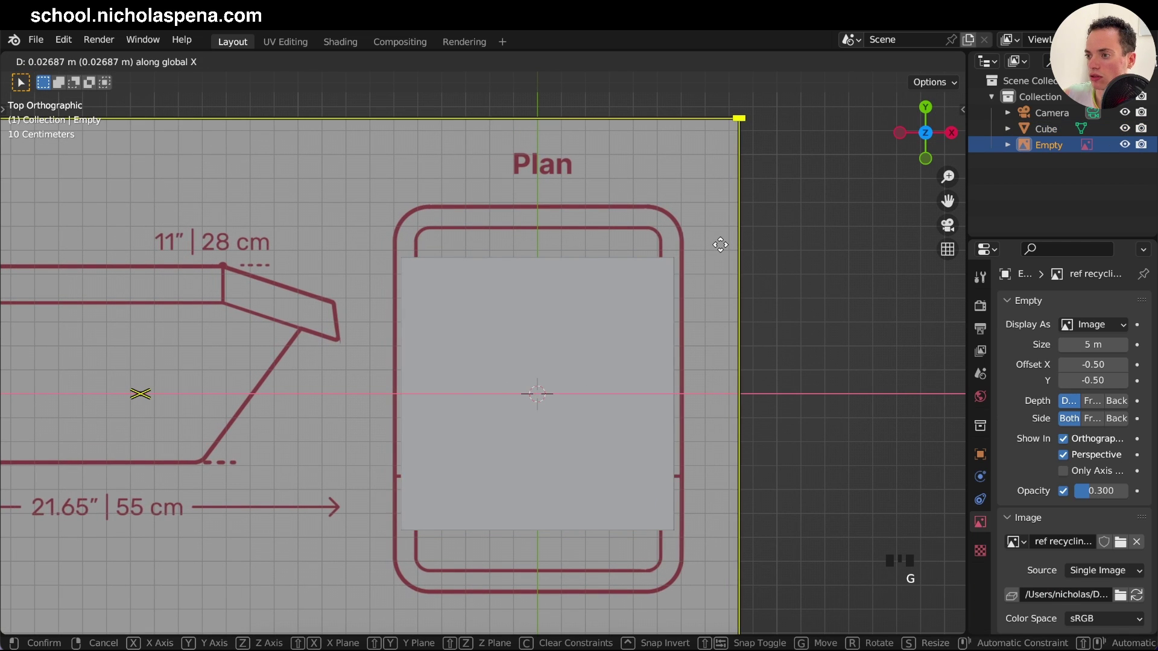
left_click(629, 296)
key("s")
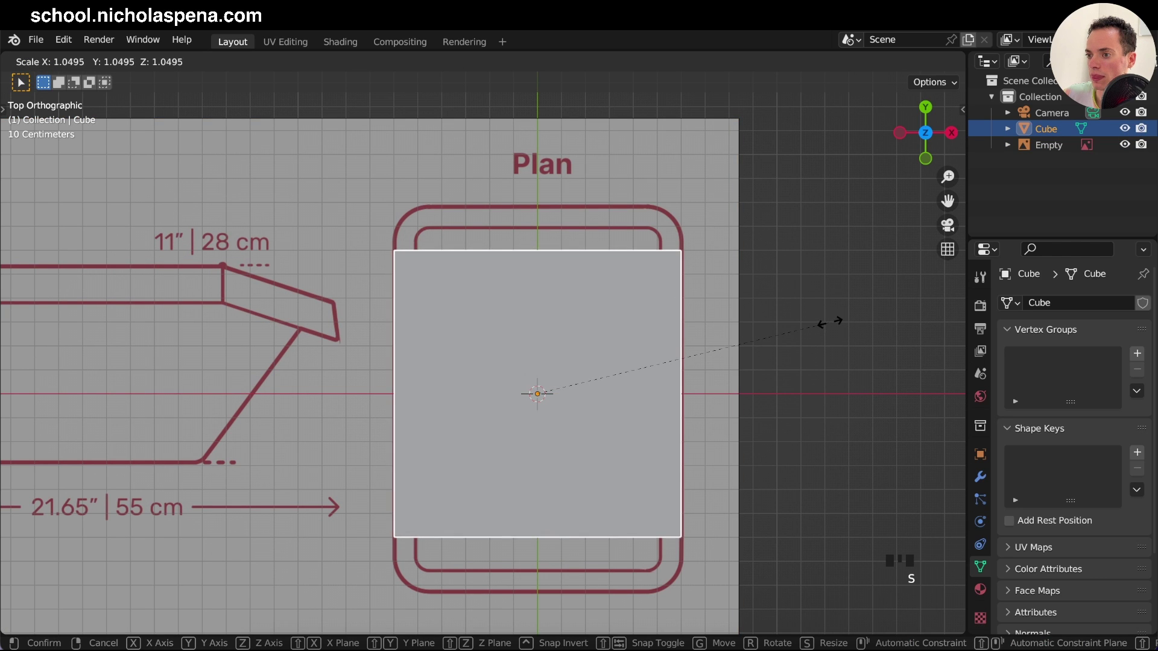
key("s")
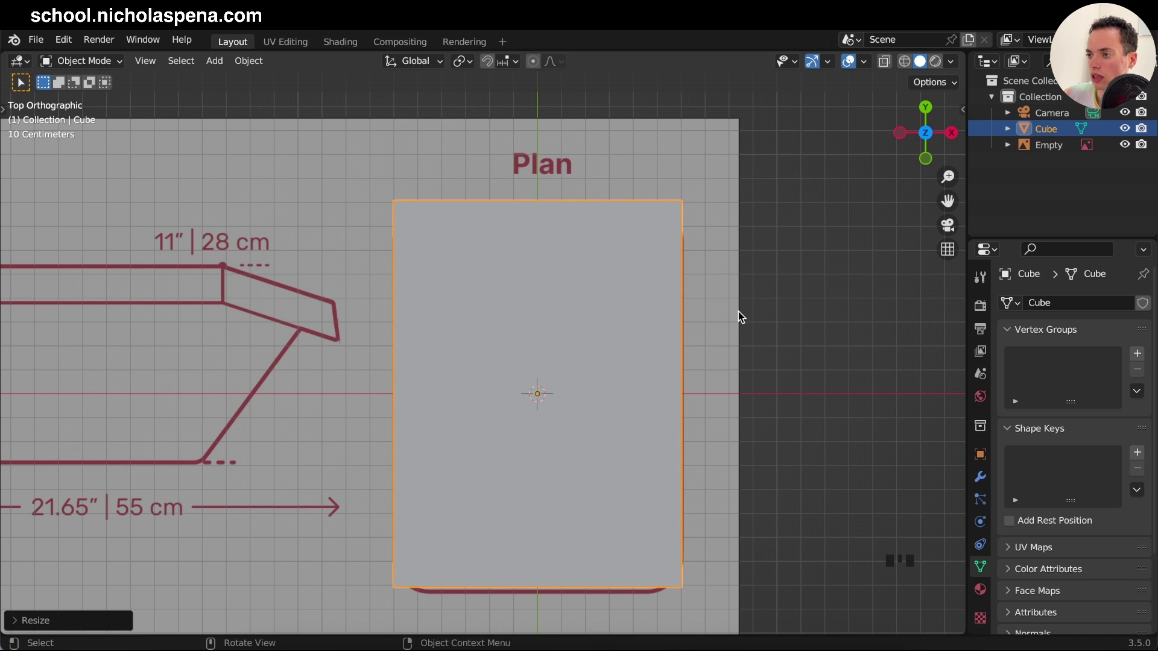
Step: Make the cube see-through and nudge the plan drawing along Y to align with it
key("alt+z")
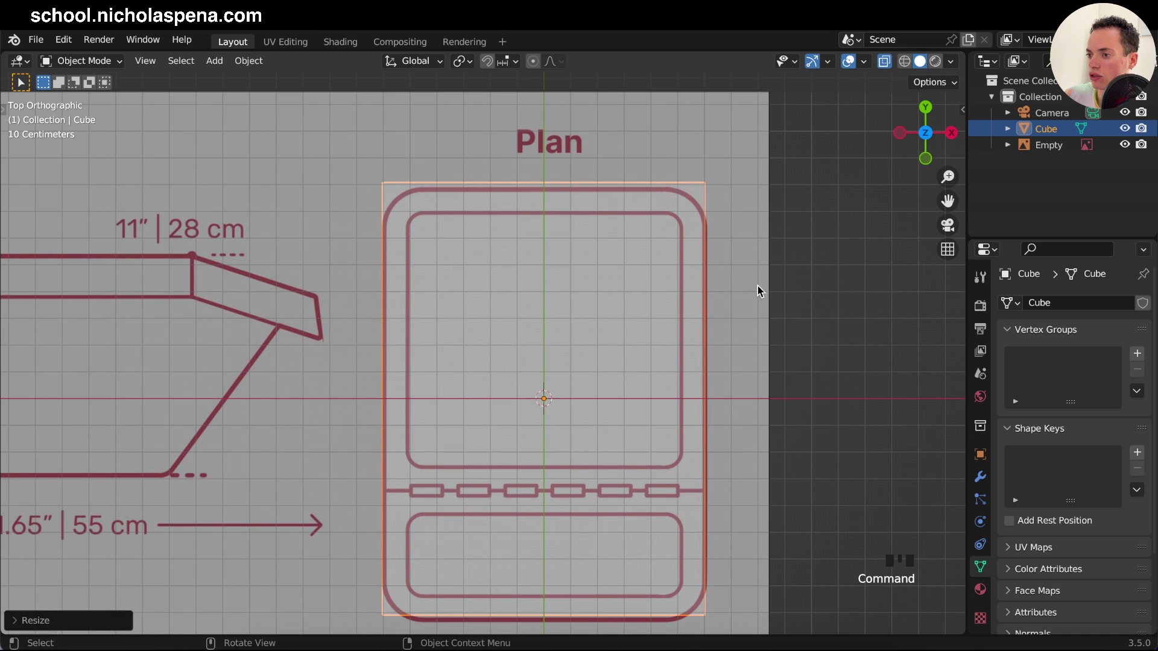
left_click(749, 299)
key("g")
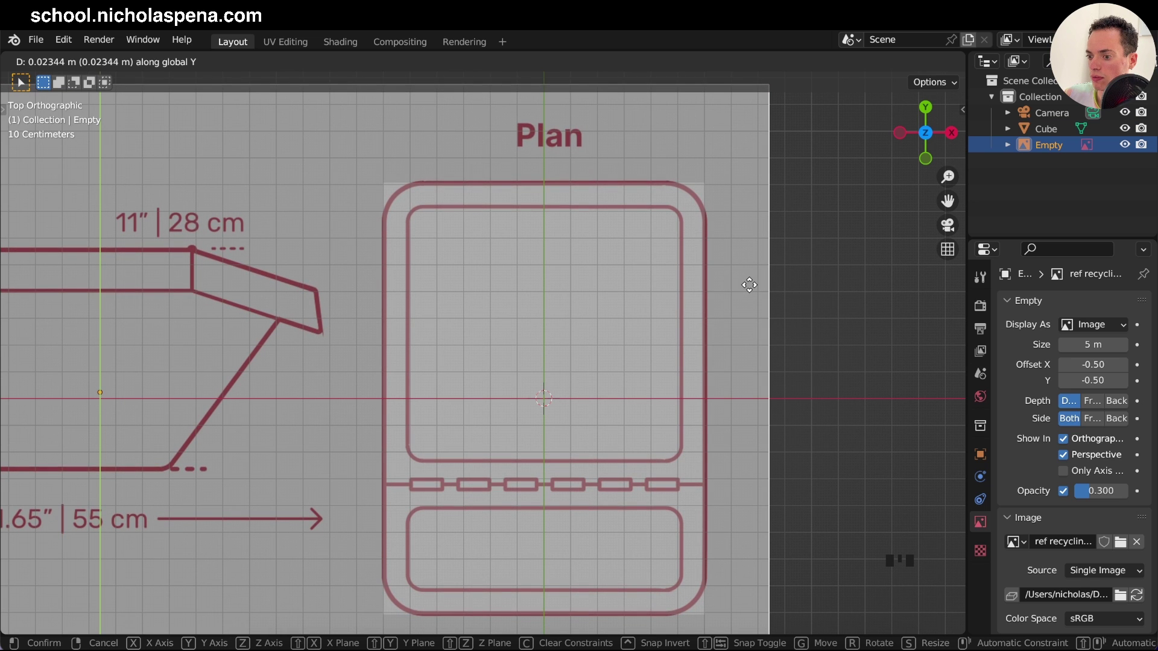
left_click(684, 375)
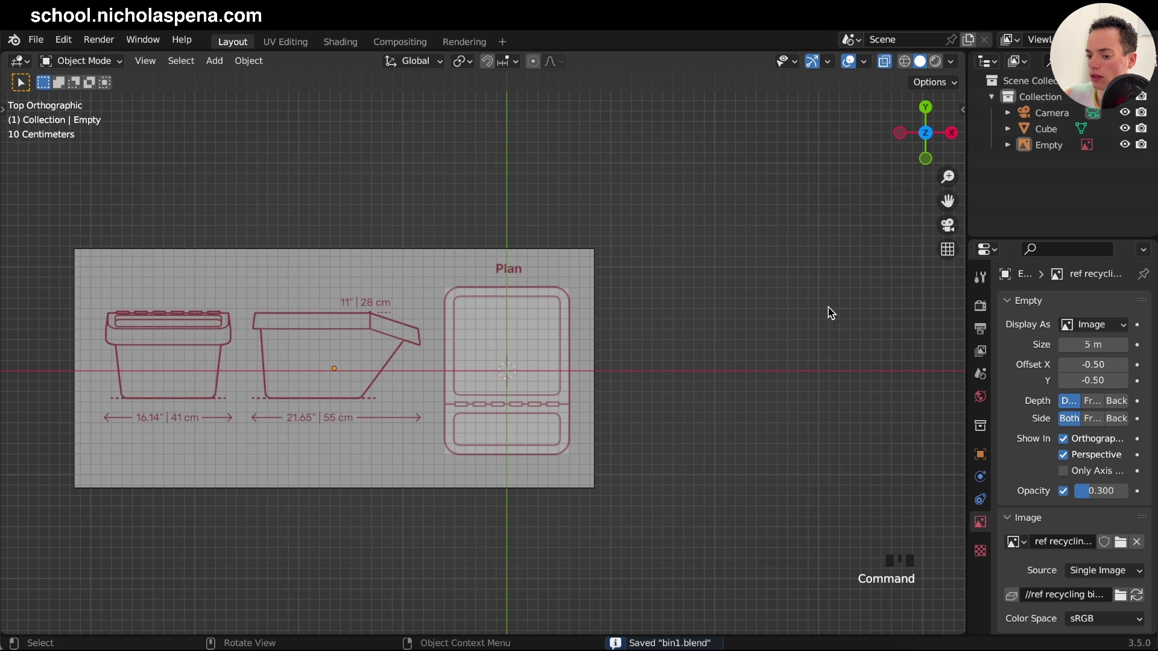
Step: Hide the camera and duplicate the reference drawing in front view
key("KP_1")
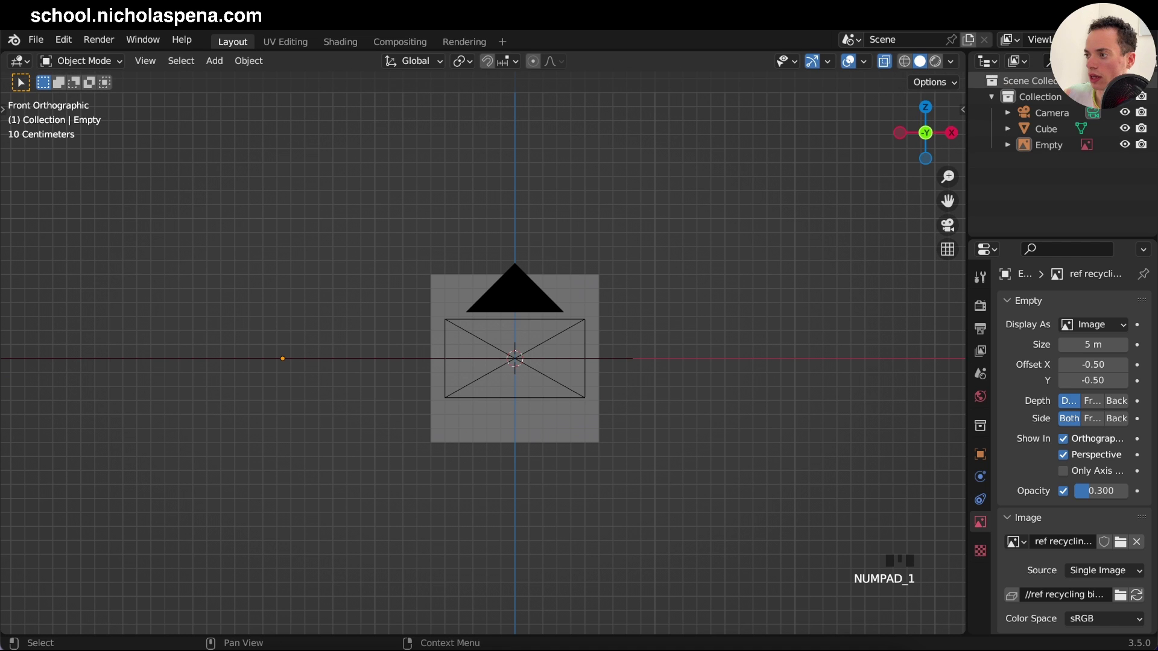
left_click(1140, 116)
left_click(1126, 115)
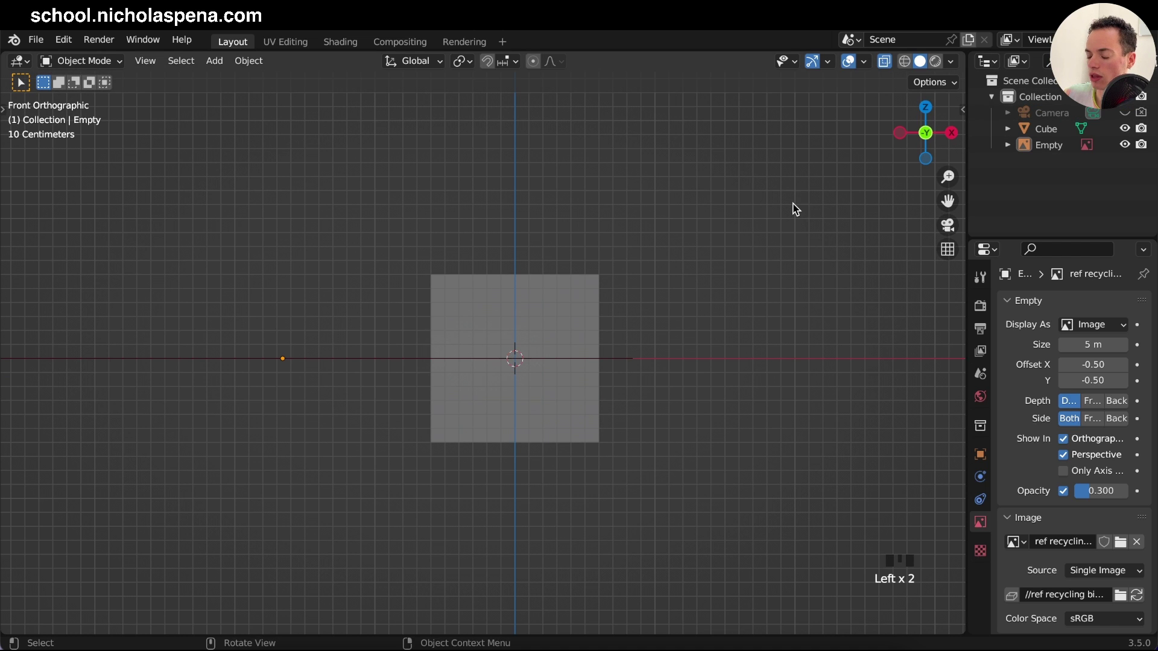
left_click(1038, 147)
key("shift+d")
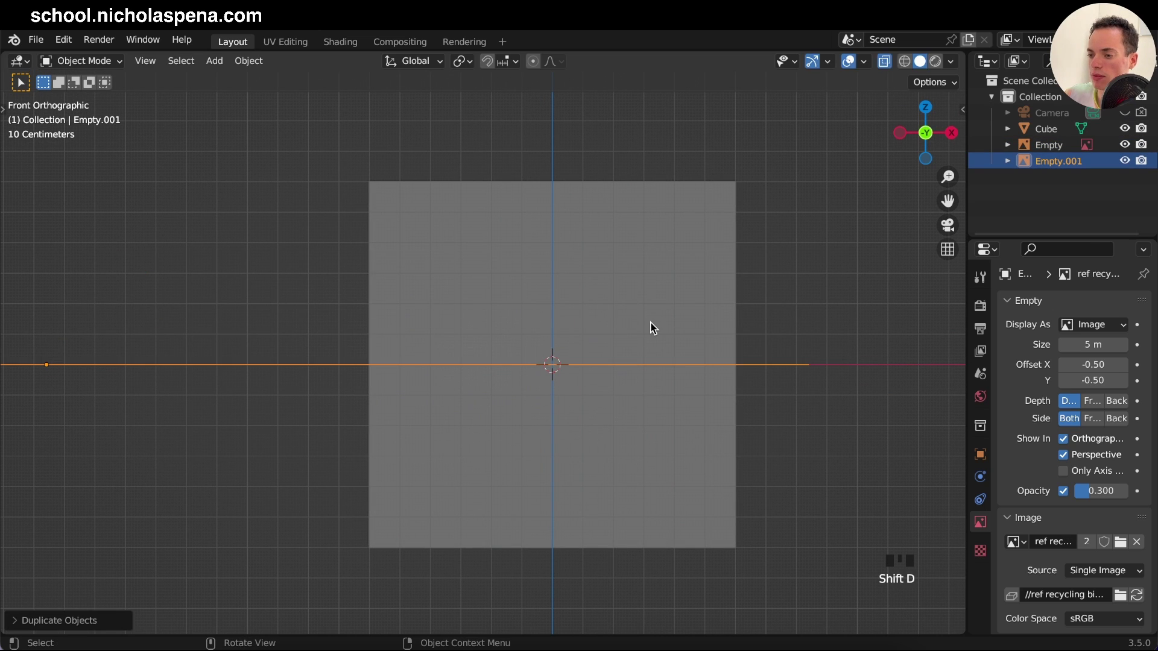
Step: Rotate the copy 90° on X to stand upright and slide it on X so its end view covers the cube
key("r")
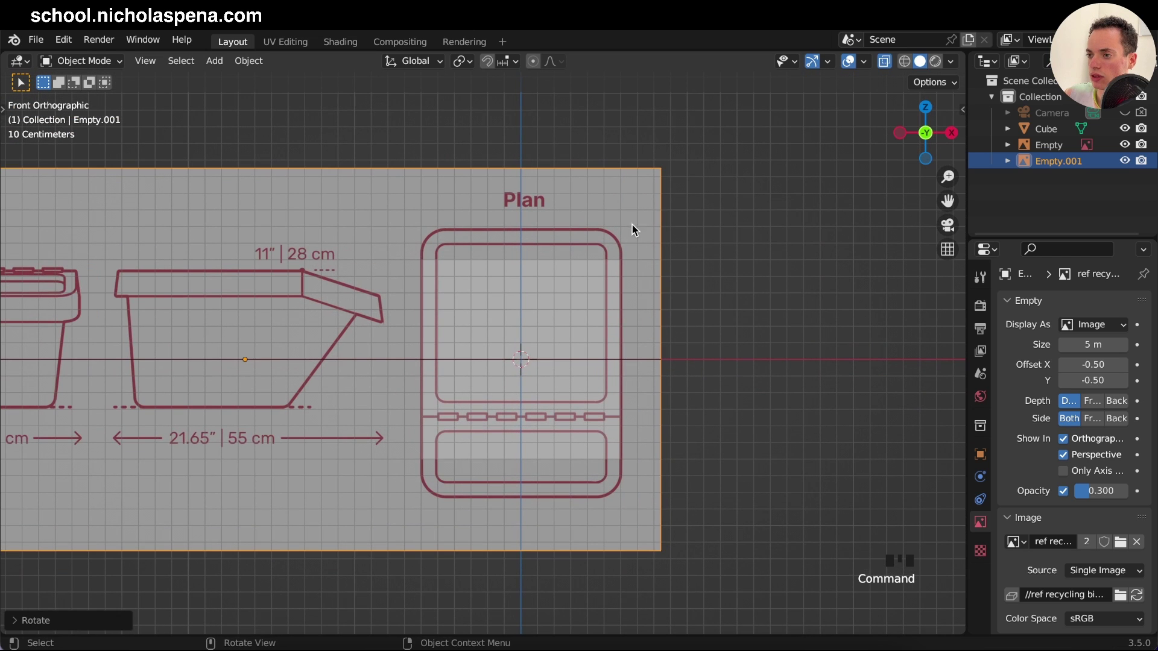
left_click(630, 224)
key("g")
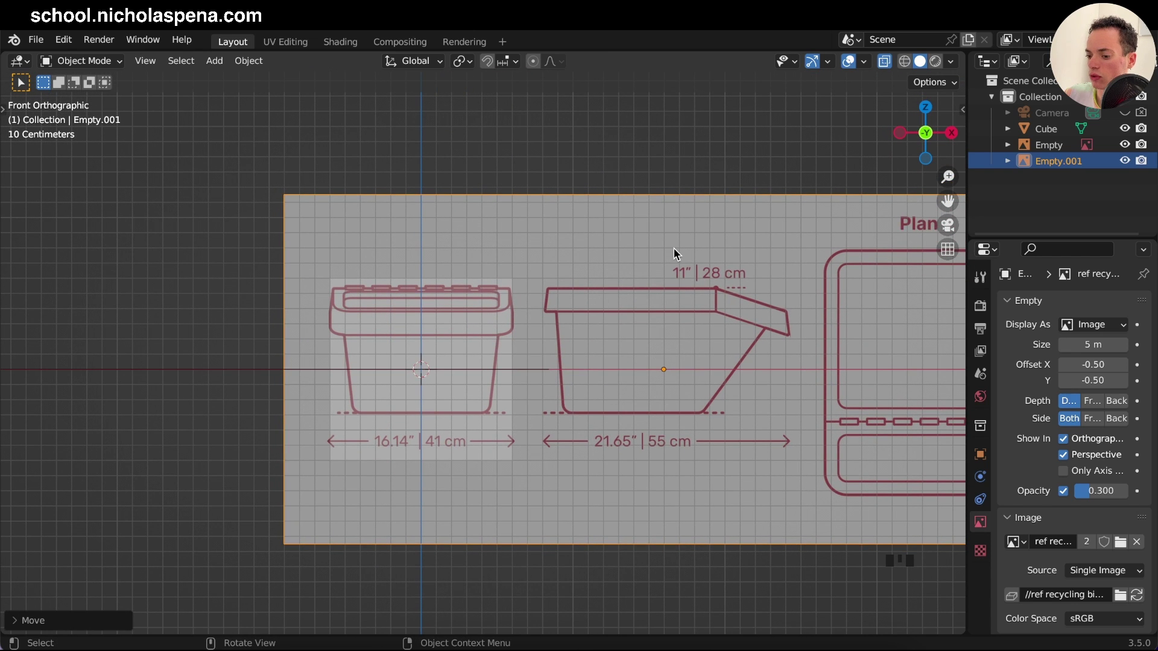
Step: Duplicate the front reference in right view and rotate it 90° on Z to face sideways
key("KP_3")
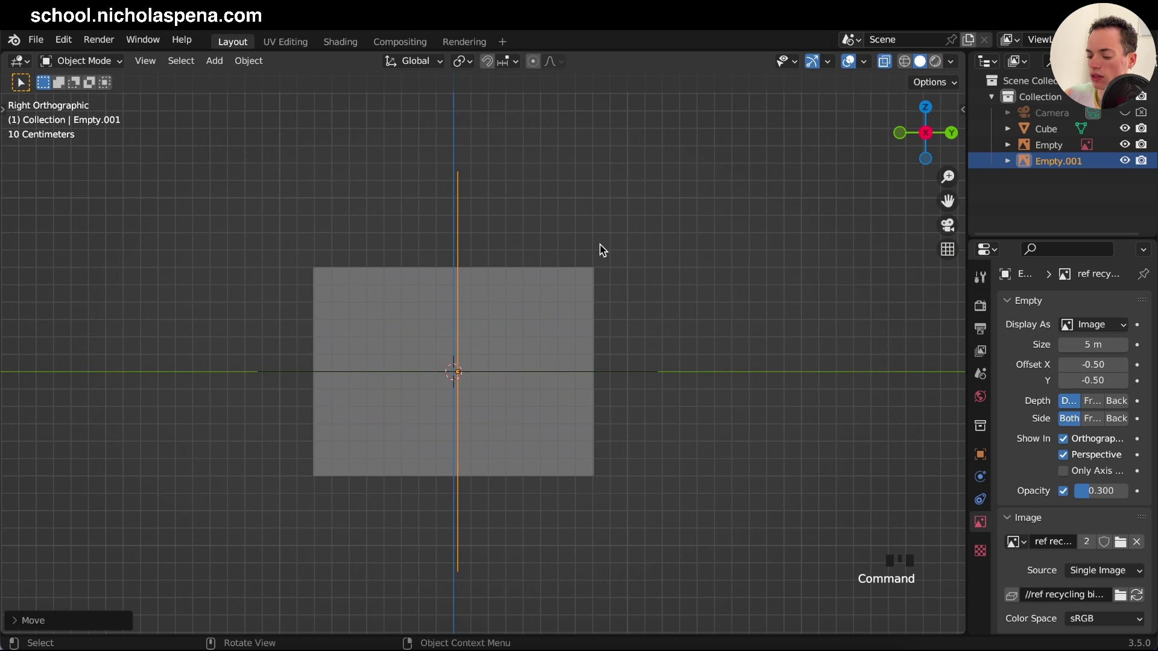
key("shift+d")
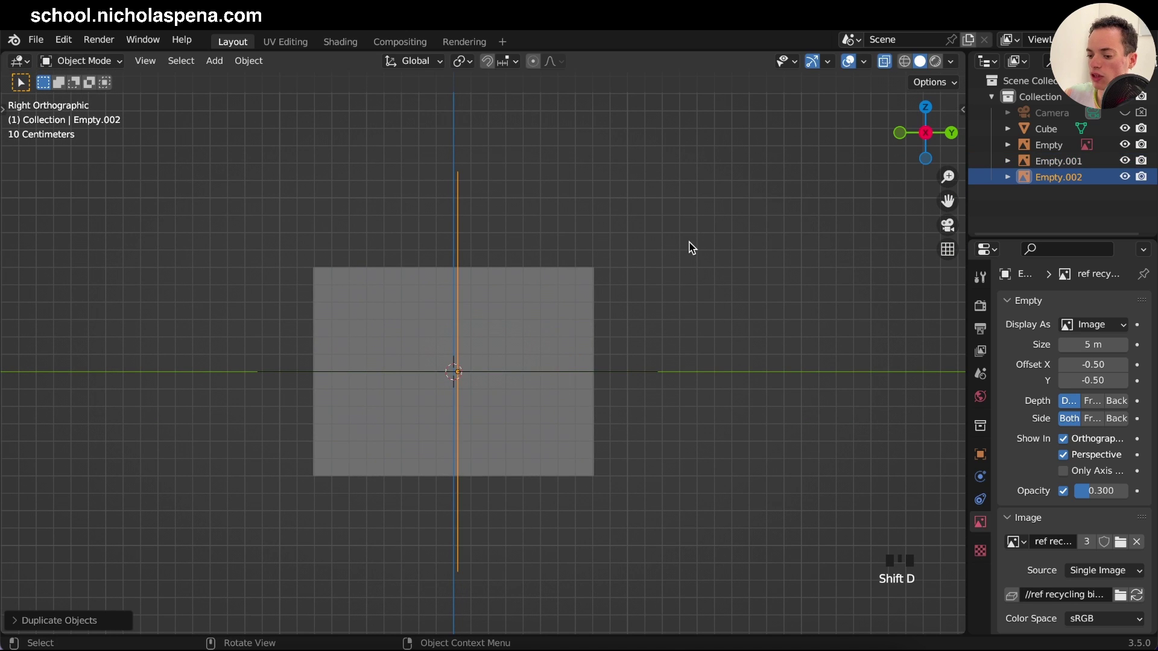
key("r")
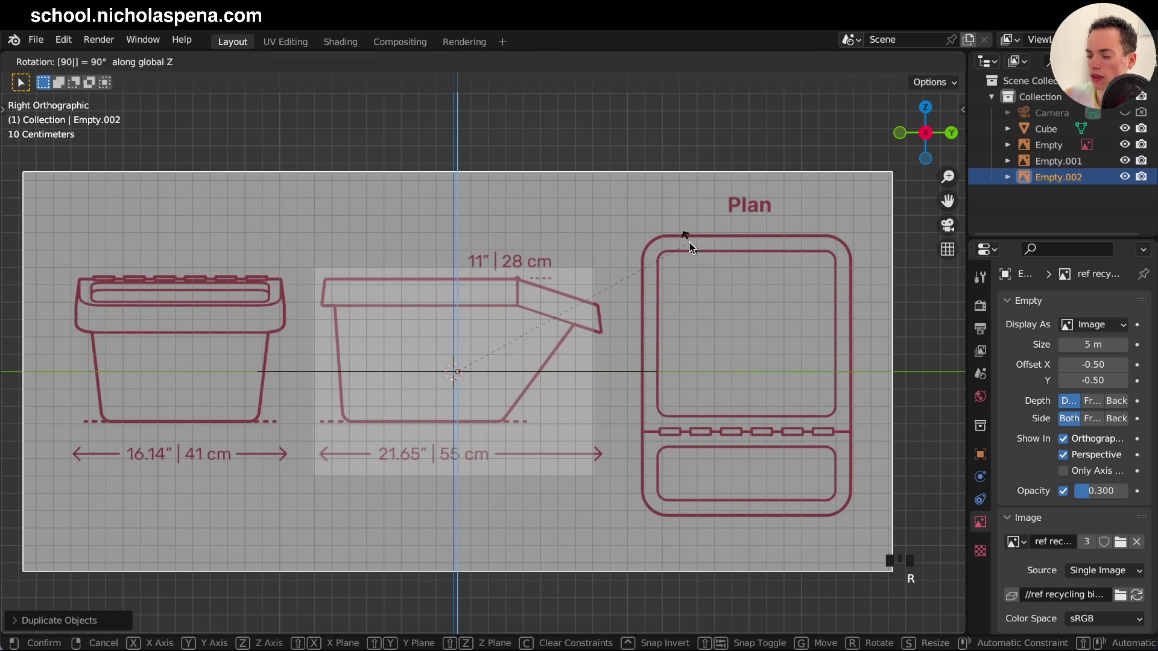
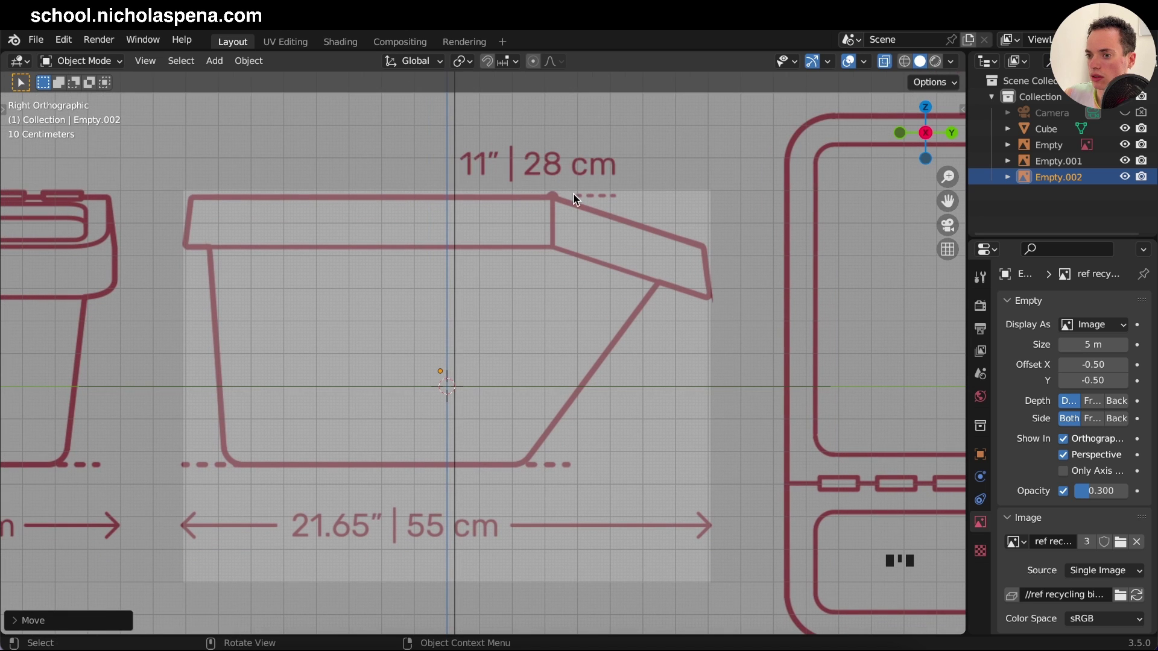
Step: Move the front-facing drawing into alignment with the cube, checking it from several views
key("KP_1")
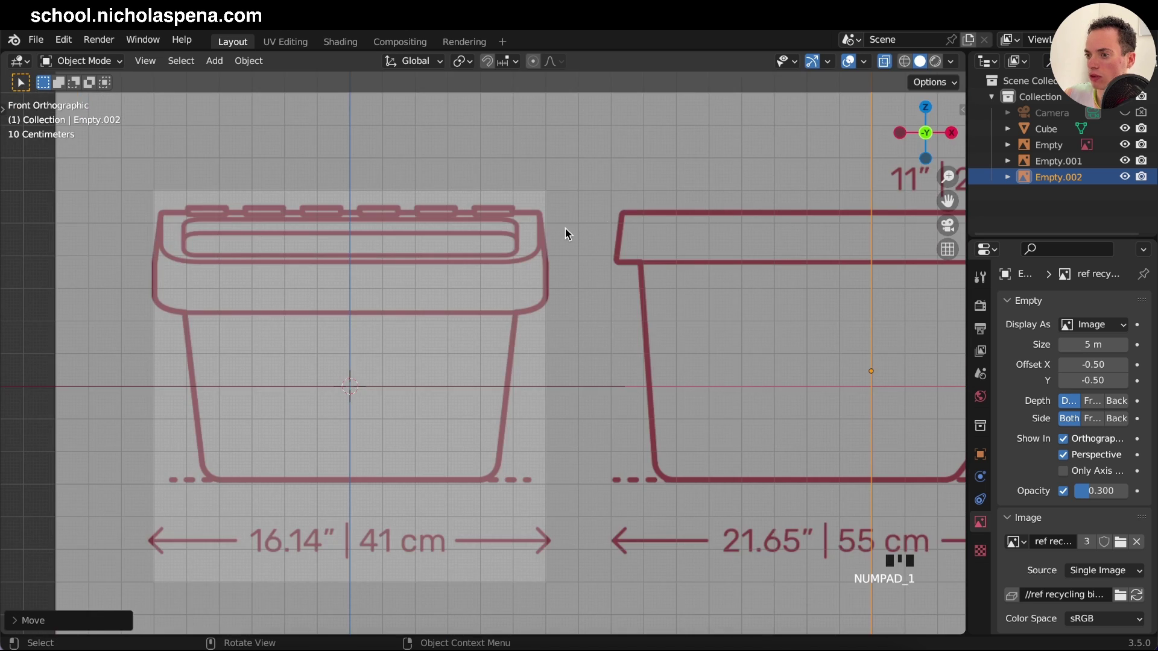
left_click(595, 279)
key("g")
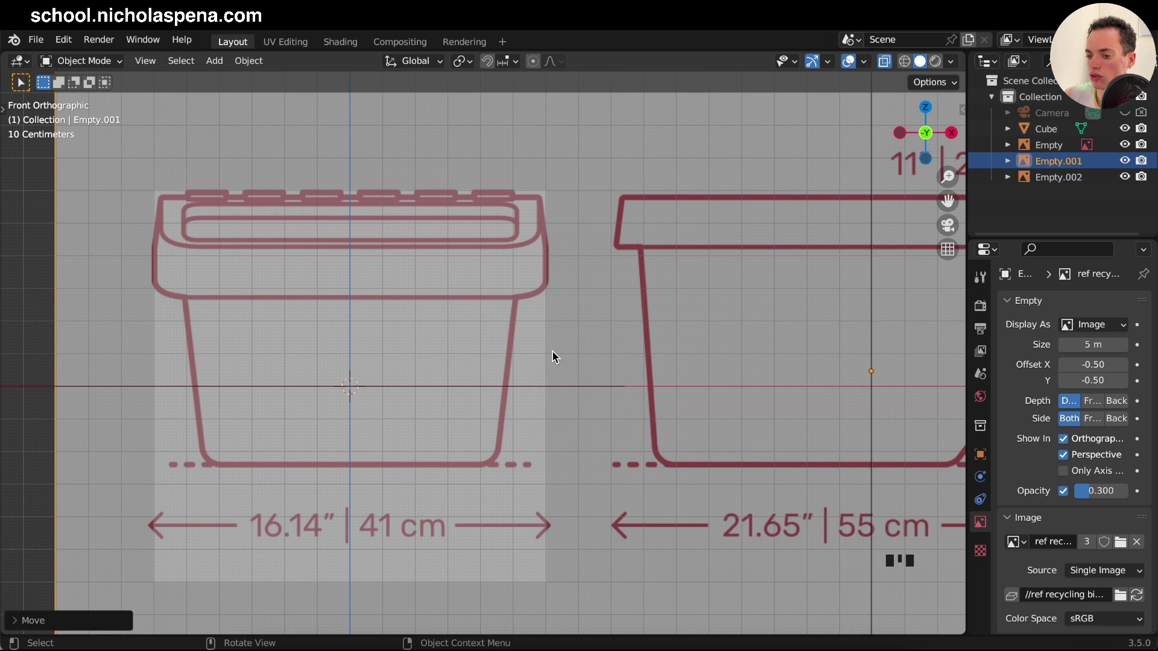
key("KP_1")
key("KP_2")
key("KP_1")
key("KP_3")
key("KP_7")
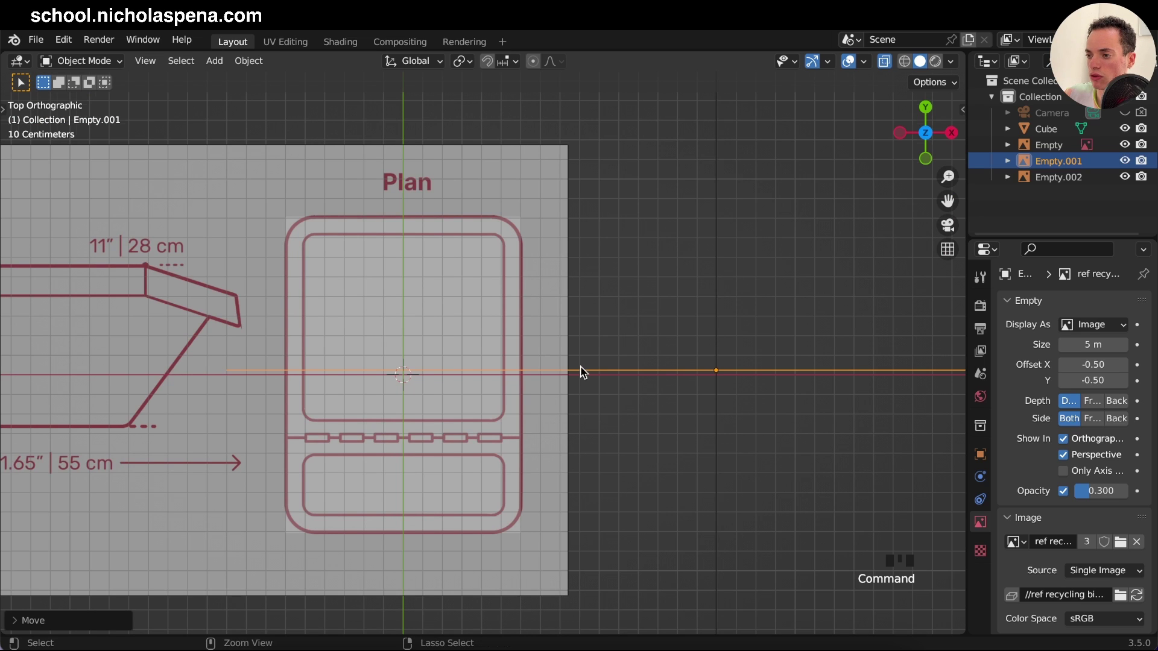
Step: Push the plan, front and side drawings outward beneath and behind the cube, then select the cube in front view
left_click(527, 465)
key("g")
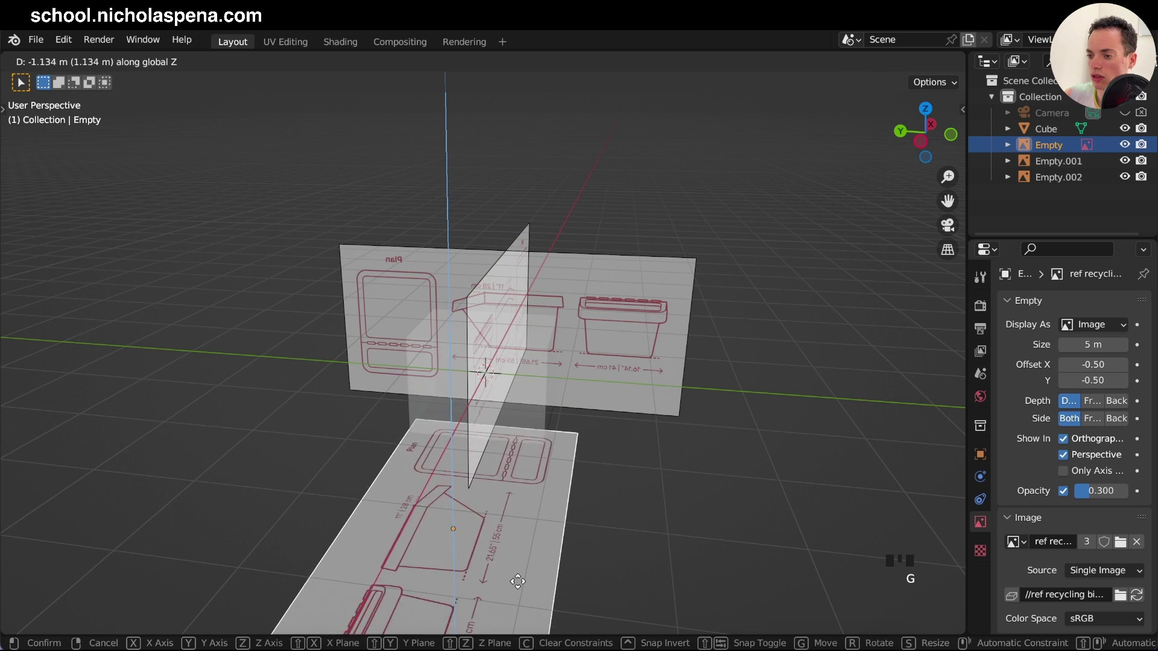
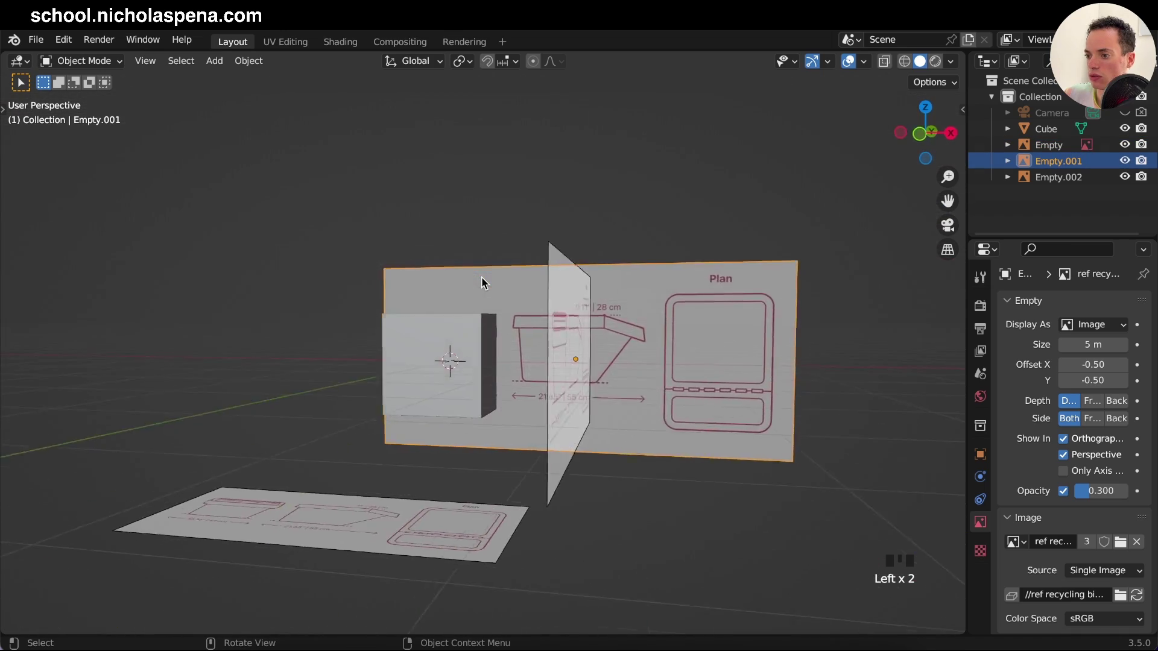
key("g")
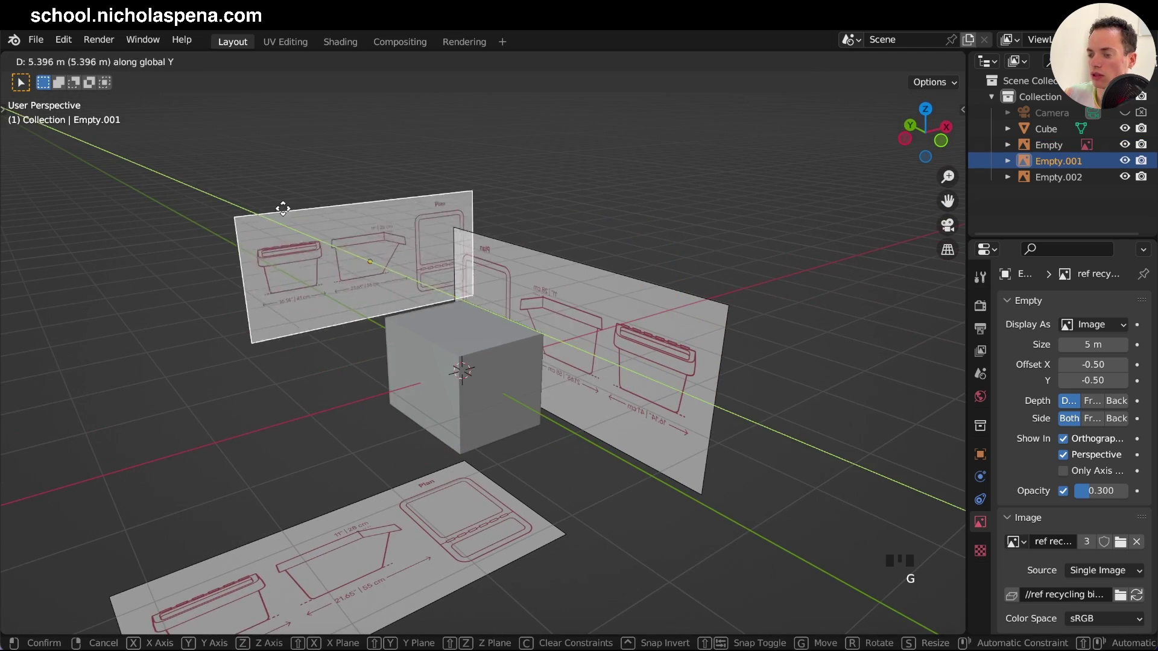
left_click(618, 330)
key("g")
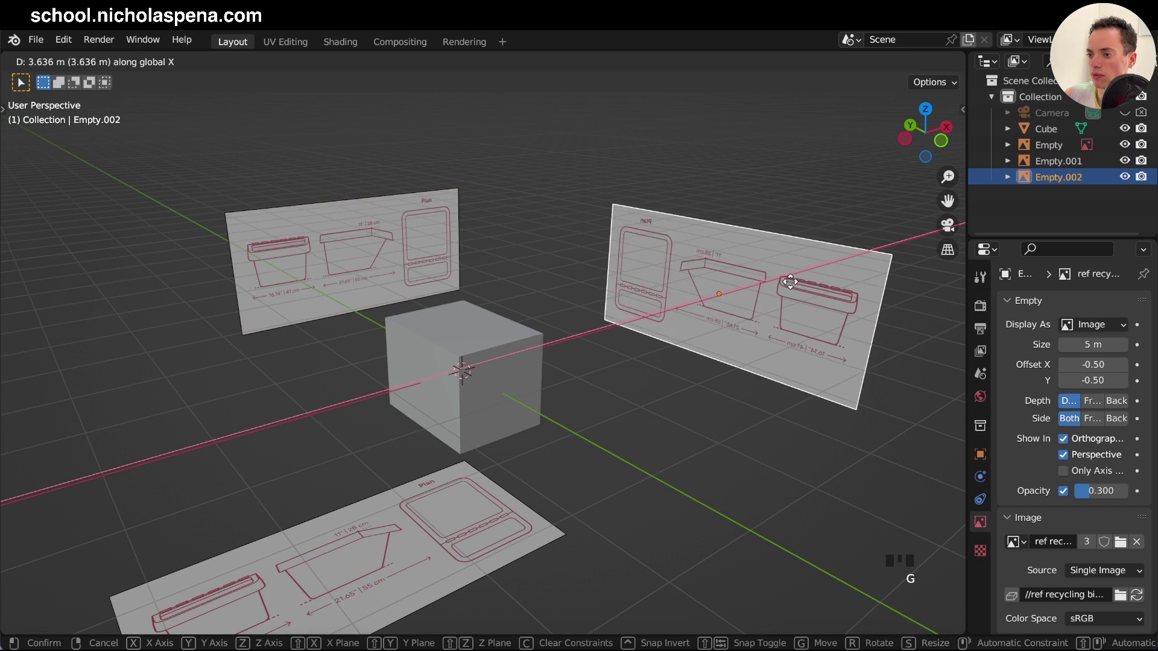
left_click(457, 376)
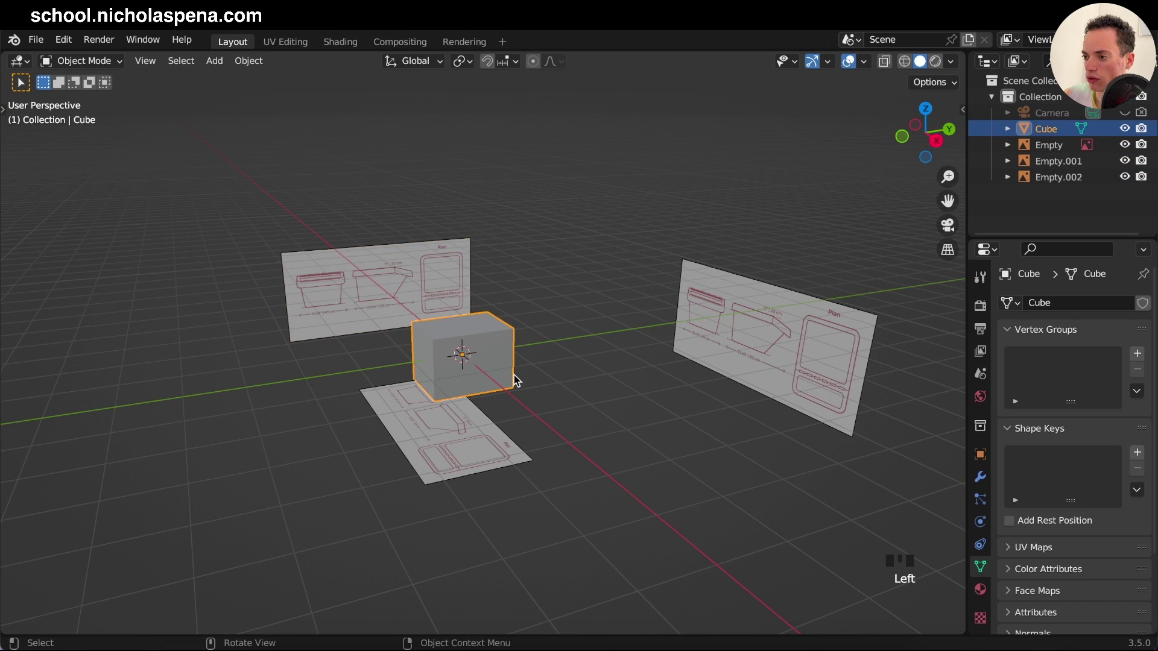
key("KP_1")
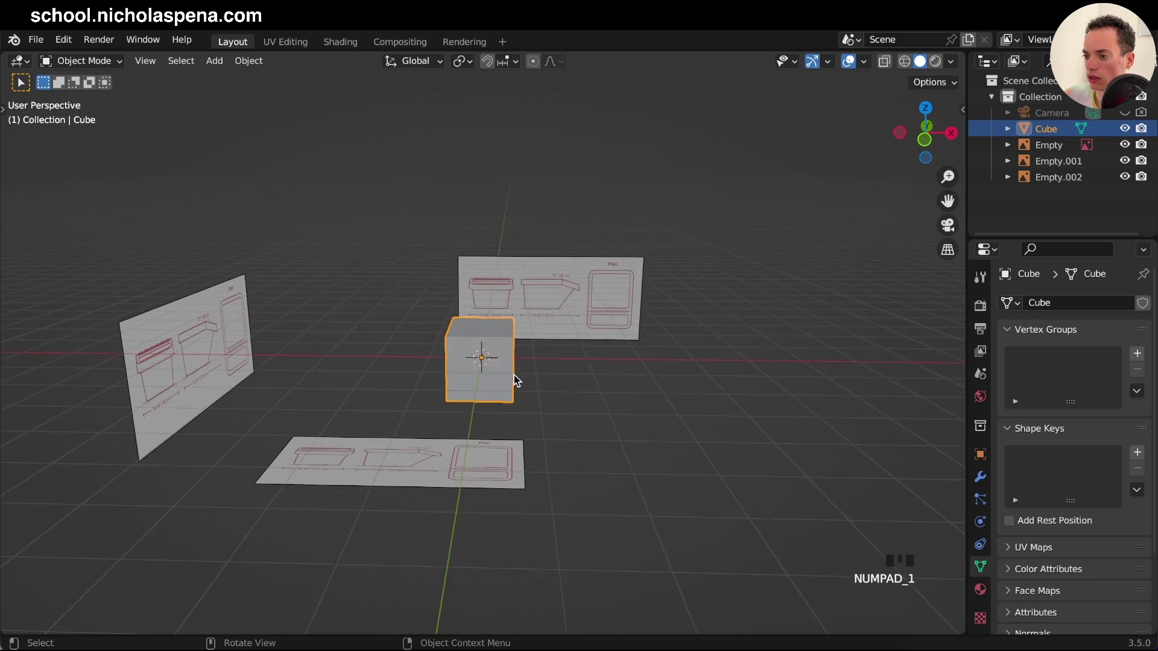
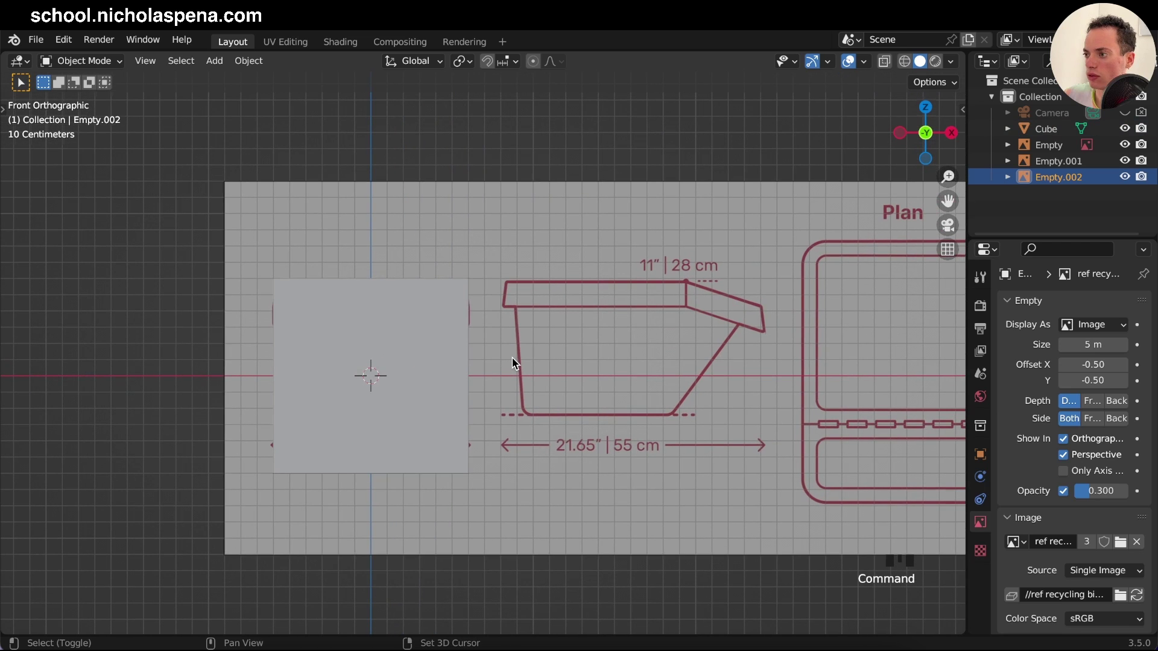
Step: Move and scale the cube's bottom and top edges to the bin's tapered front outline
left_click_drag(887, 65, 906, 65)
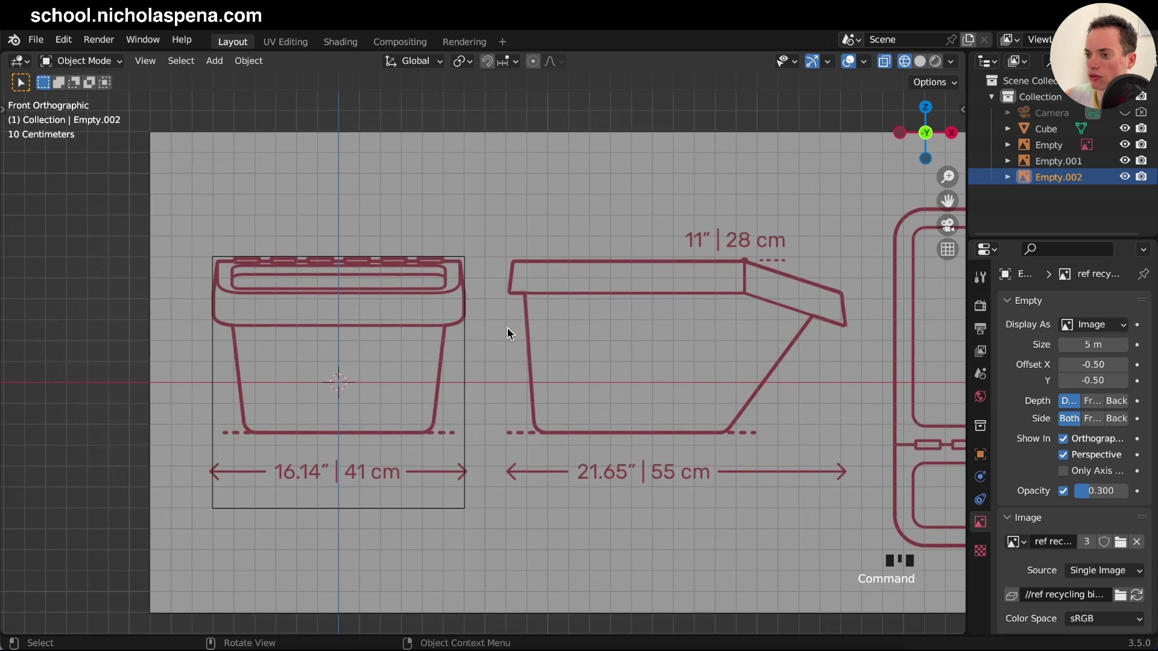
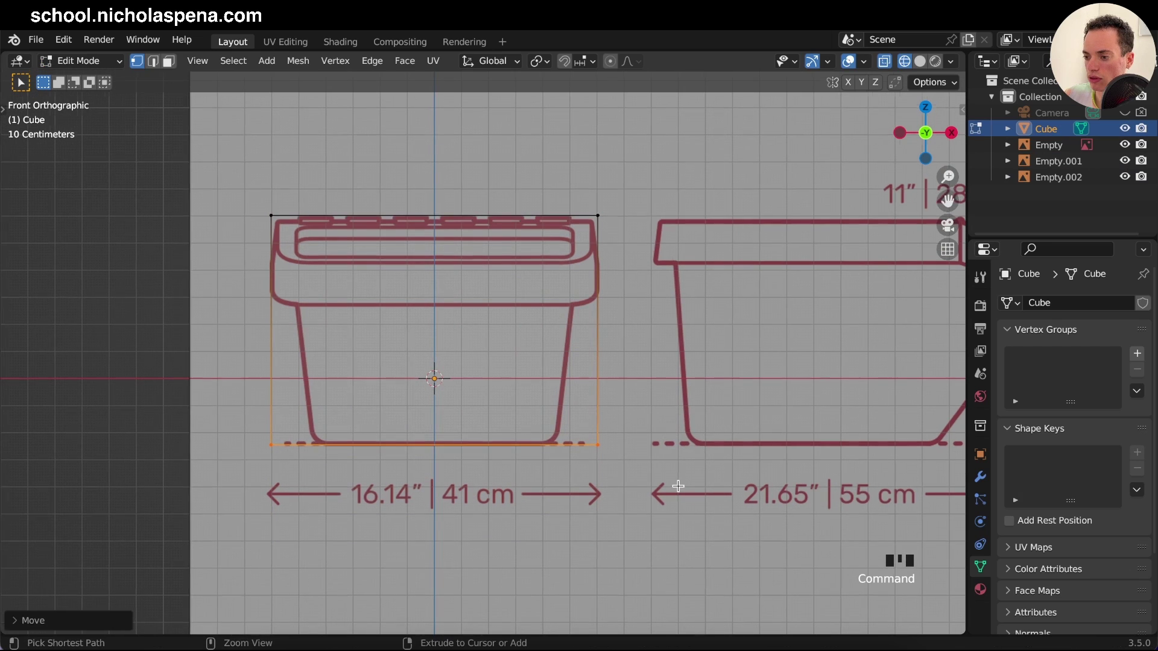
key("g")
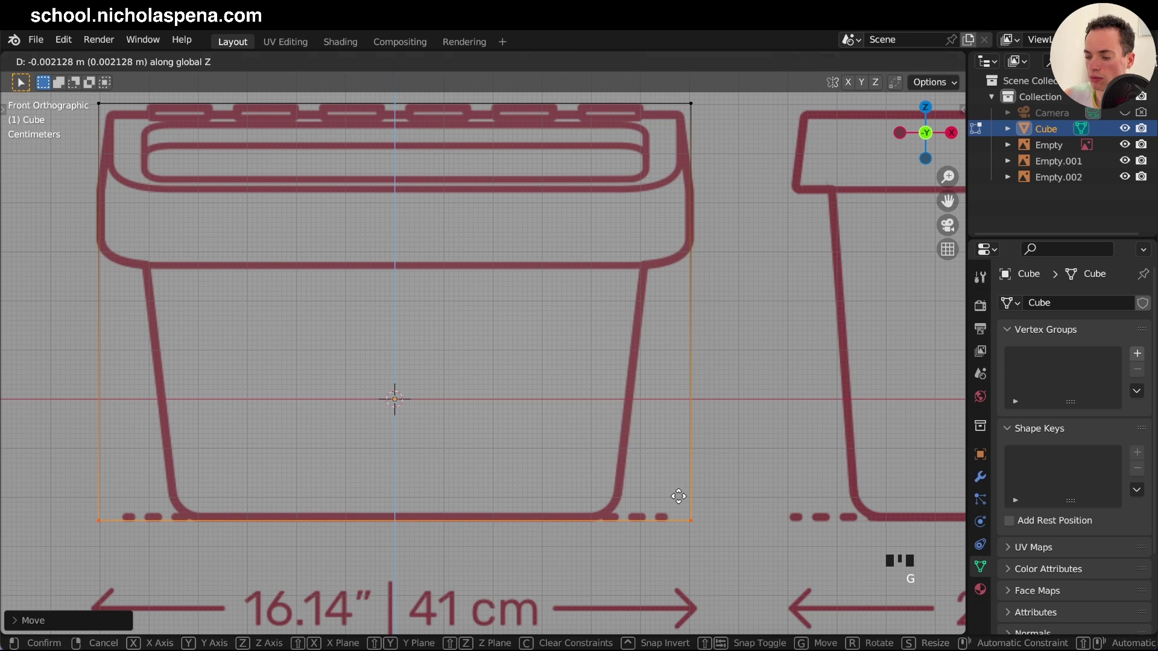
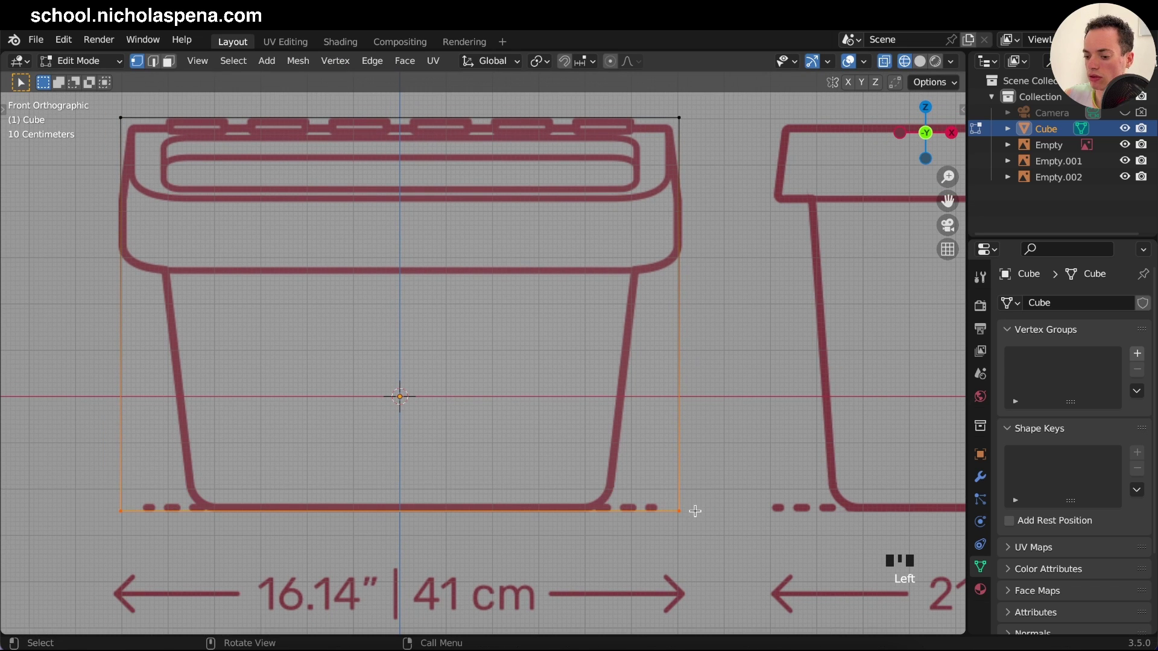
key("s")
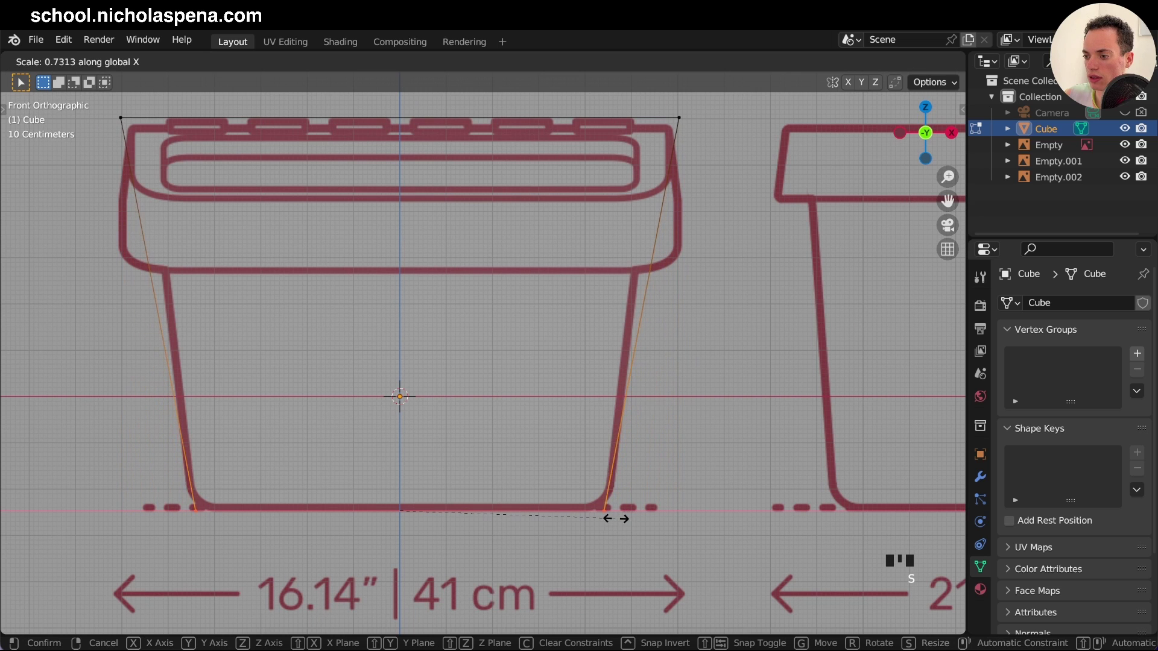
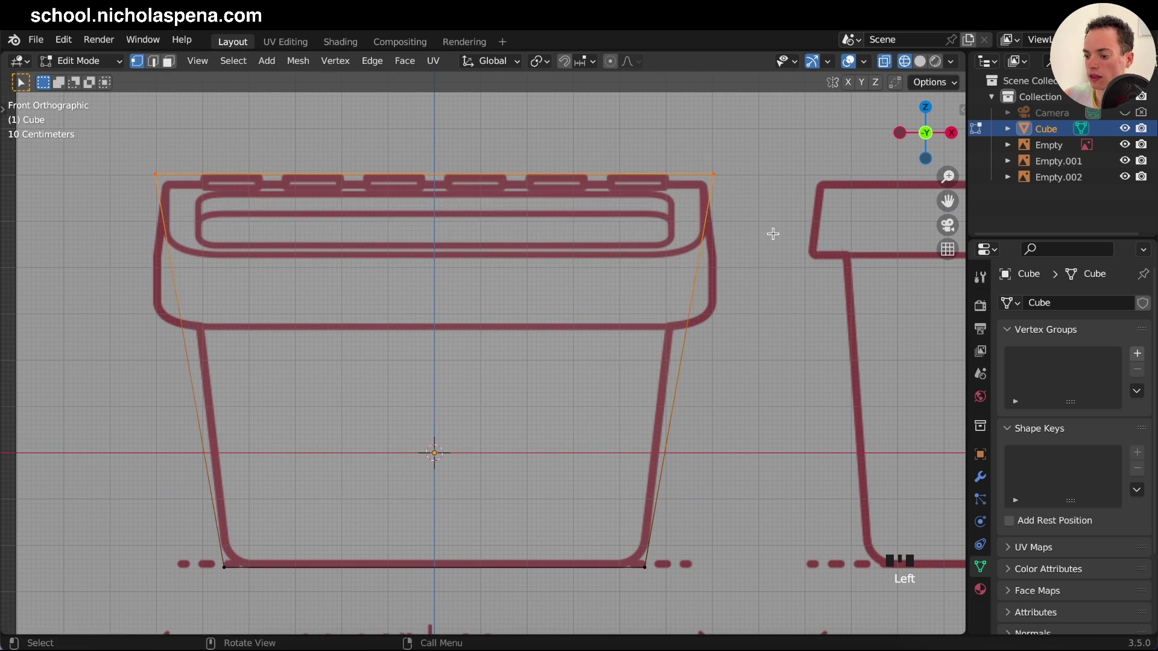
key("g")
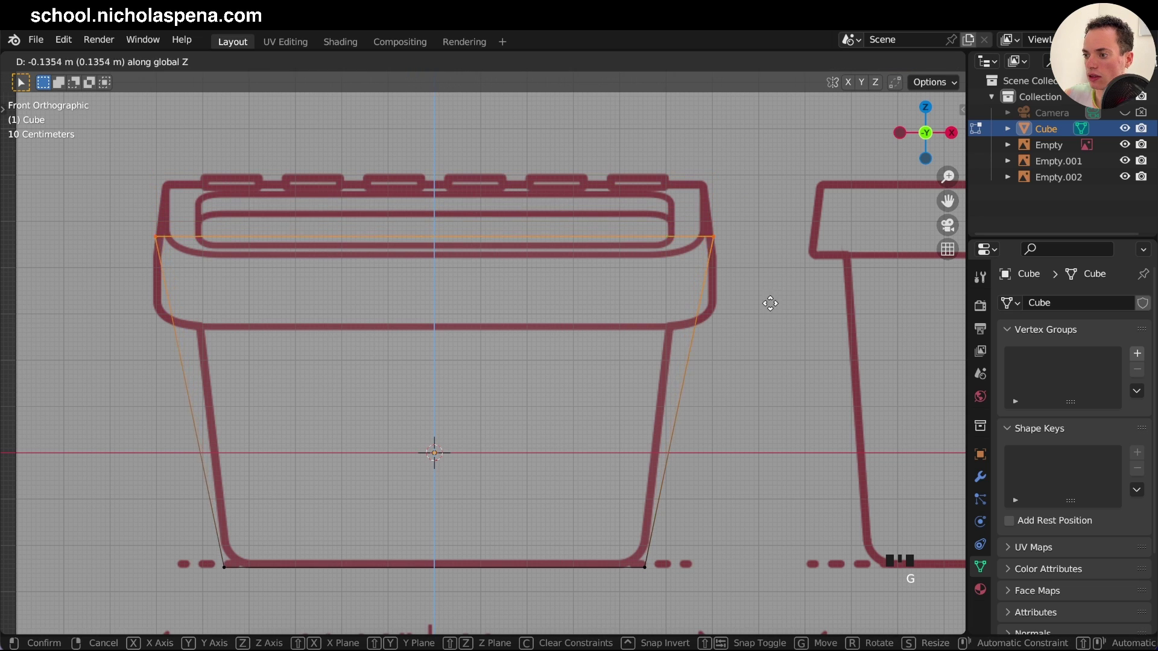
key("s")
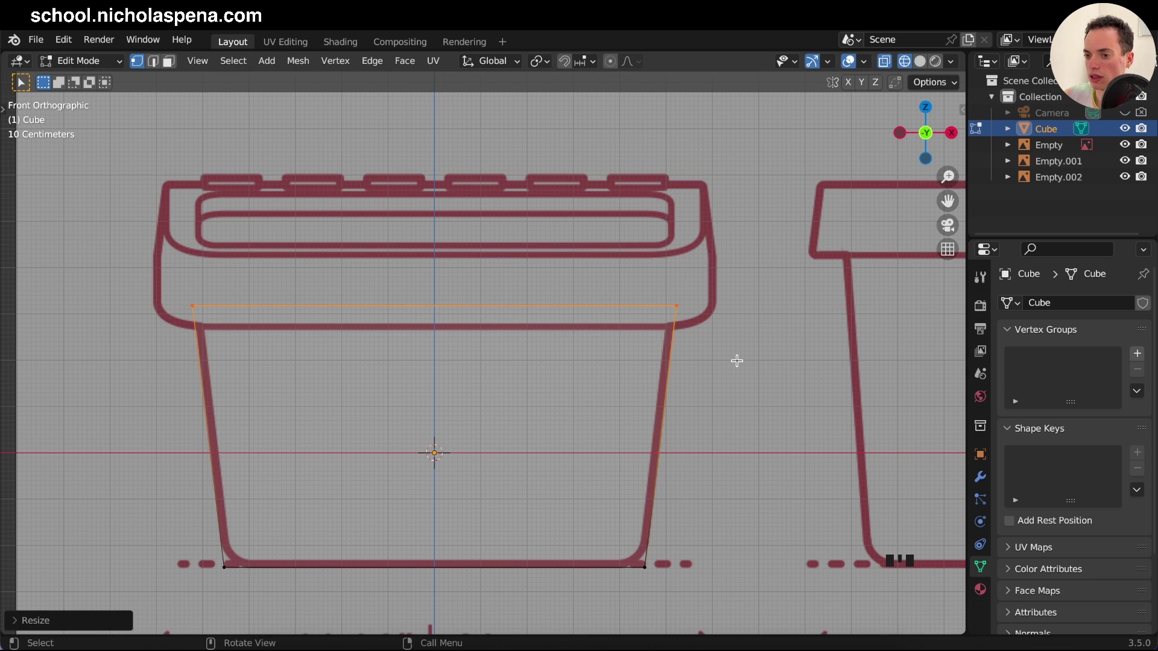
key("g")
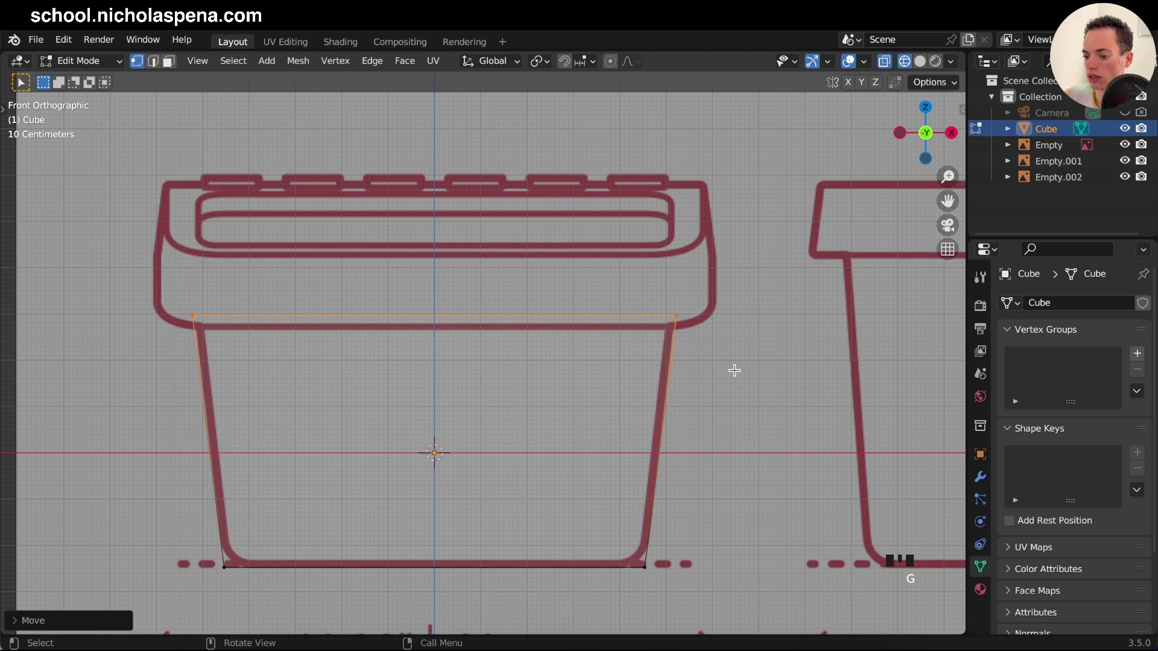
key("s")
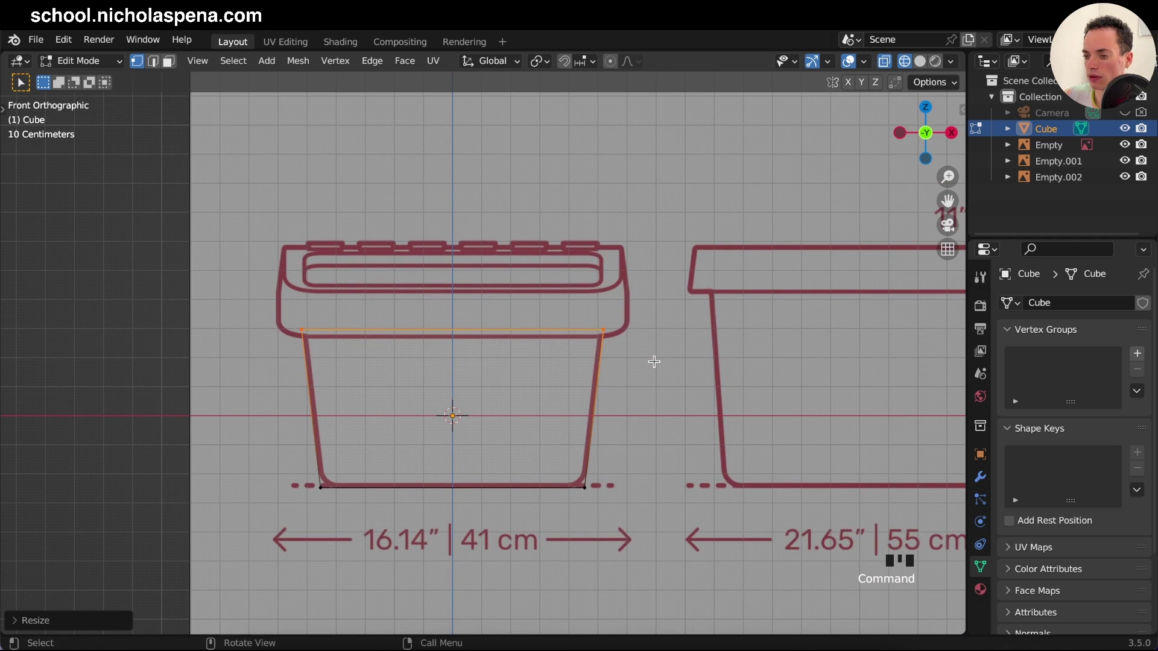
Step: In side view, move the front wall onto the outline and raise the top to the lid's underside
key("KP_3")
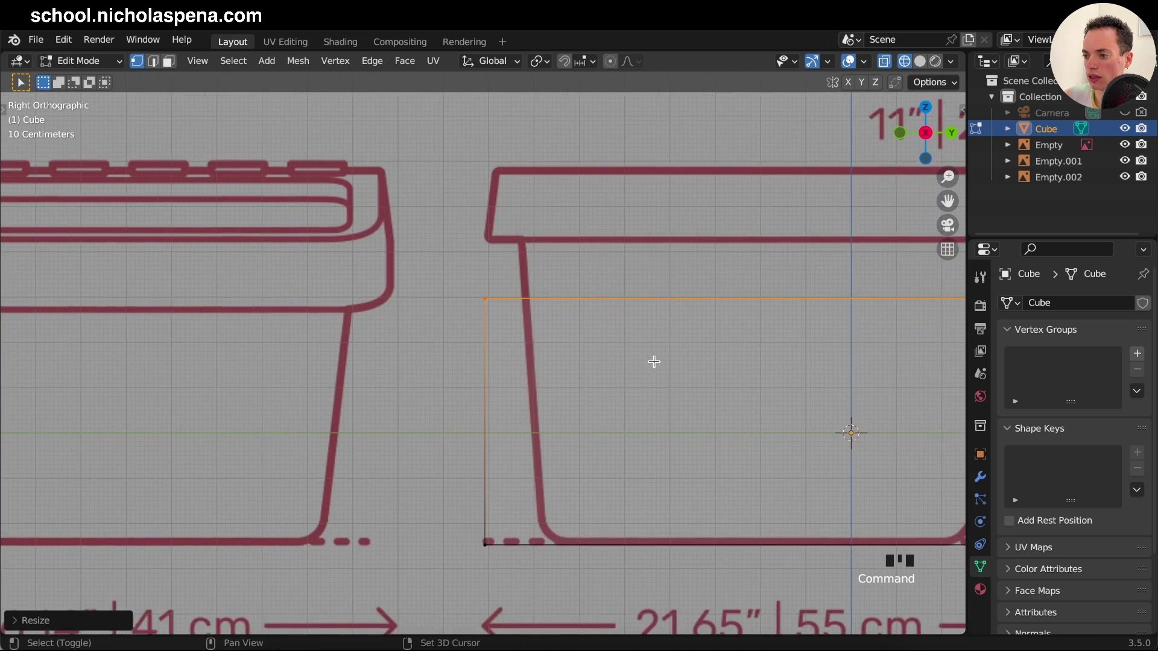
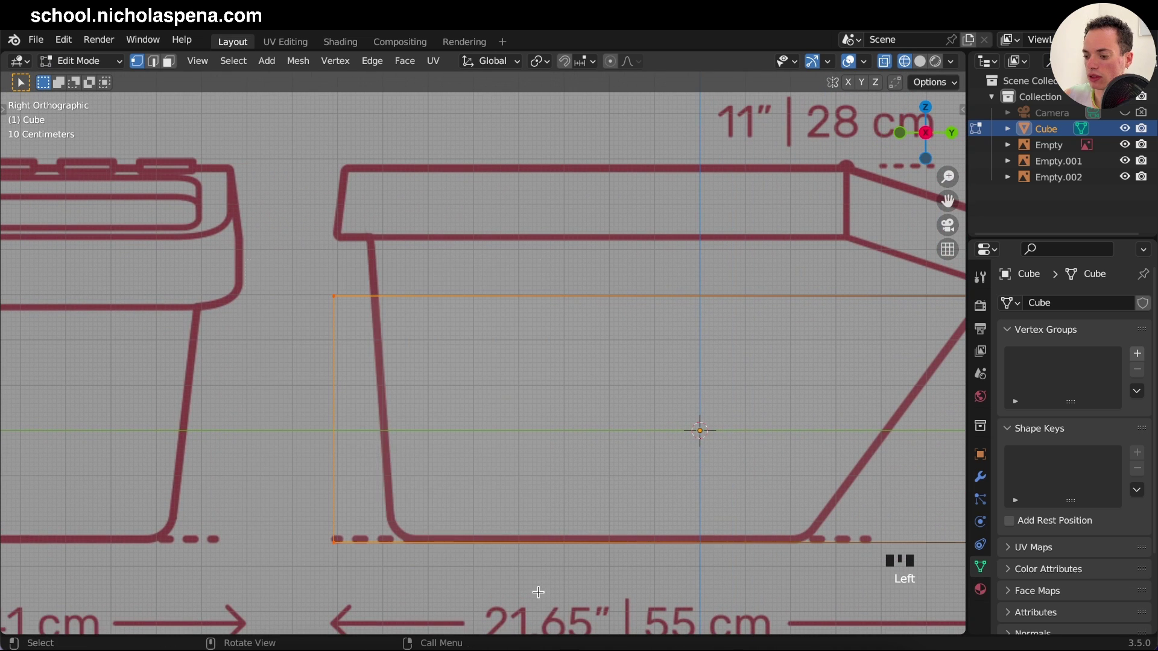
key("g")
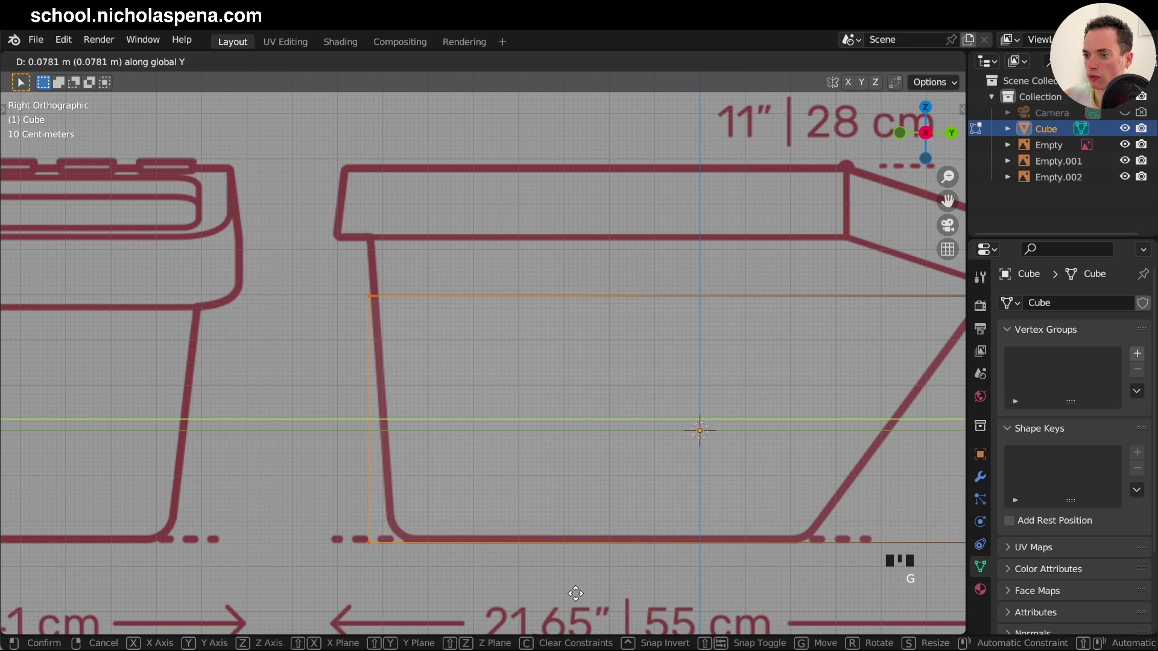
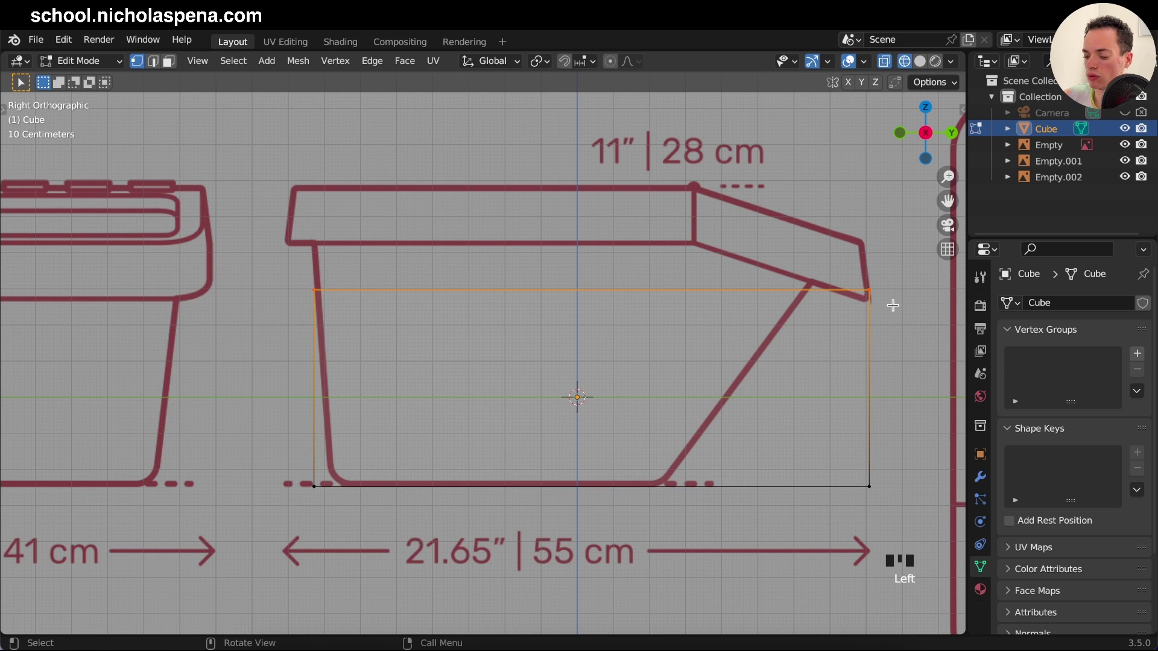
key("g")
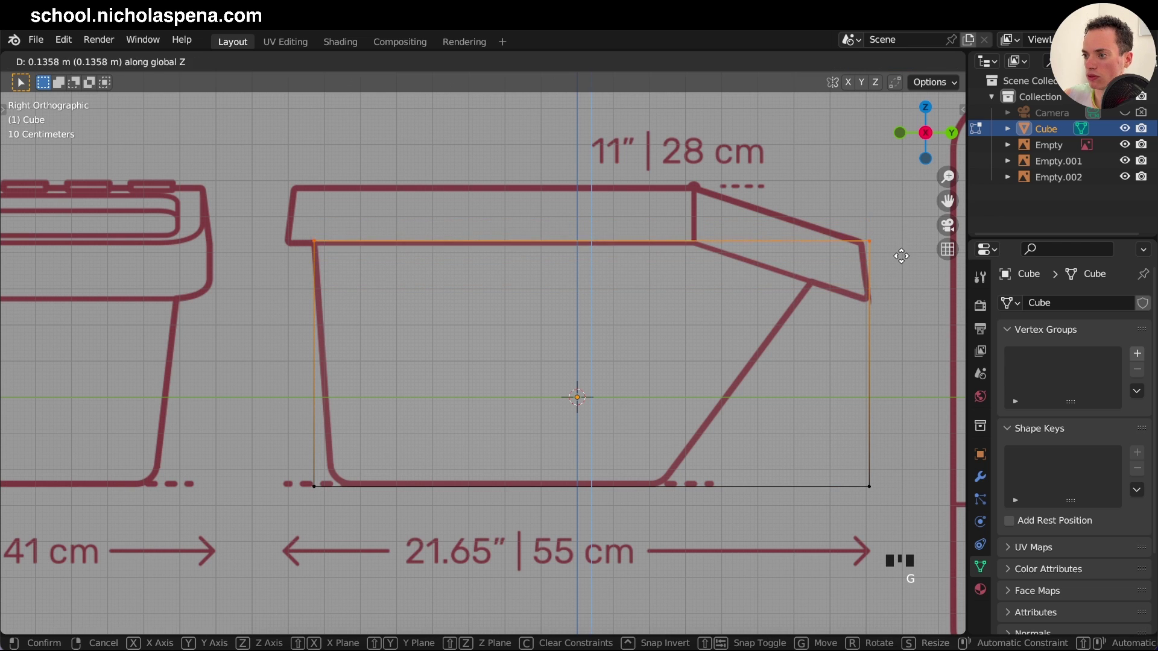
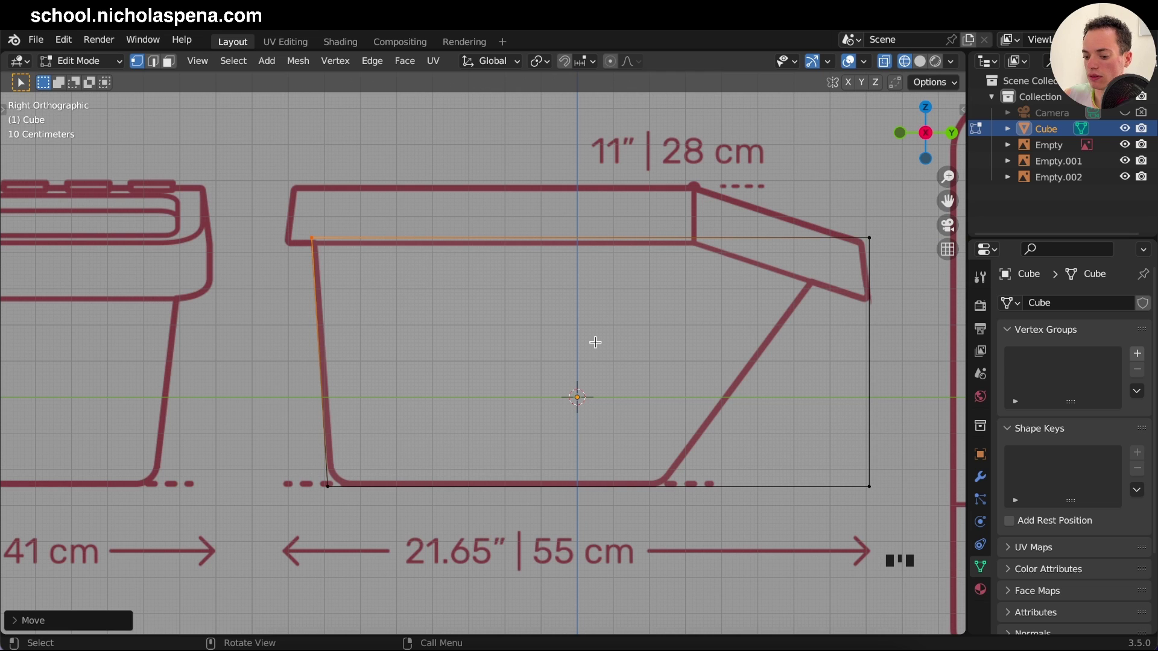
Step: Cut an edge loop where the back slope begins and scale it flat along the depth direction
key("r")
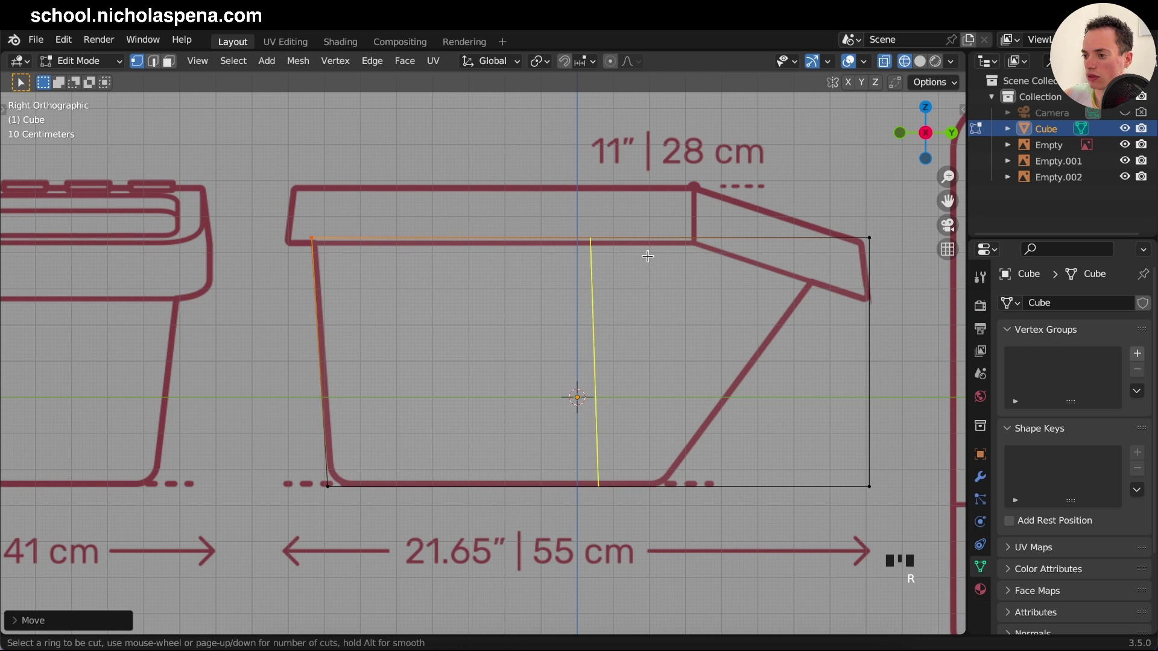
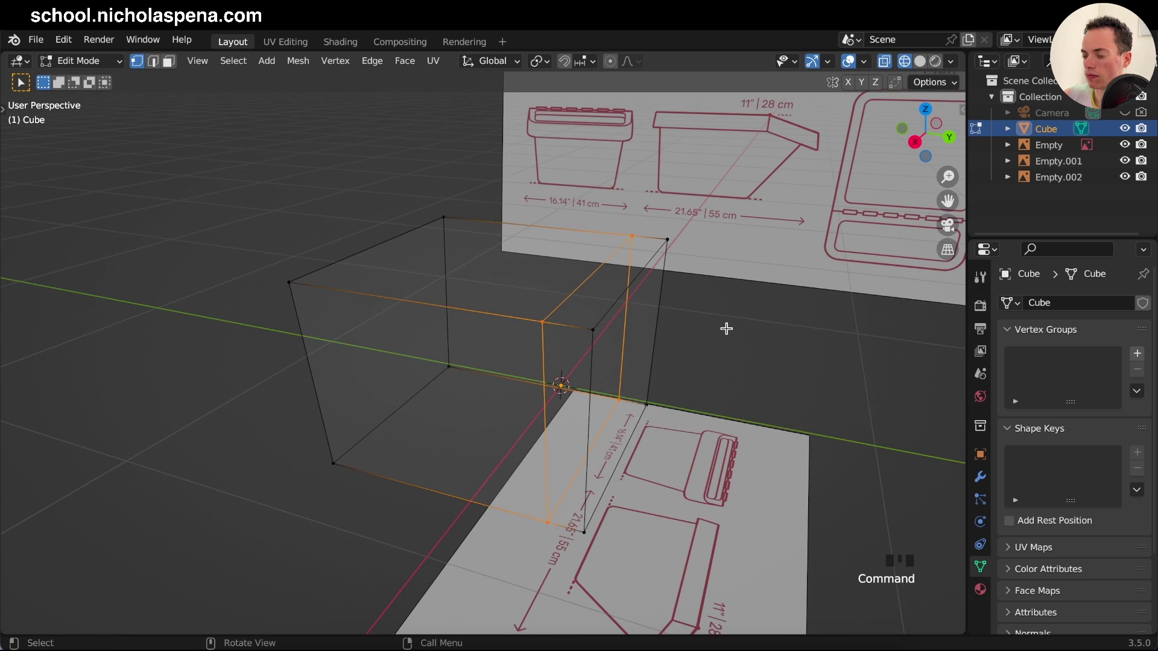
key("s")
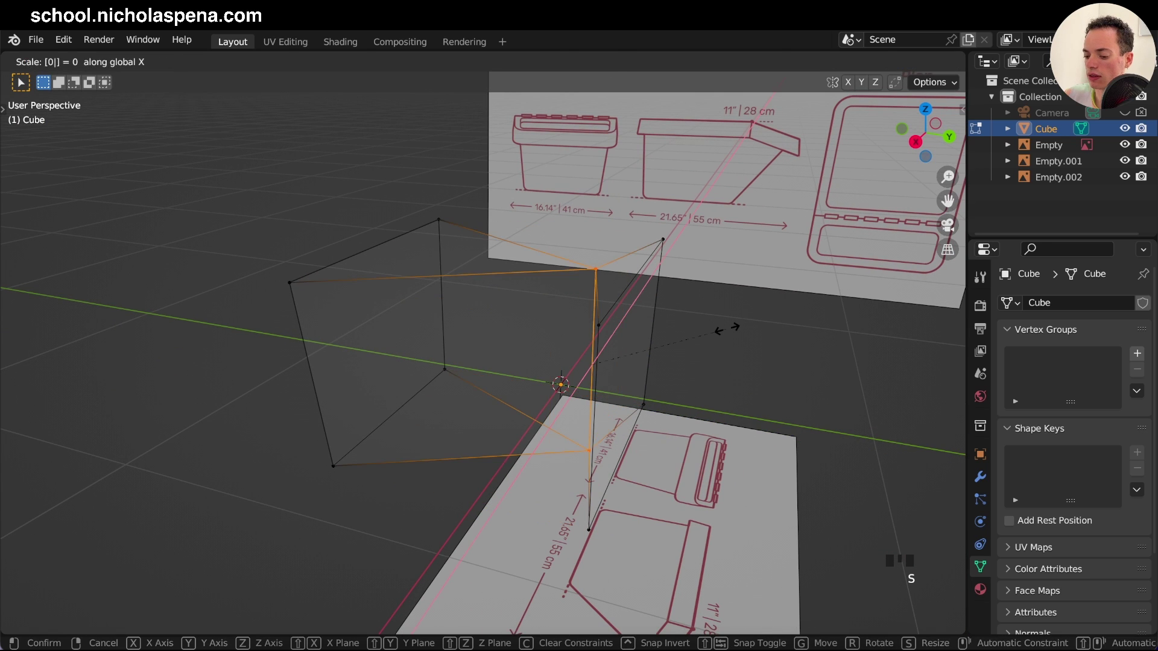
key("s")
key("s")
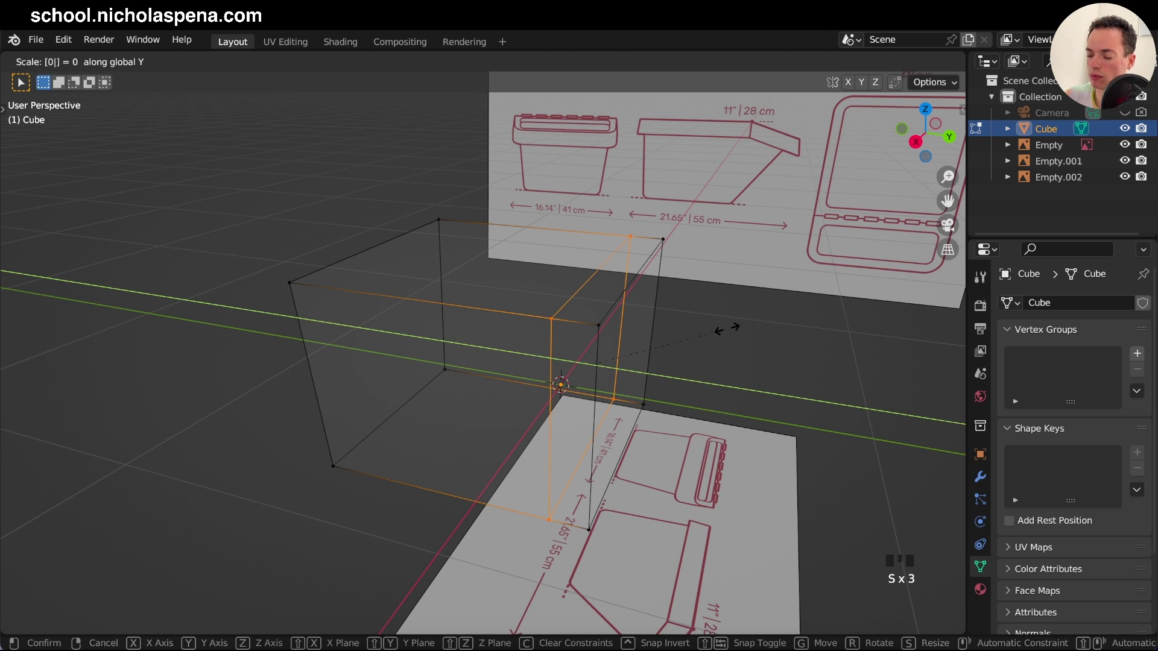
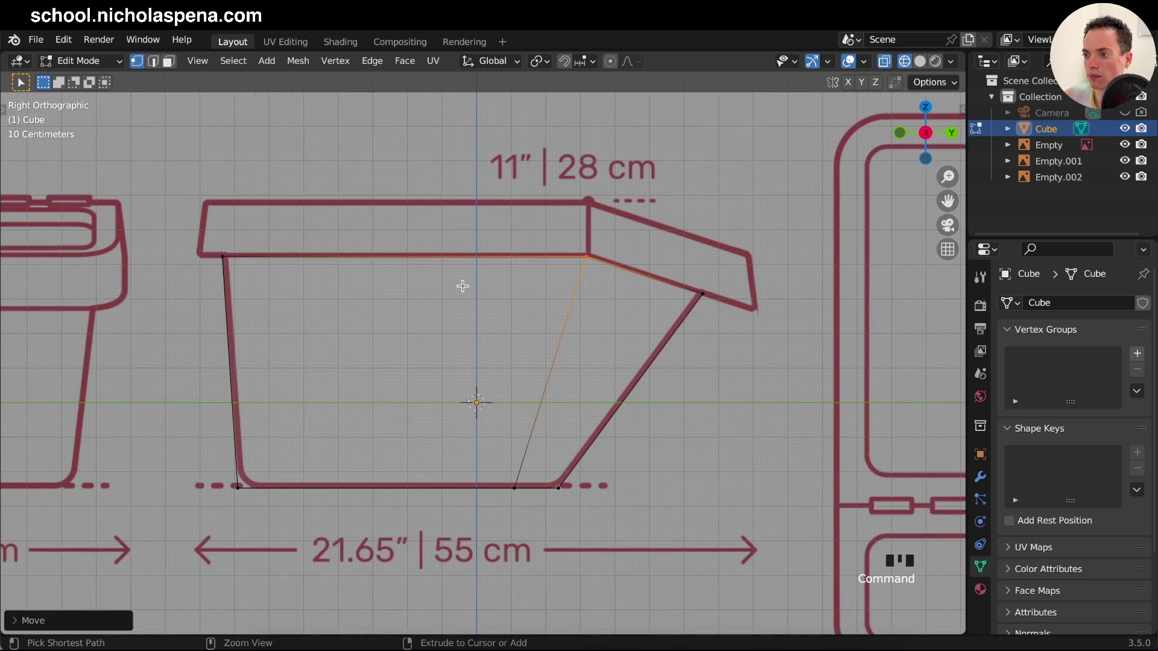
Step: Save the file, check the body from front, side and top, and return to Object Mode
key("s")
key("KP_1")
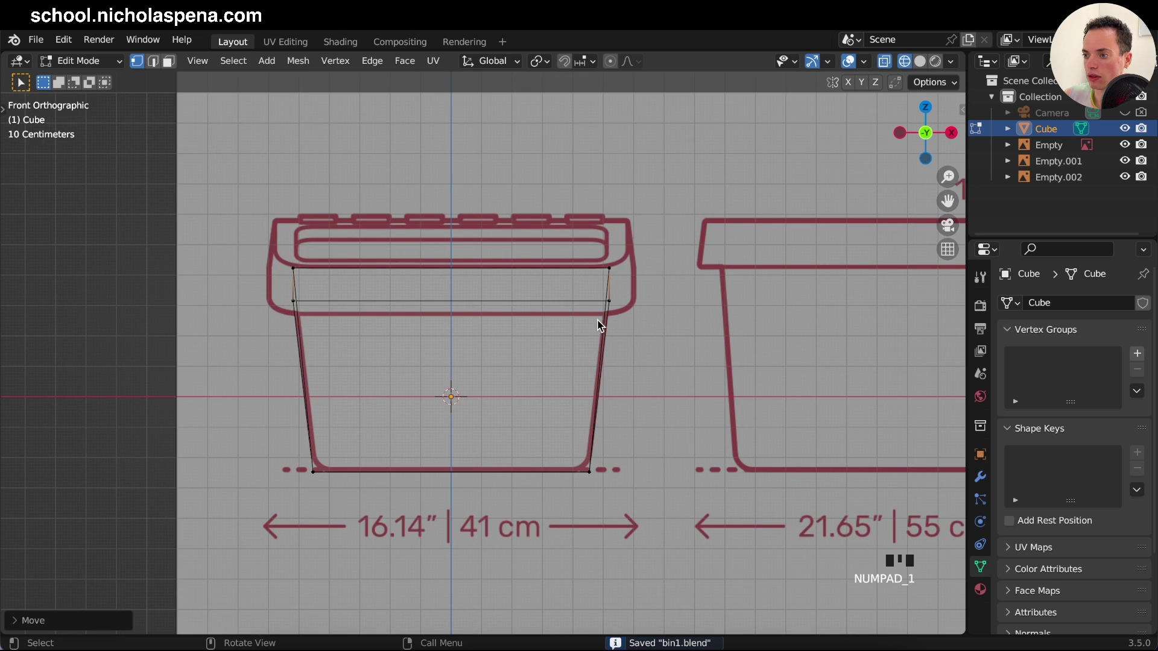
key("KP_3")
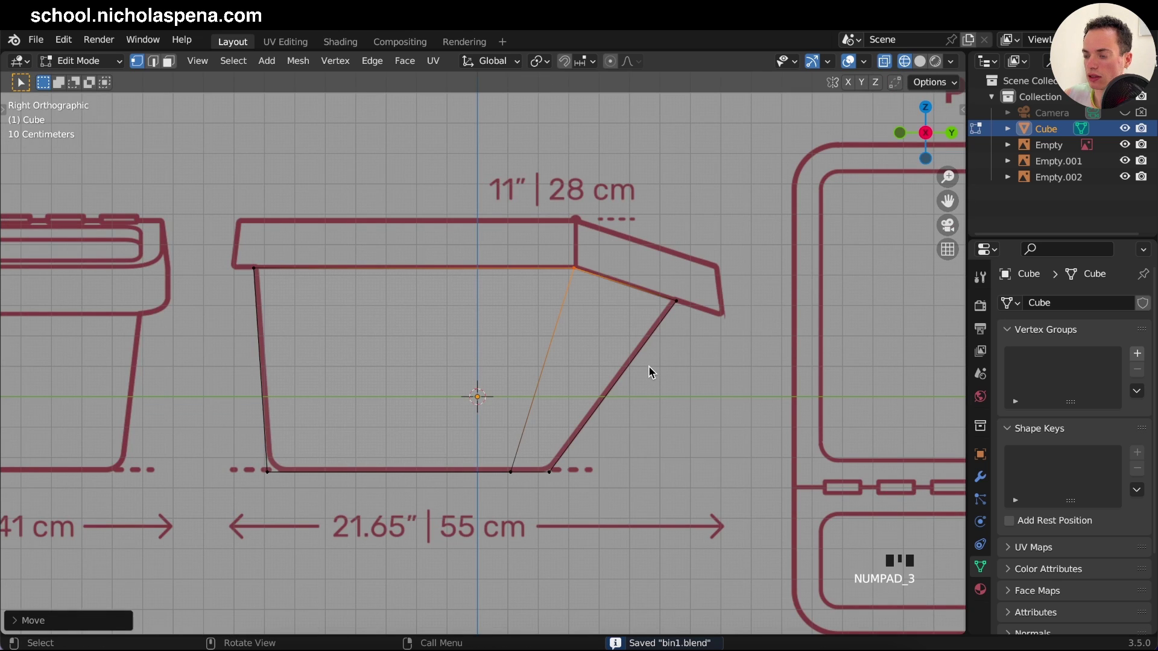
key("KP_7")
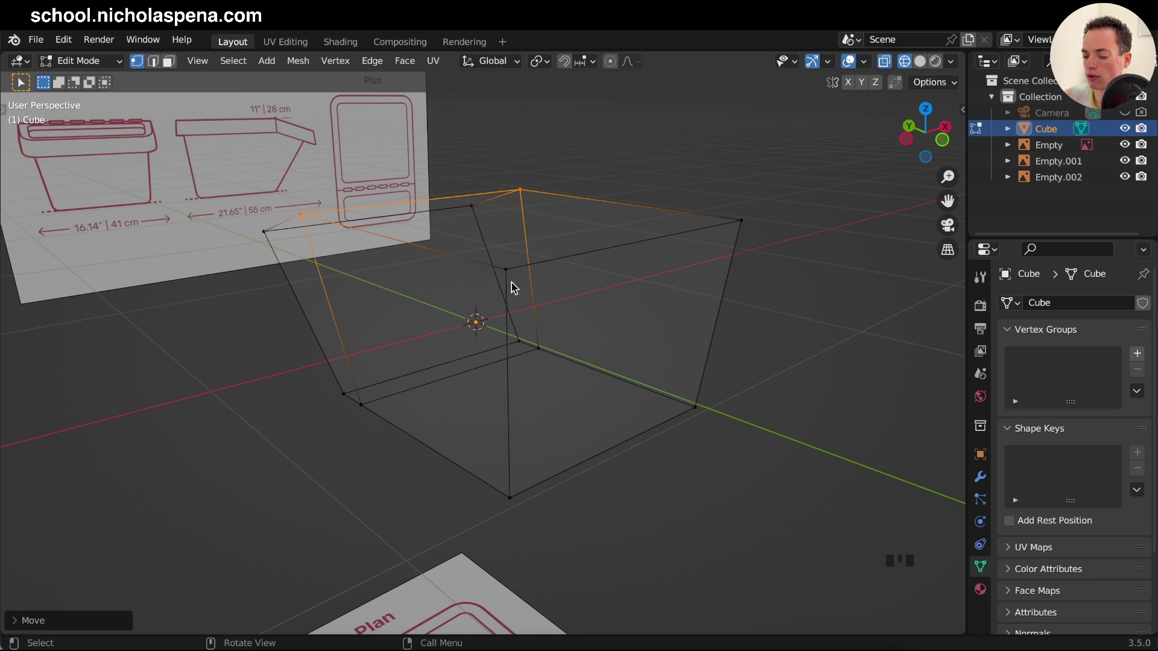
key("KP_1")
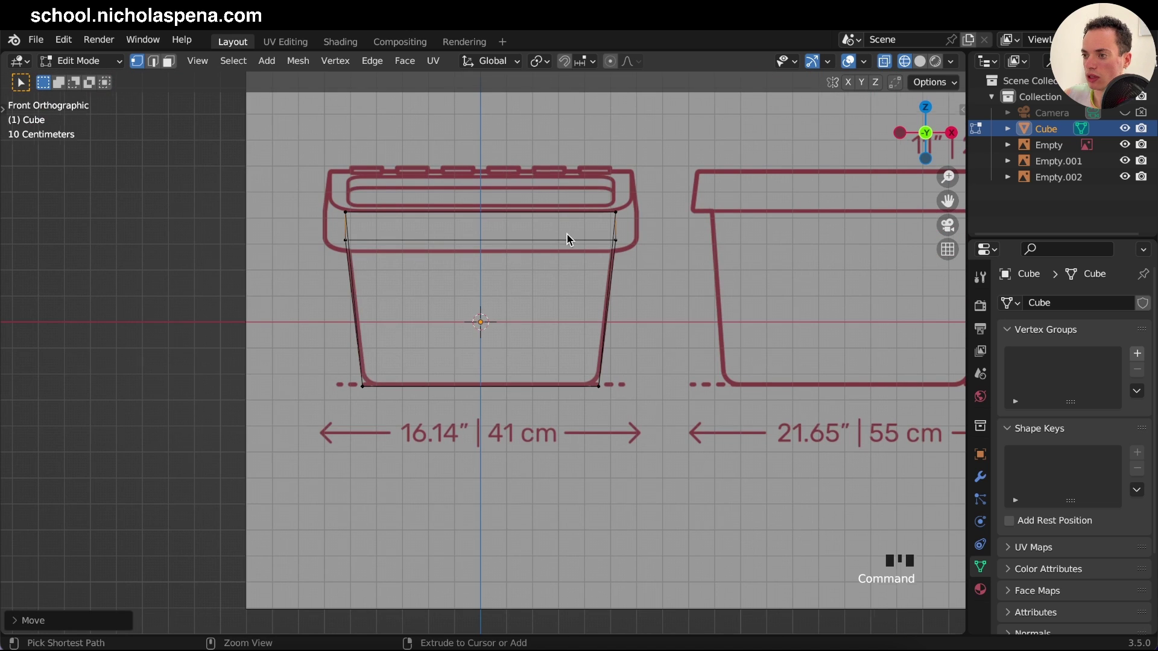
key("Tab")
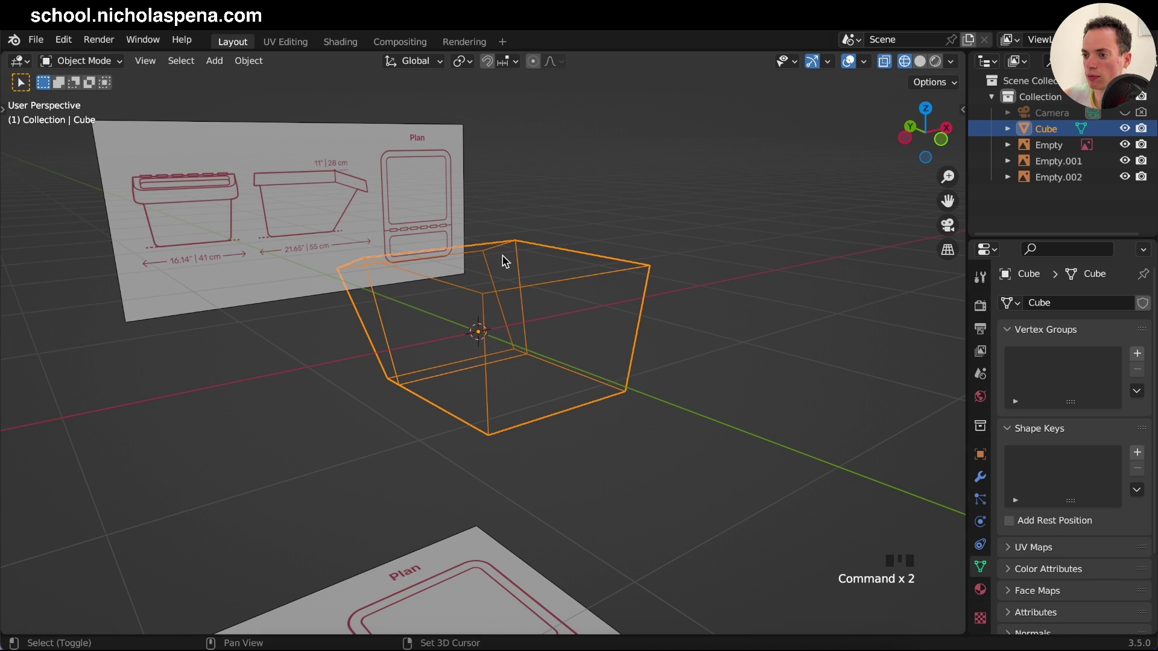
Step: Duplicate the bin's top faces and separate the selection into its own object
key("Tab")
left_click(163, 65)
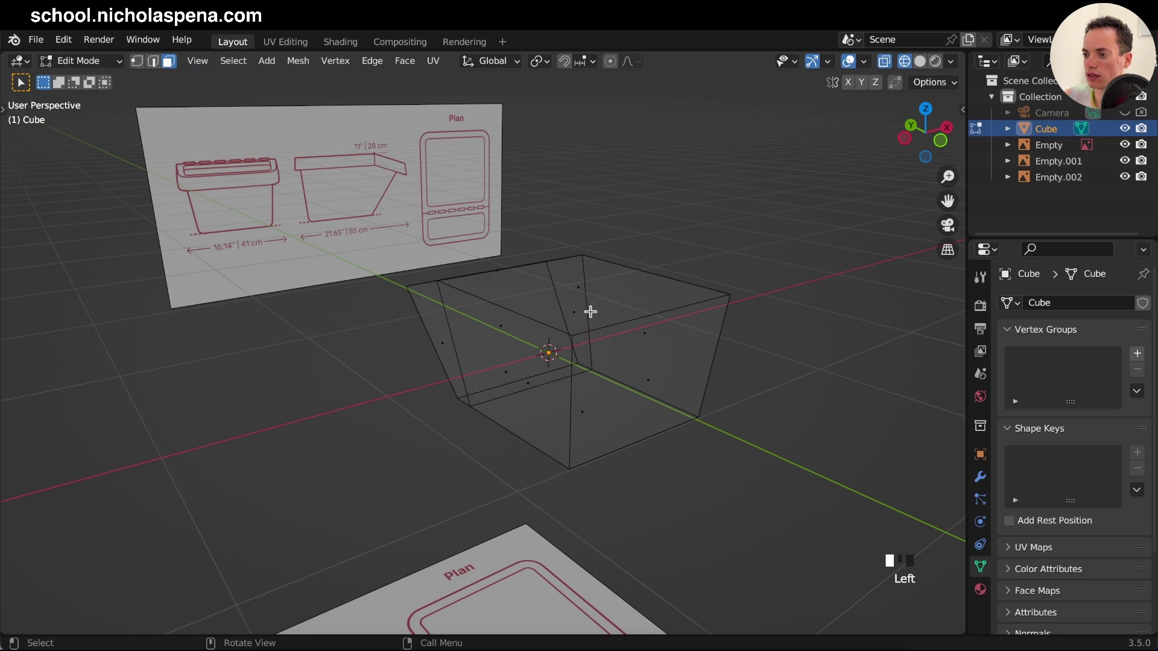
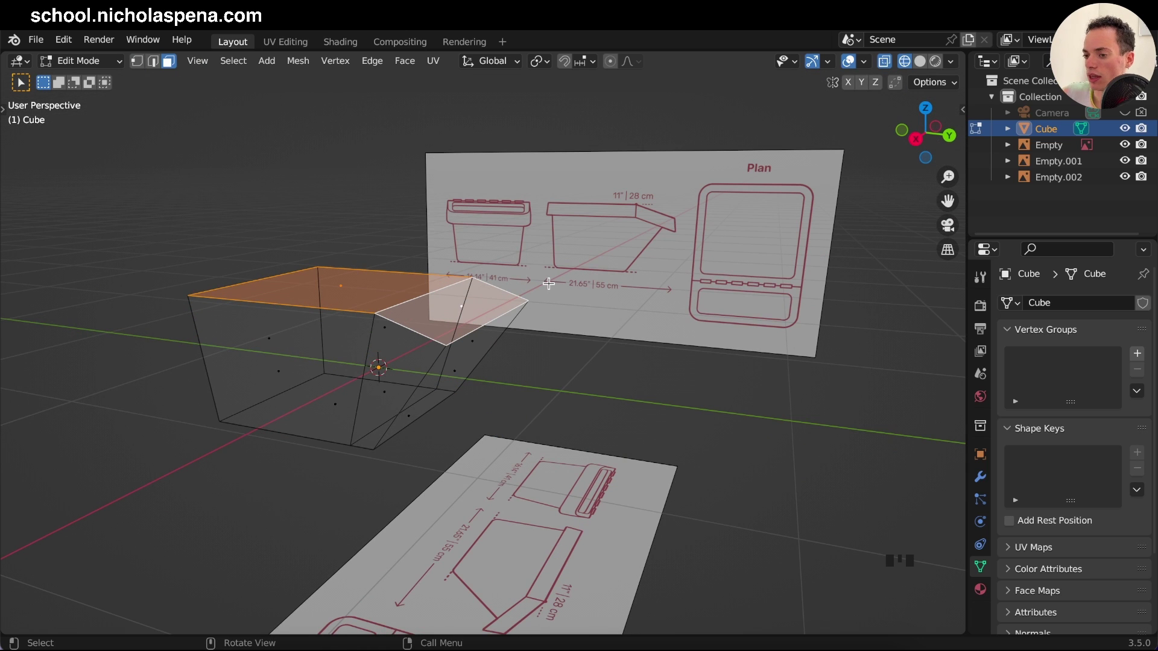
key("shift+d")
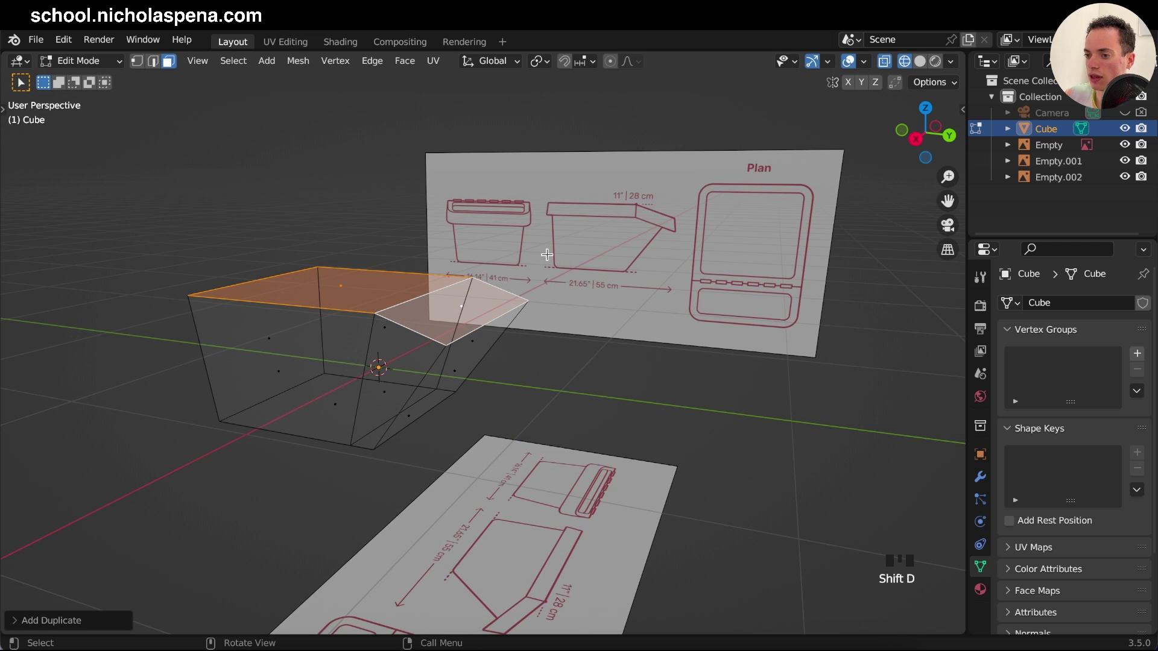
key("p")
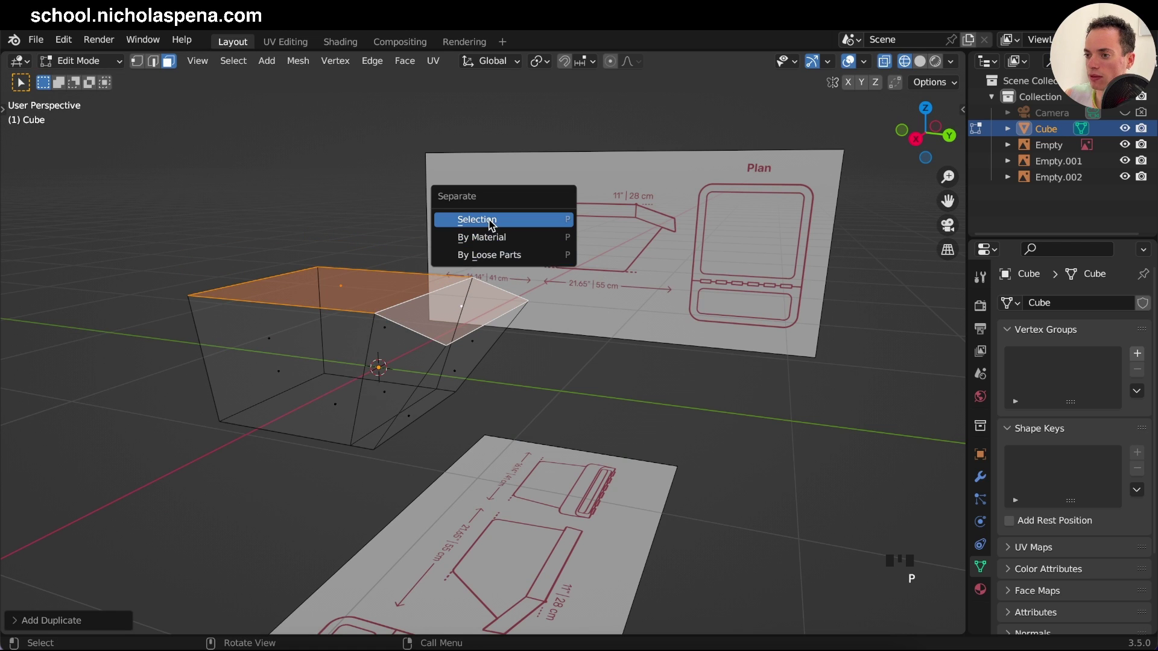
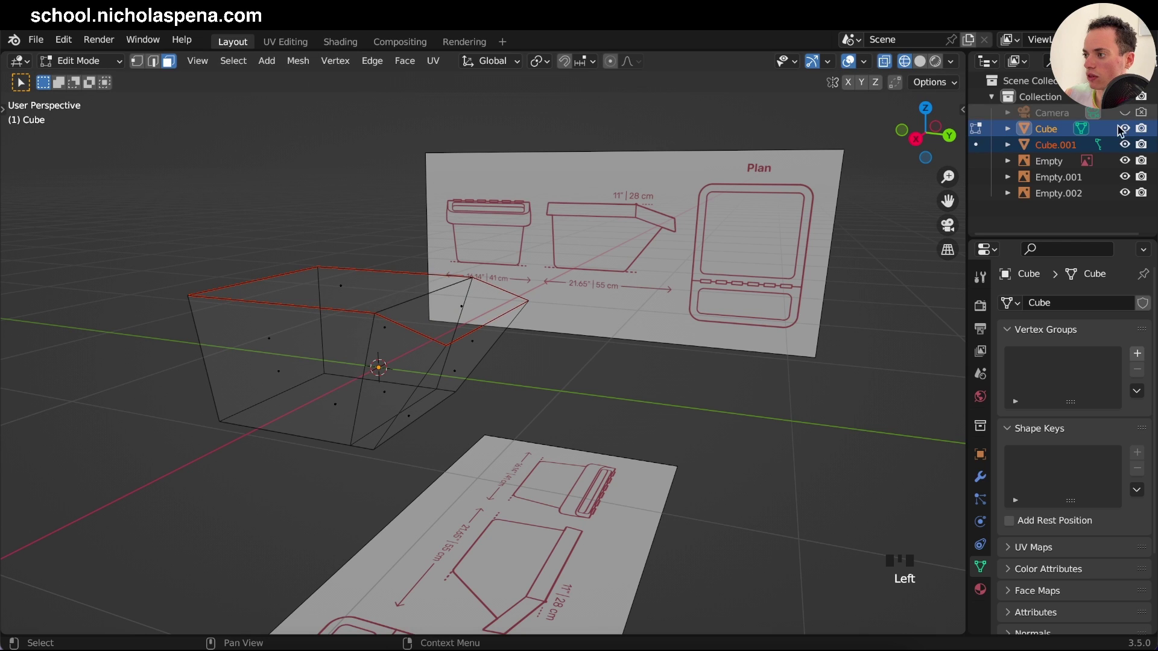
left_click(1038, 129)
left_click(1041, 149)
Step: Make the separated Cube.001 rim the active object and hide the bin body
key("Tab")
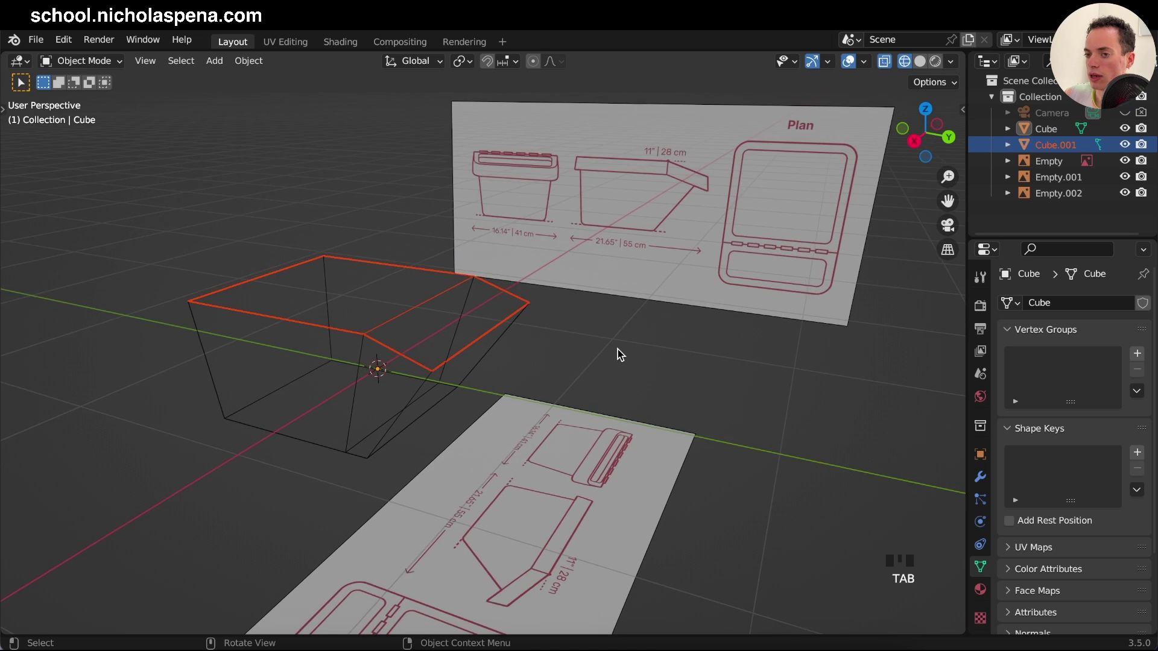
left_click(619, 352)
left_click(1056, 147)
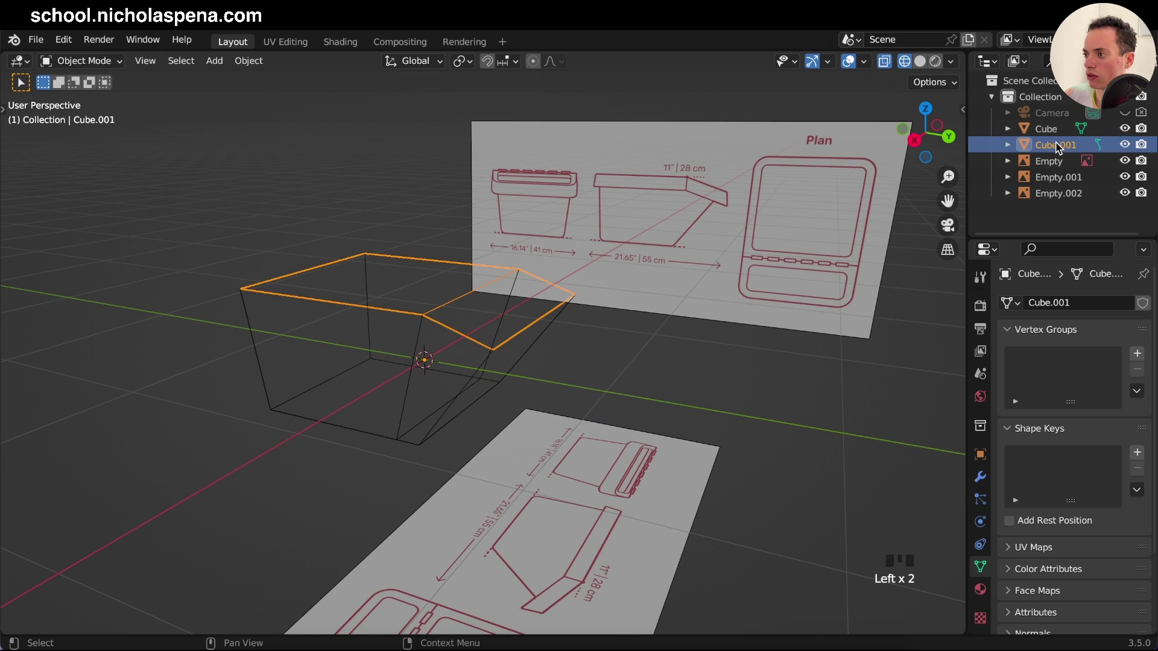
left_click(1129, 130)
Step: Save, then in top view scale and shift the separated rim to match the lid outline on the plan
key("s")
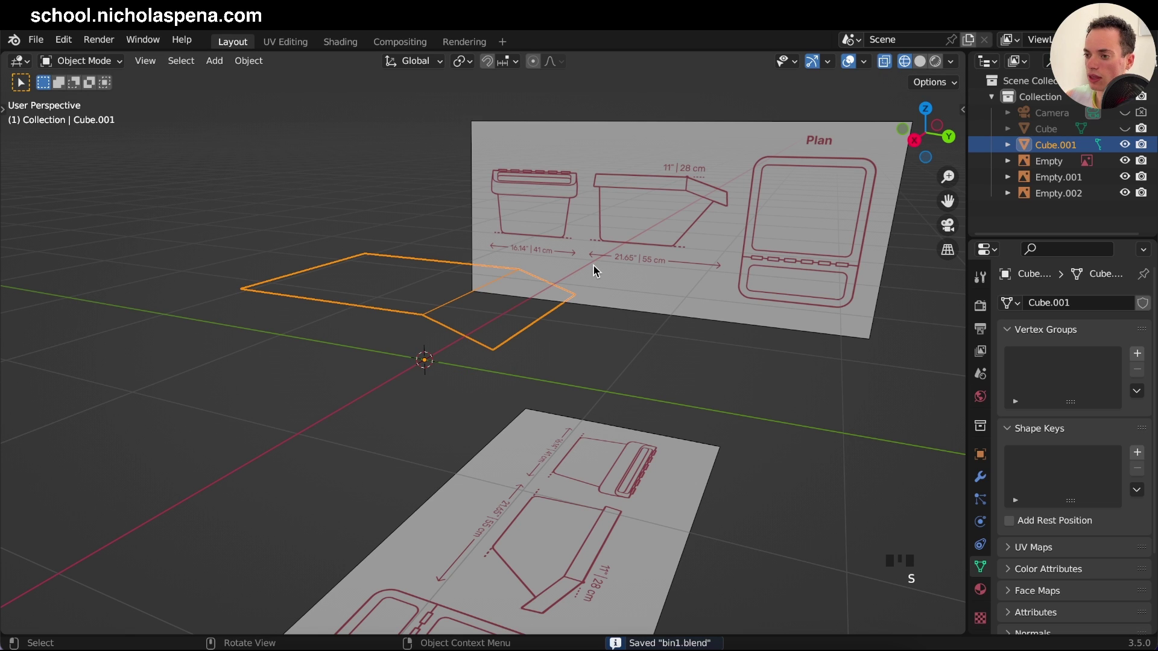
key("KP_1")
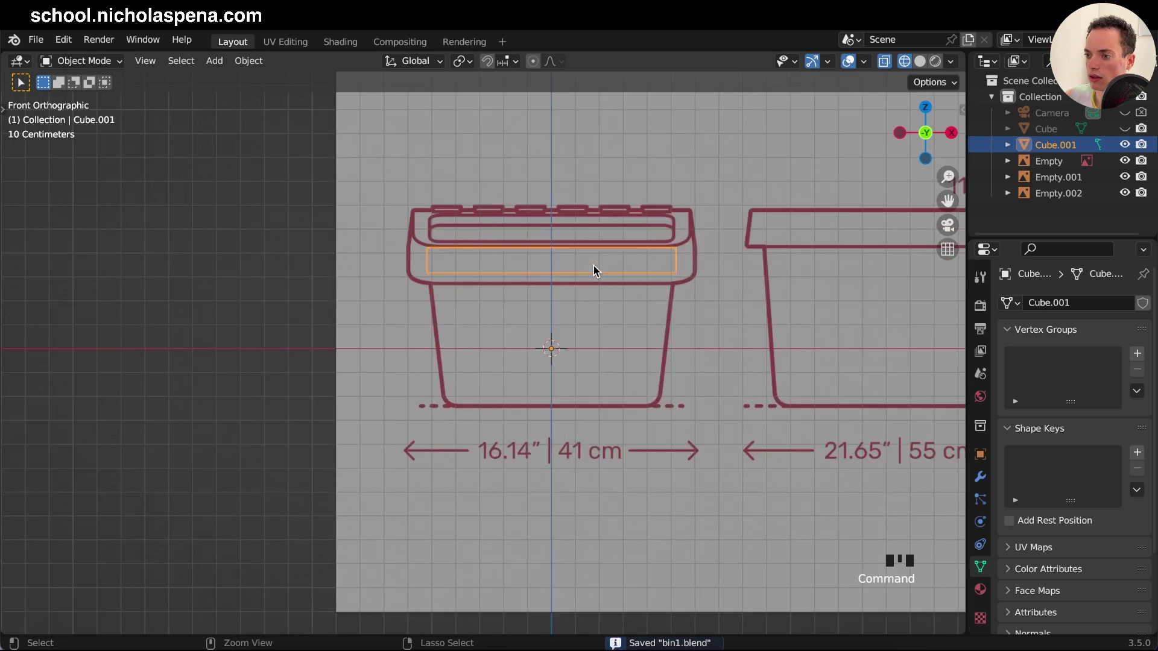
key("KP_7")
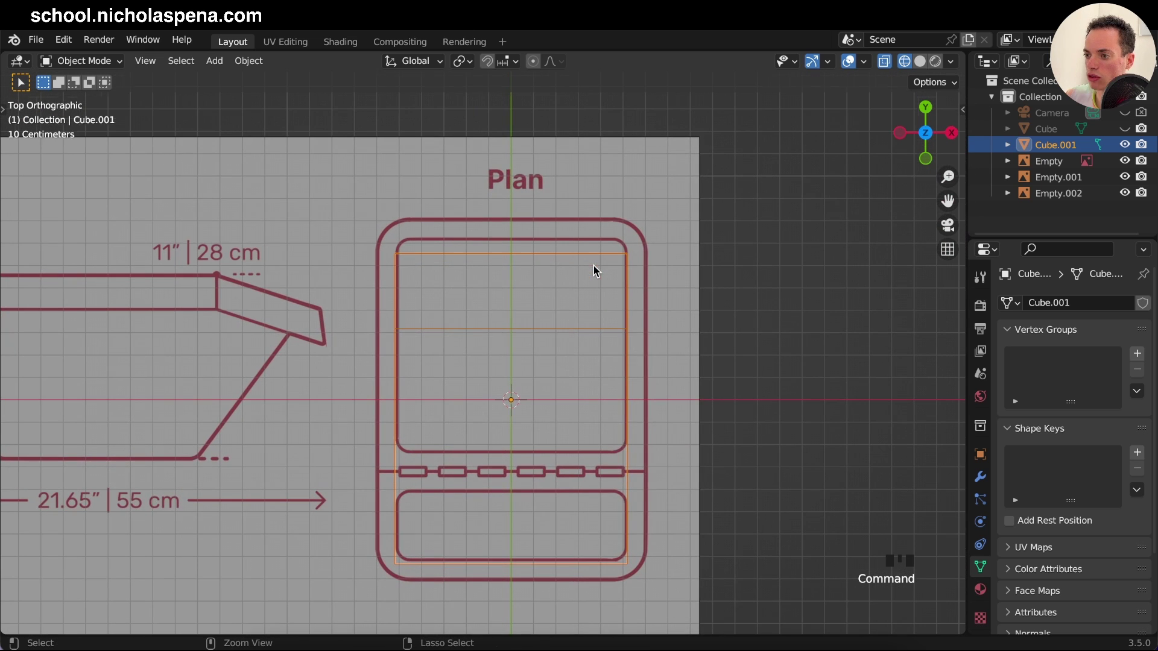
key("s")
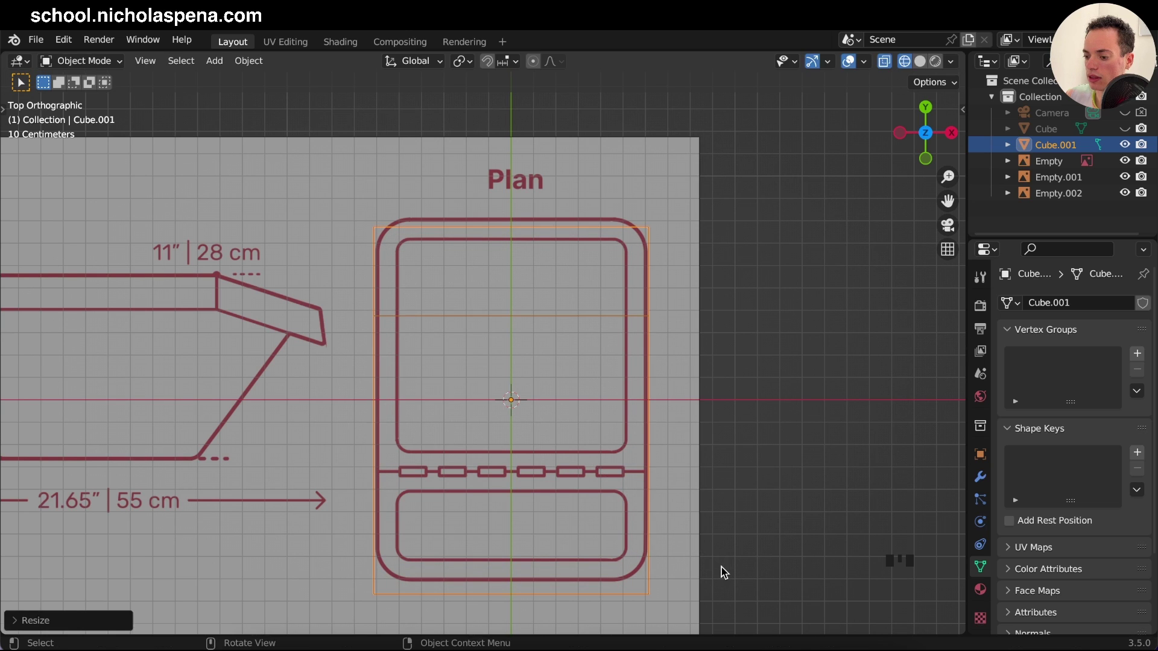
key("g")
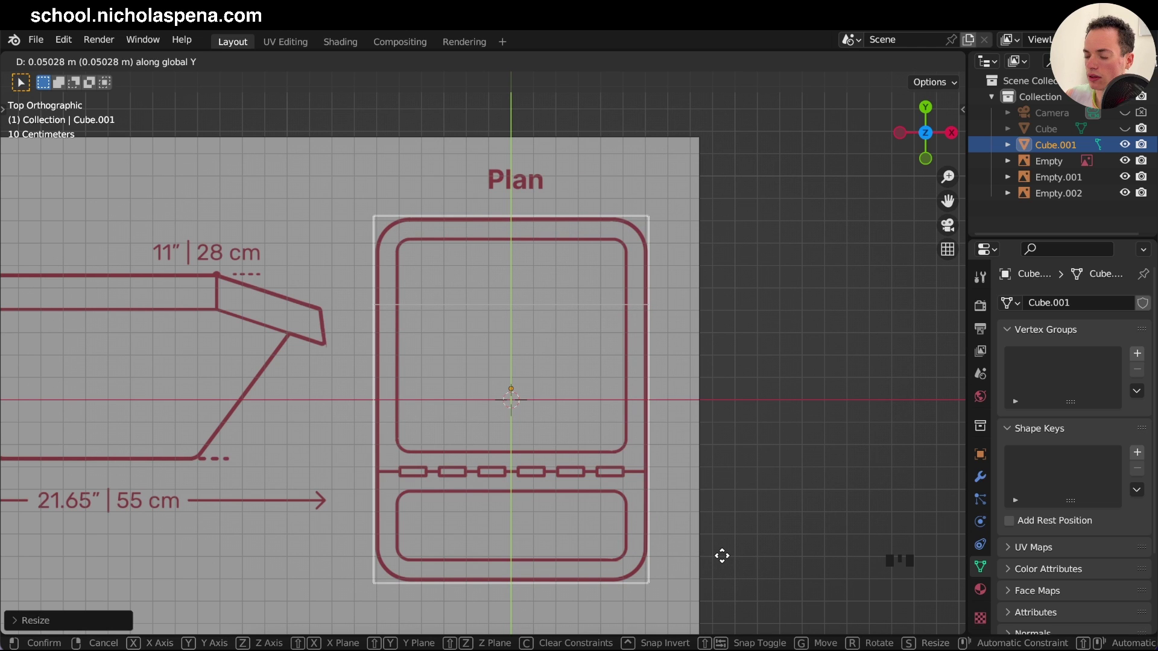
Step: In side view lower the rim along Z to the height of the lid's underside
key("KP_1")
key("KP_3")
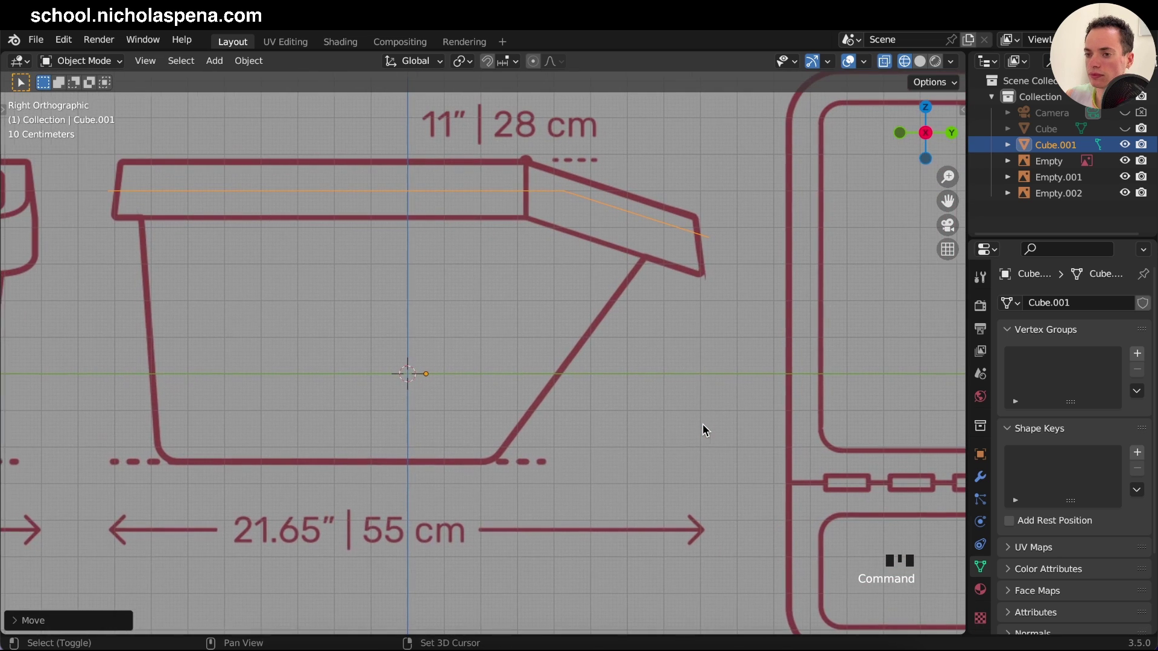
key("g")
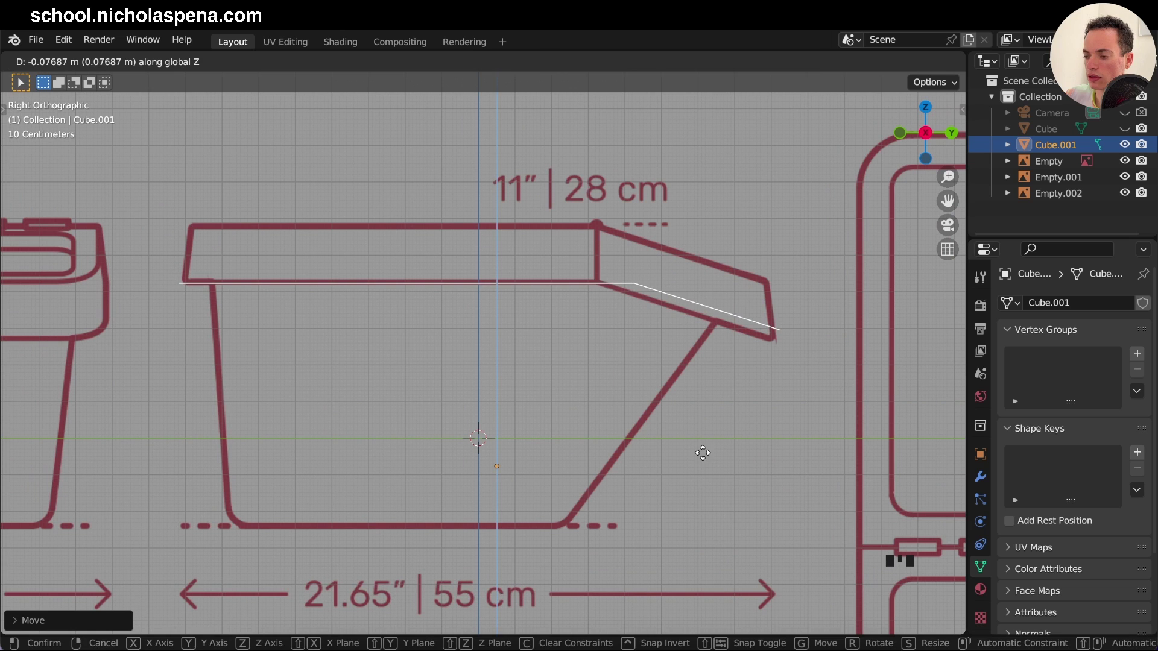
Step: Move the rim's front vertices out to the lid tip and extrude the whole loop upward into a solid lid
key("Tab")
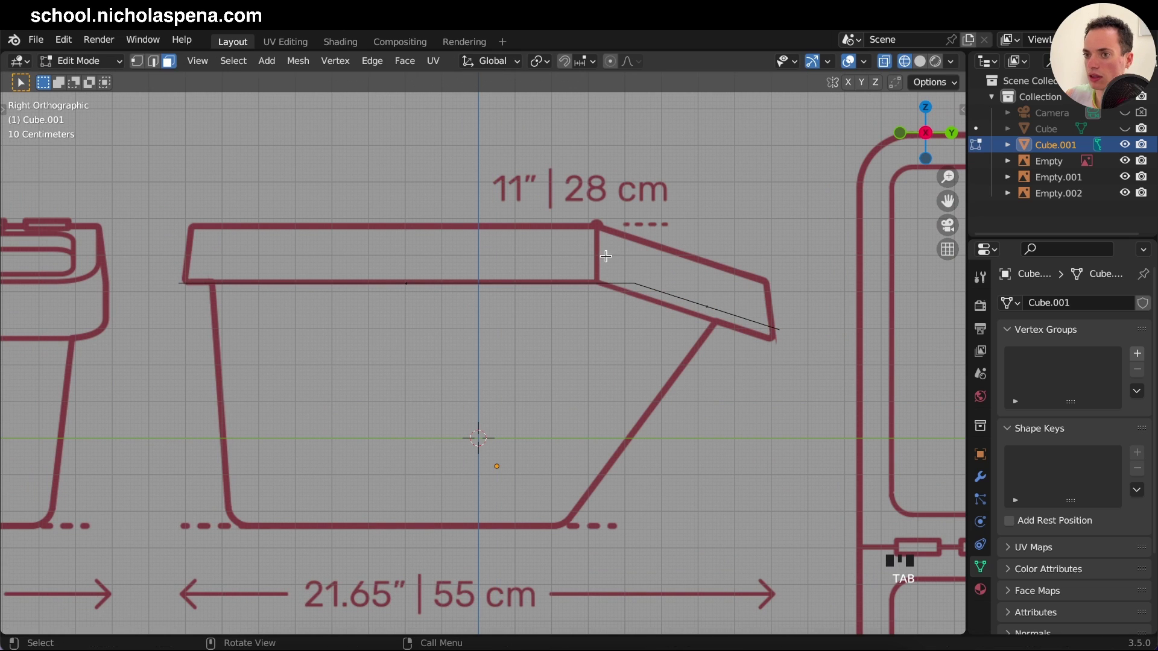
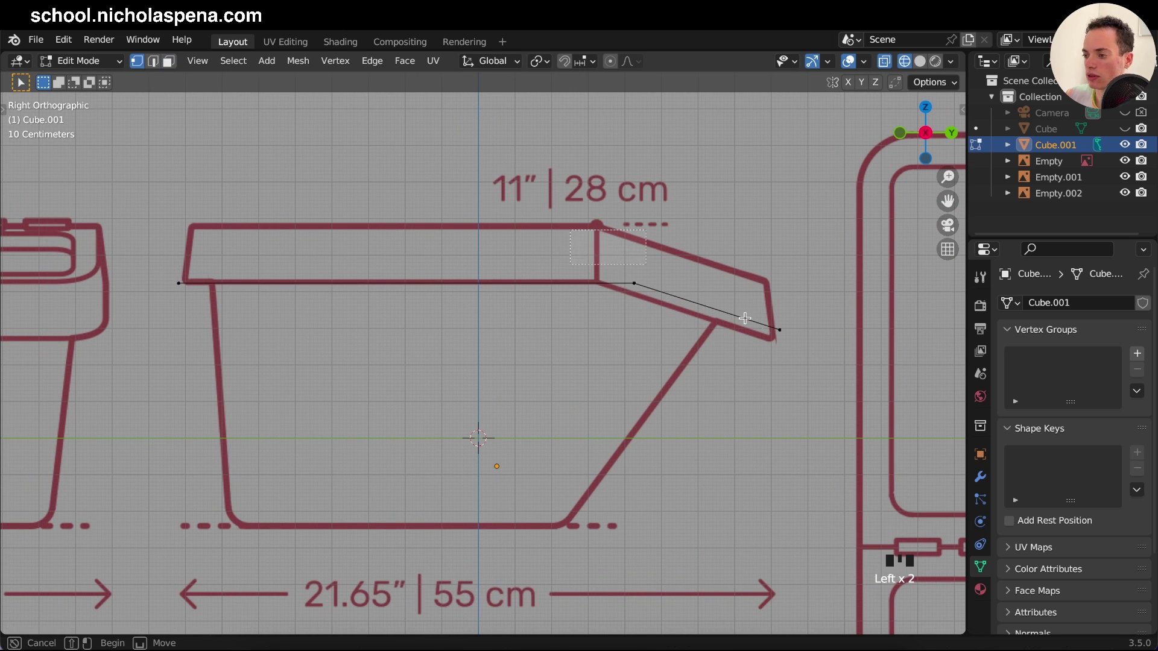
key("g")
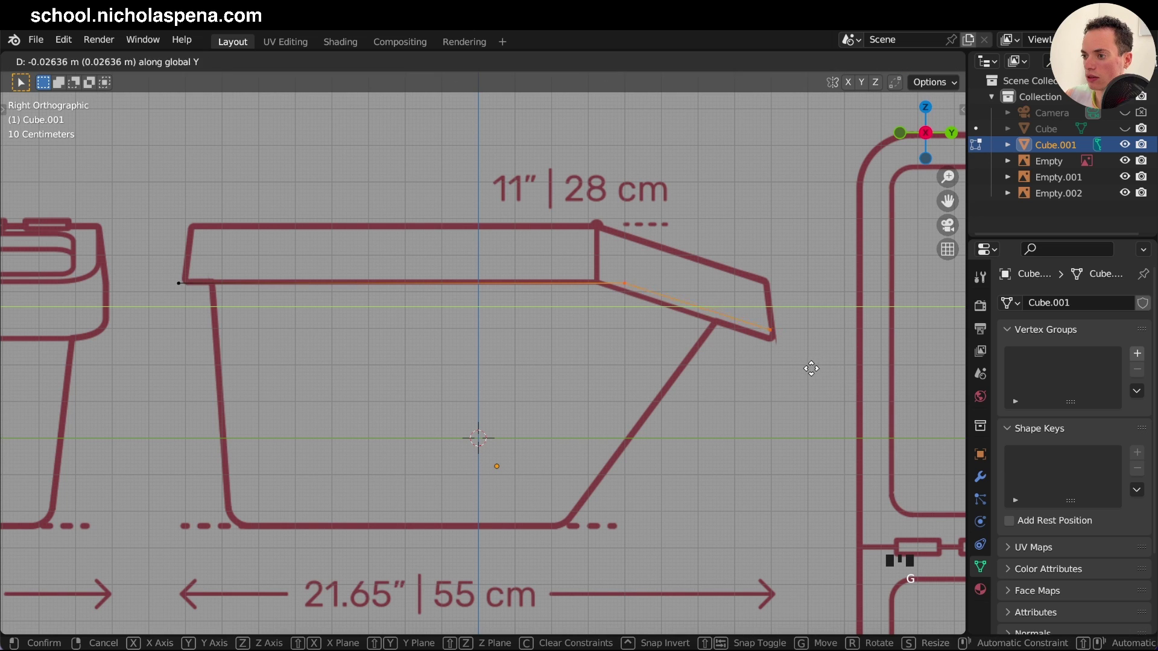
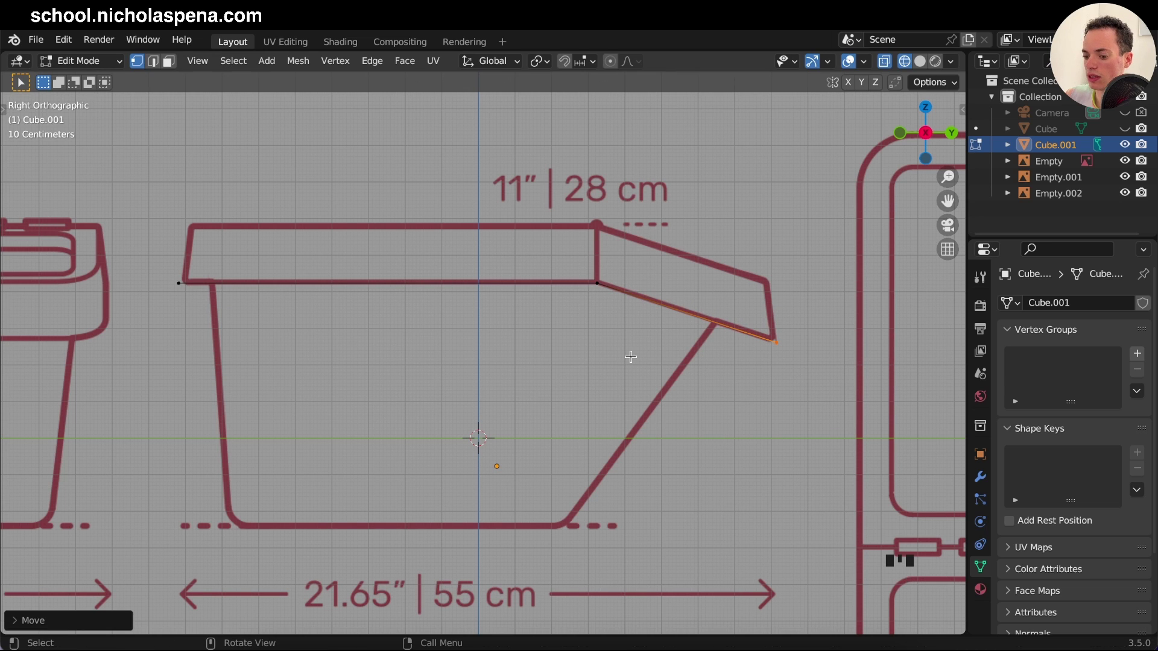
key("a")
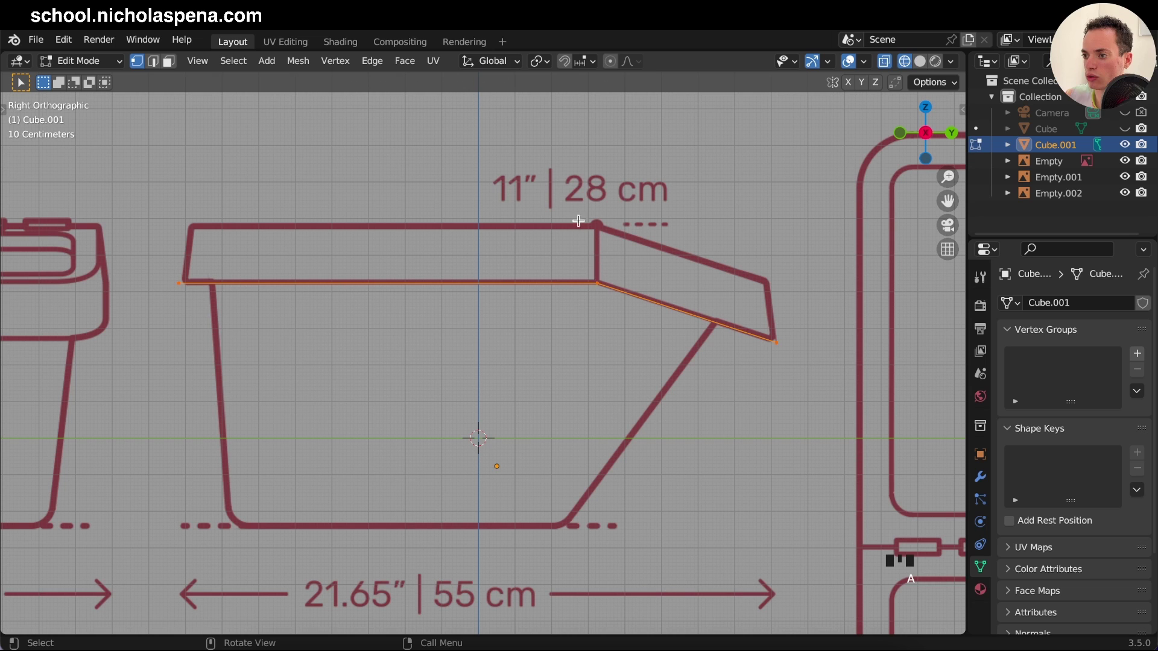
key("e")
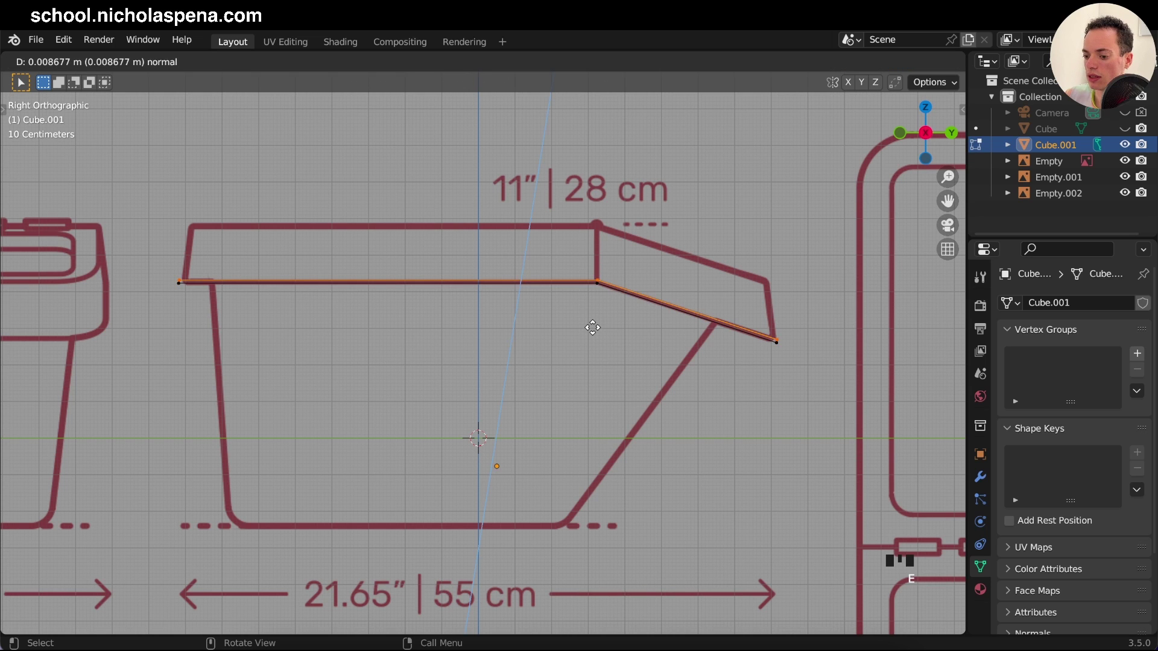
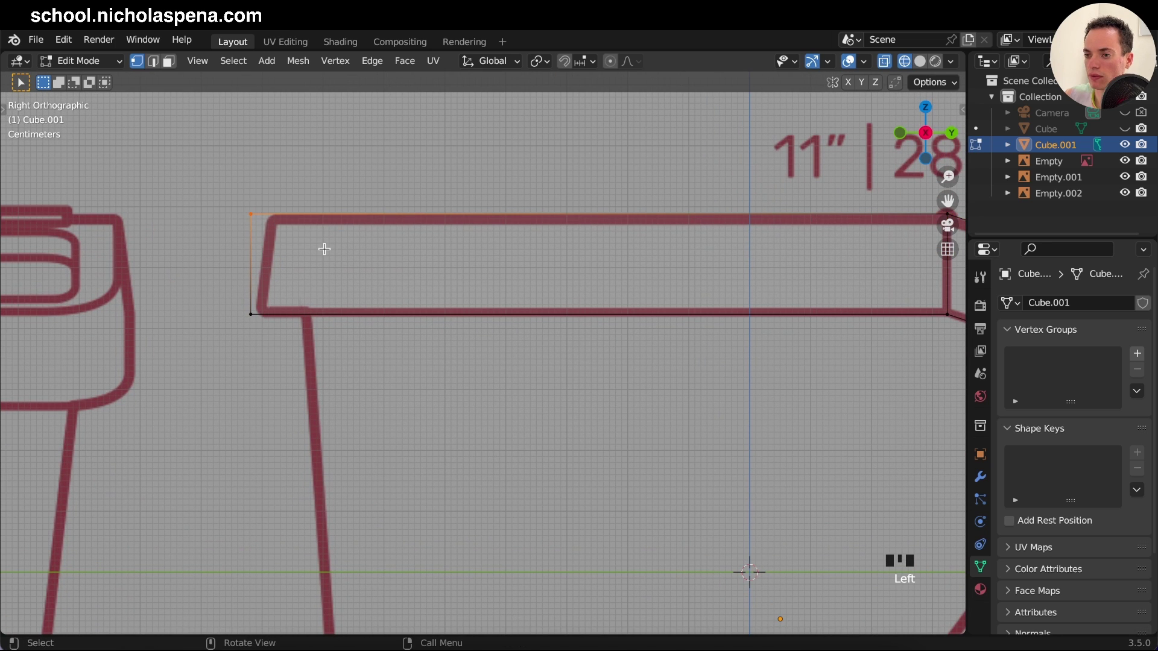
Step: Adjust the back and front top edges so the lid's profile follows the slant in the side drawing
key("g")
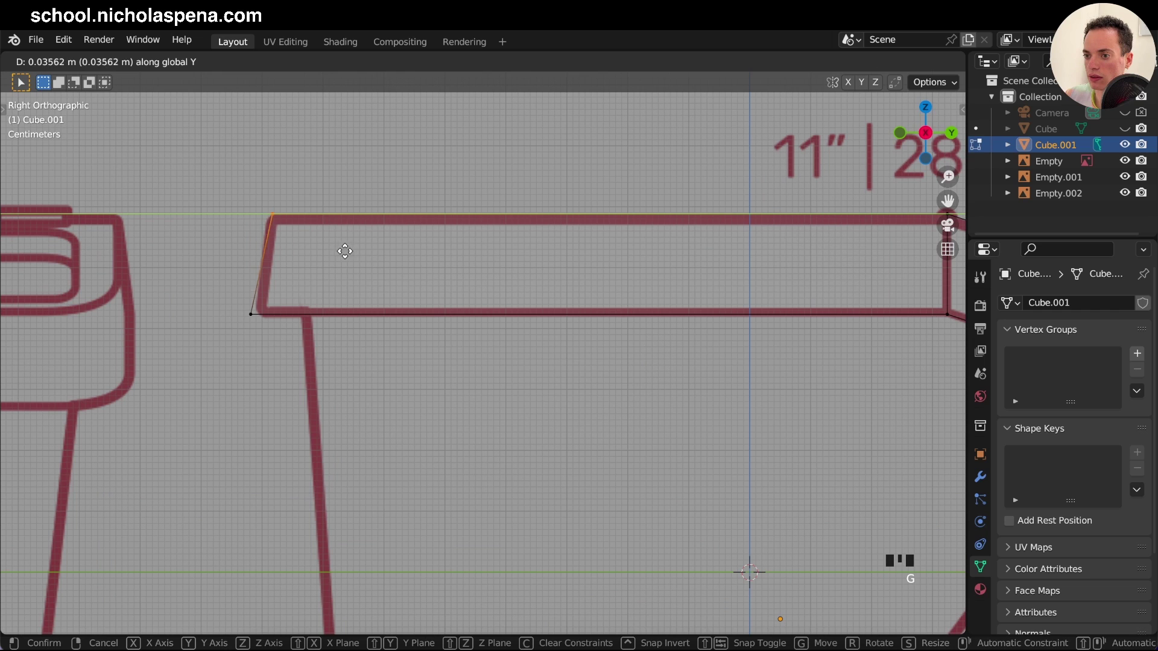
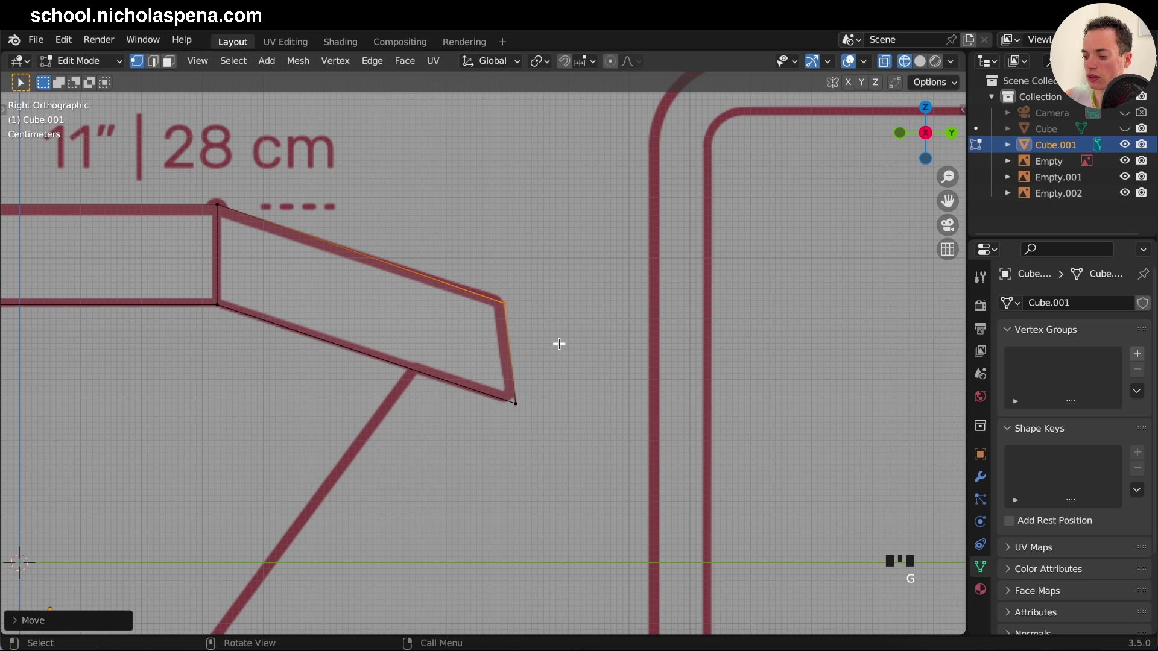
key("g")
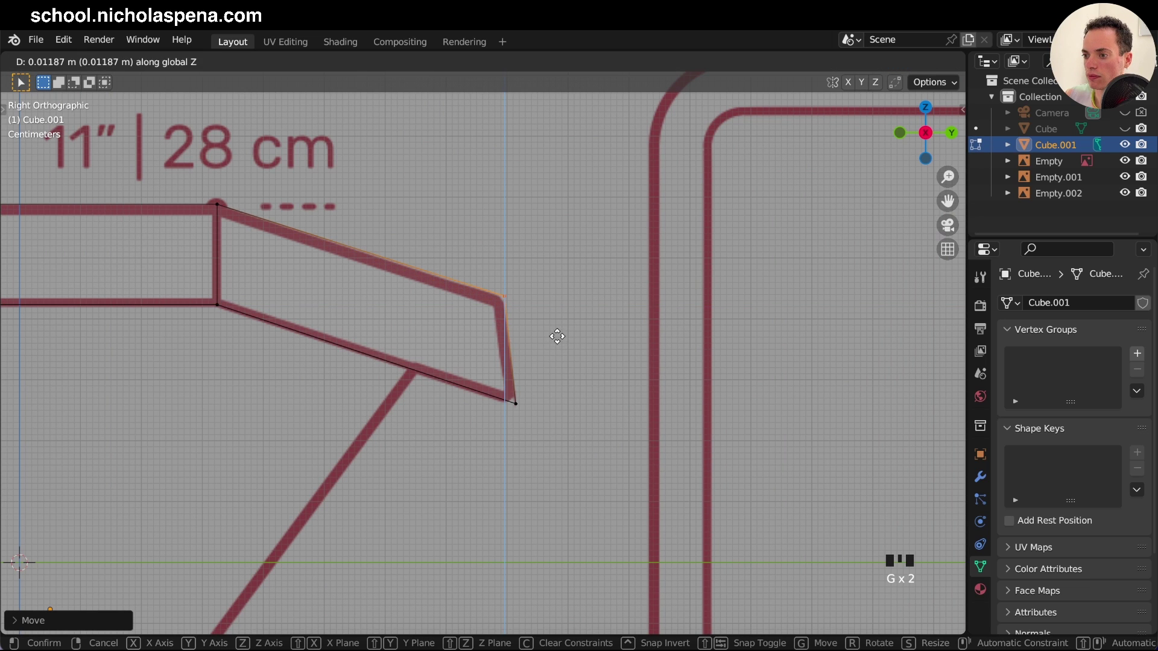
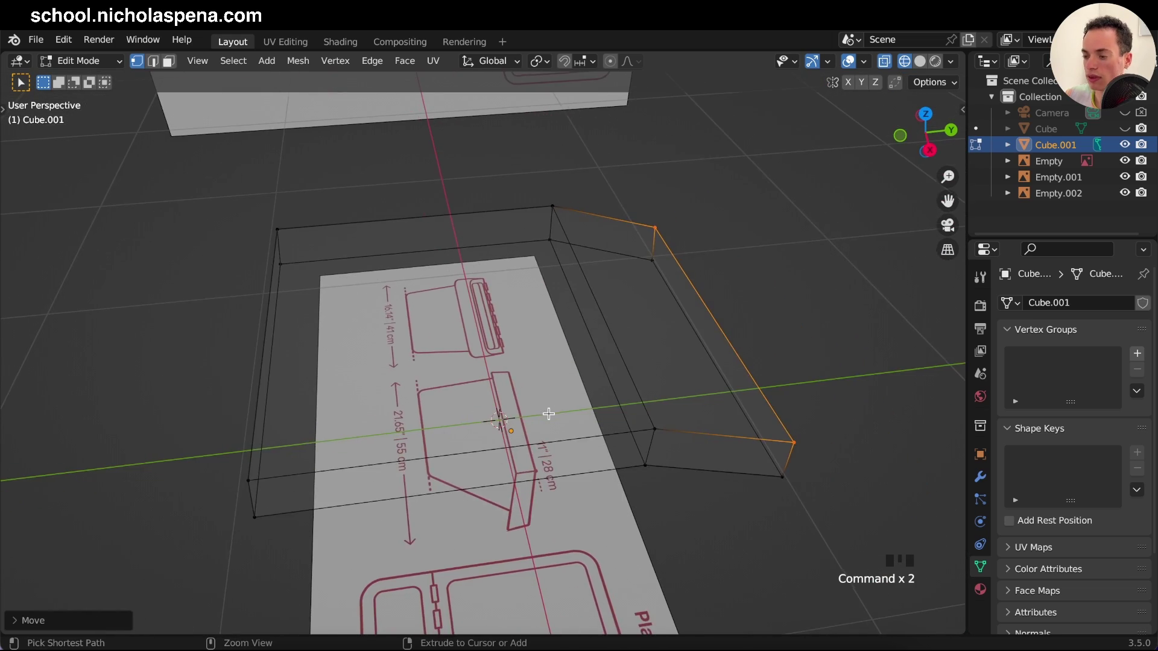
key("KP_7")
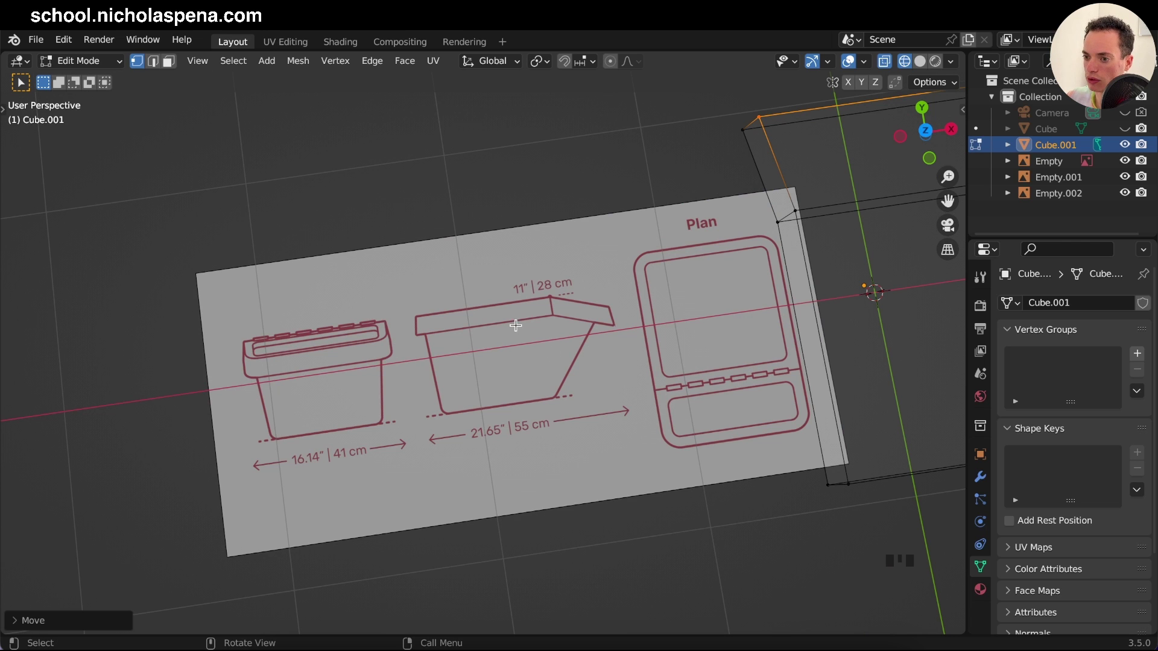
key("KP_1")
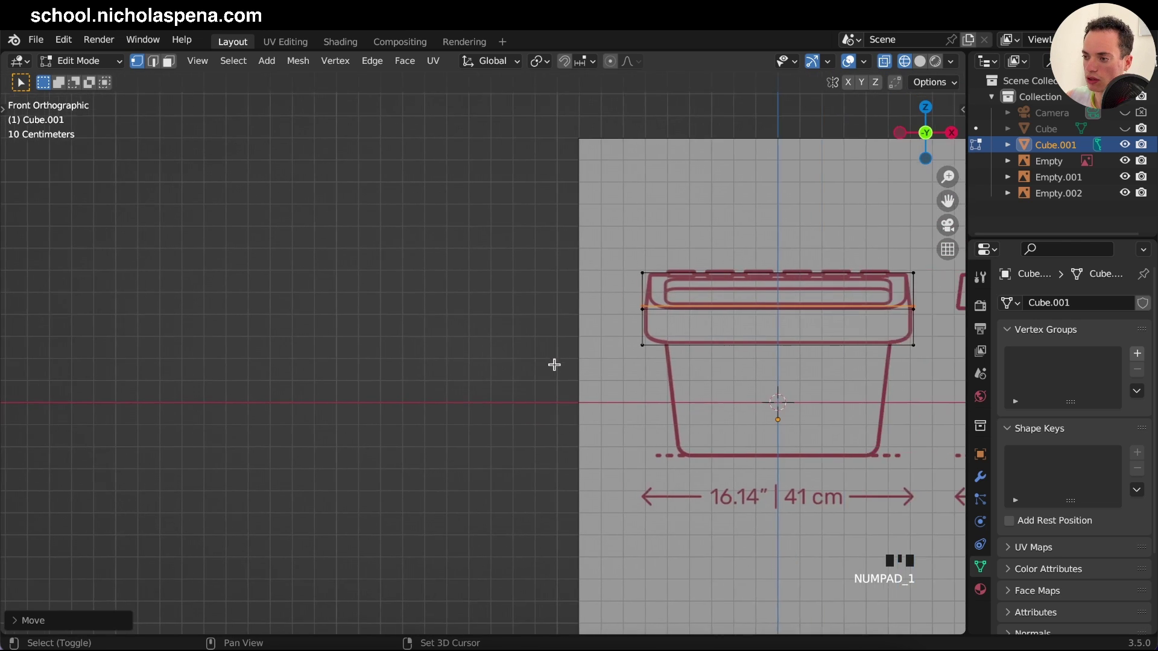
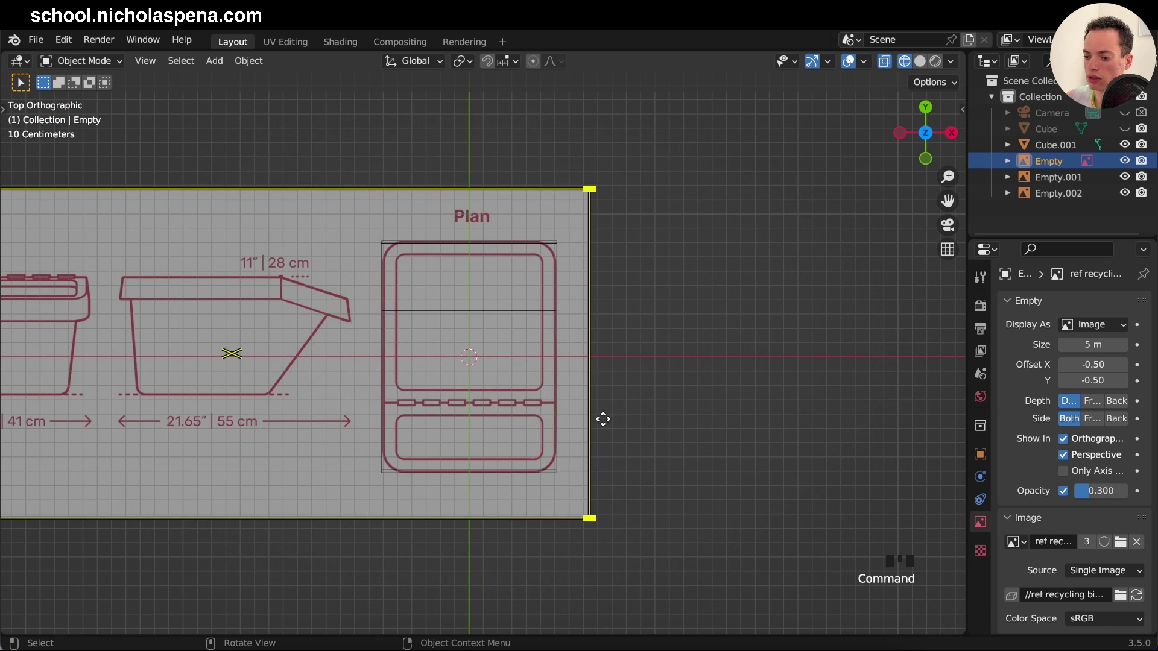
Step: Rotate the reference image 180° about Z and slide it until the plan outline centres on the lid
key("r")
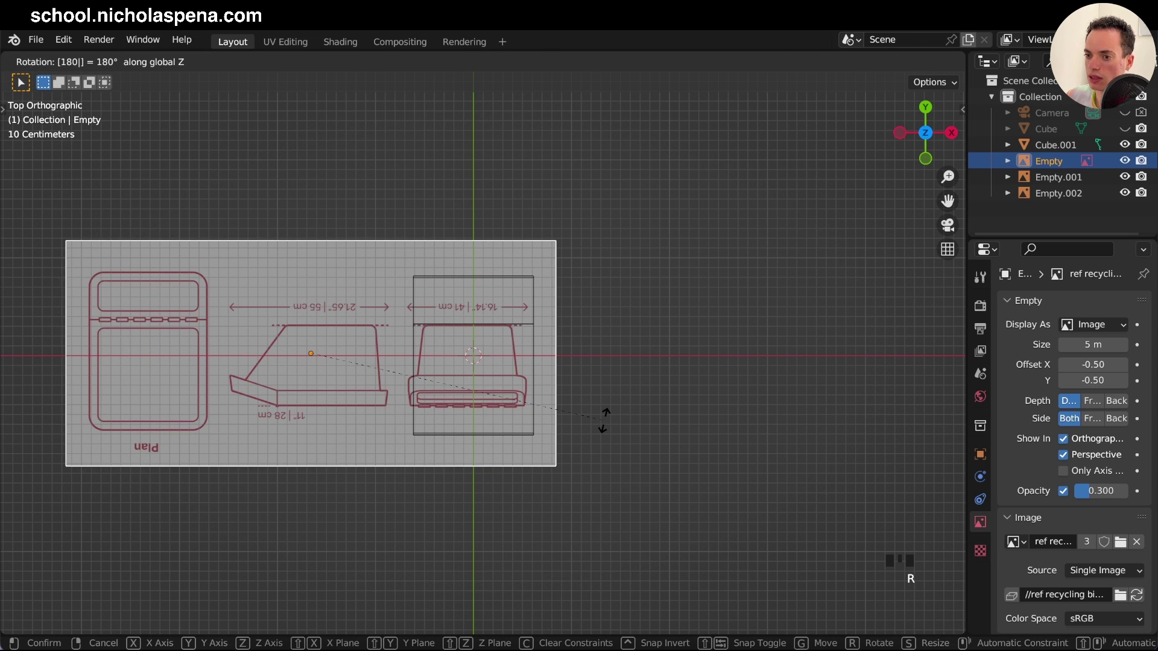
key("g")
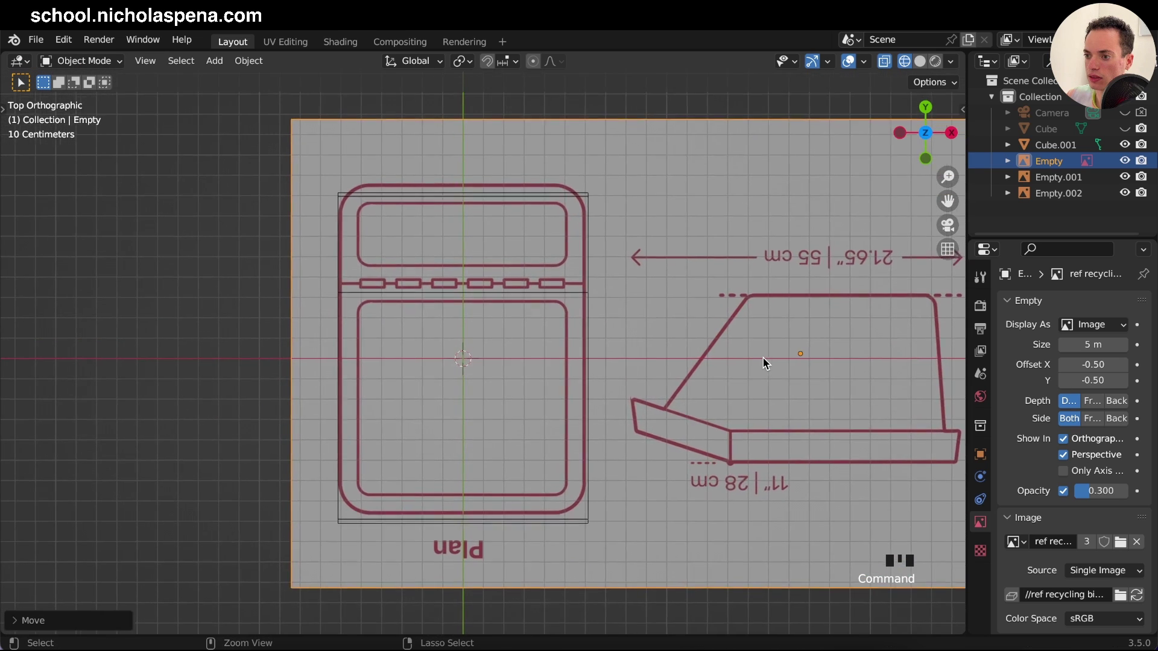
key("g")
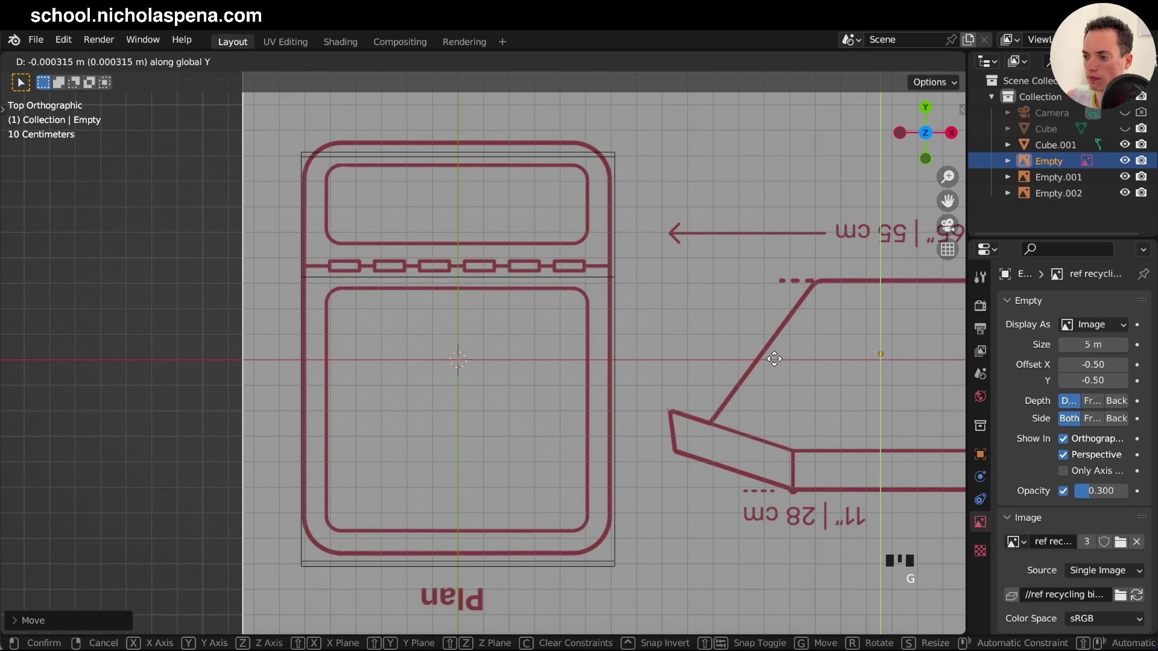
key("g")
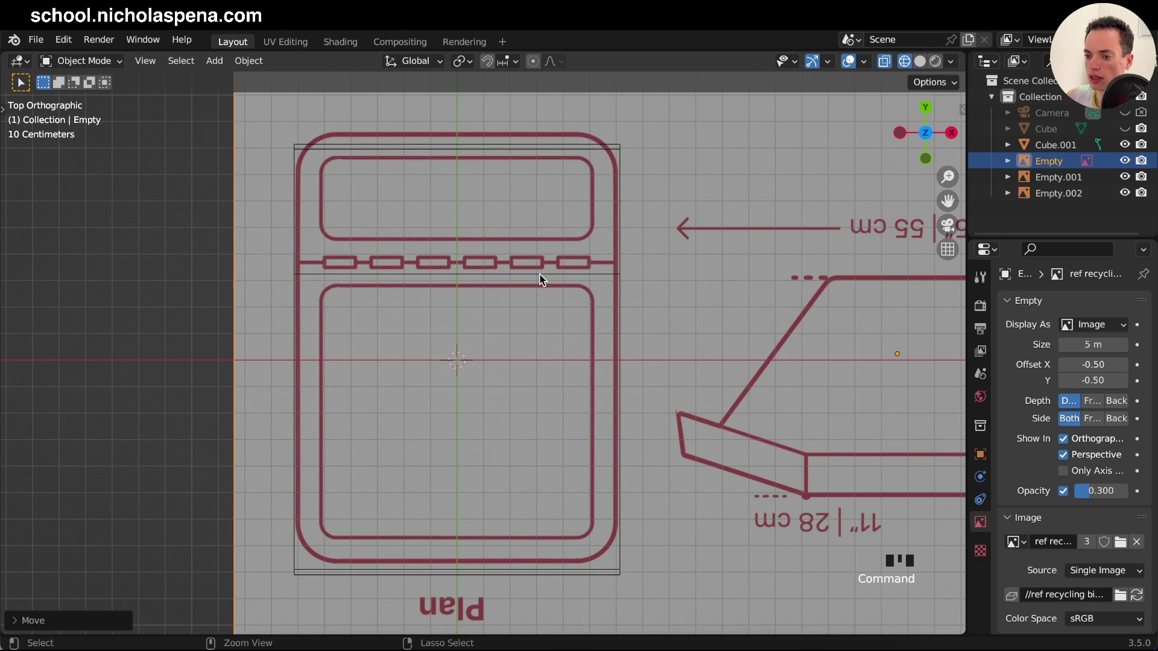
key("g")
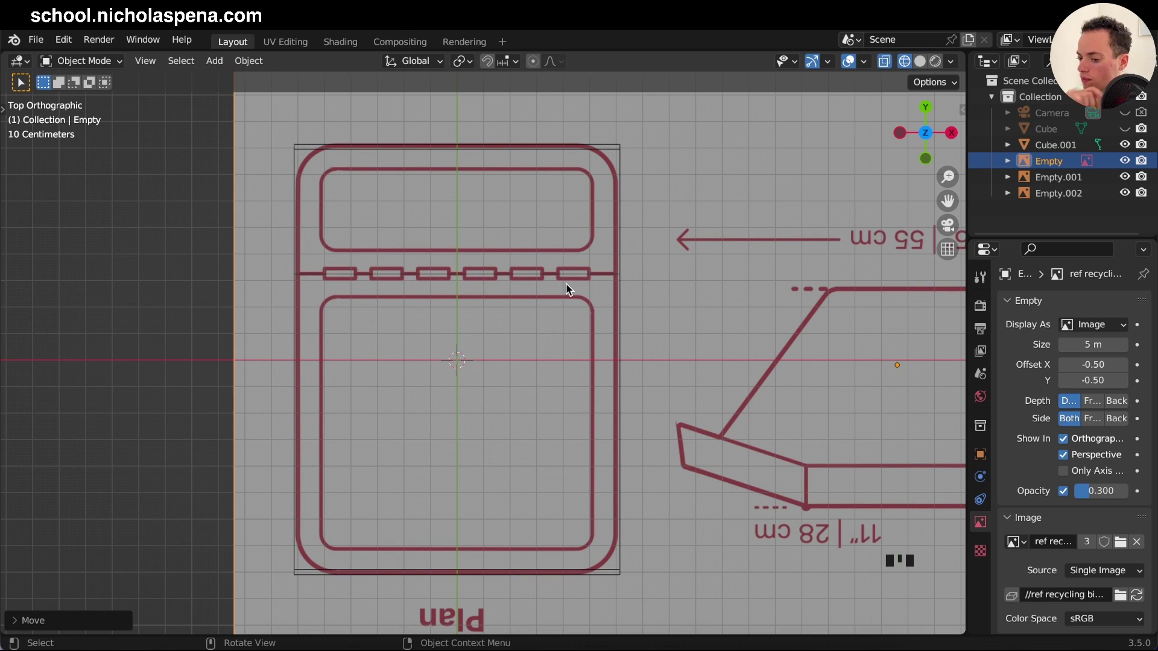
Step: Save the file and reselect the Cube.001 lid for further editing
key("s")
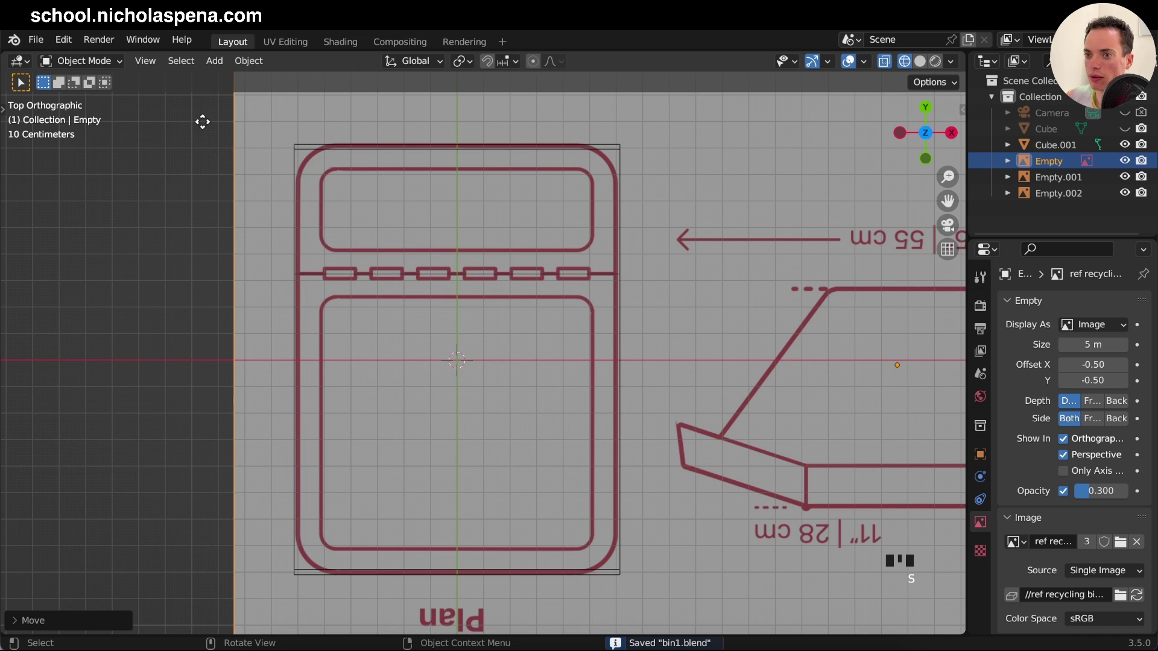
key("Tab")
left_click(358, 244)
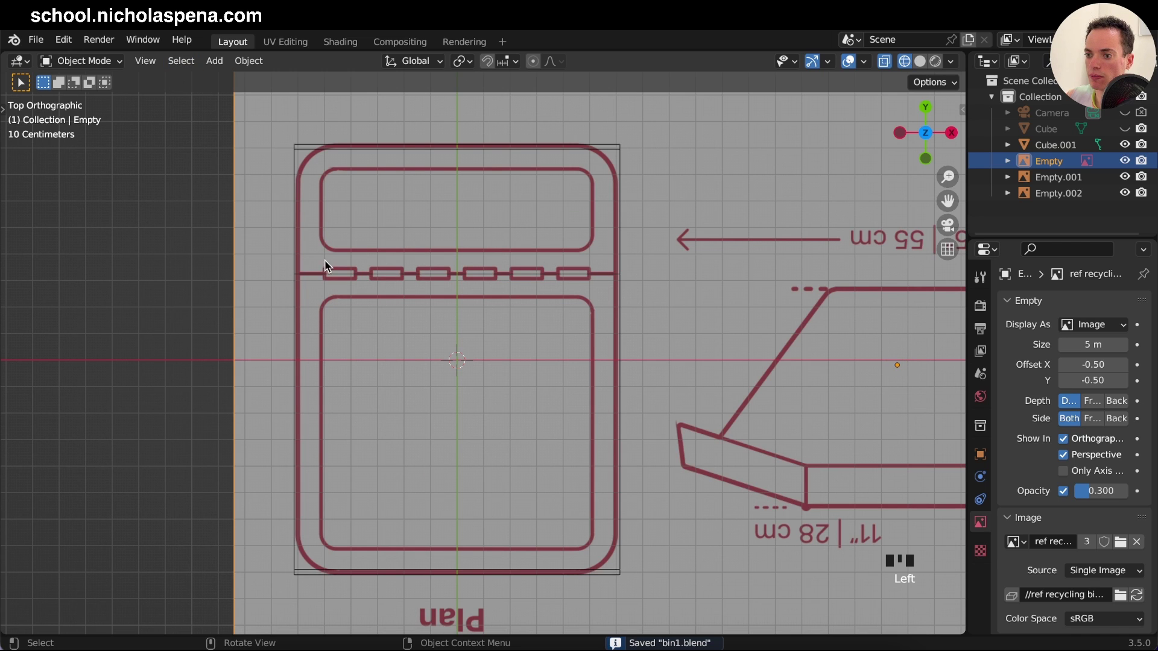
left_click(311, 275)
left_click(1074, 143)
Step: In top view inset each of the lid's two top faces and narrow them across X into inner panels matching the plan
key("Tab")
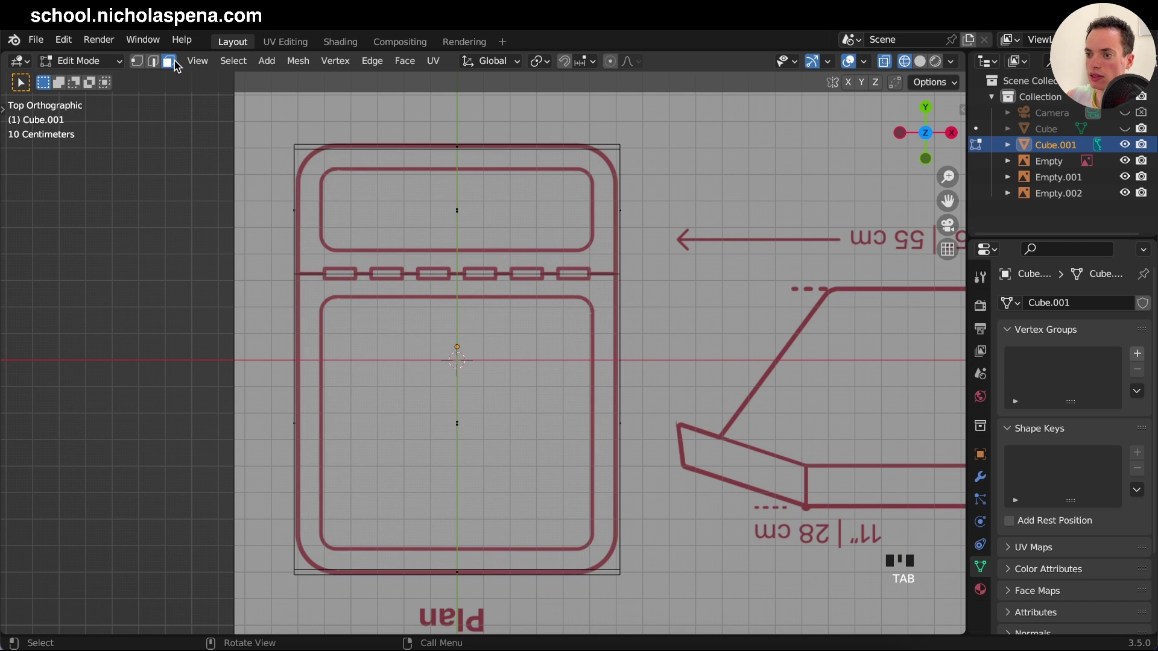
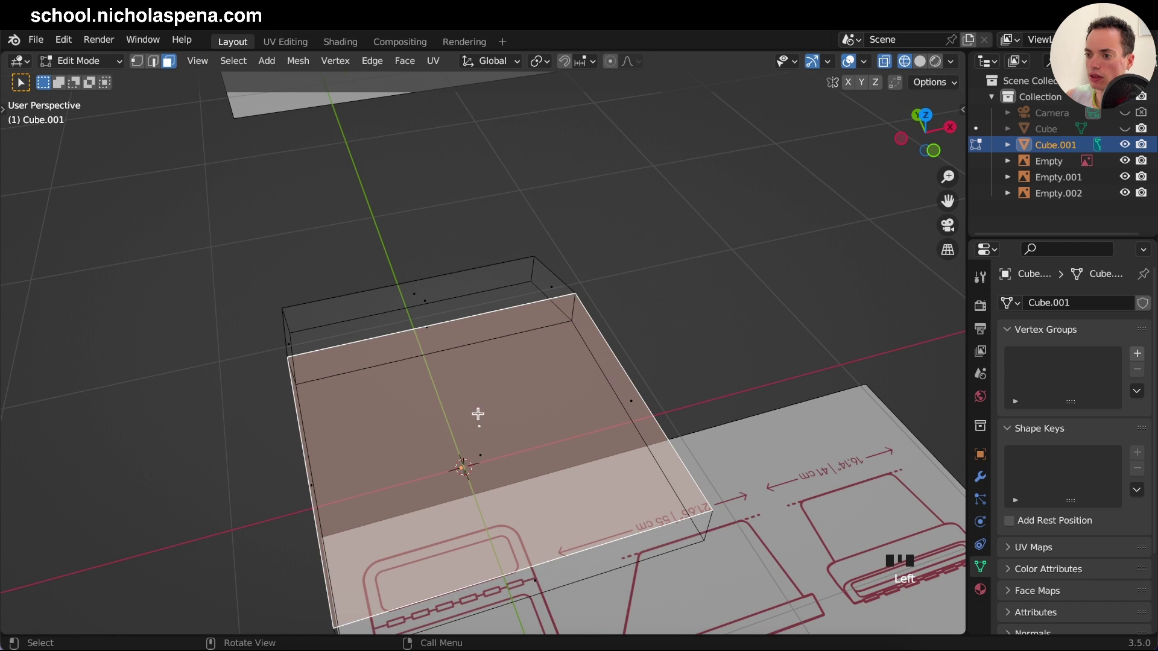
key("KP_7")
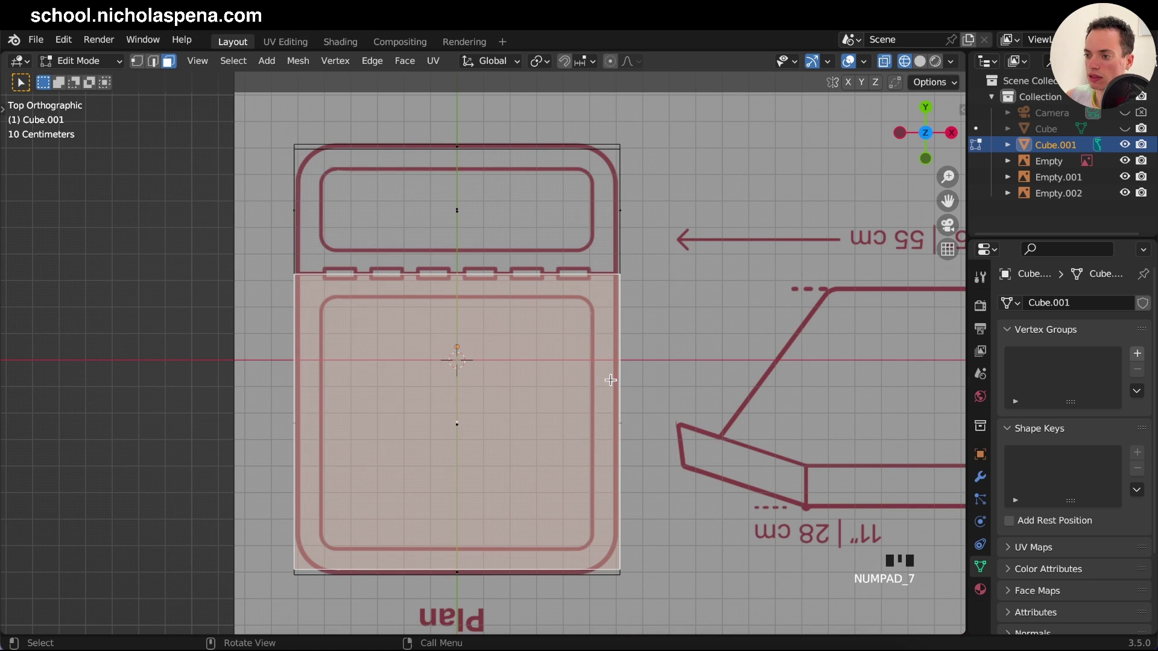
key("i")
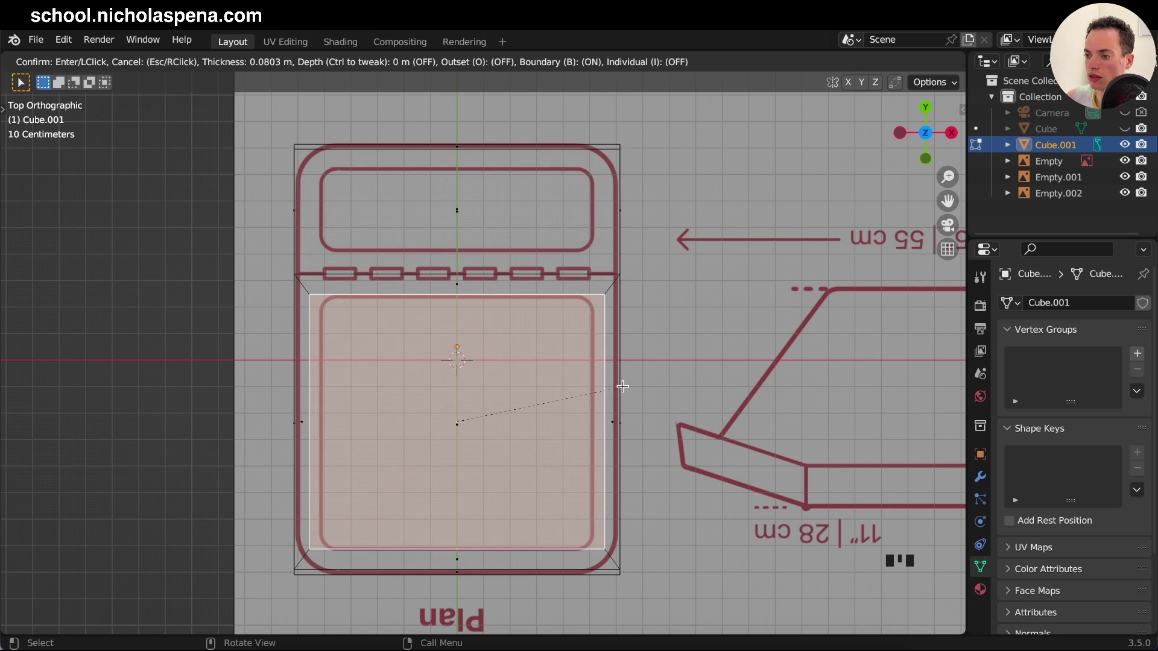
key("s")
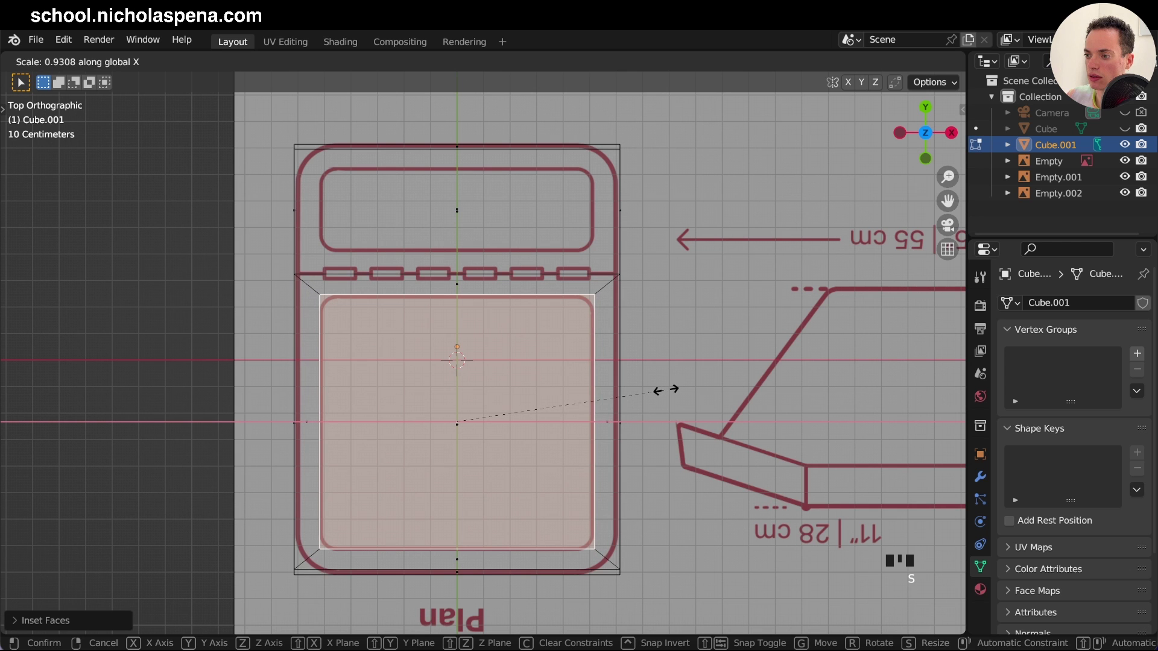
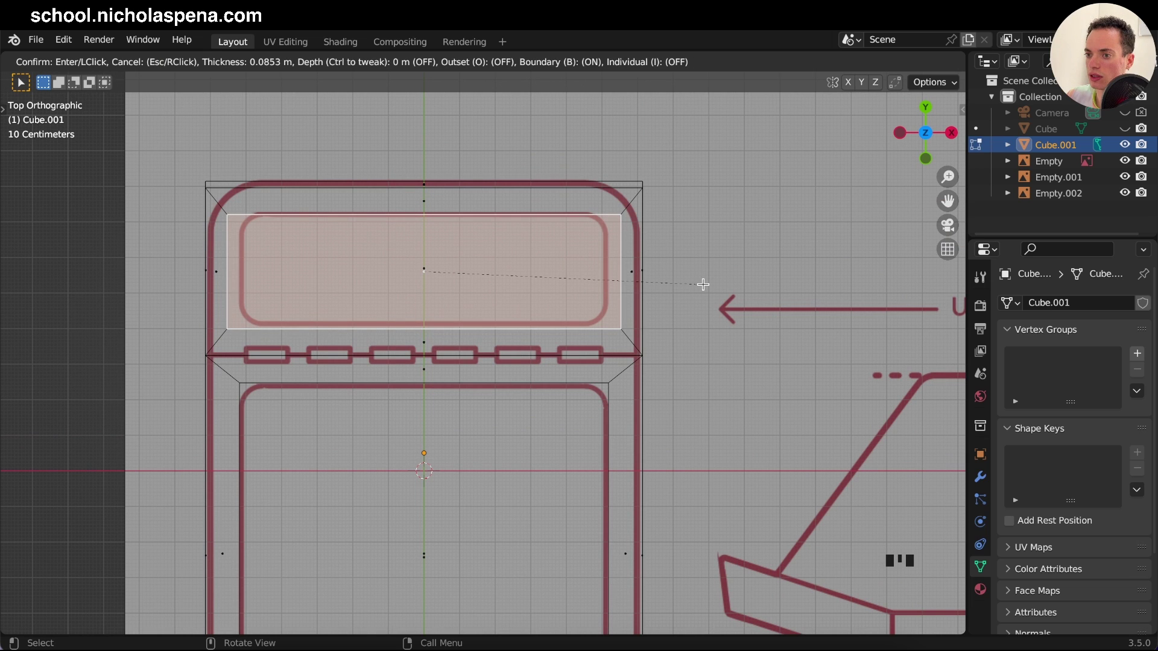
key("s")
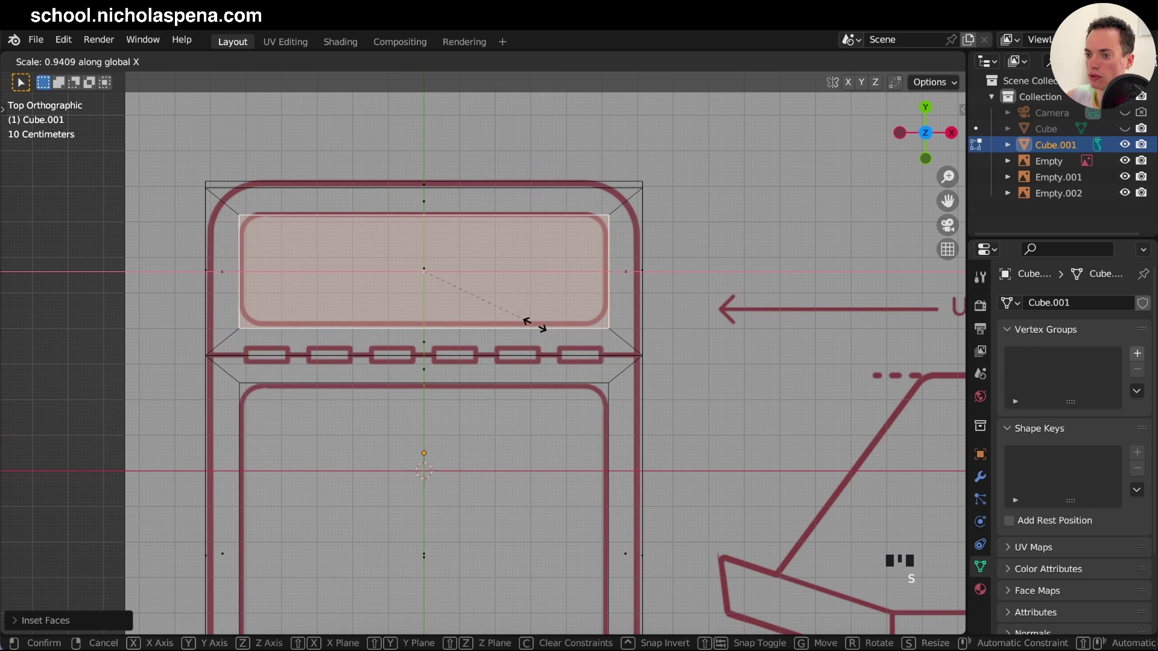
key("g")
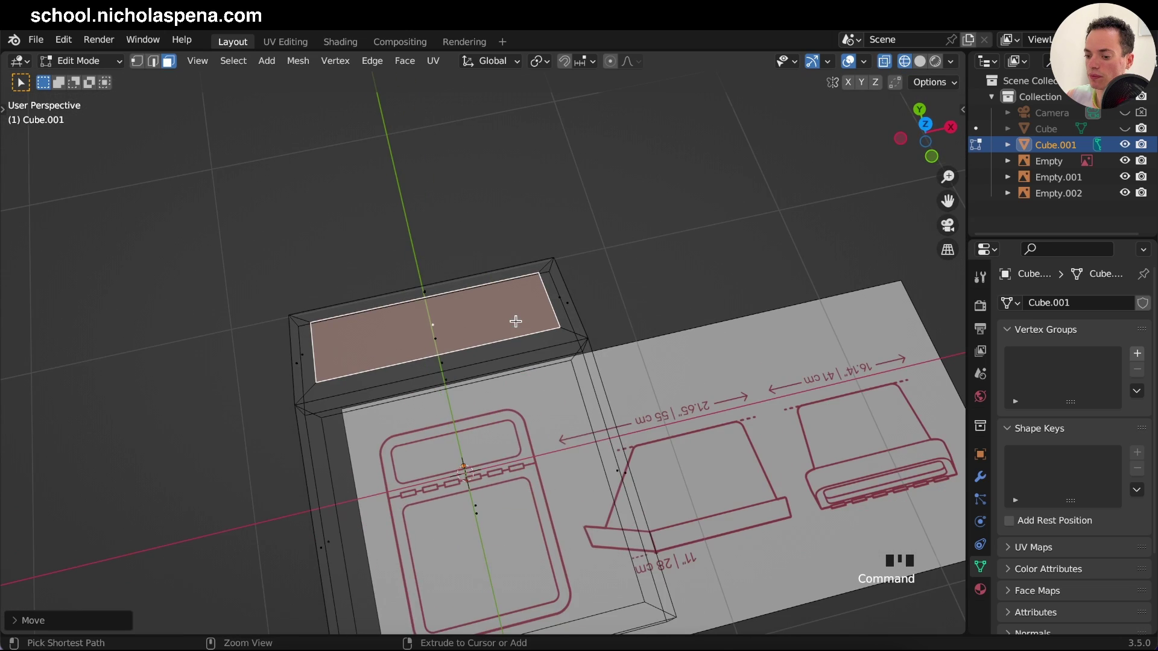
Step: Save, then extrude both inset panels along their normals inward to start the recesses
key("s")
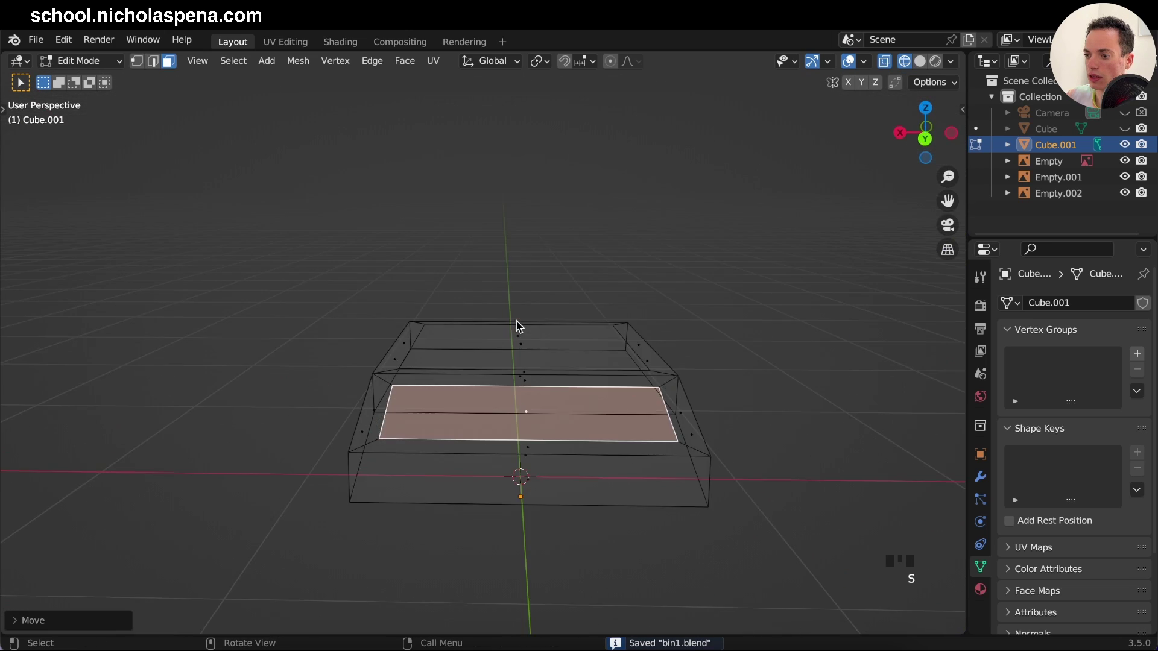
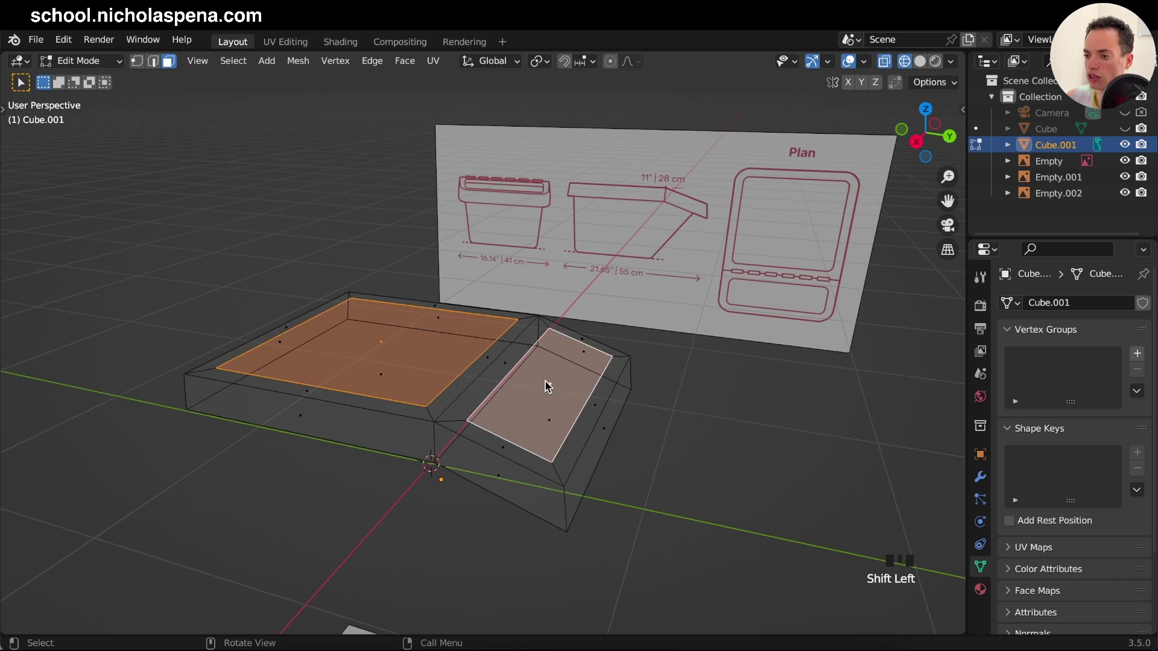
key("KP_7")
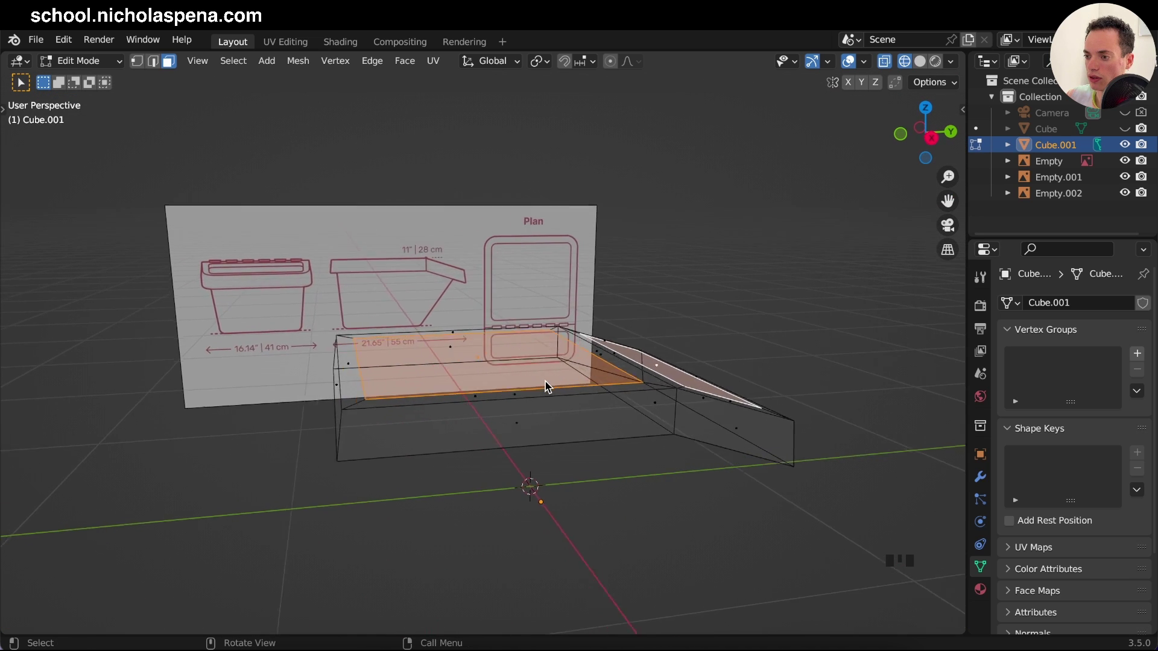
key("alt+e")
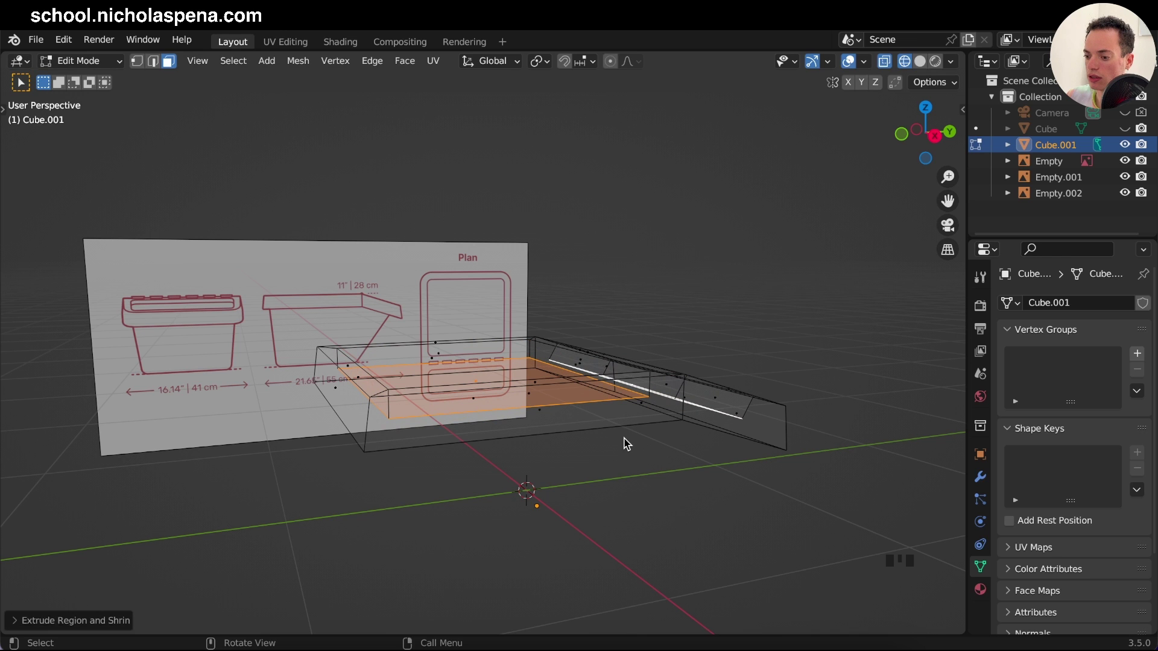
key("KP_1")
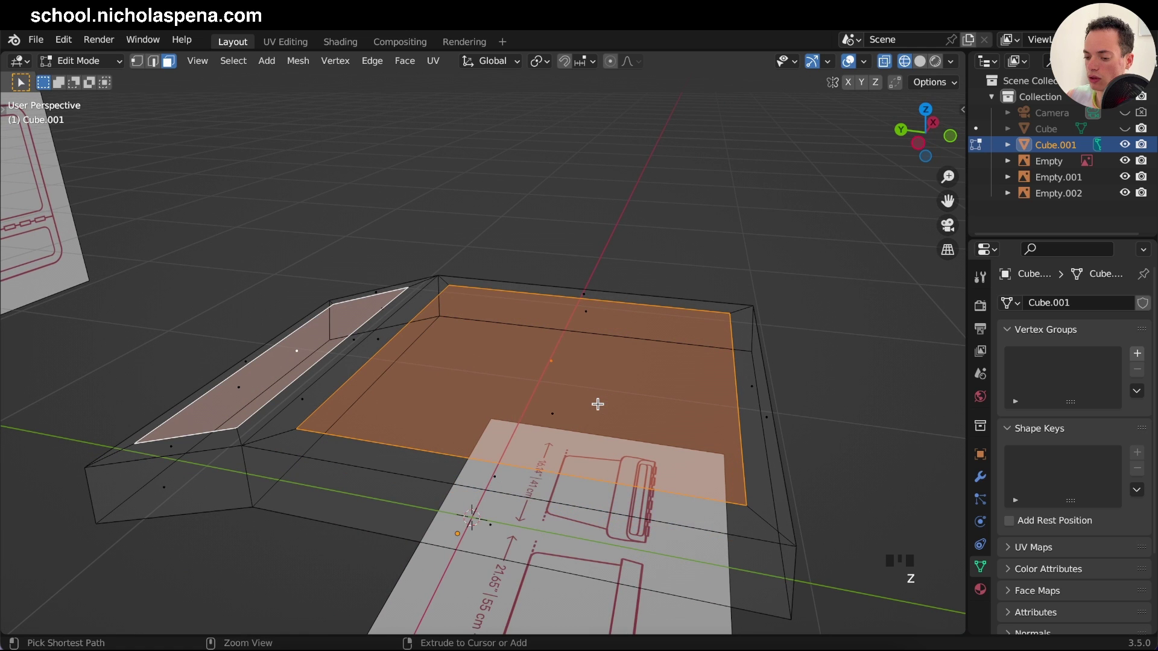
key("alt+e")
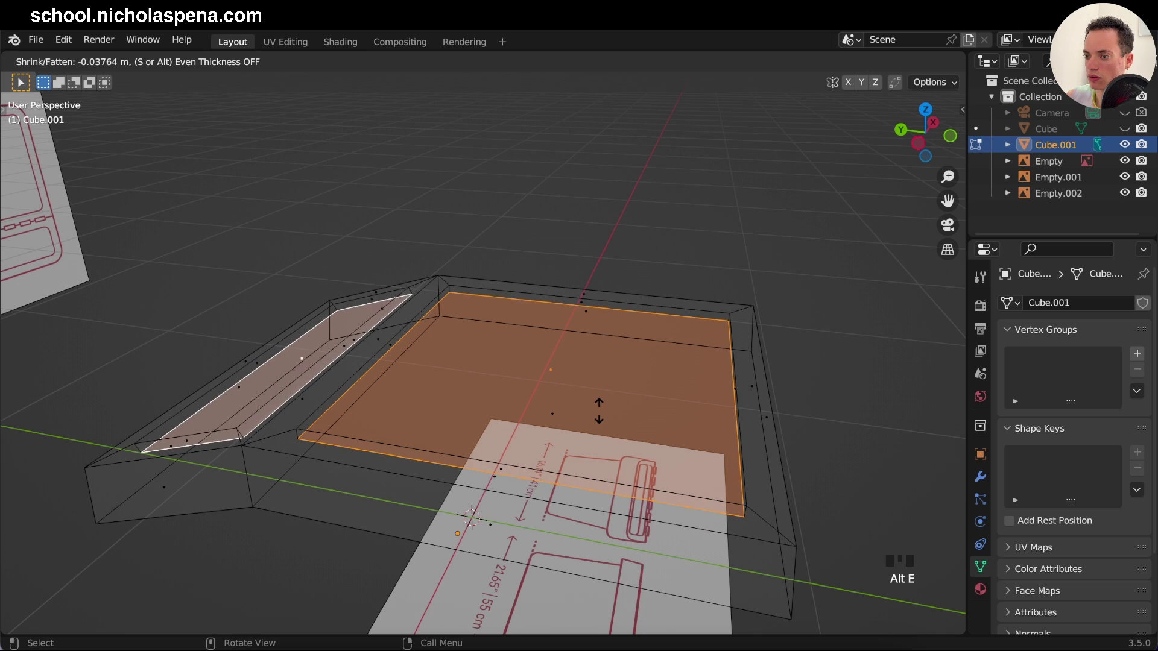
Step: Check the recess depth from the front and push the panels further down into the lid
key("KP_1")
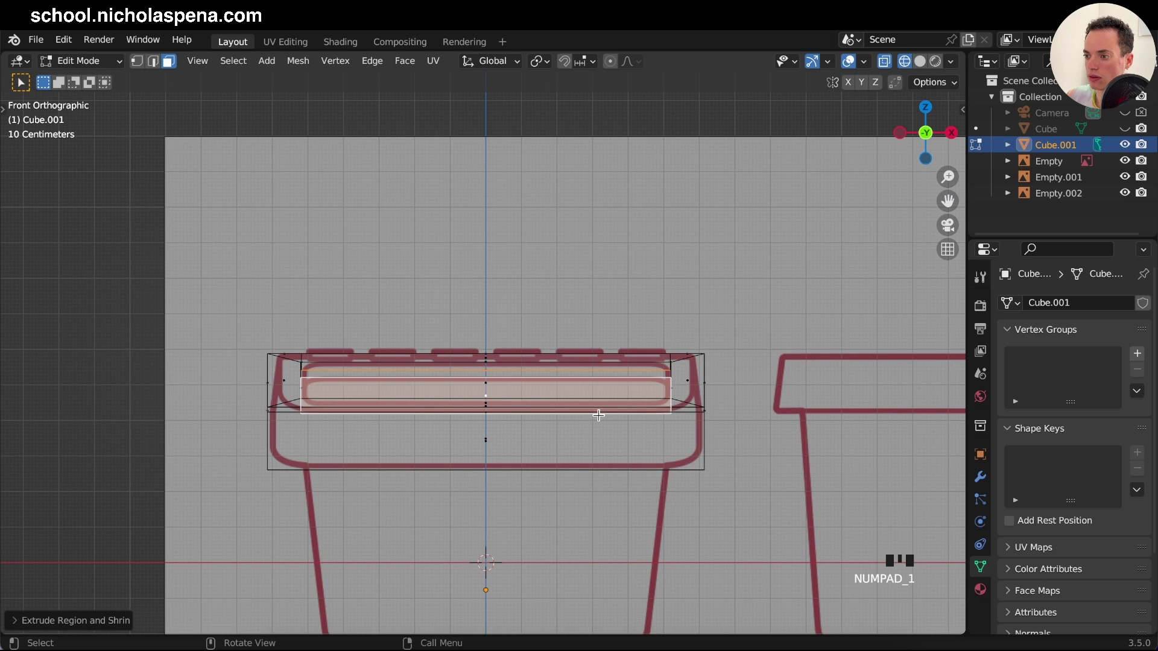
key("g")
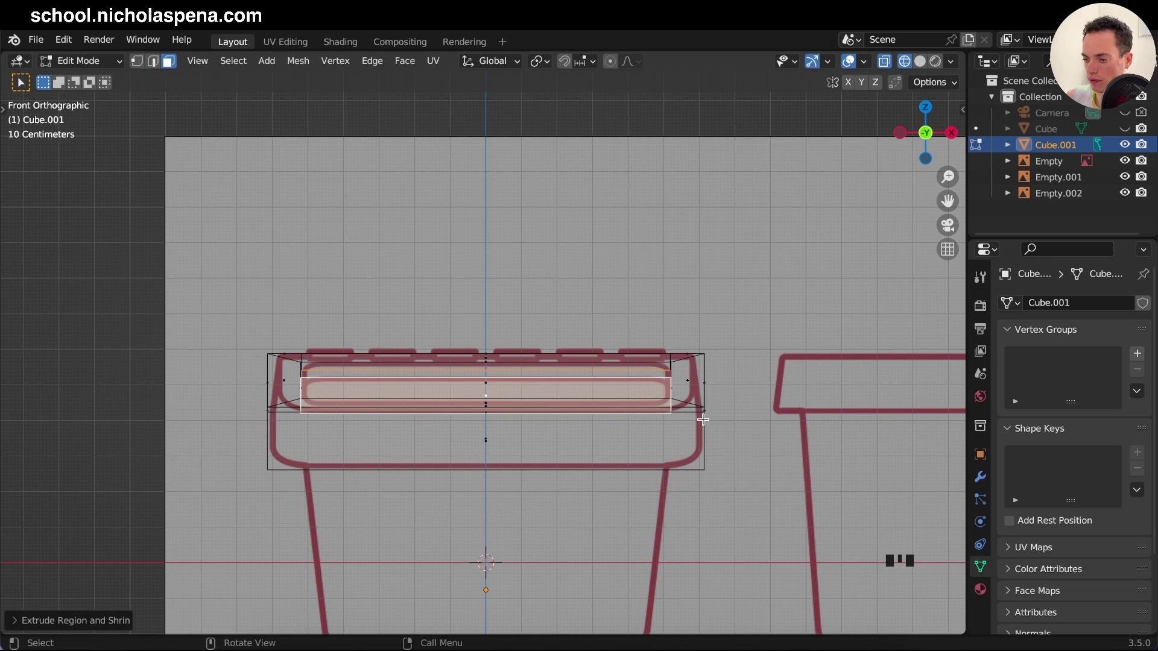
key("z")
key("alt+e")
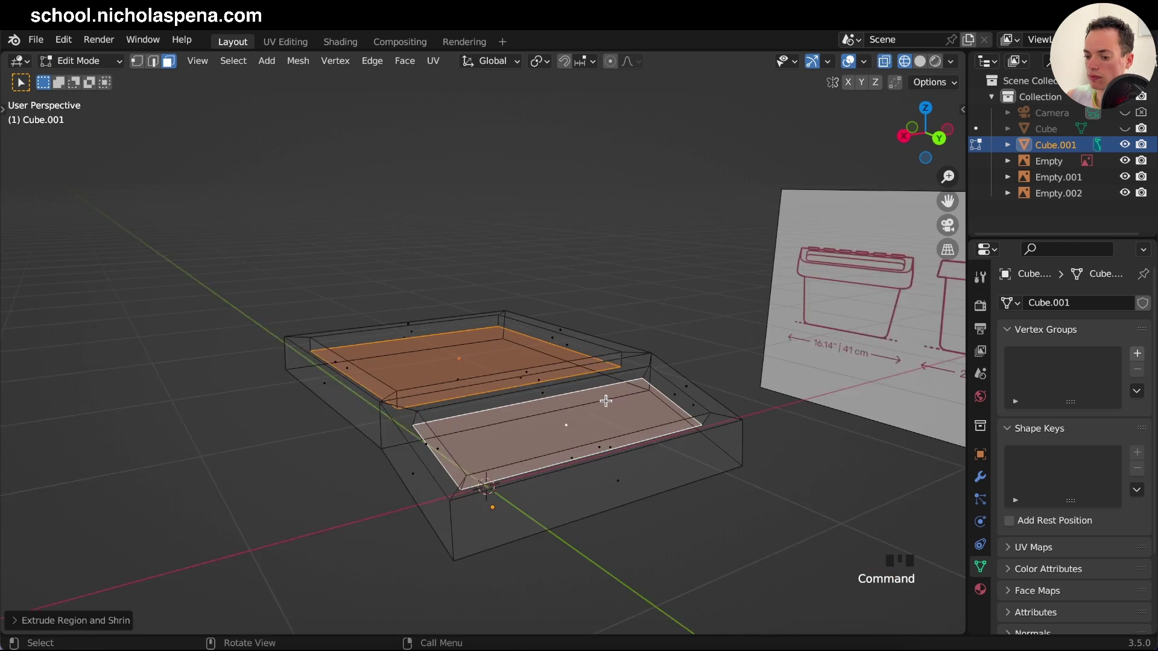
Step: Leave Edit Mode, save, and view the lid's solid underside from below
key("s")
key("Tab")
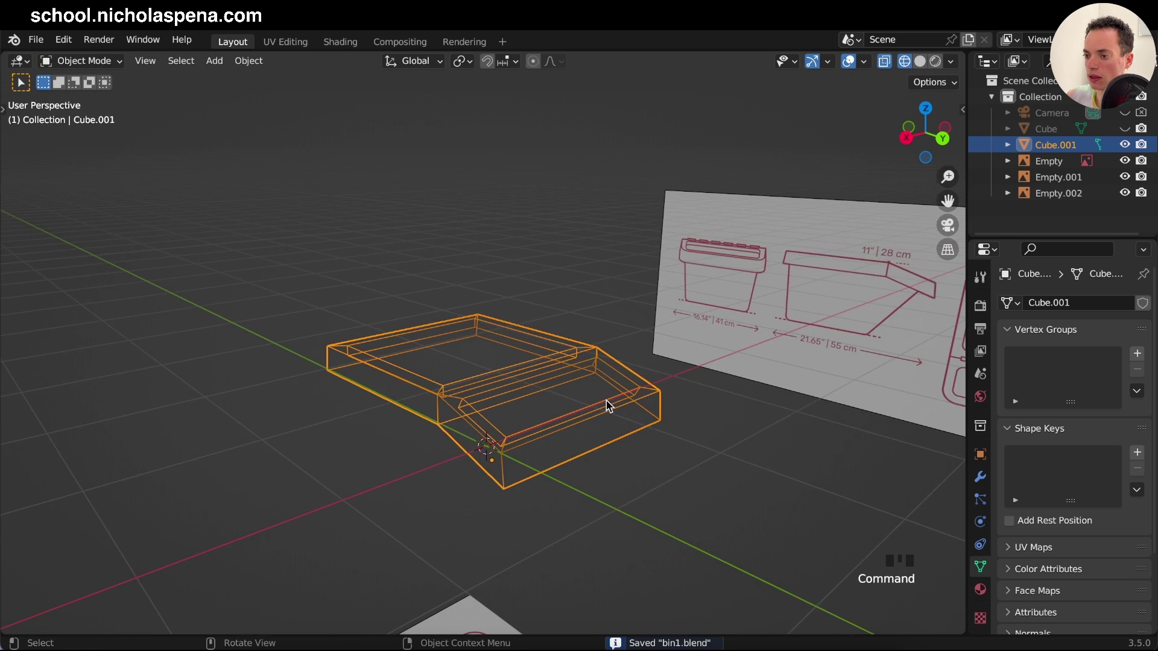
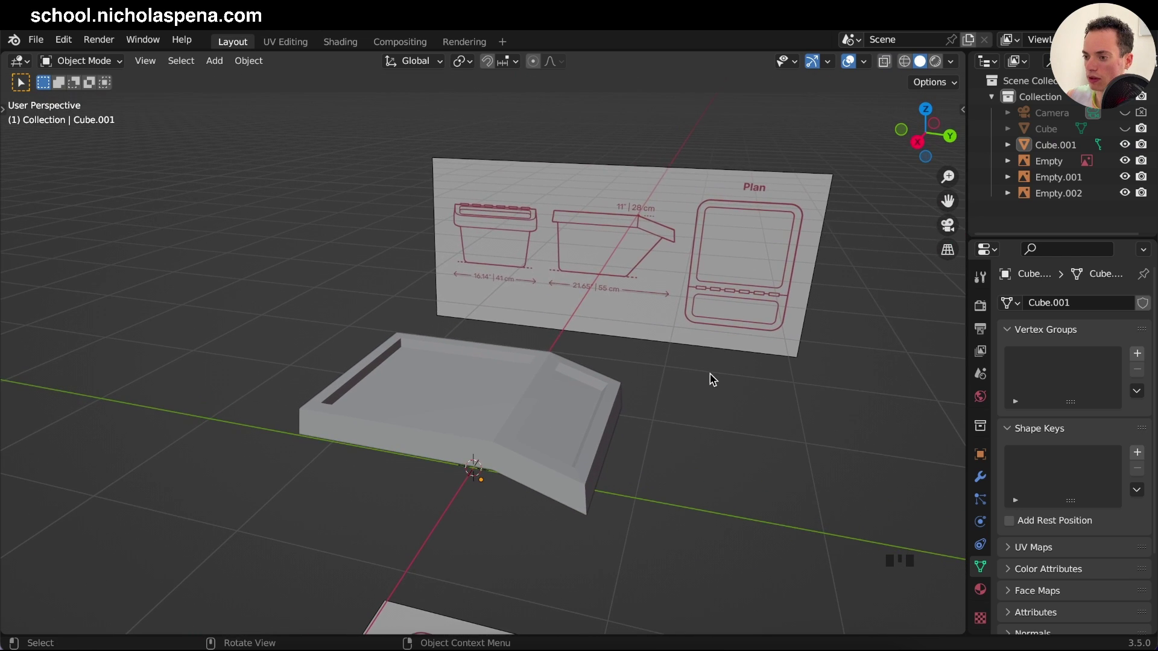
key("KP_1")
key("KP_3")
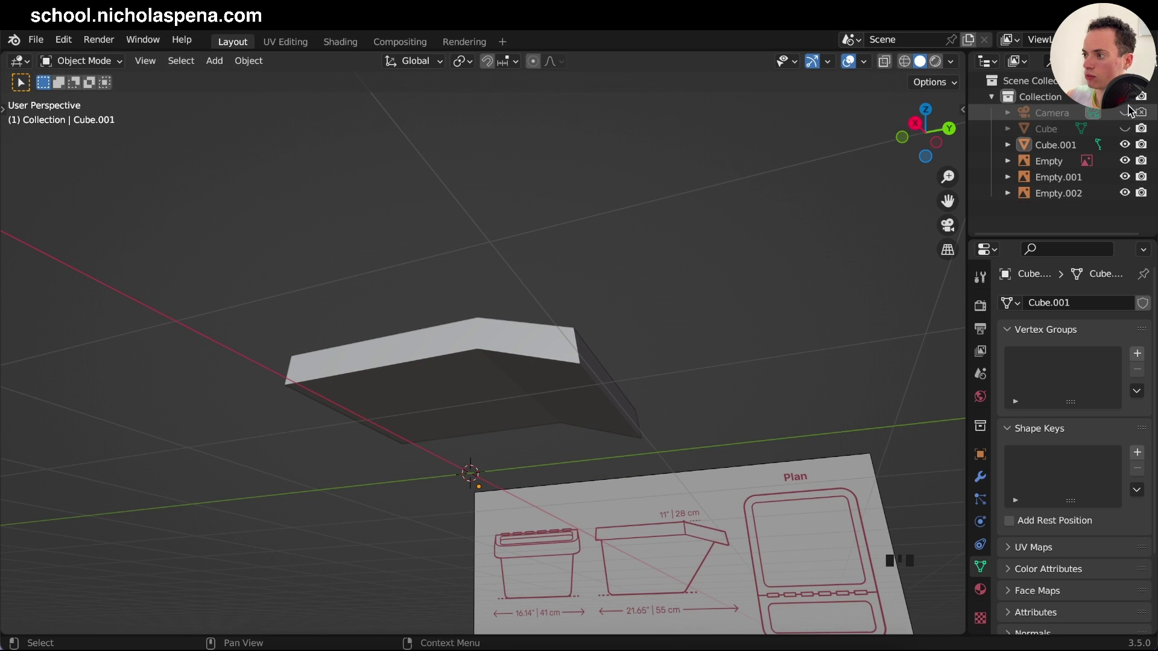
Step: Briefly show the bin body to check the lid's fit, then hide it again leaving the lid selected
left_click(1125, 130)
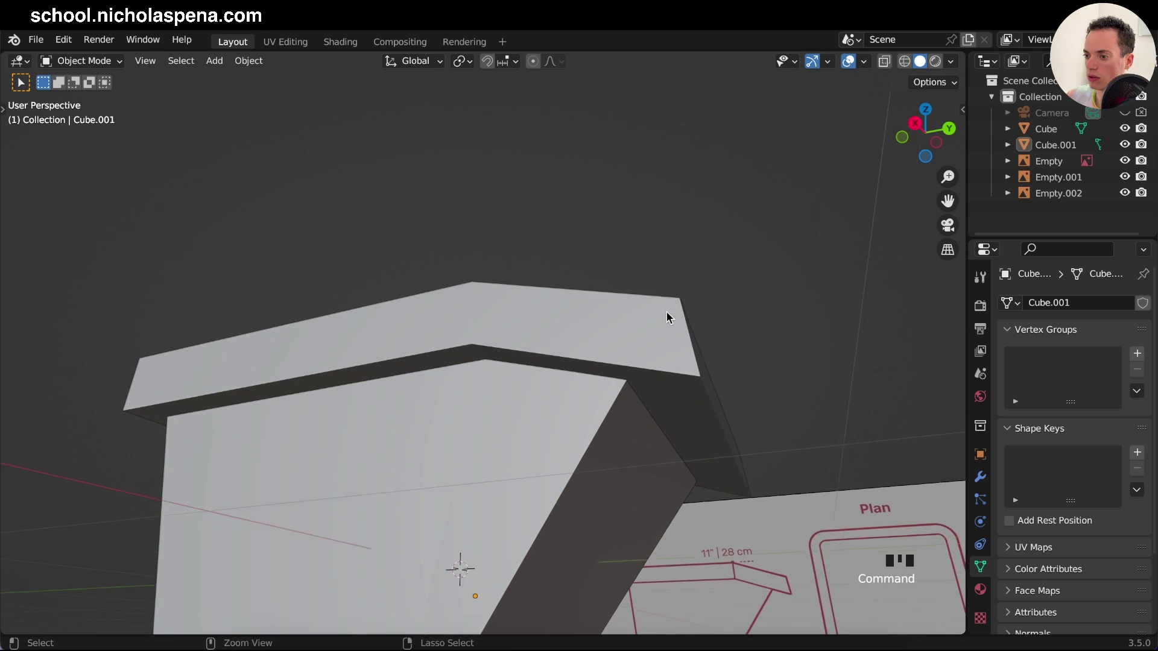
left_click(671, 398)
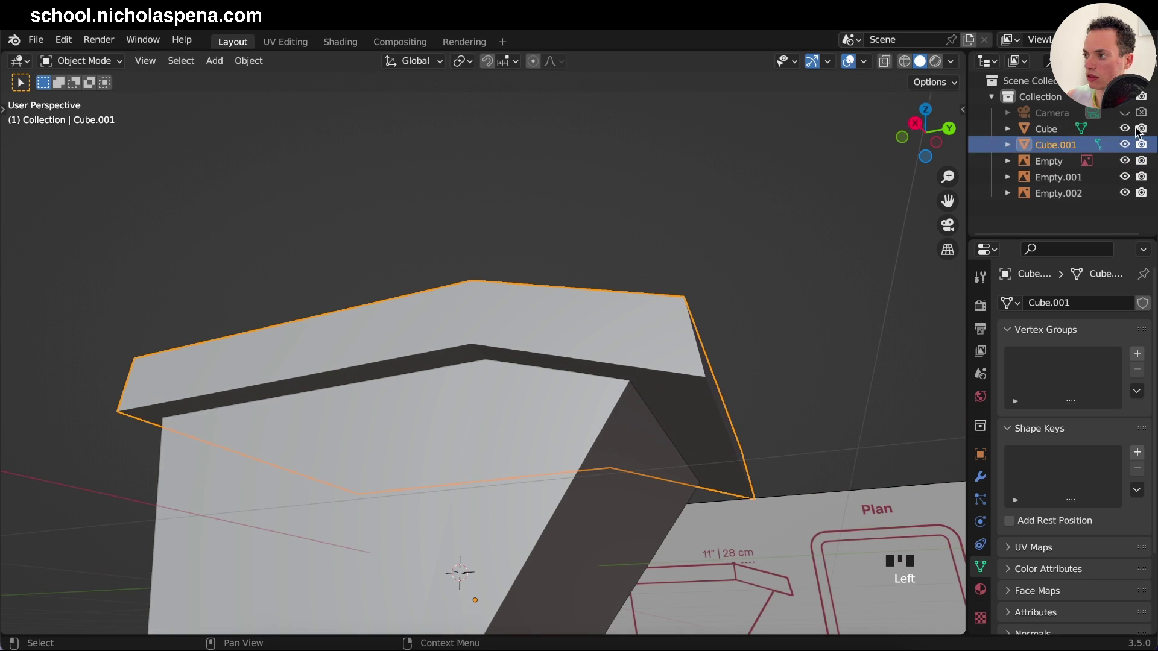
left_click(1123, 125)
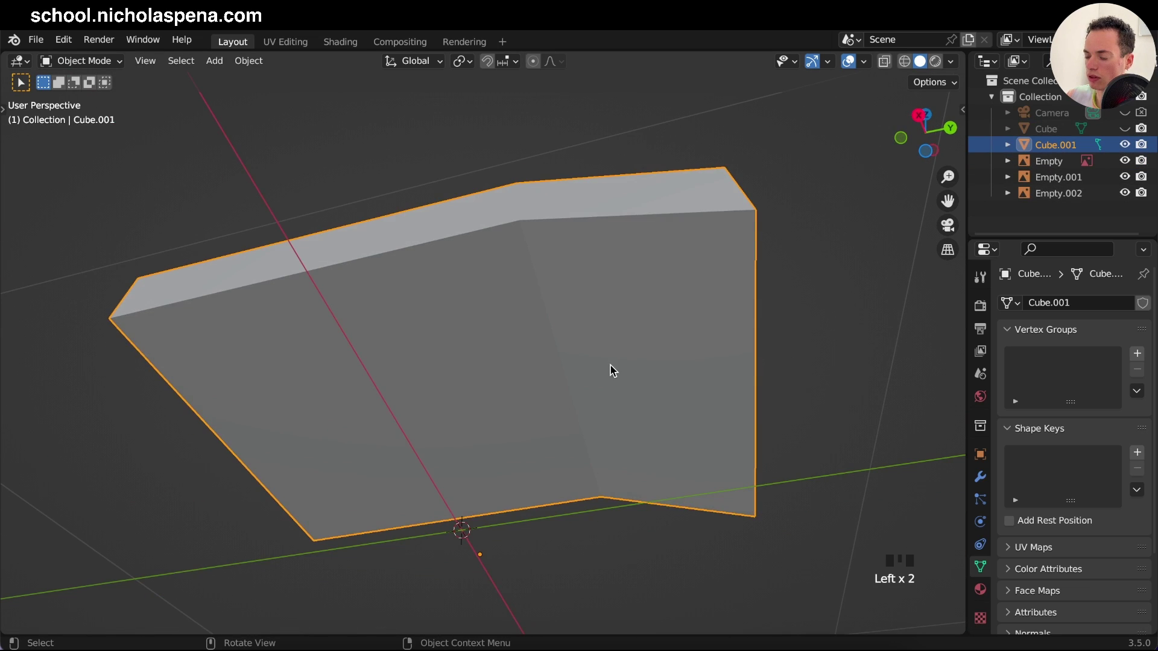
Step: Inset the lid's underside faces into a border and slide the strip edge along Y to set the lip width
key("Tab")
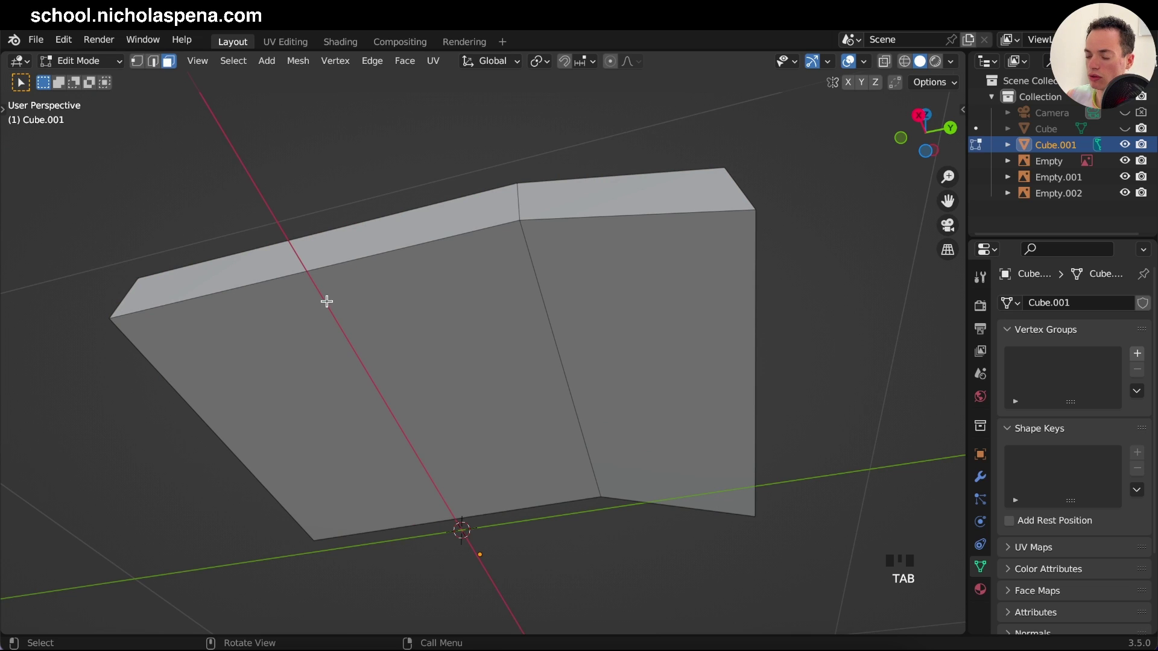
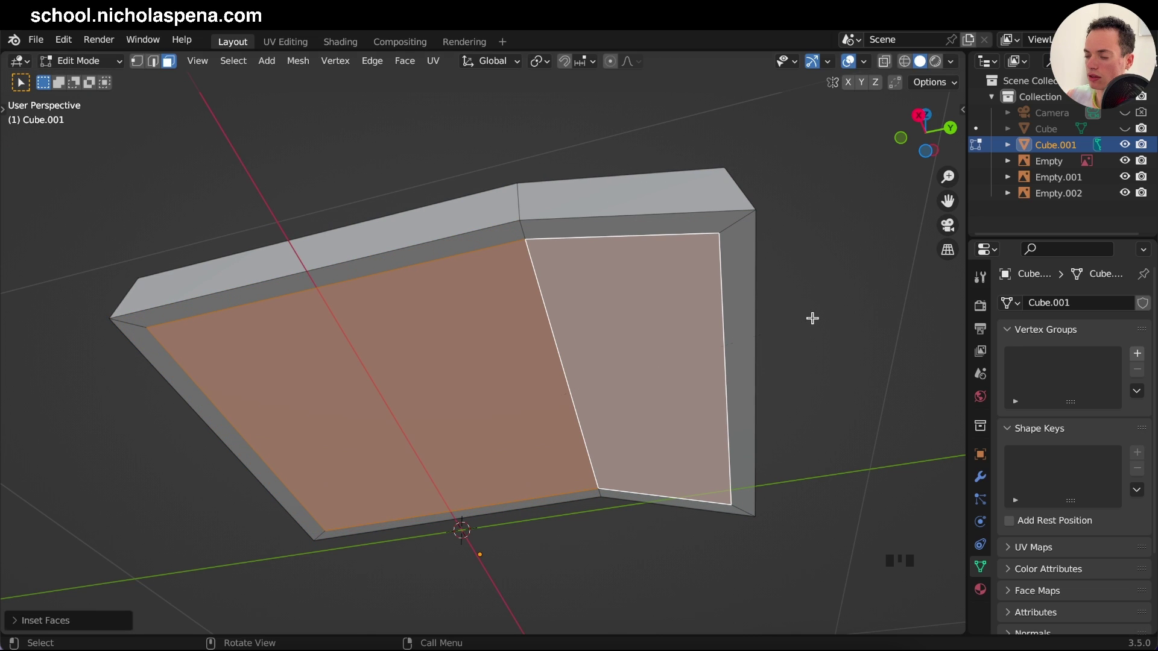
left_click(1126, 128)
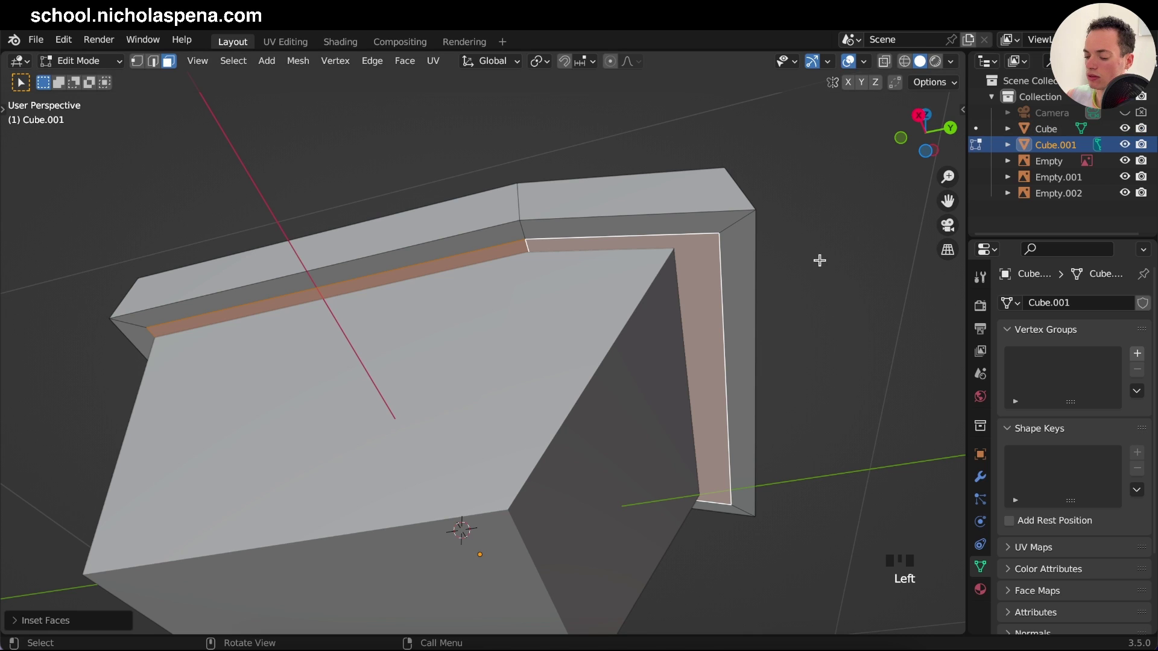
key("z")
key("i")
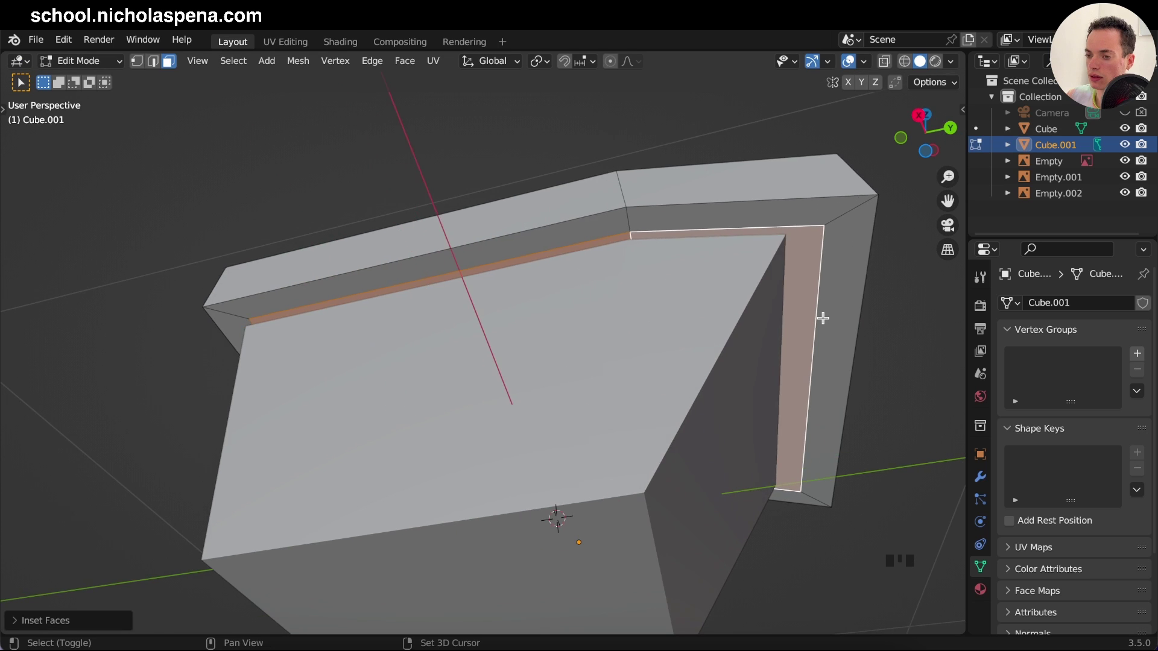
left_click_drag(156, 65, 465, 254)
key("g")
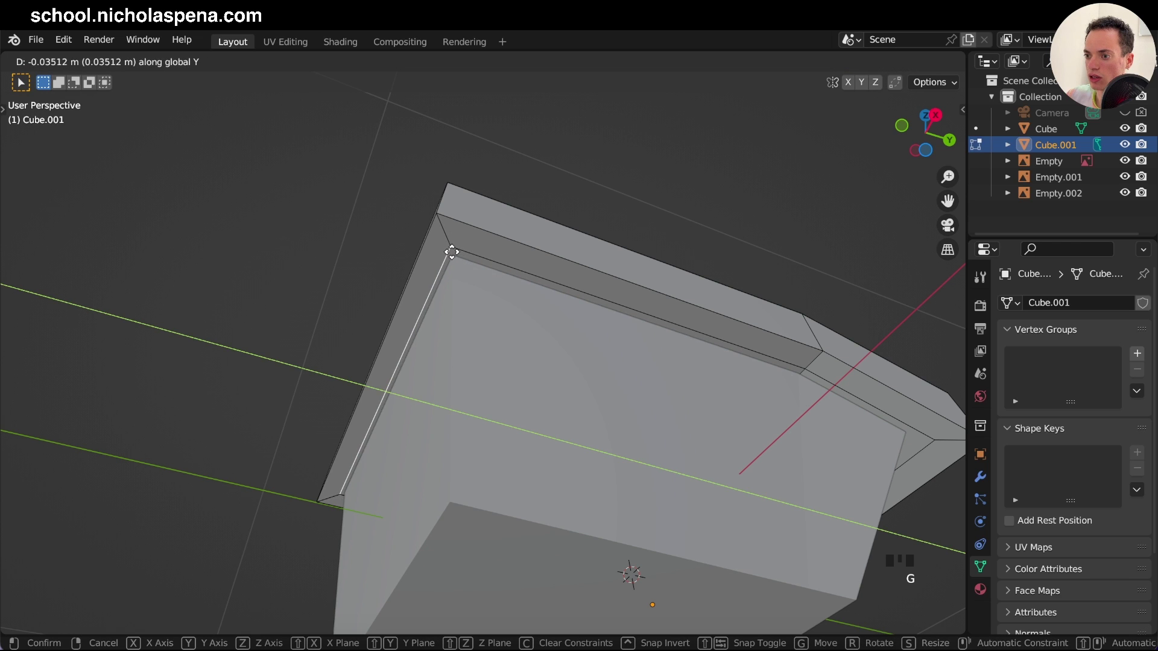
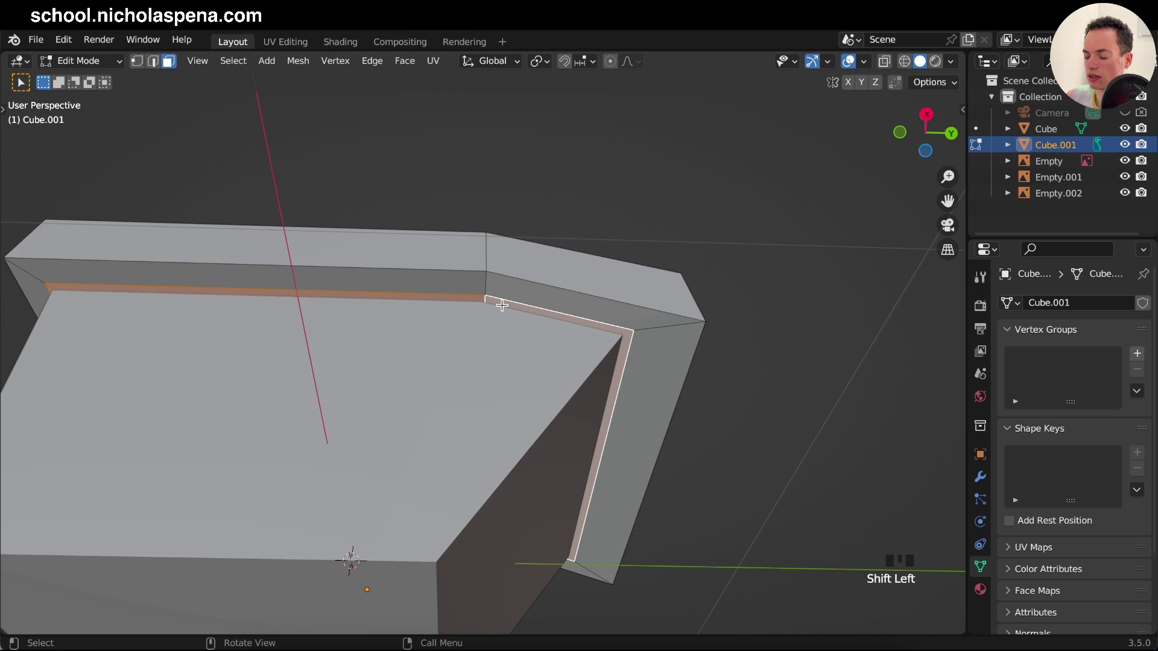
Step: Extrude the border strip into a thin rim lip and review it against the bin body
key("alt+e")
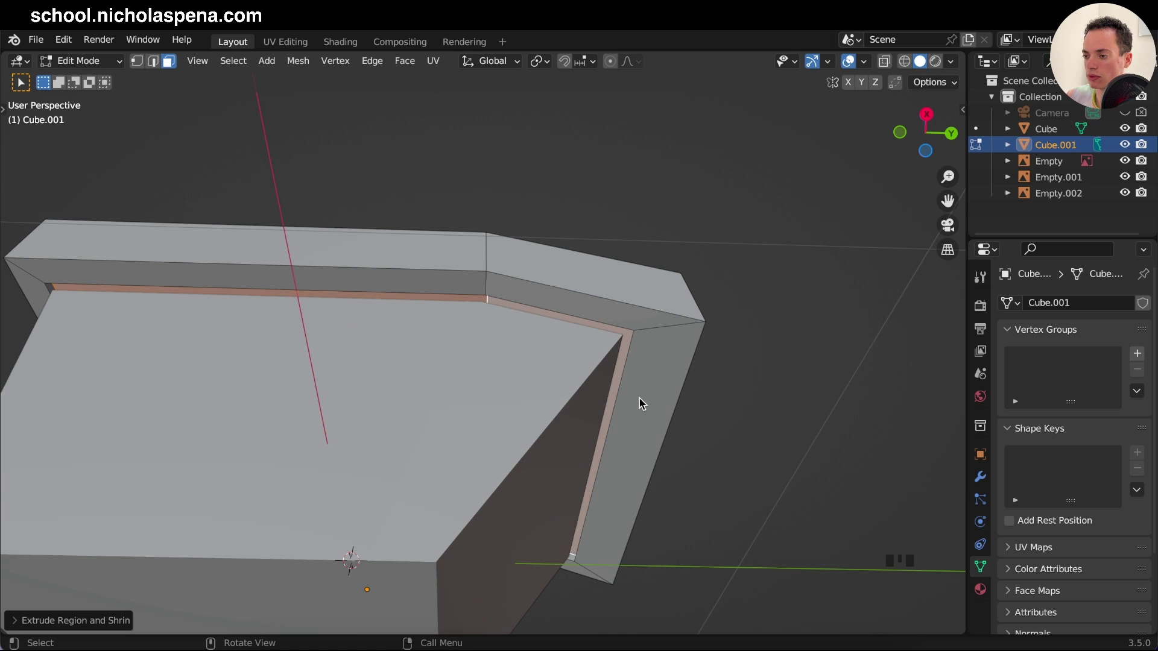
key("Tab")
left_click(1126, 132)
key("Tab")
key("Tab")
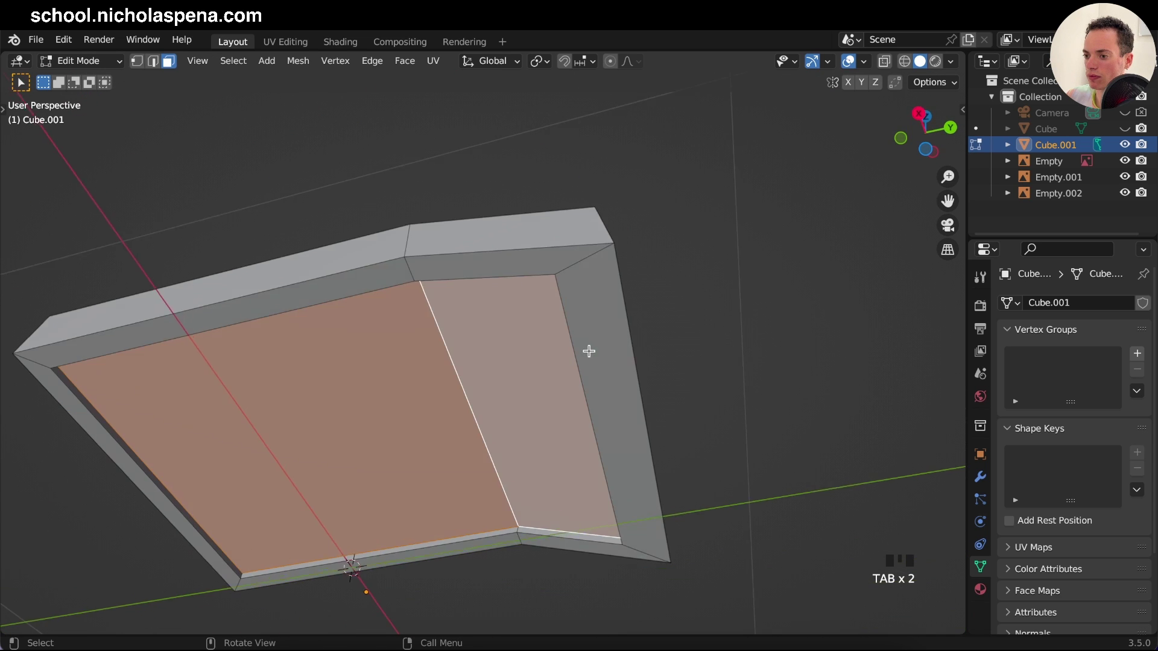
Step: Leave the lid's mesh and select the bin body (Cube) in the viewport instead
key("Tab")
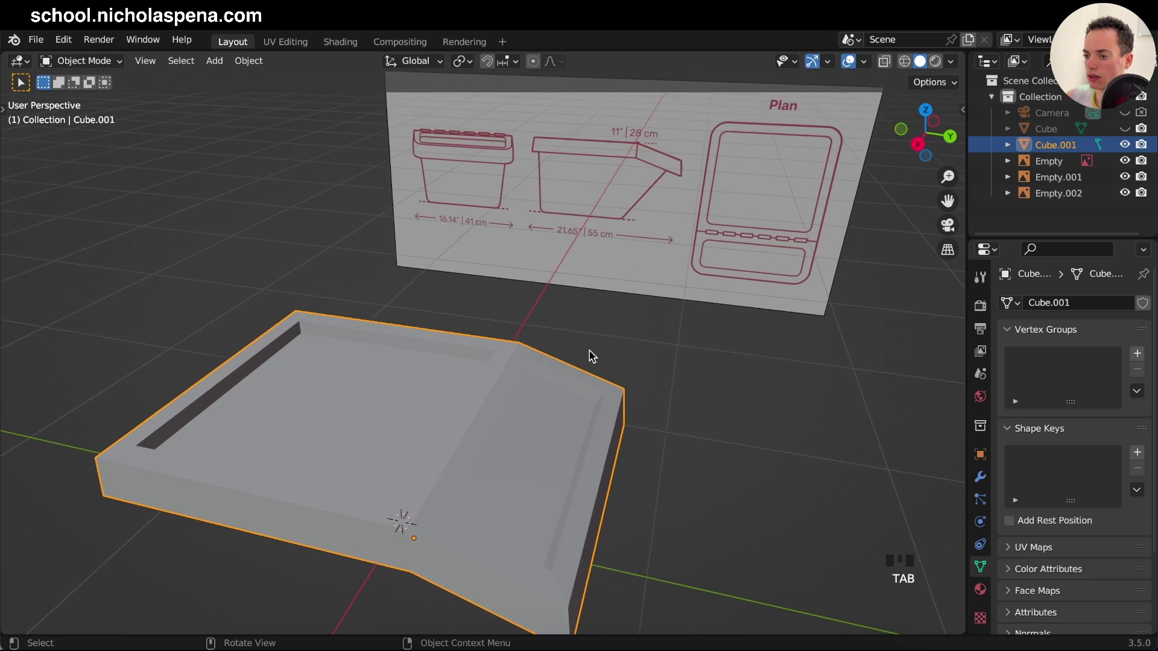
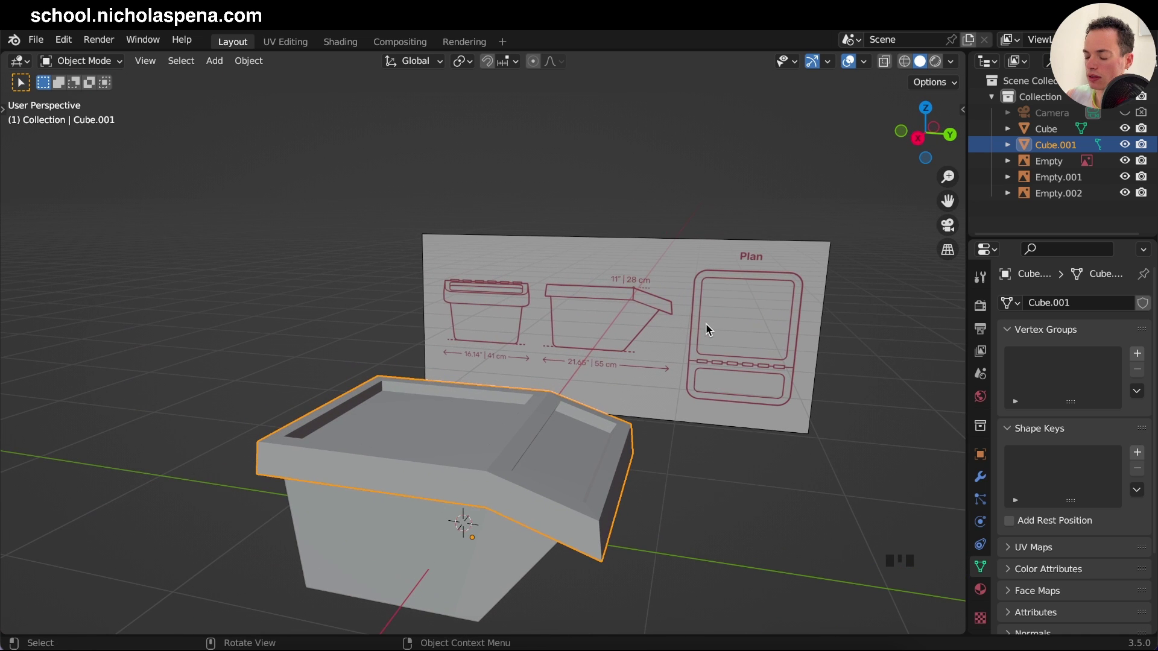
left_click(481, 554)
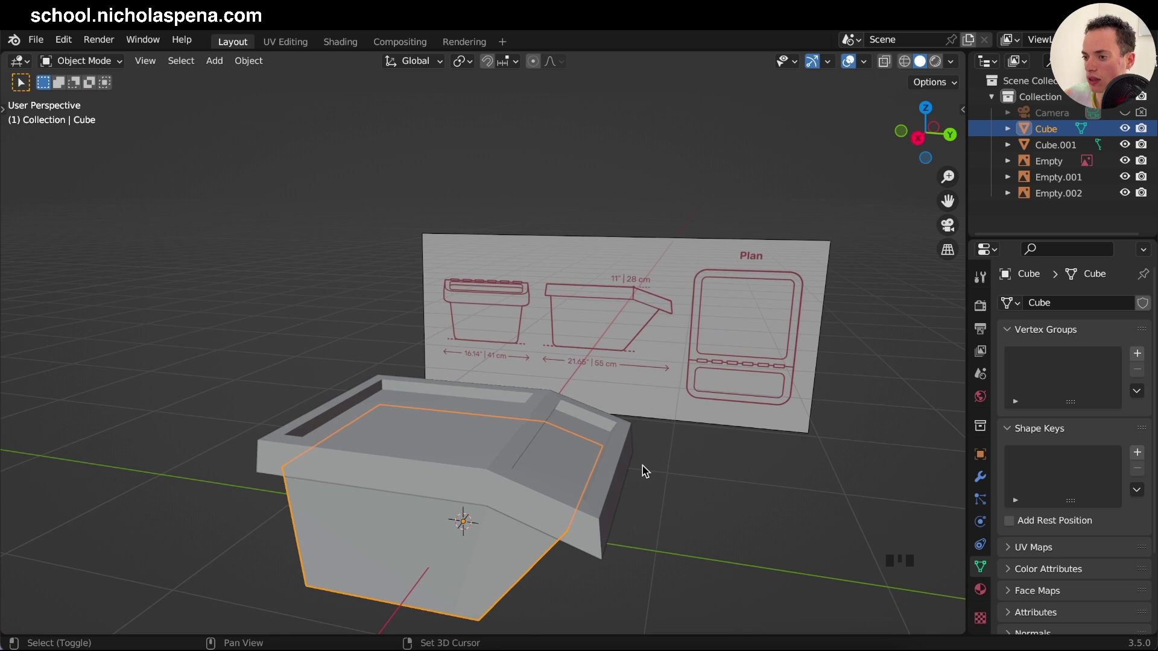
left_click(661, 451)
Step: Hide the lid, then delete the bin body's top face to open it up
left_click(1125, 142)
left_click(591, 423)
key("Tab")
left_click(506, 397)
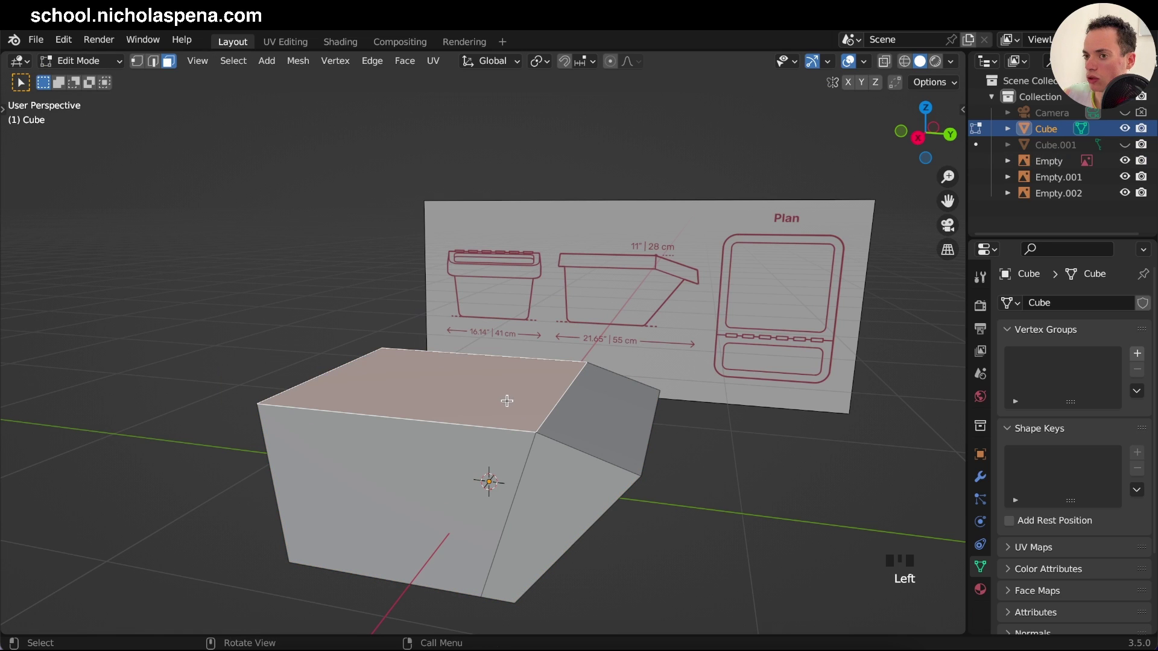
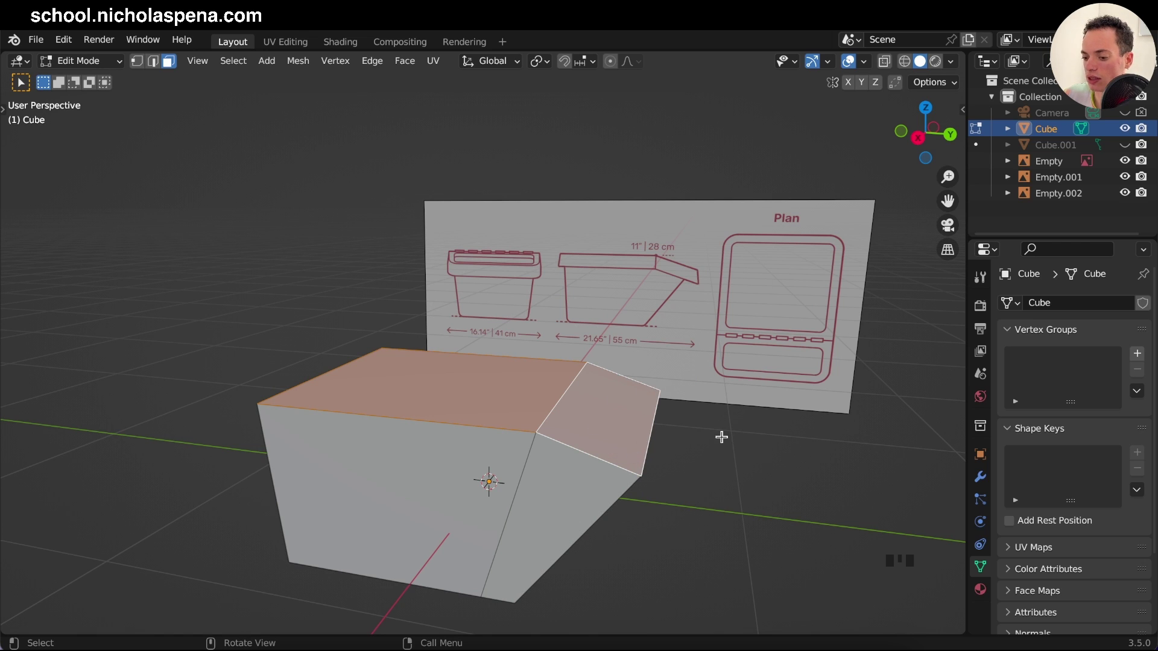
key("x")
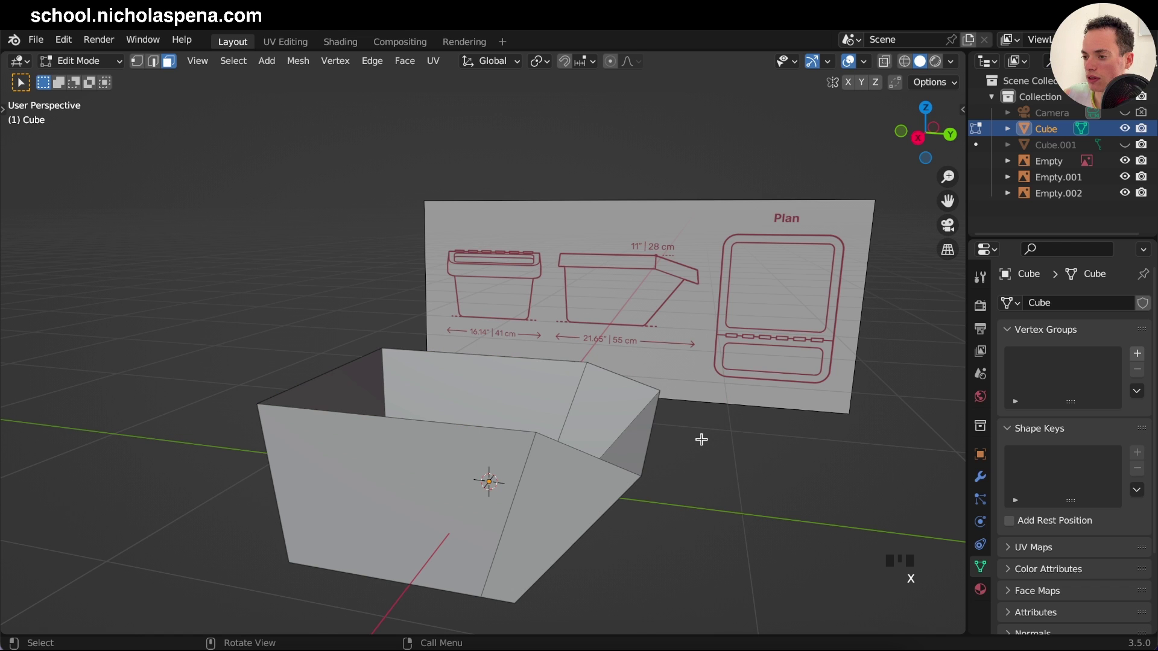
Step: Select all faces of the open body and apply Extrude Region and Shrink/Fatten inward to give the walls thickness
key("Tab")
key("Tab")
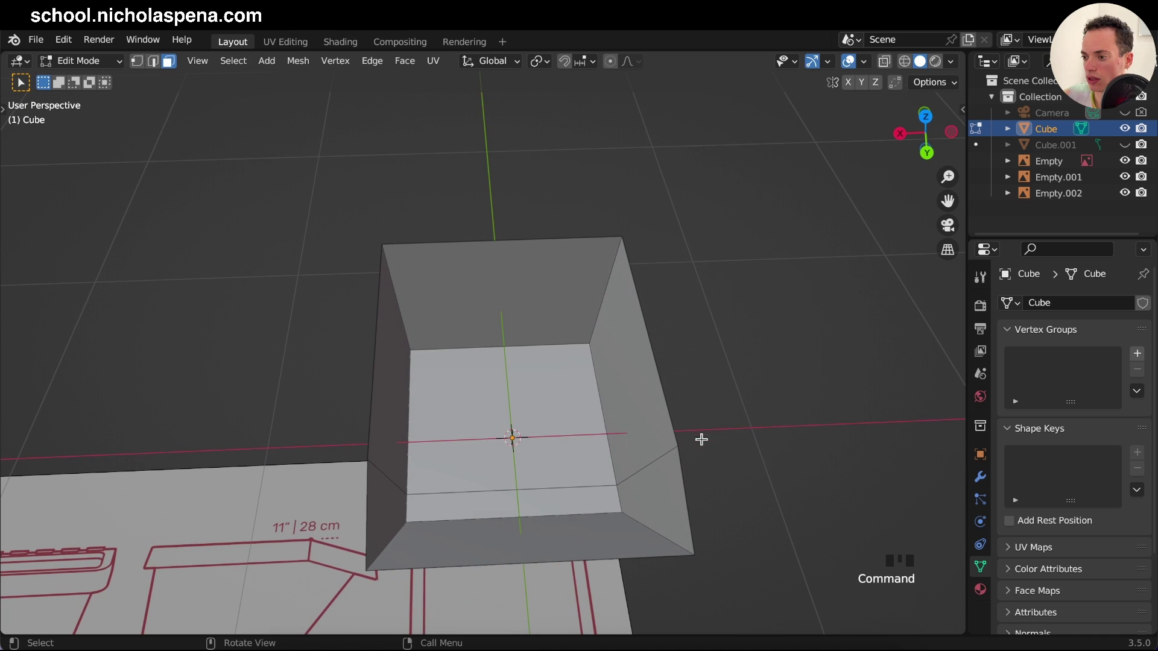
key("Tab")
key("Tab")
key("a")
key("alt+e")
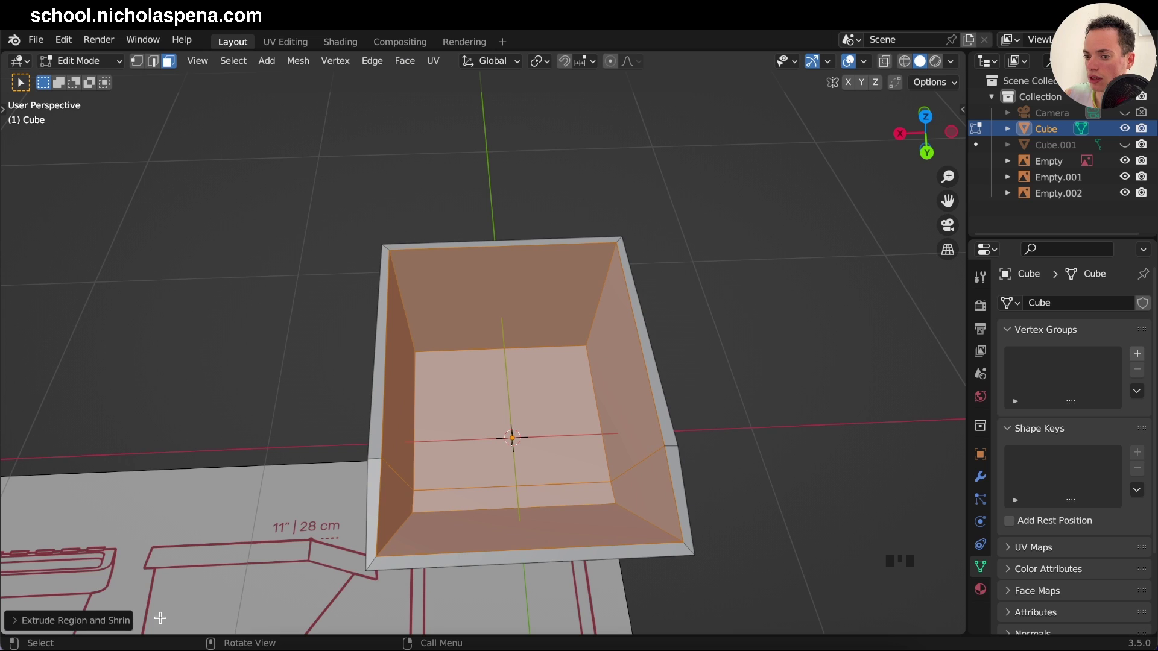
Step: Set the Shrink/Fatten offset to about -0.078 m with Offset Even for uniform thin walls, and review the body
left_click_drag(77, 627, 109, 584)
left_click(110, 584)
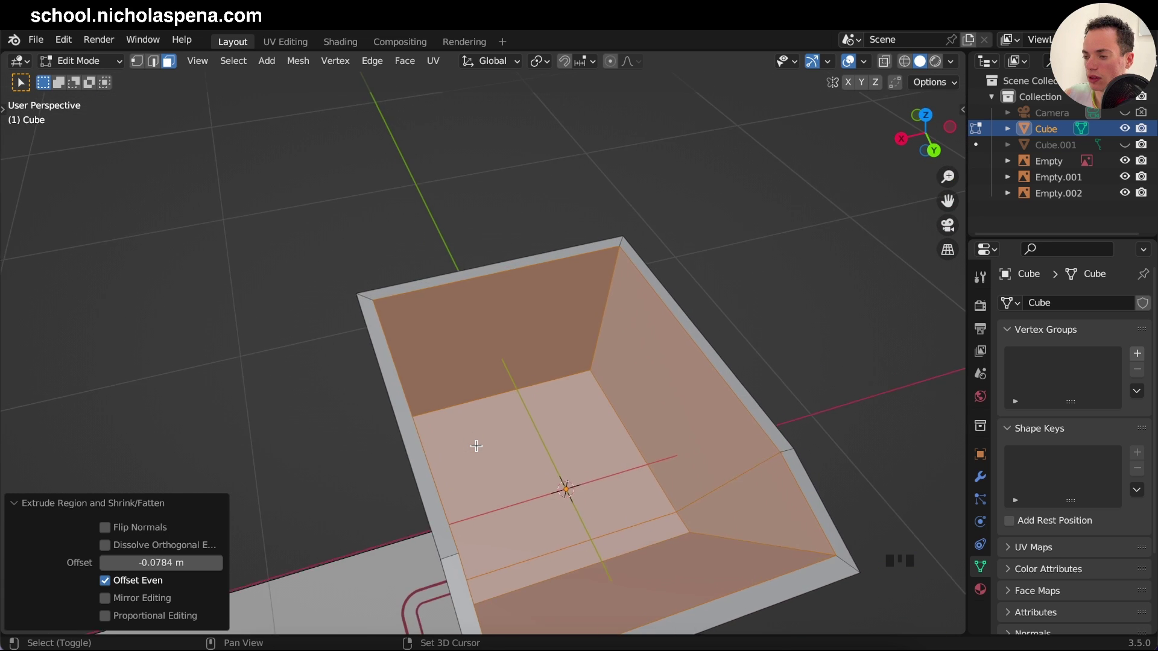
key("Tab")
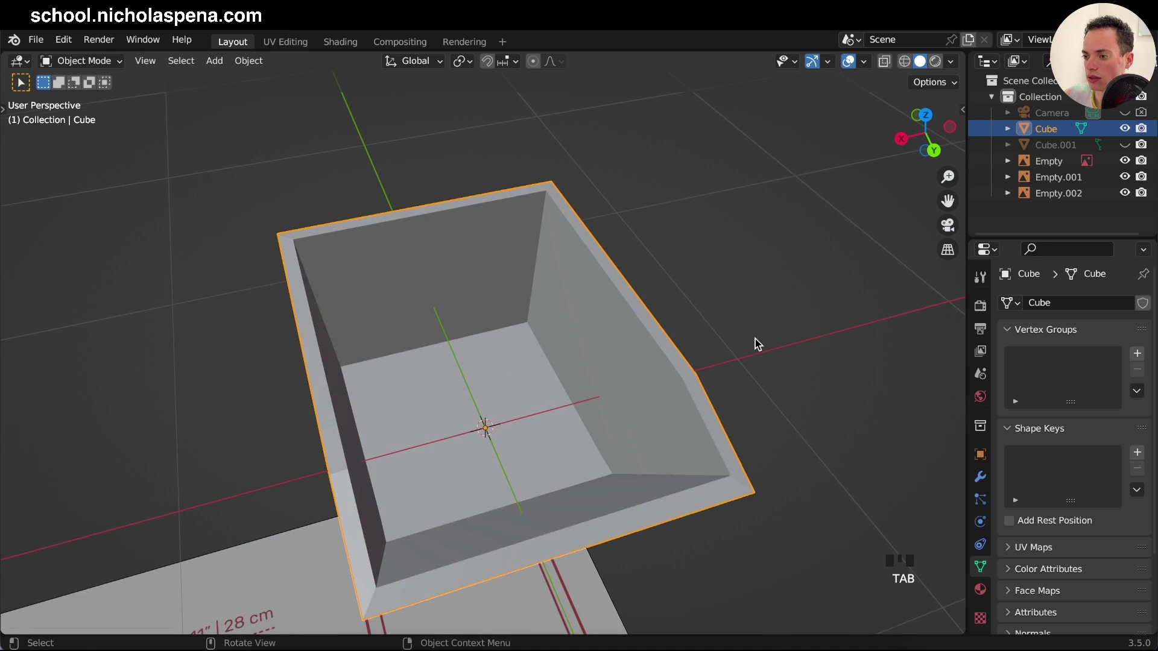
key("Tab")
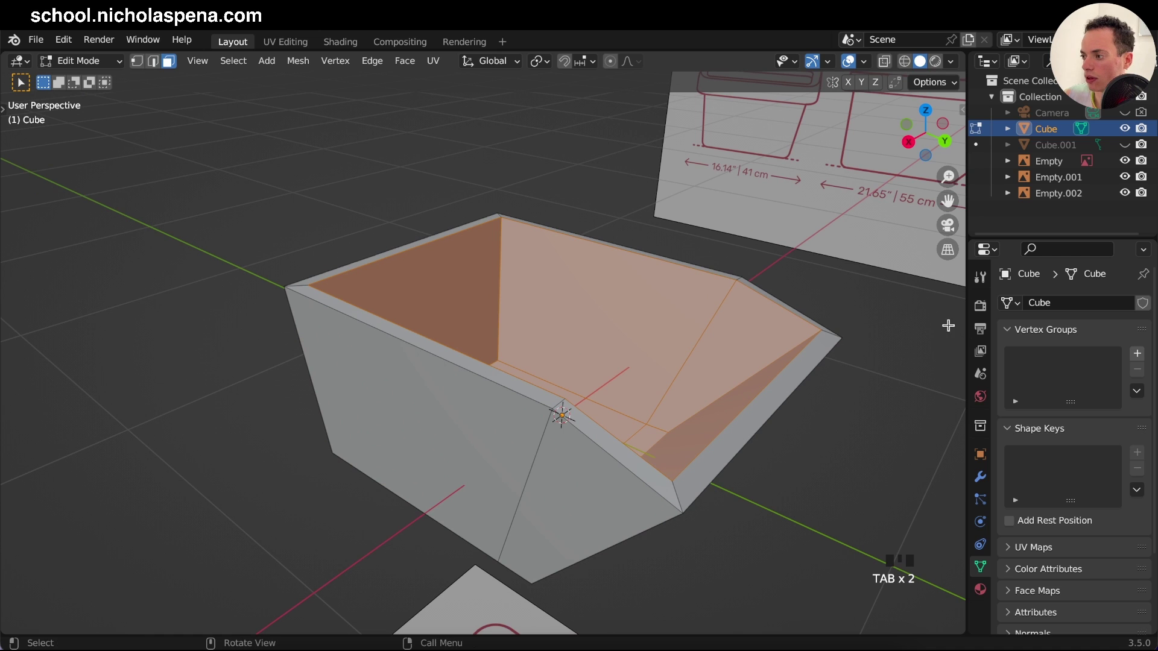
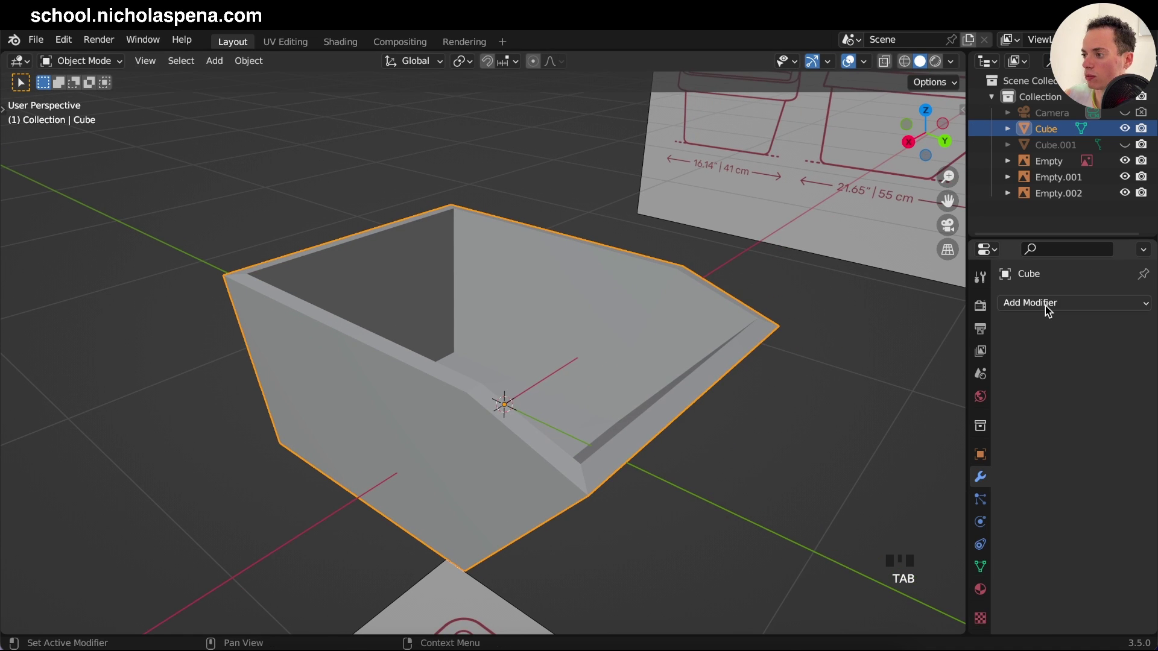
Step: Orbit around the bin body to inspect the Catmull-Clark smoothing from several angles
left_click_drag(843, 592, 1062, 396)
left_click_drag(1124, 413, 677, 386)
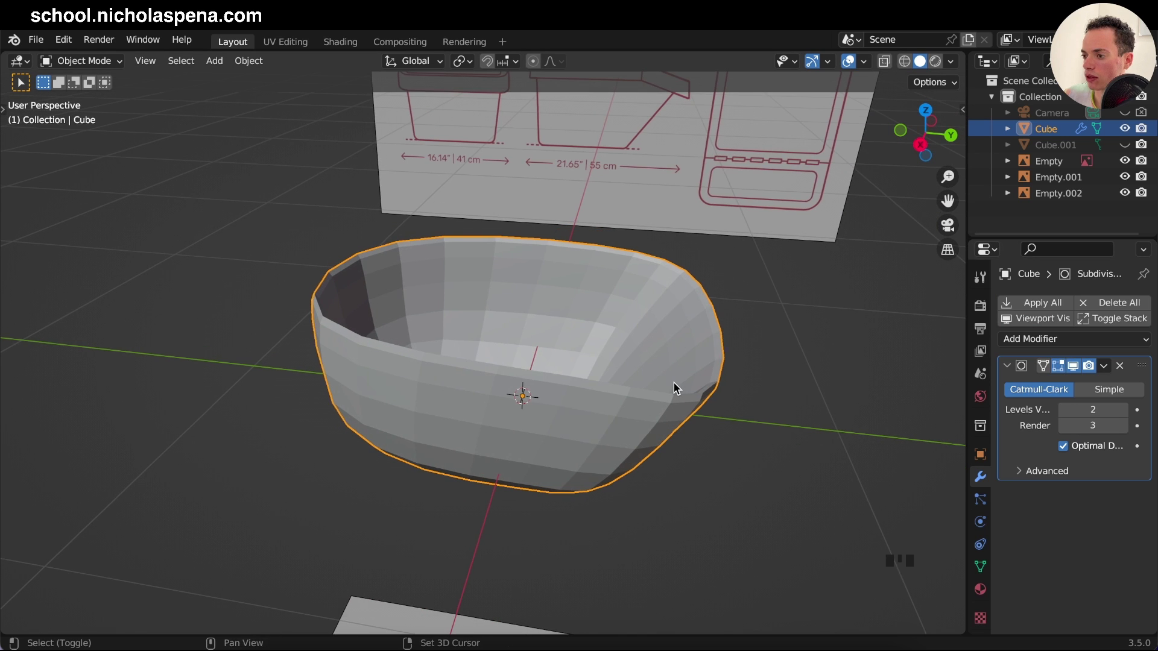
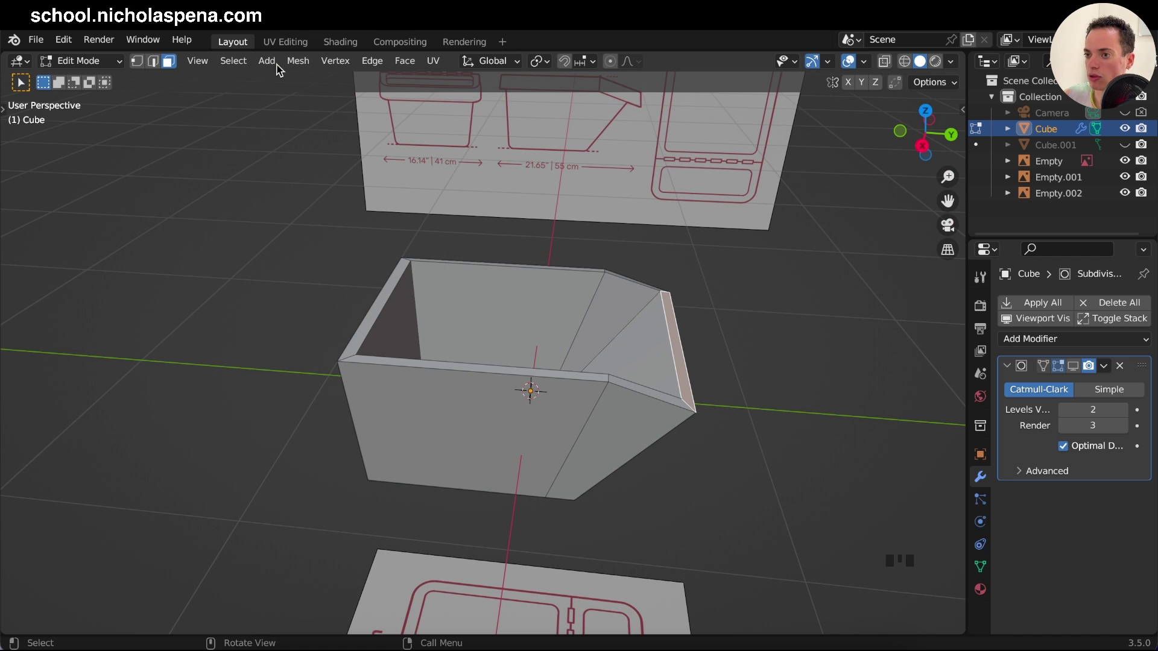
Step: Select the body's outer edges, give them crease 1.00, and check the result out of Edit Mode
left_click_drag(371, 63, 320, 289)
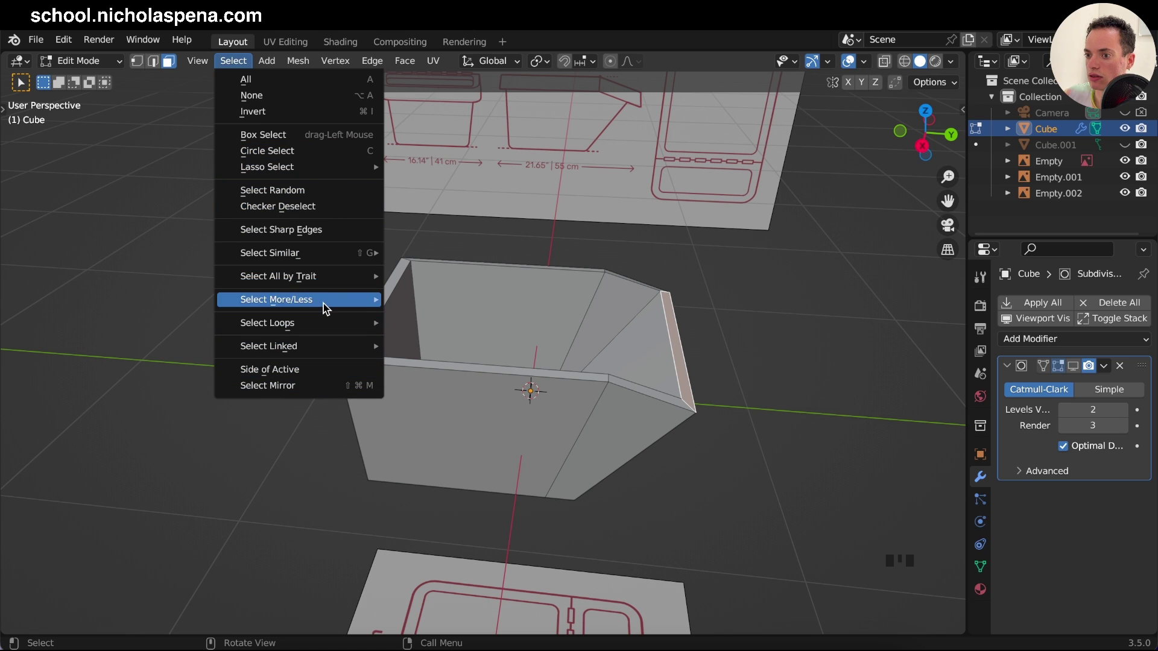
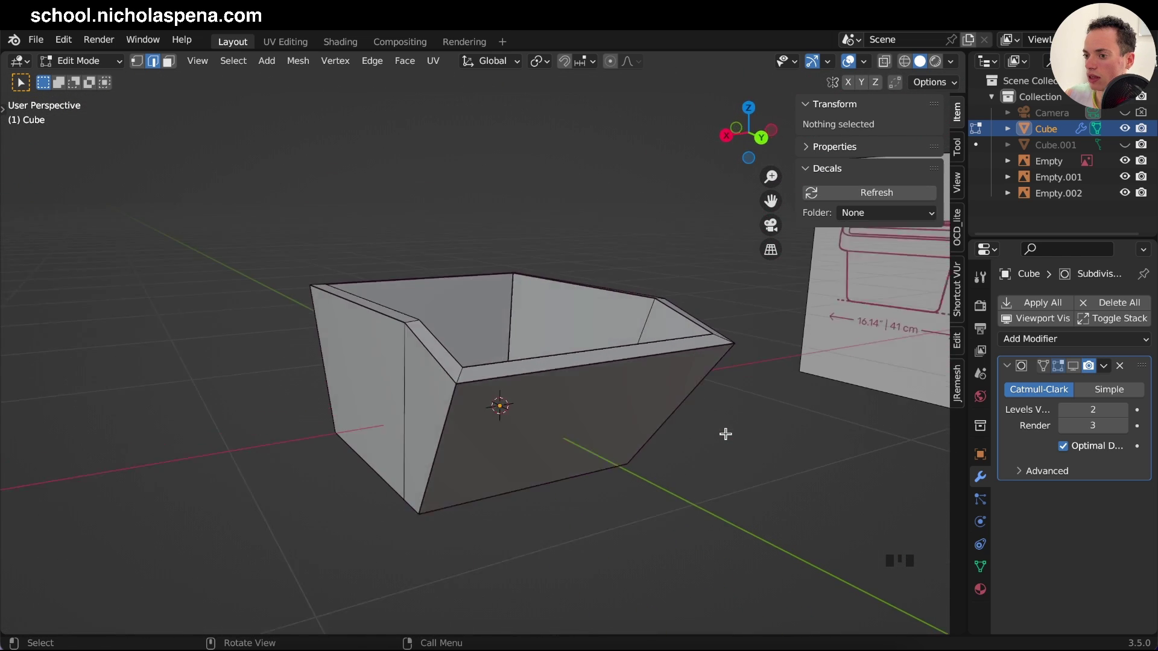
left_click(1071, 366)
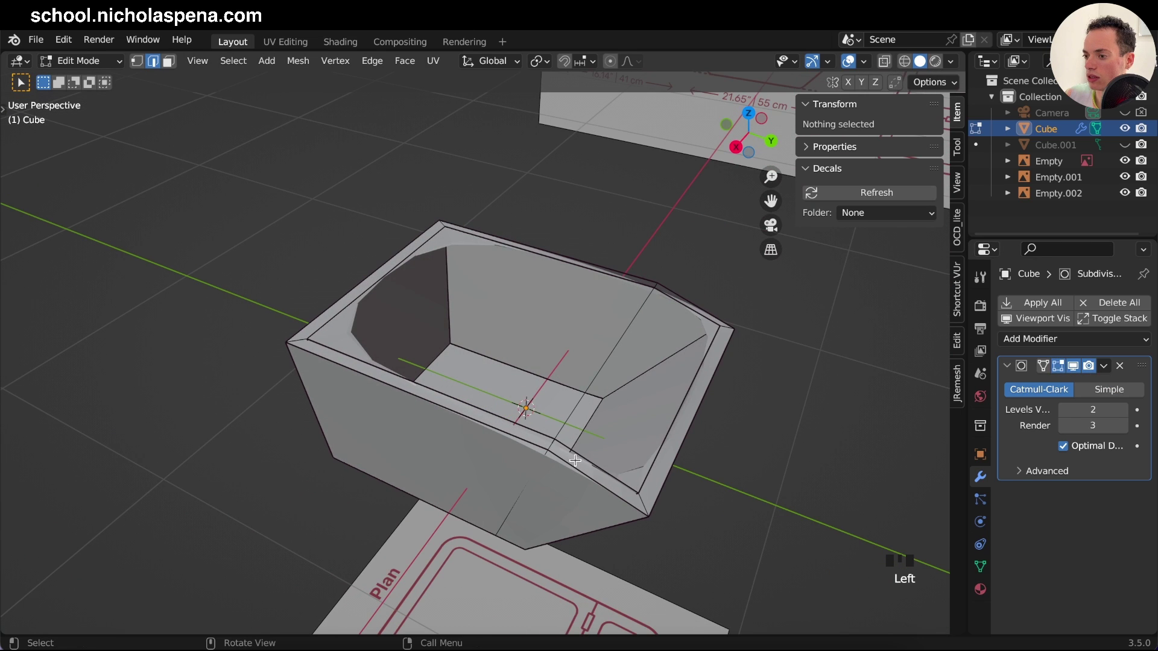
key("Tab")
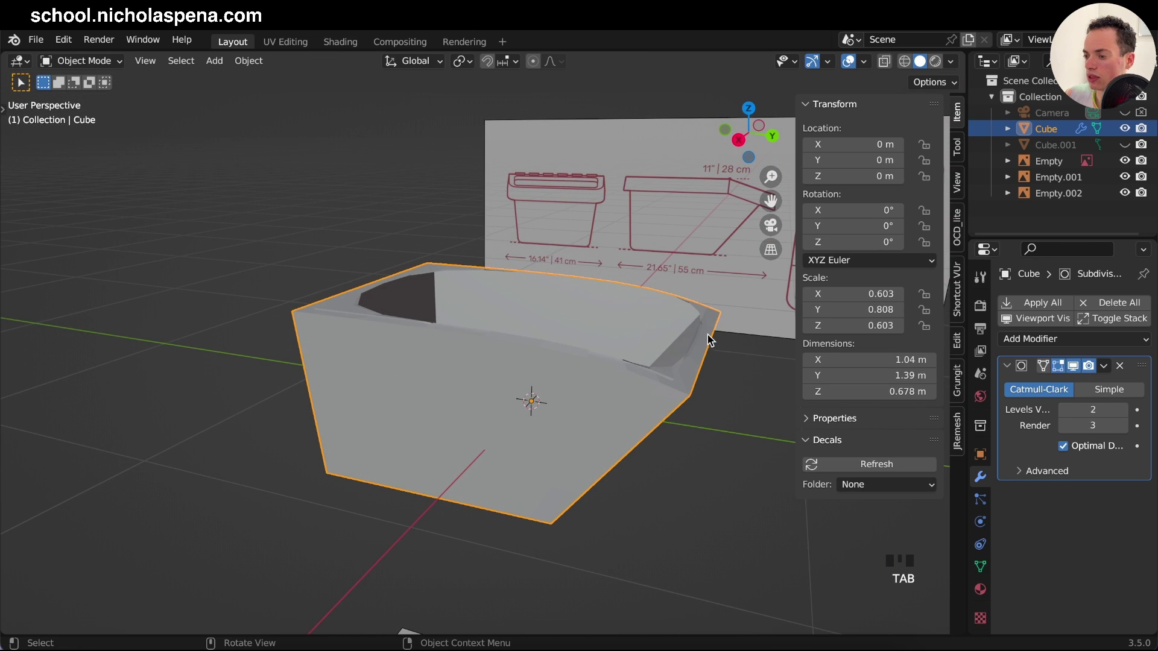
key("Tab")
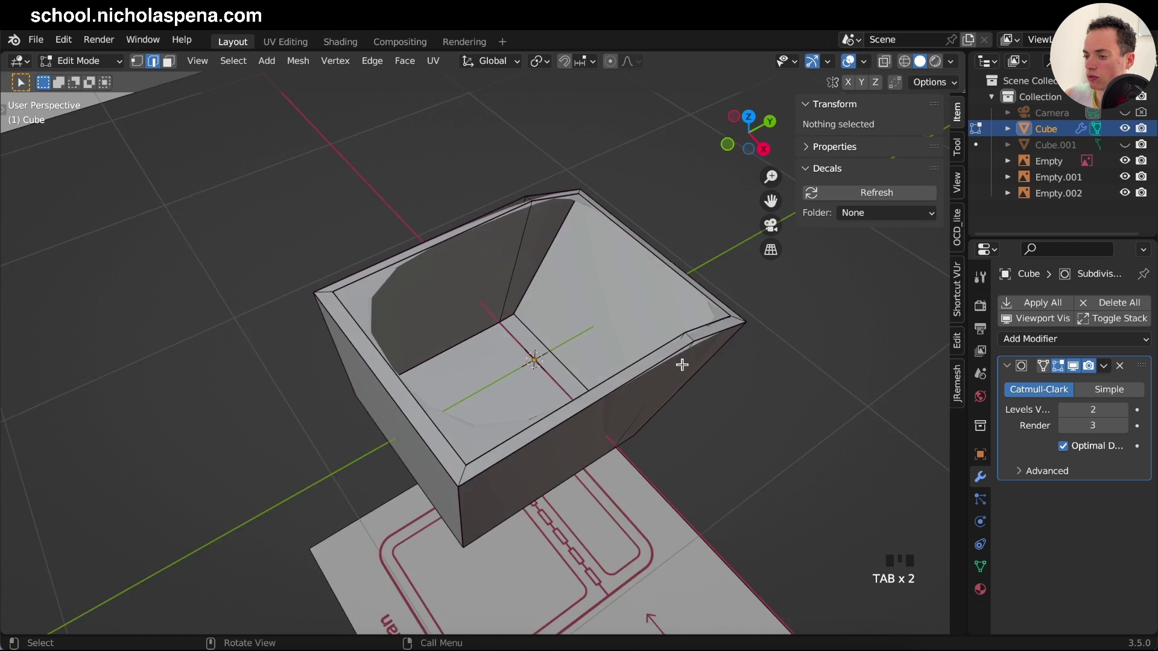
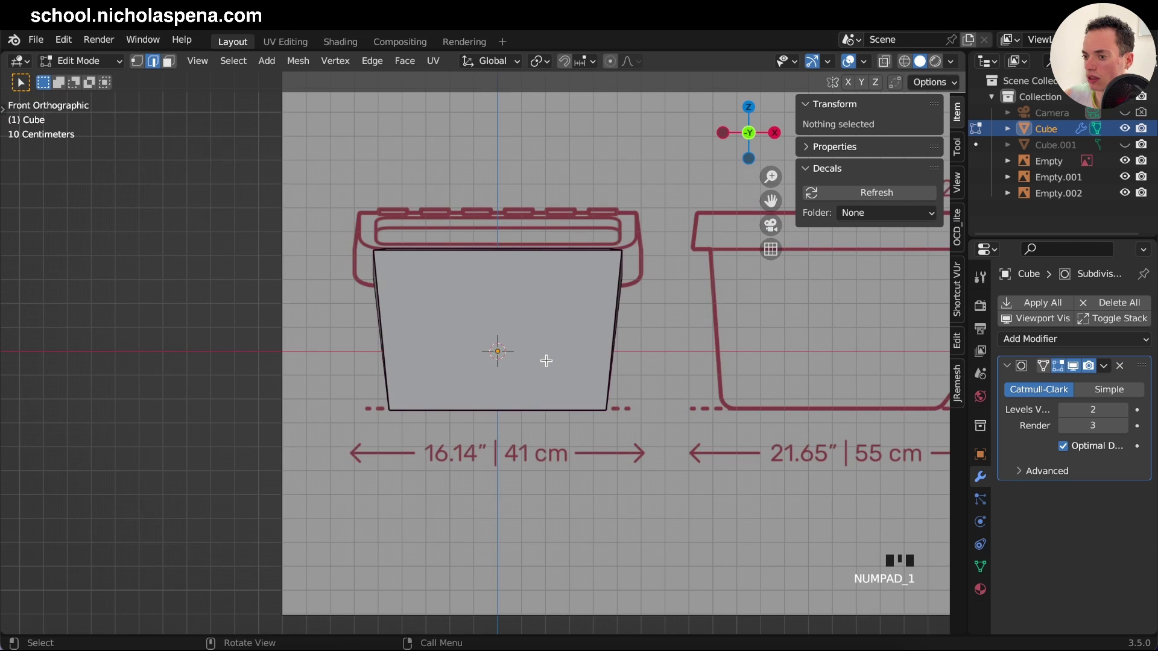
Step: With X-ray on, extend the selection along the bottom edge and rim loops and crease them to 1.00
key("alt+z")
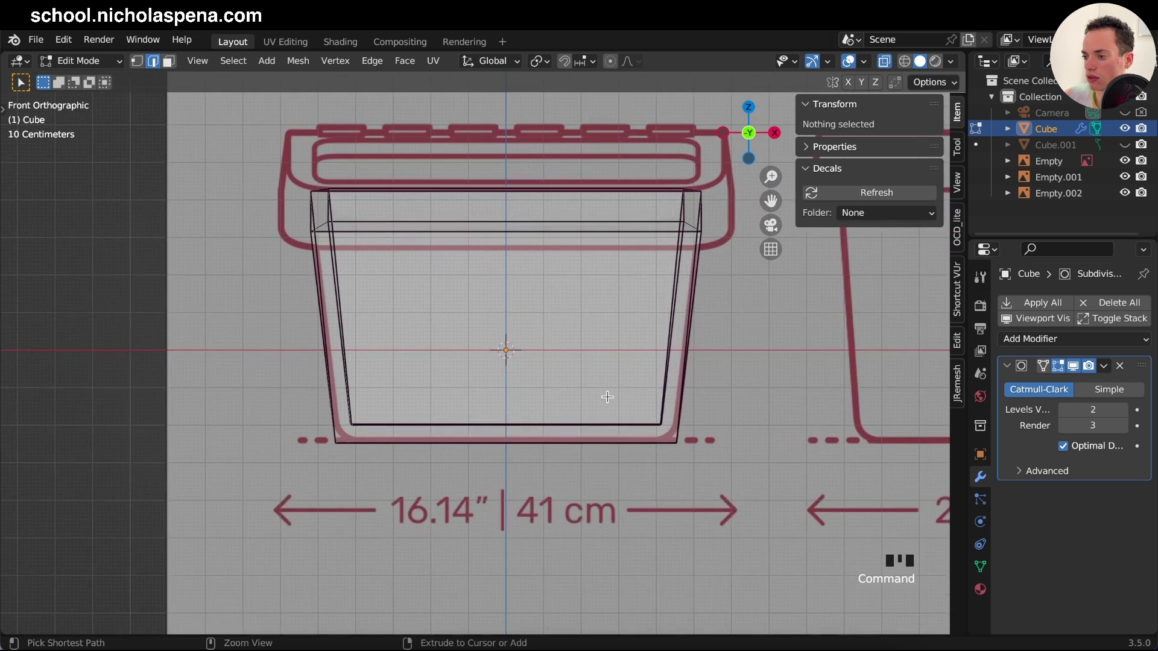
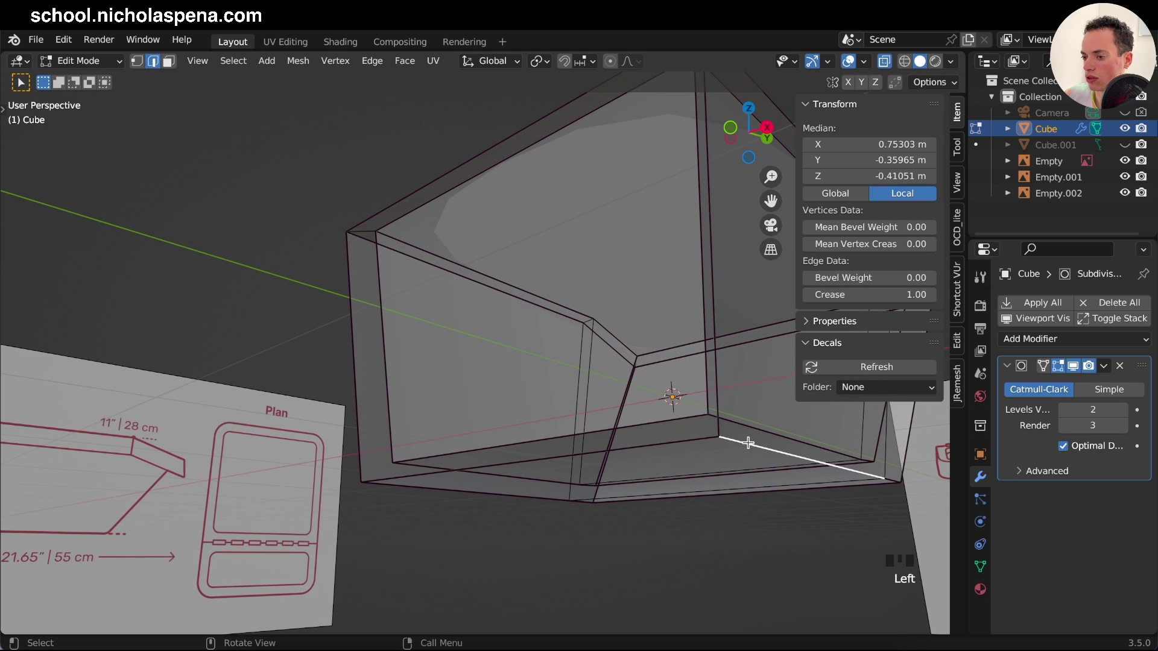
key("z")
key("z")
key("z")
key("z")
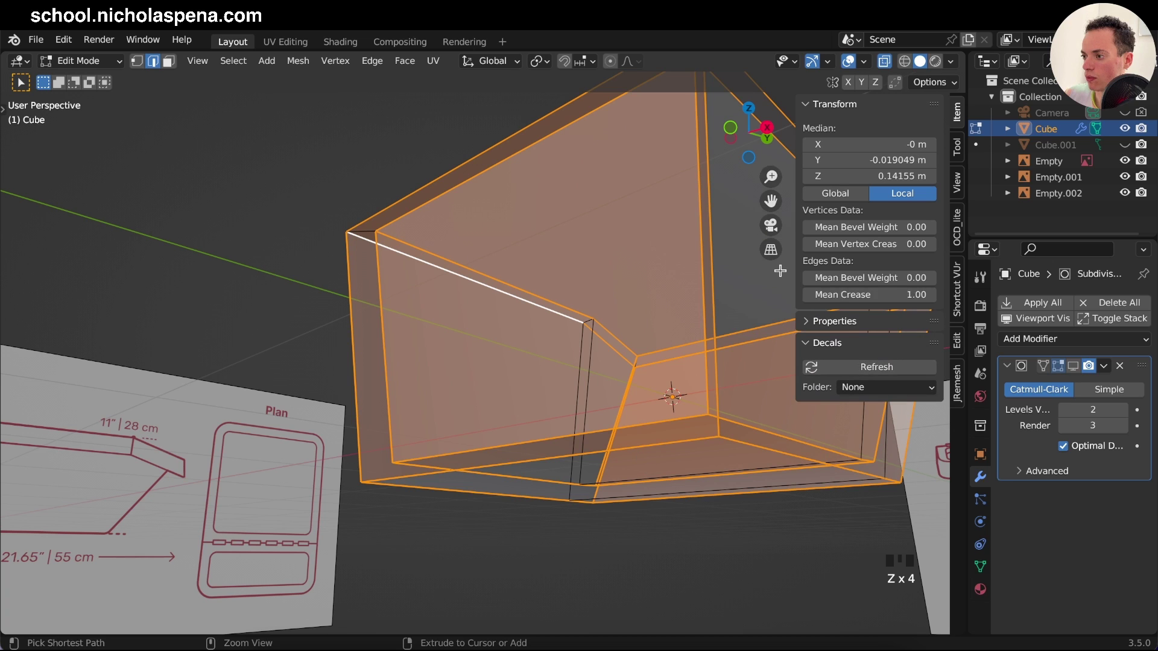
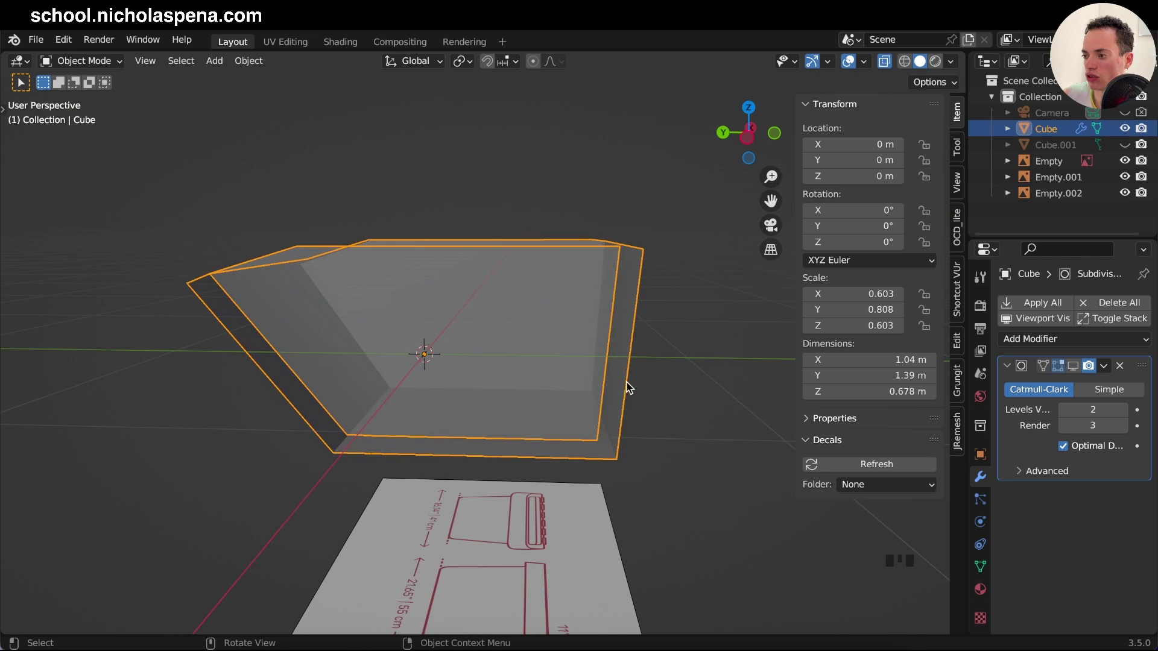
Step: Review the creased body from the front, then reopen its mesh for a loop cut near the left corner
key("Tab")
key("Tab")
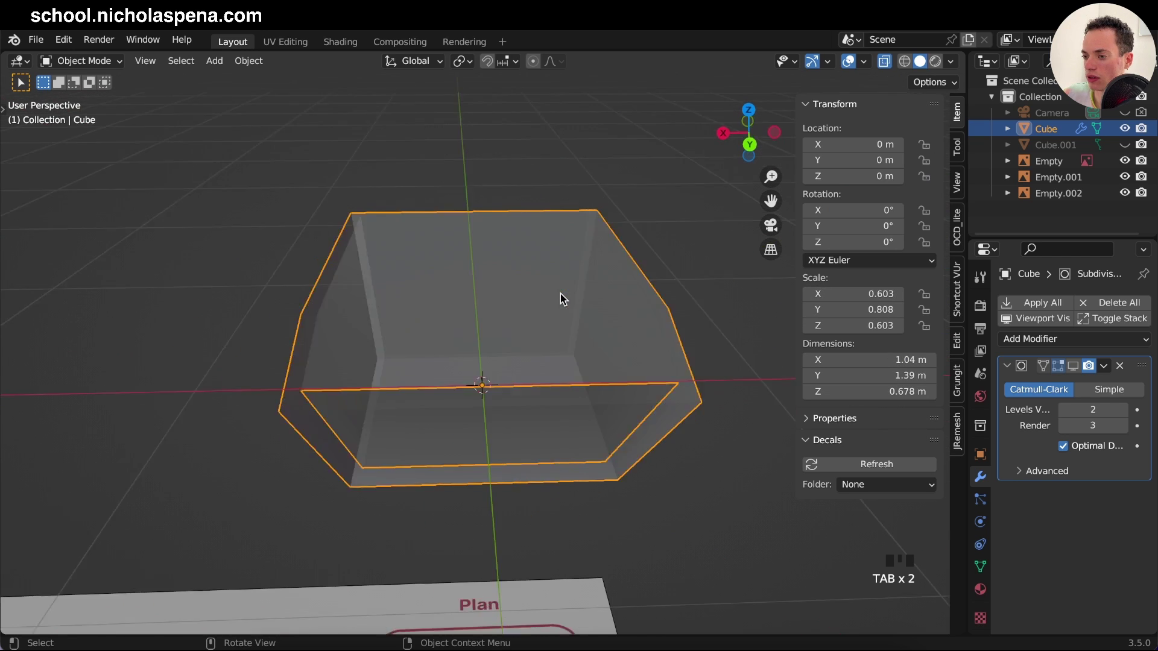
key("Tab")
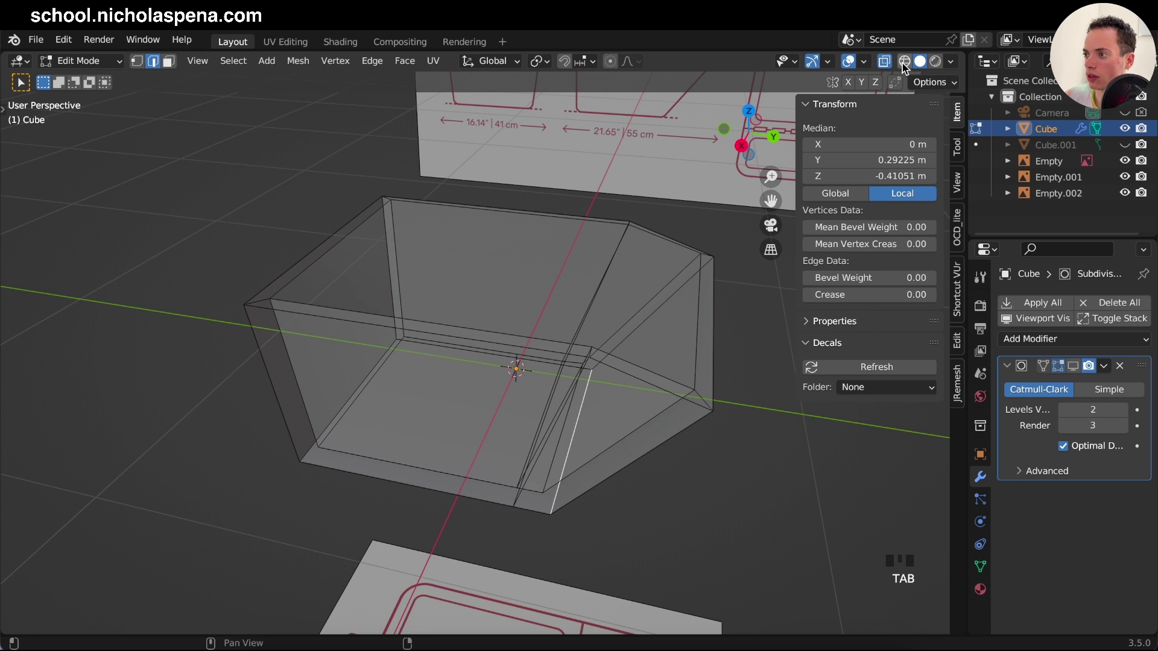
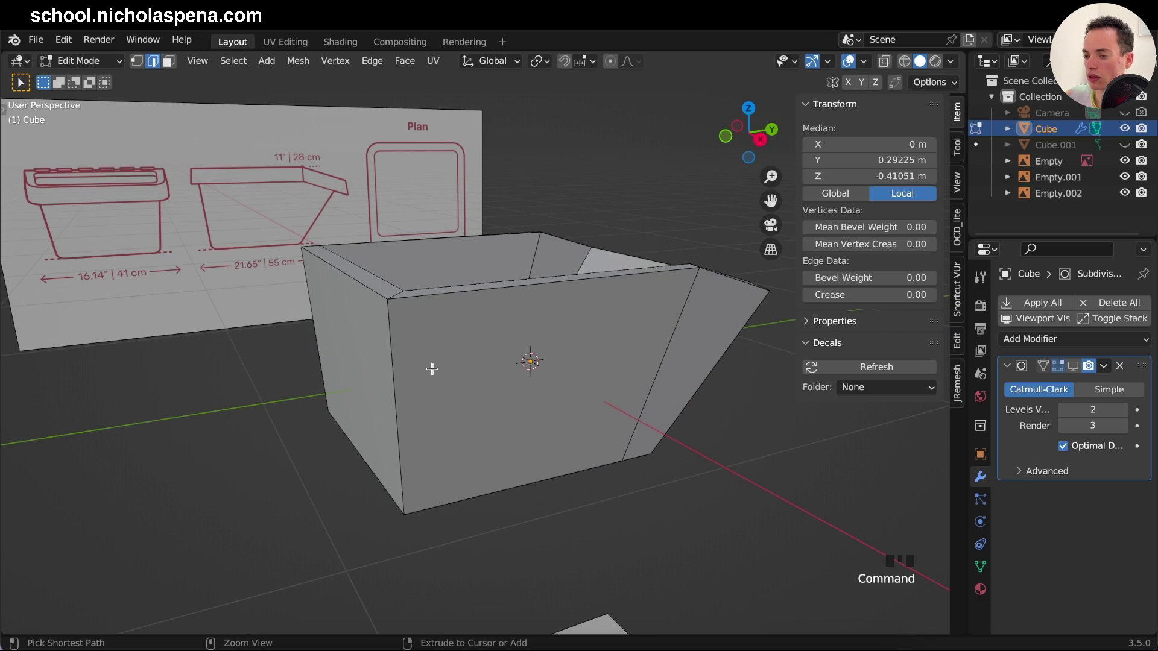
Step: Add loop cuts near both corners, the bottom edge, the upper rim and around the rim, each slid close to its edge
key("r")
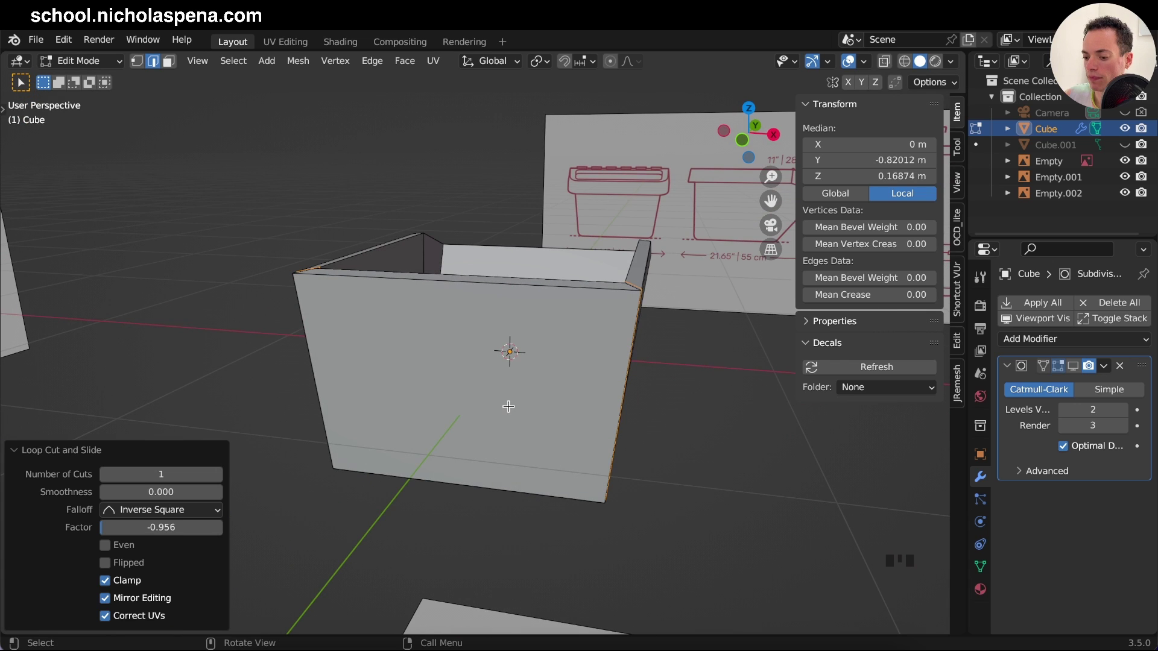
key("r")
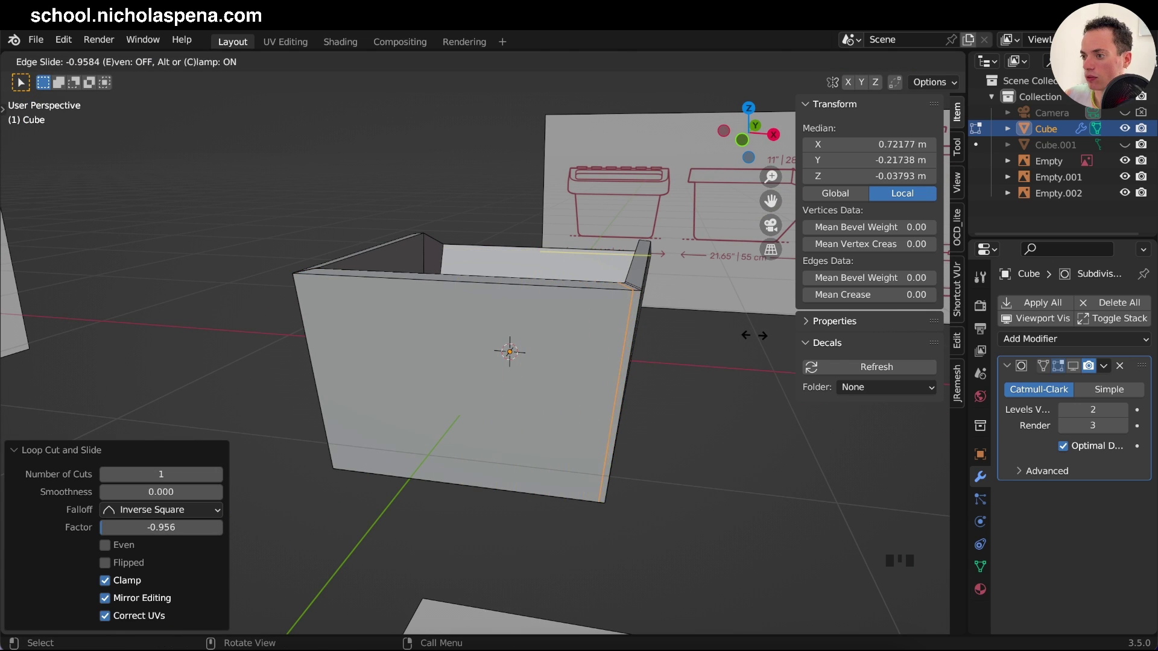
key("r")
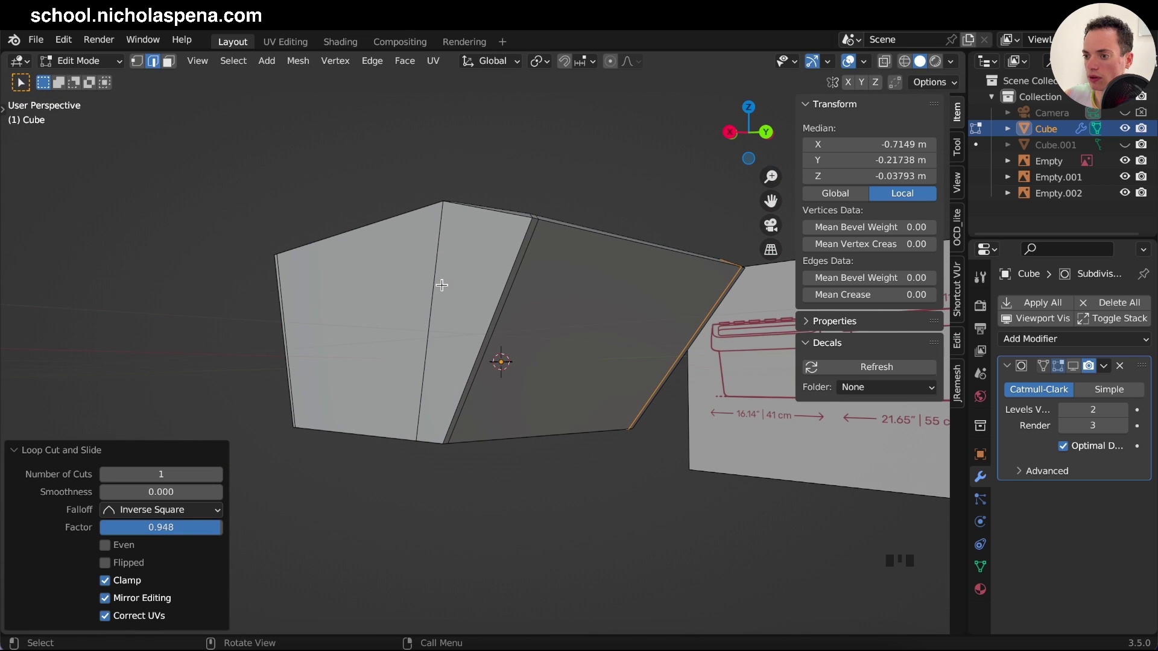
key("r")
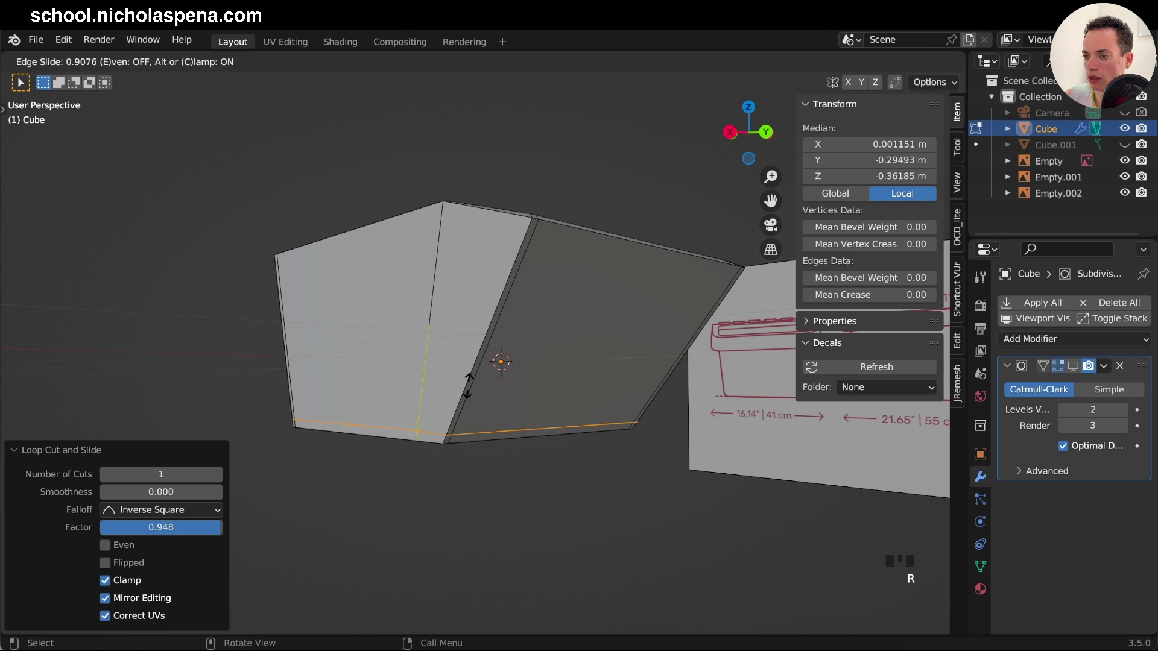
key("r")
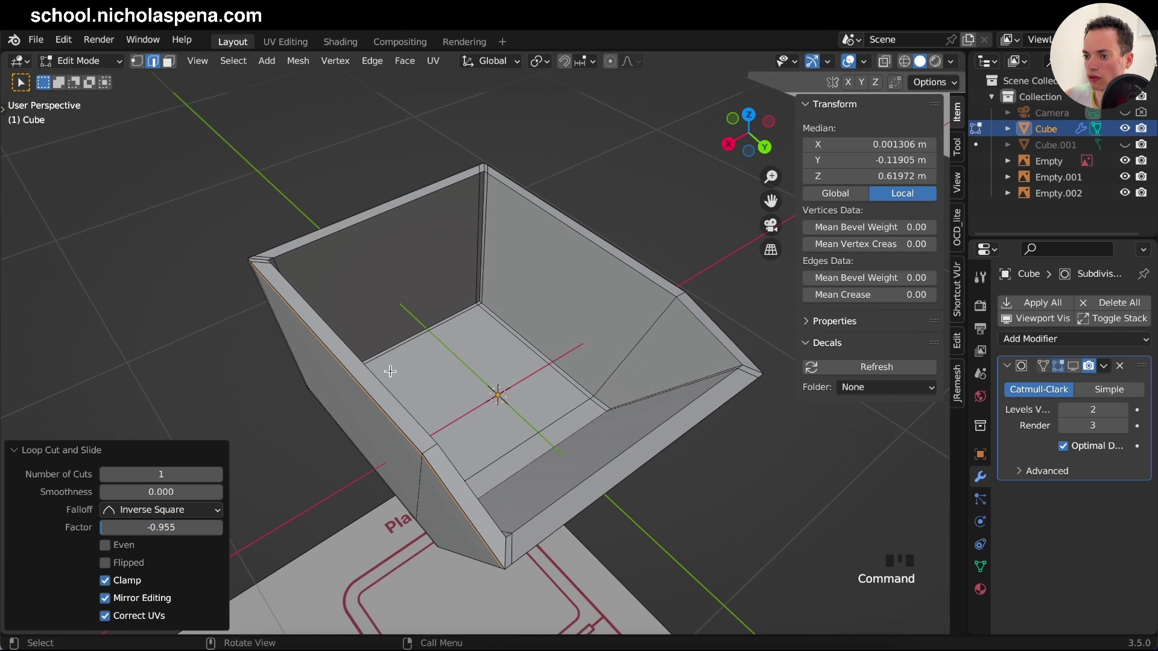
key("r")
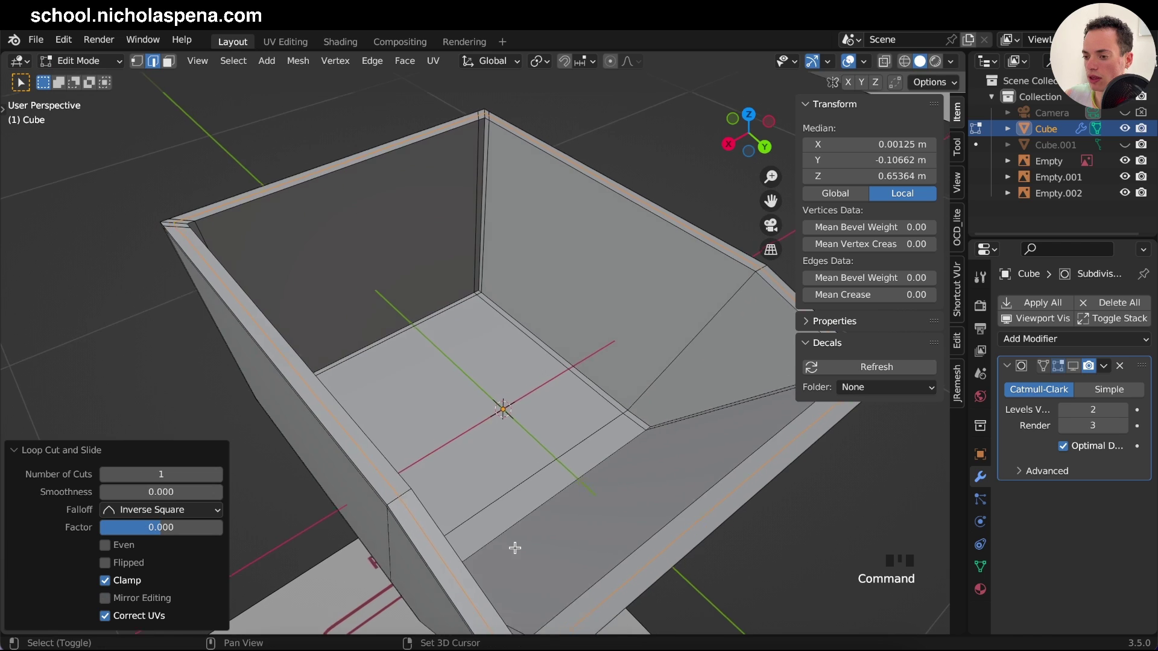
Step: Add one more loop cut slid toward the rim edge and return to Object Mode to review the body
key("ctrl+b")
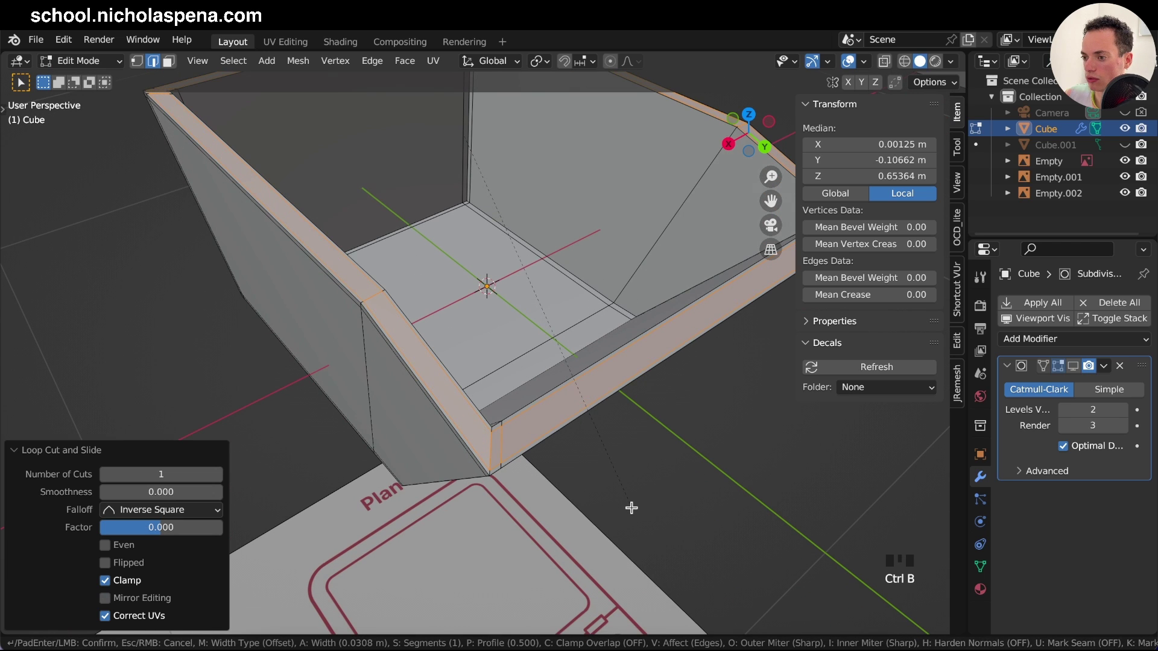
key("r")
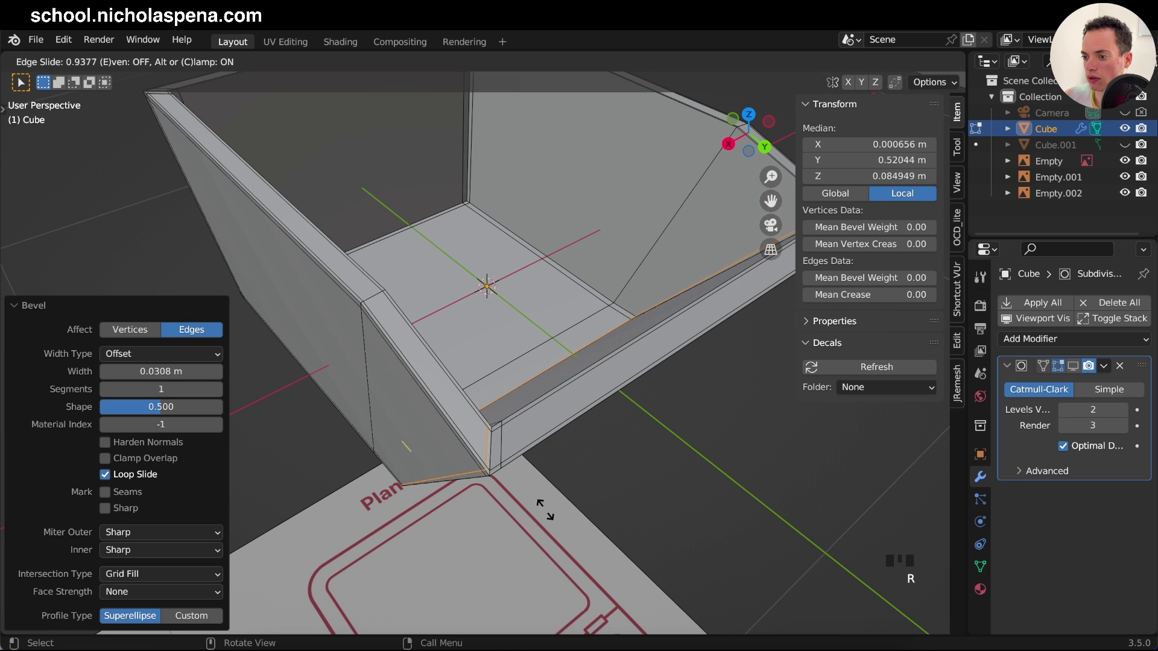
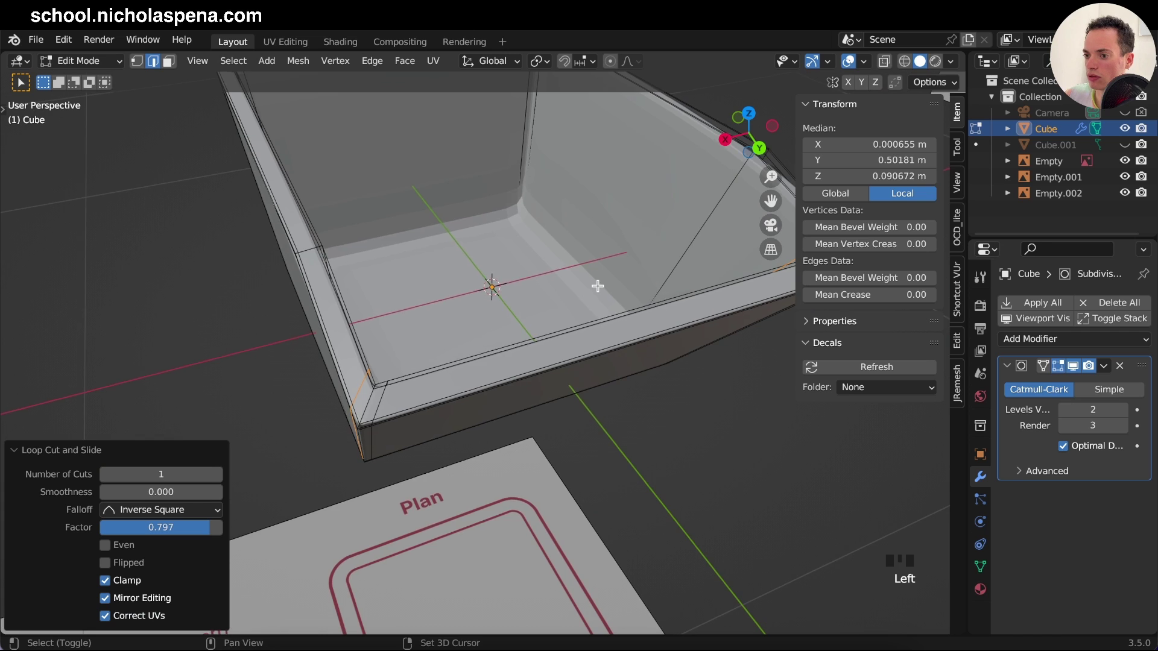
key("Tab")
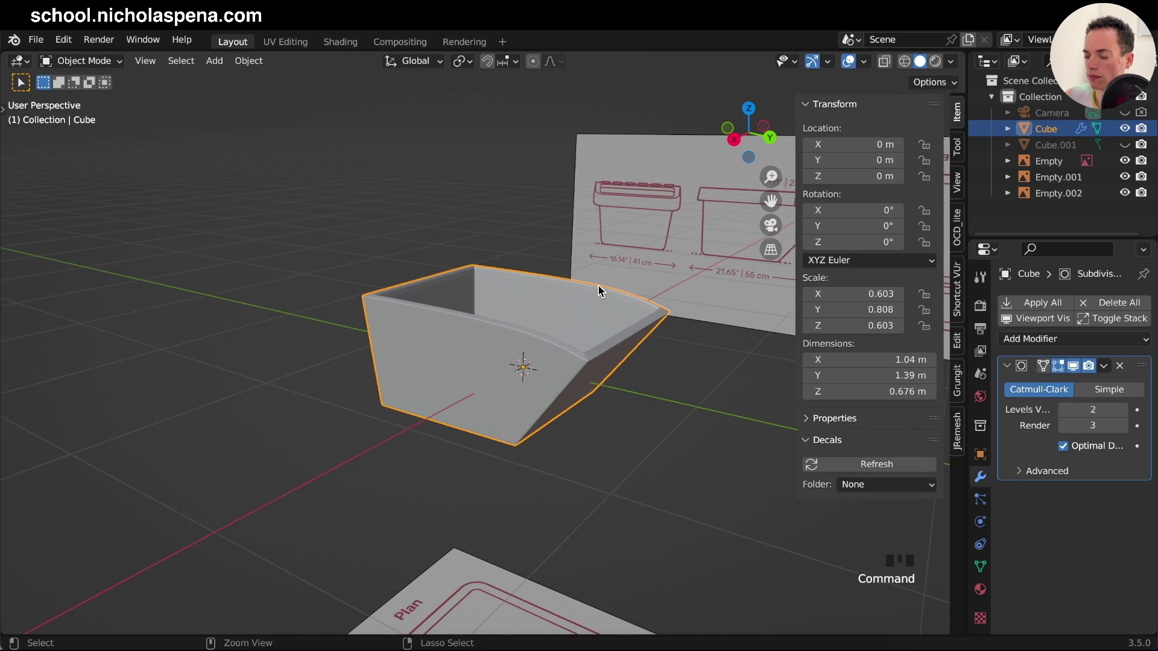
Step: Add a holding loop beside the sloped side corner and check it in Object Mode
key("Tab")
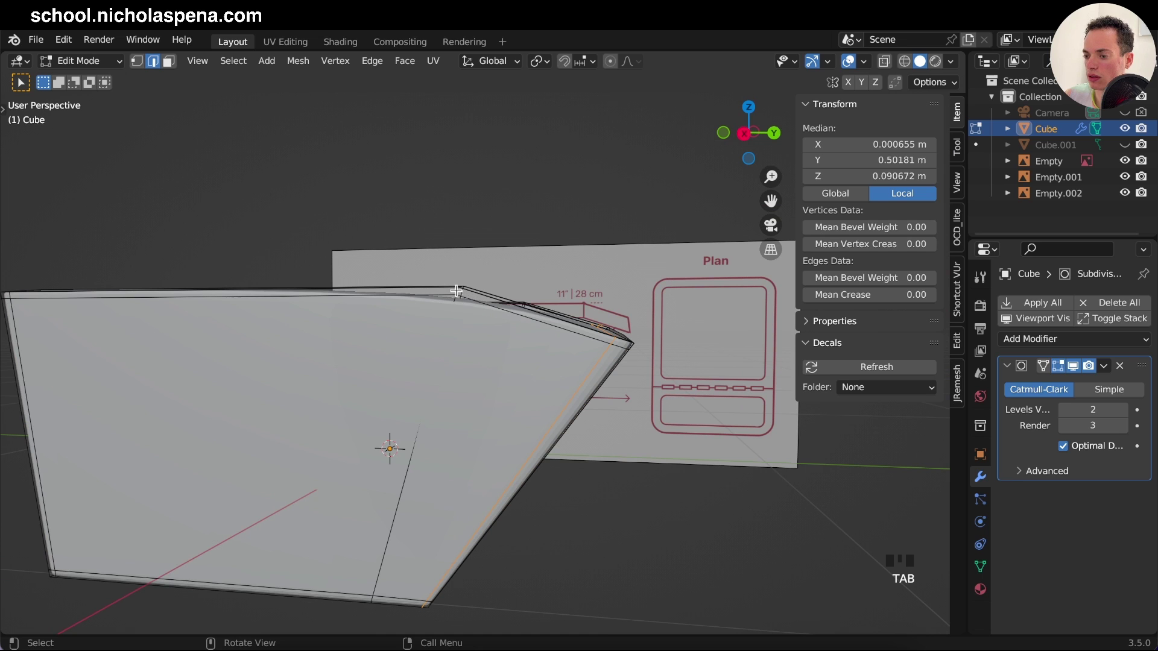
key("r")
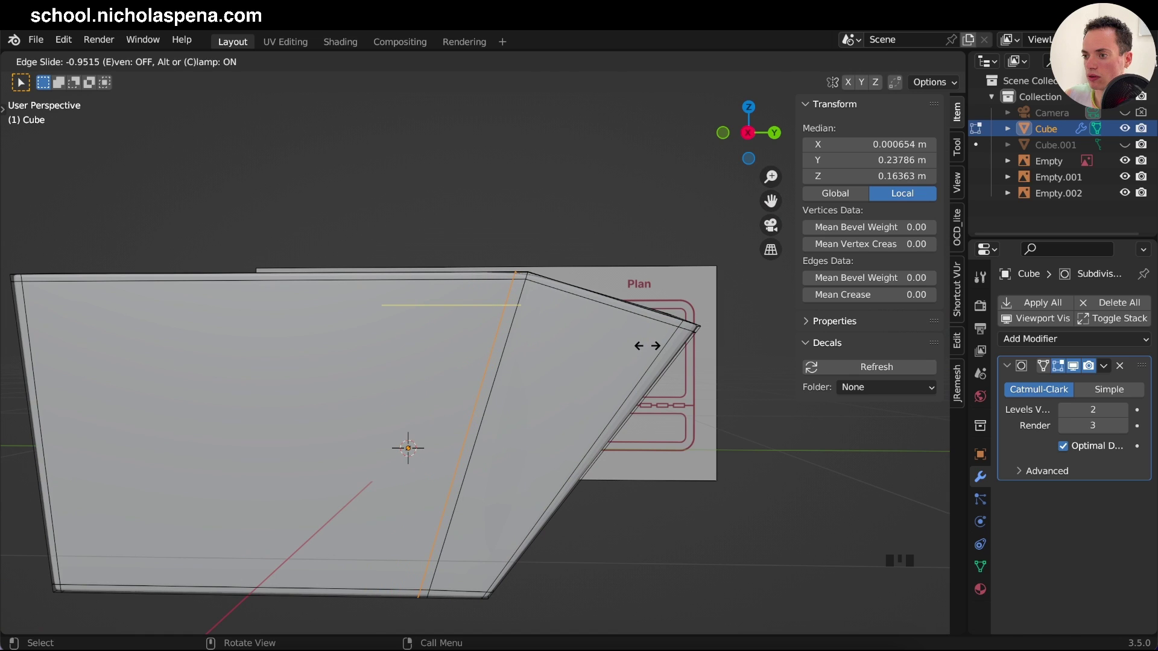
key("r")
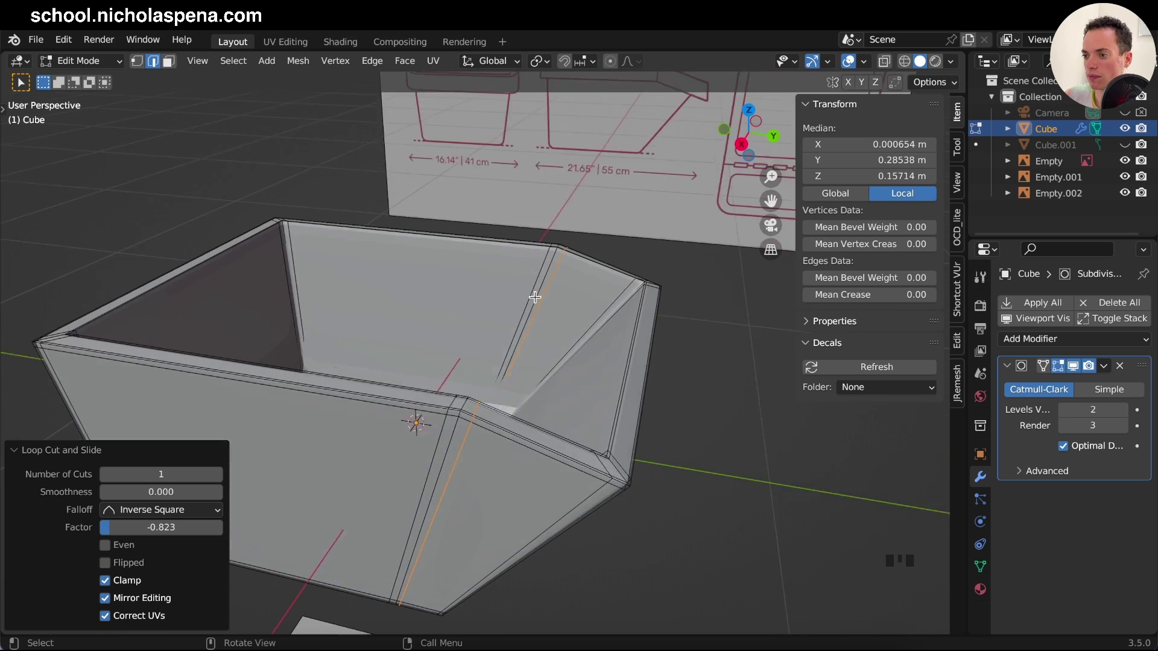
key("Tab")
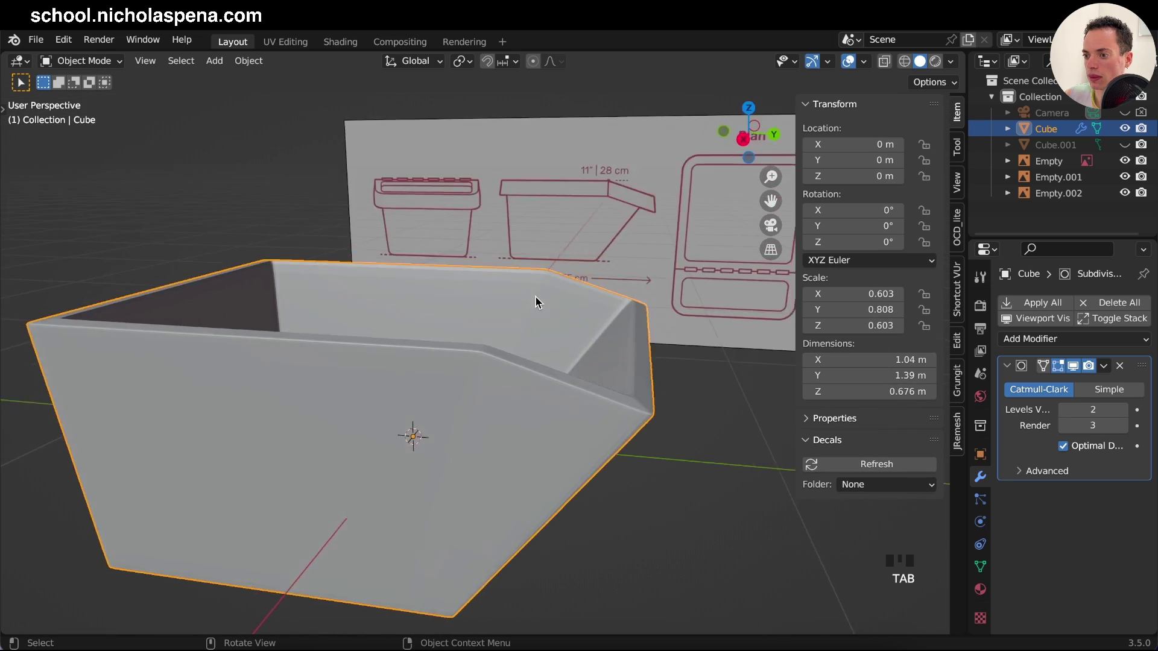
key("Tab")
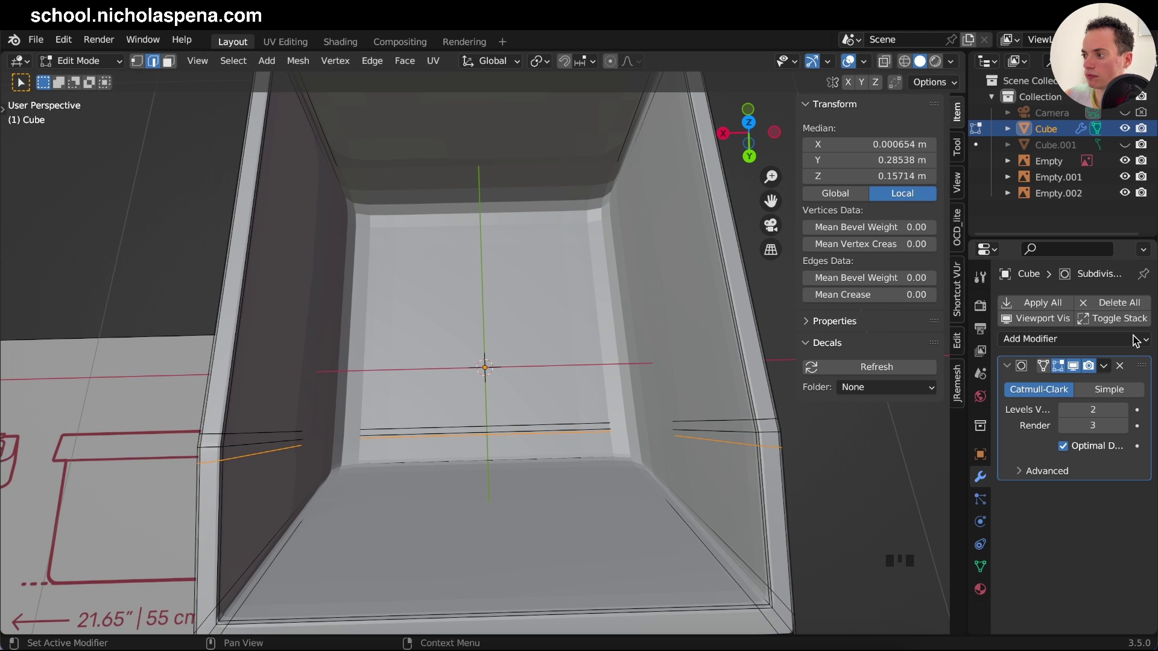
Step: Add a loop around the bin's floor and slide it toward the bottom edge
left_click(1070, 370)
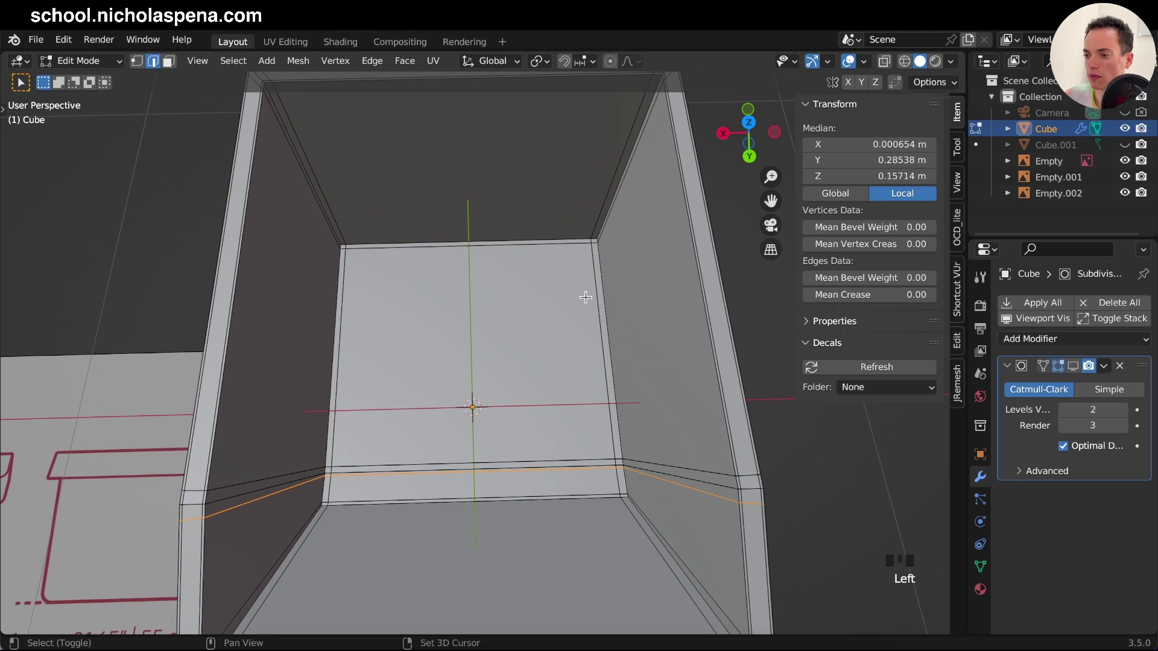
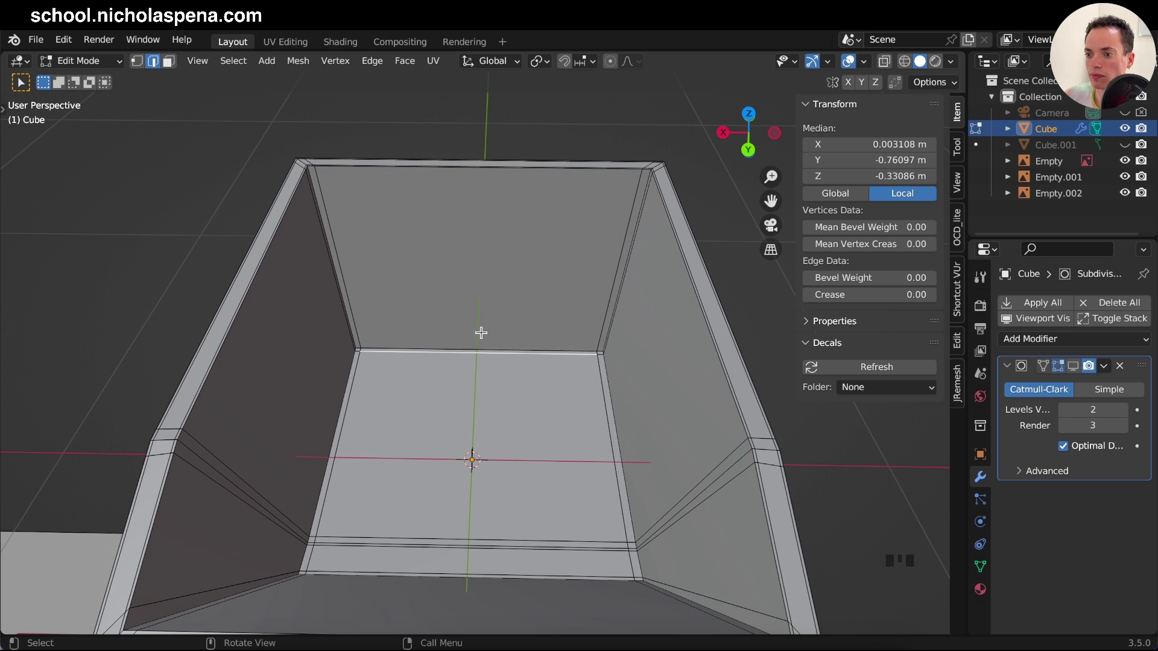
key("r")
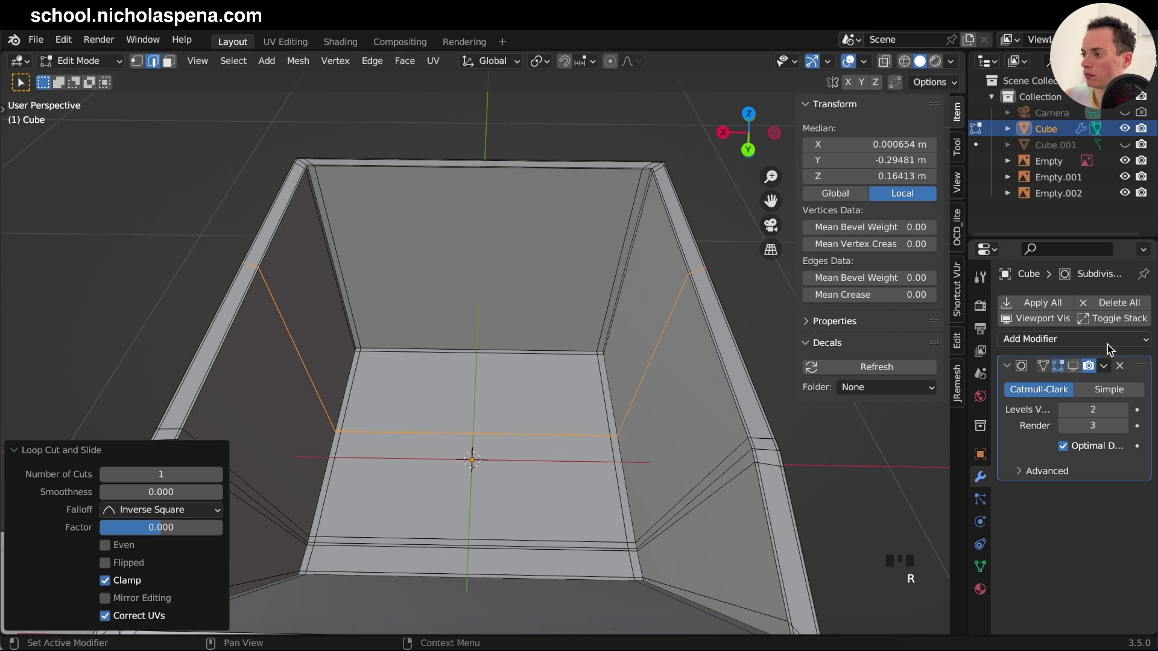
left_click(1073, 366)
key("z")
key("r")
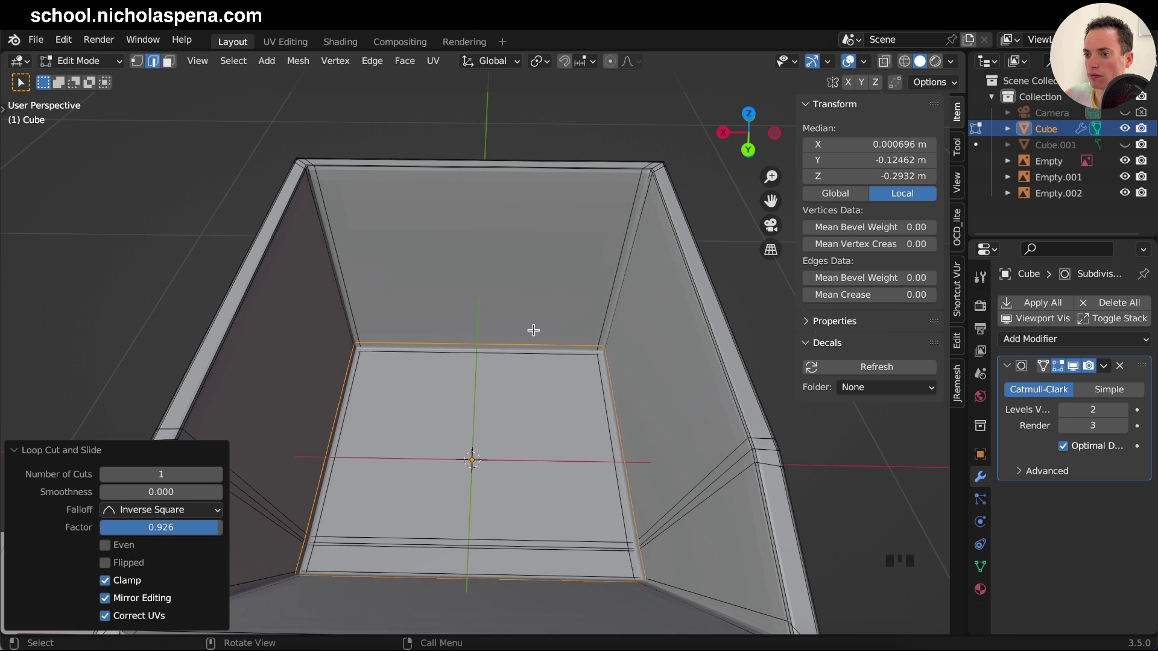
Step: Add a loop along the walls, slide it close to the top rim, and review the smoothed bin
key("Tab")
key("Tab")
key("r")
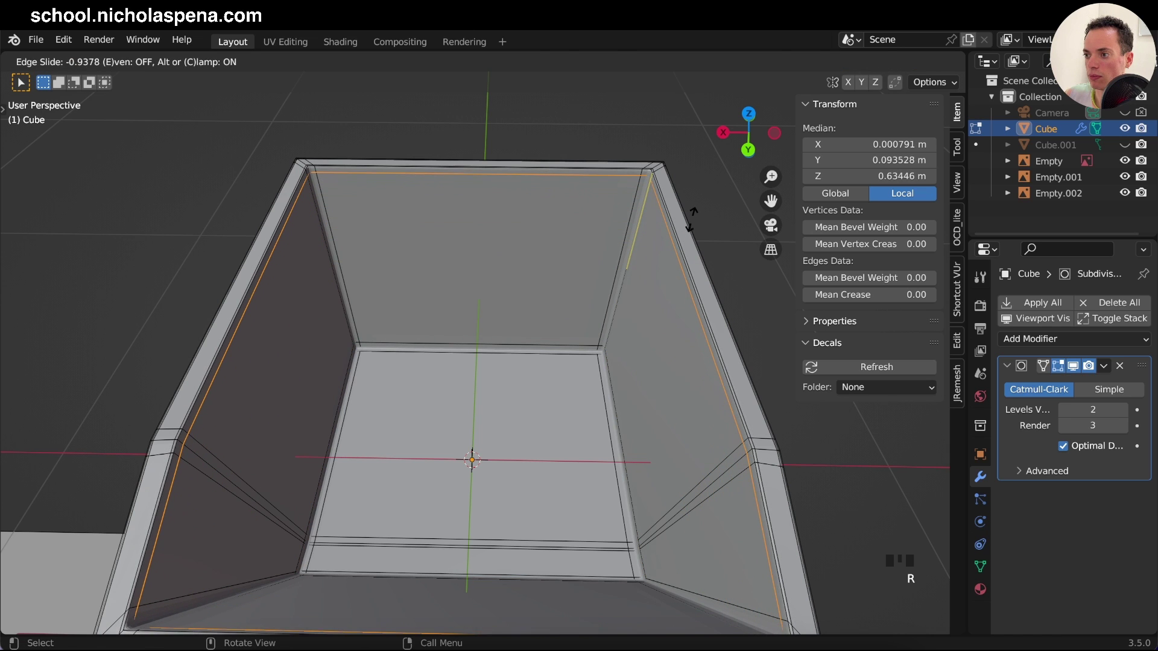
key("Tab")
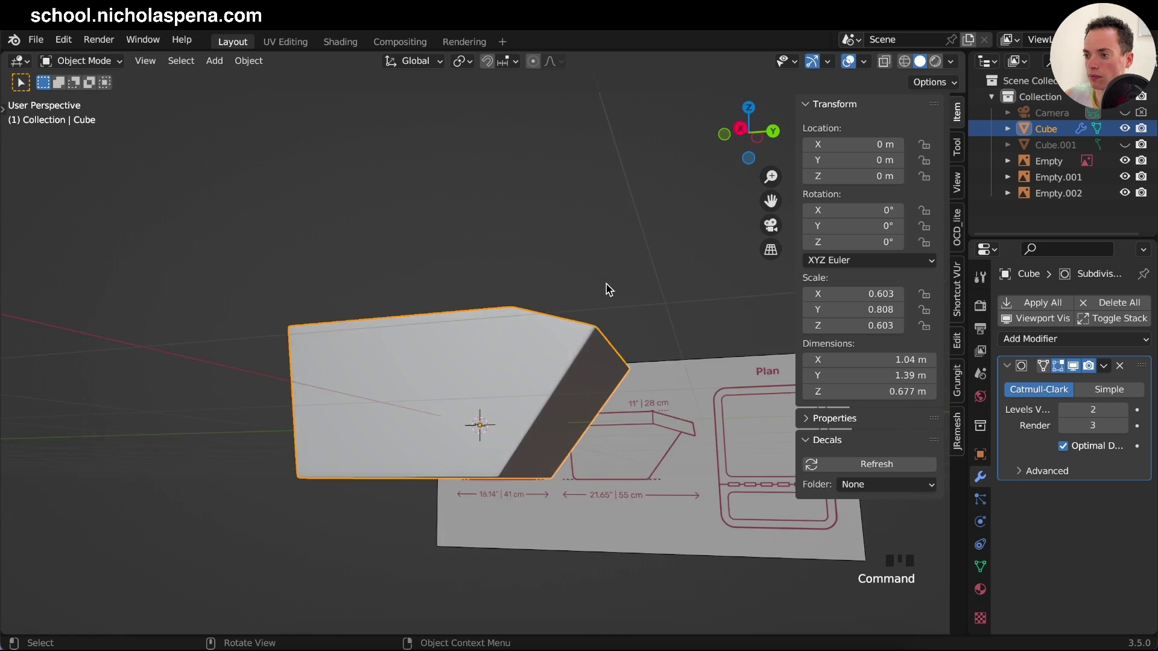
middle_click(610, 287)
key("Tab")
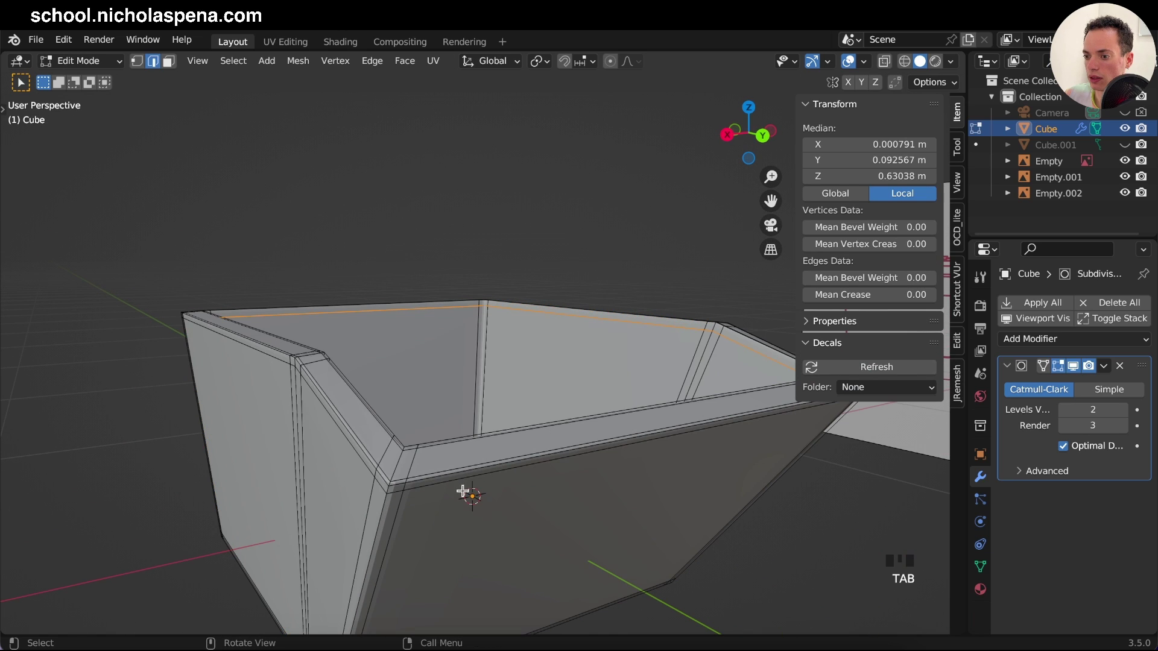
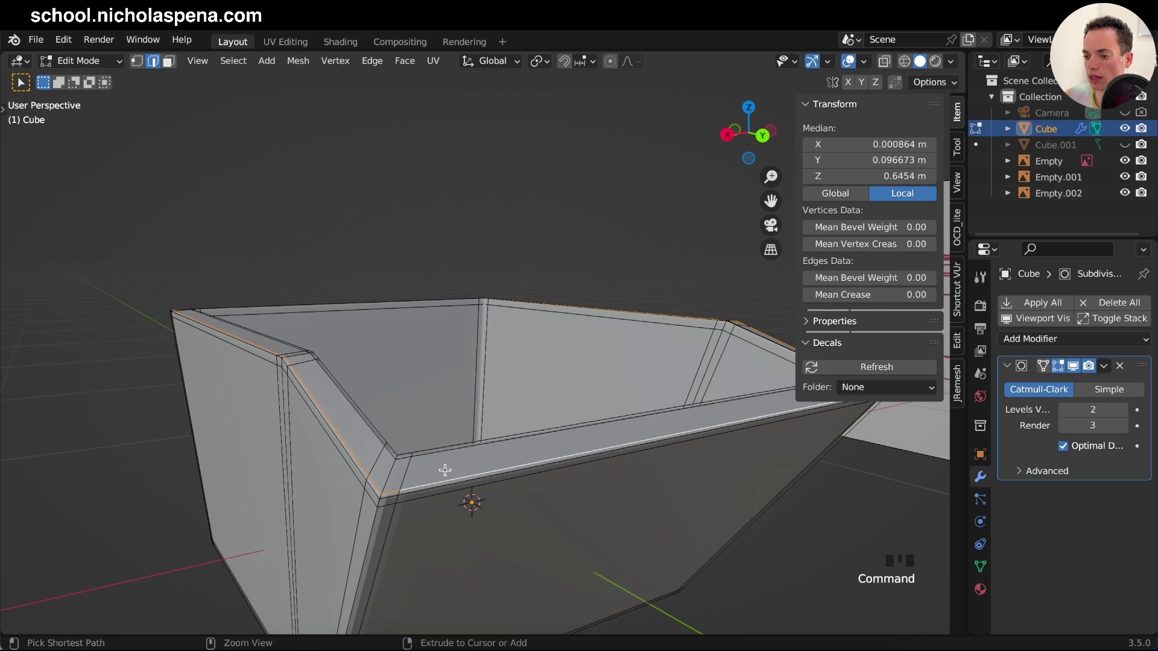
key("g")
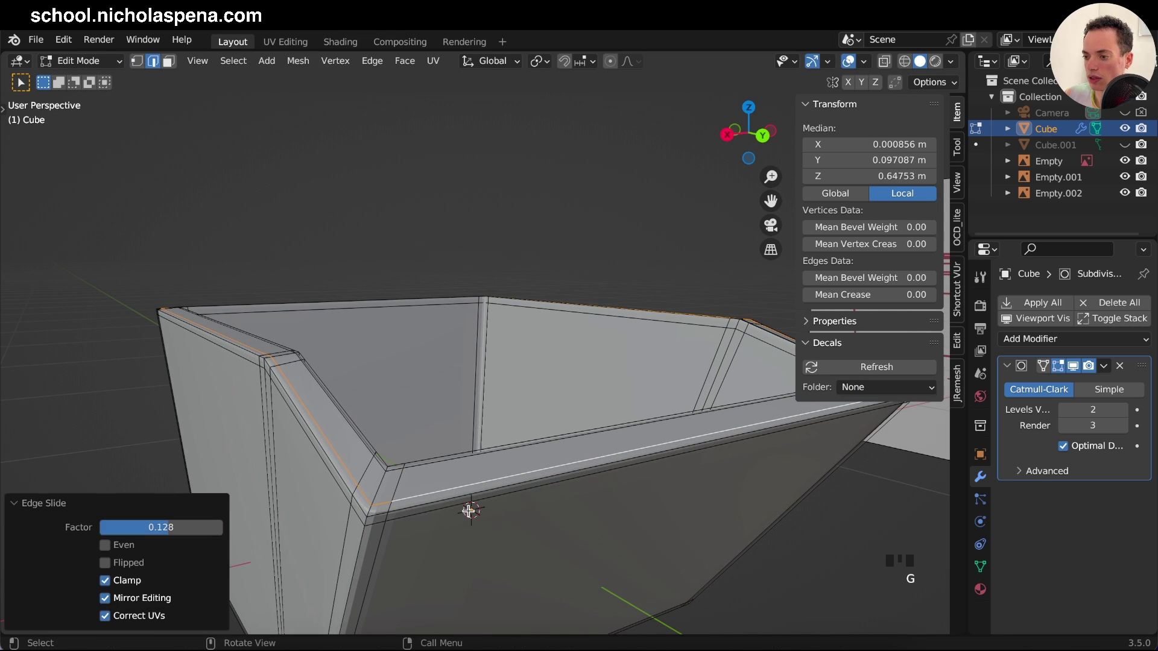
key("Tab")
Step: In front orthographic view toggle X-ray to compare the body against the reference, then reopen the mesh
key("KP_1")
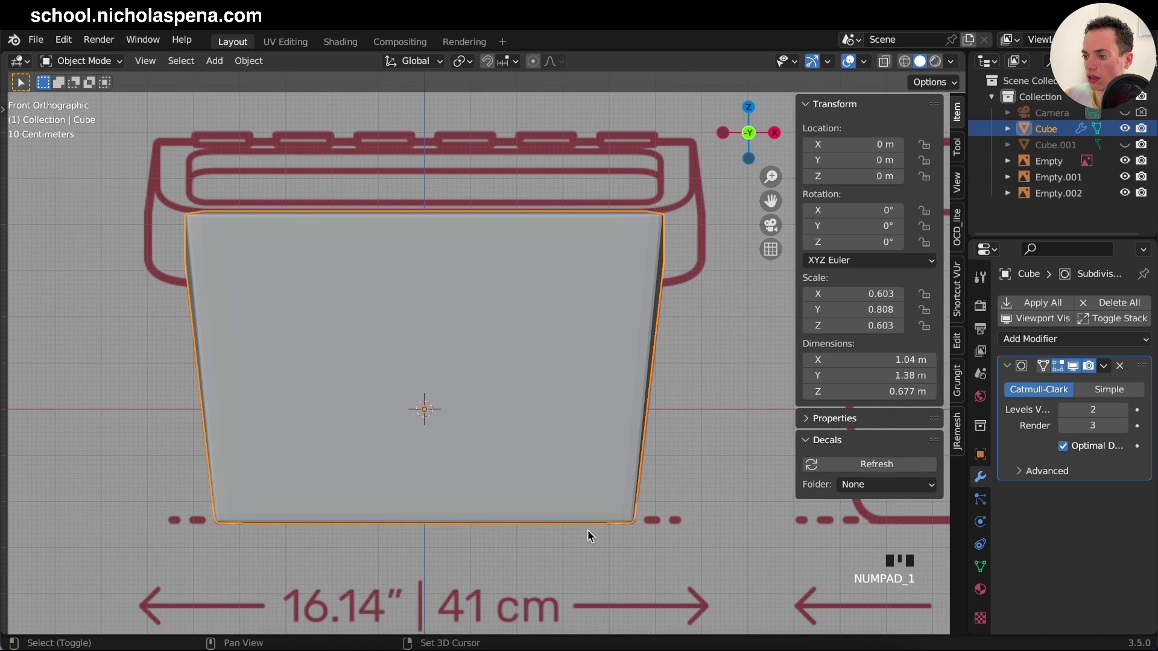
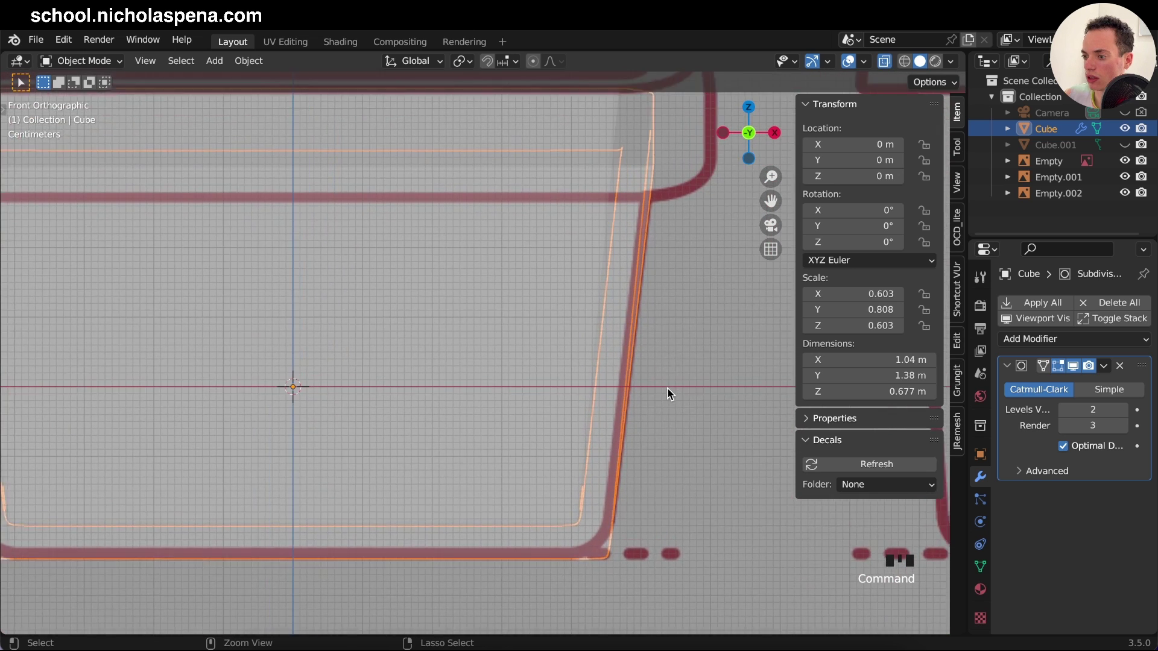
key("Tab")
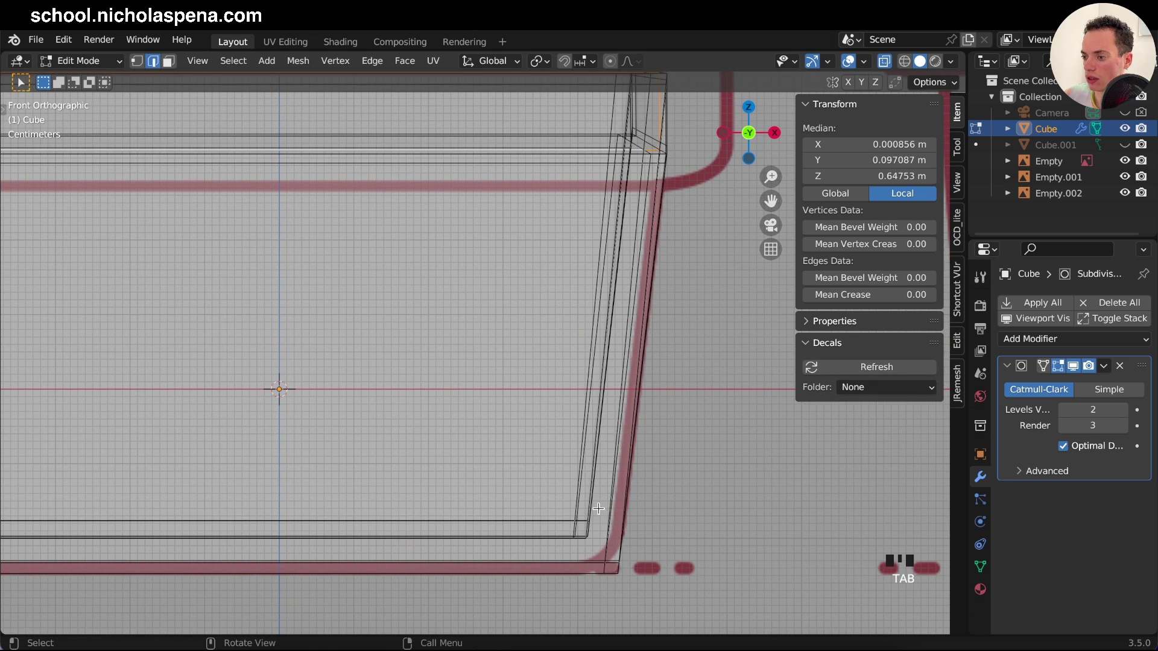
key("Tab")
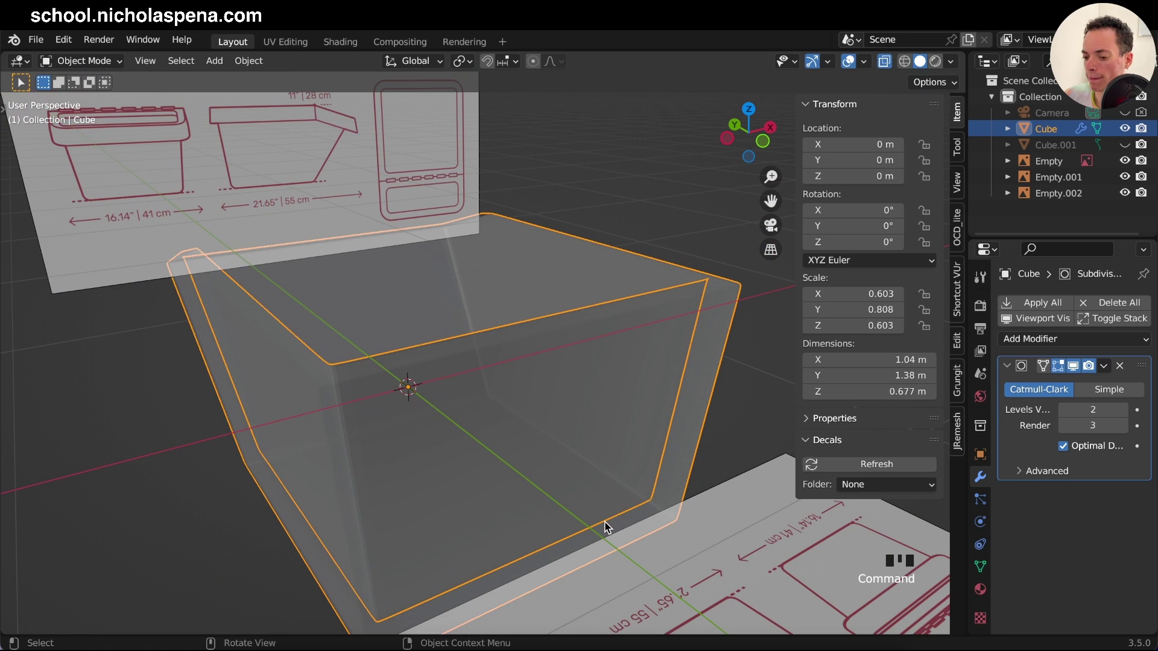
key("alt+z")
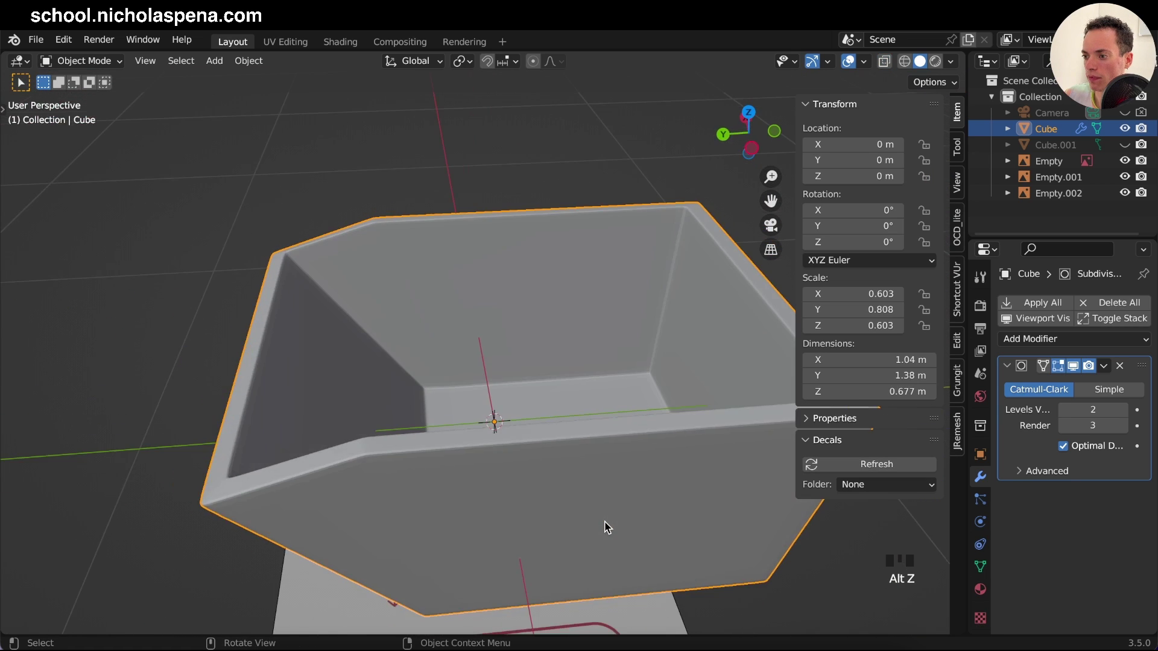
key("Tab")
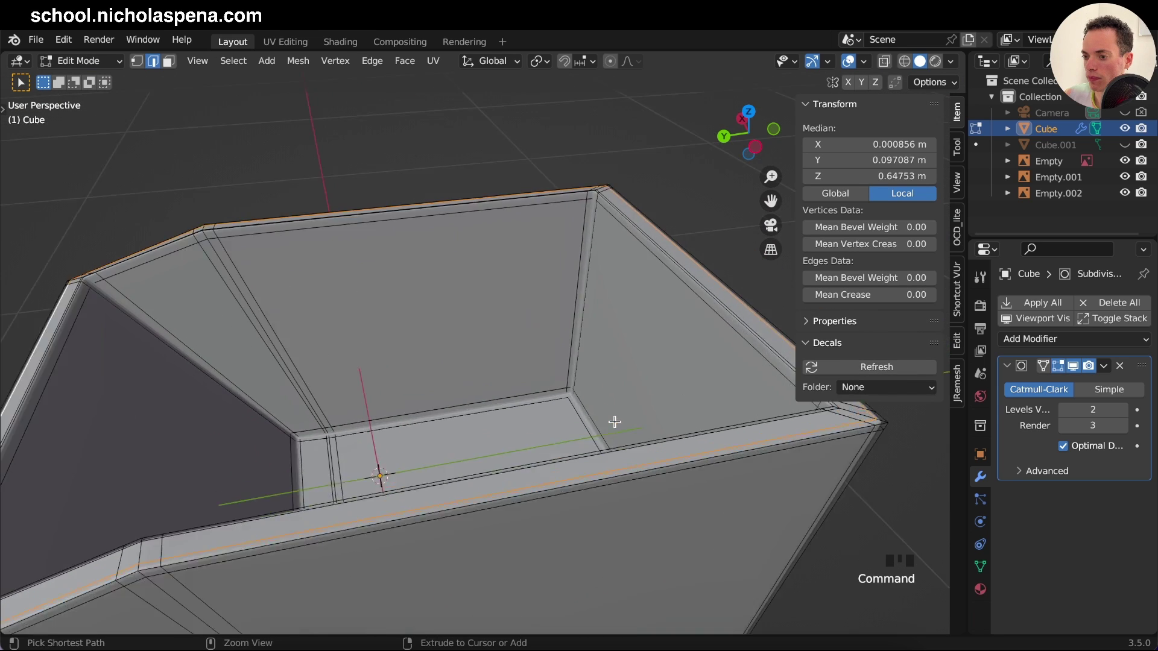
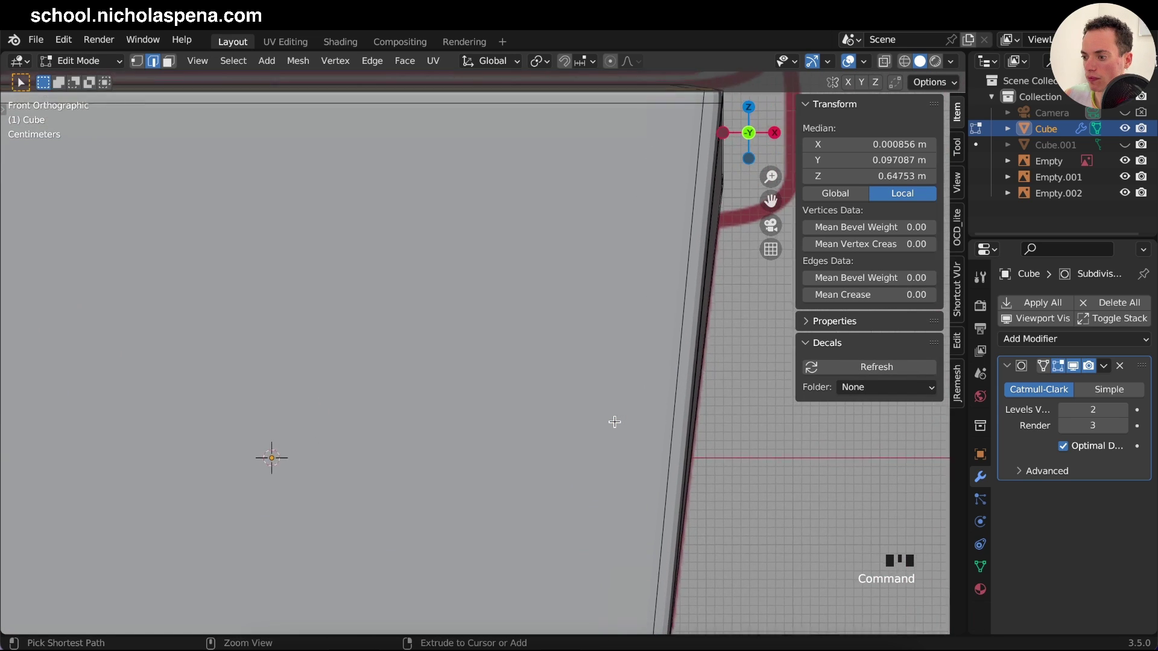
key("alt+z")
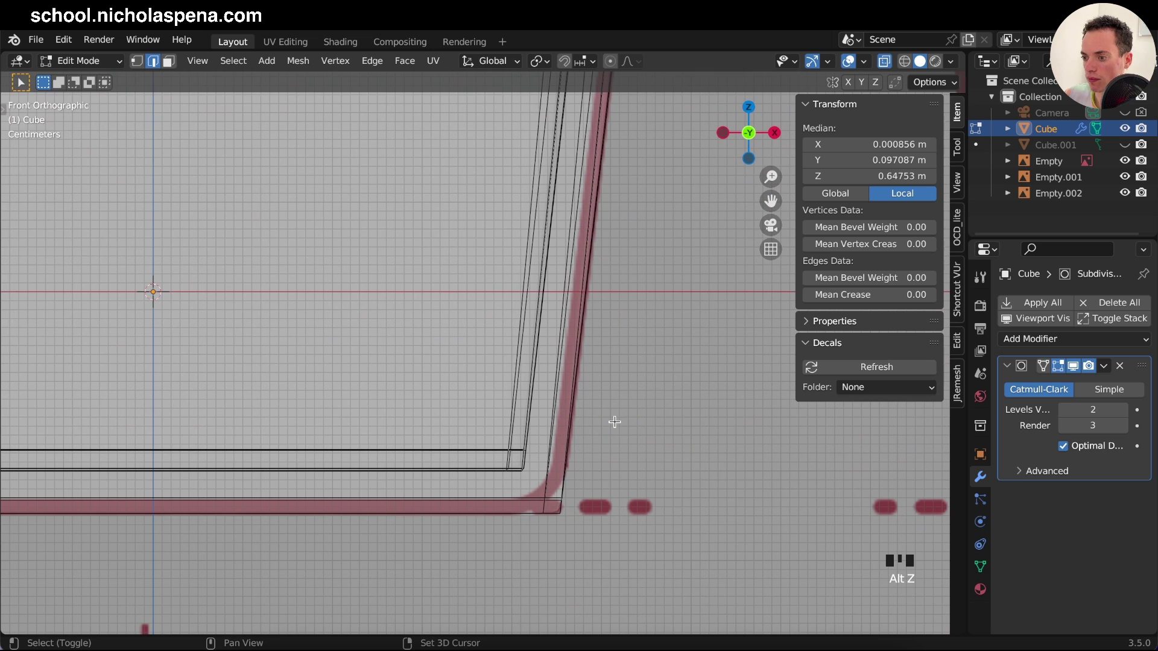
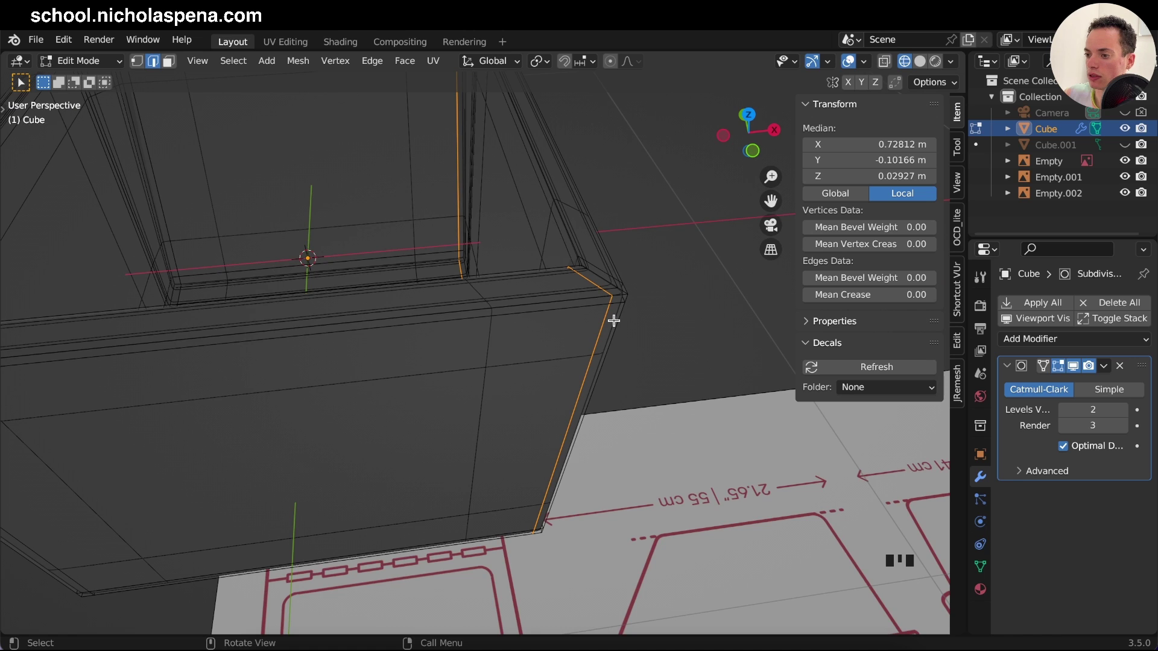
Step: In orthographic X-ray view, edge-slide the side corner and bottom corner loops to follow the reference
key("KP_7")
key("KP_1")
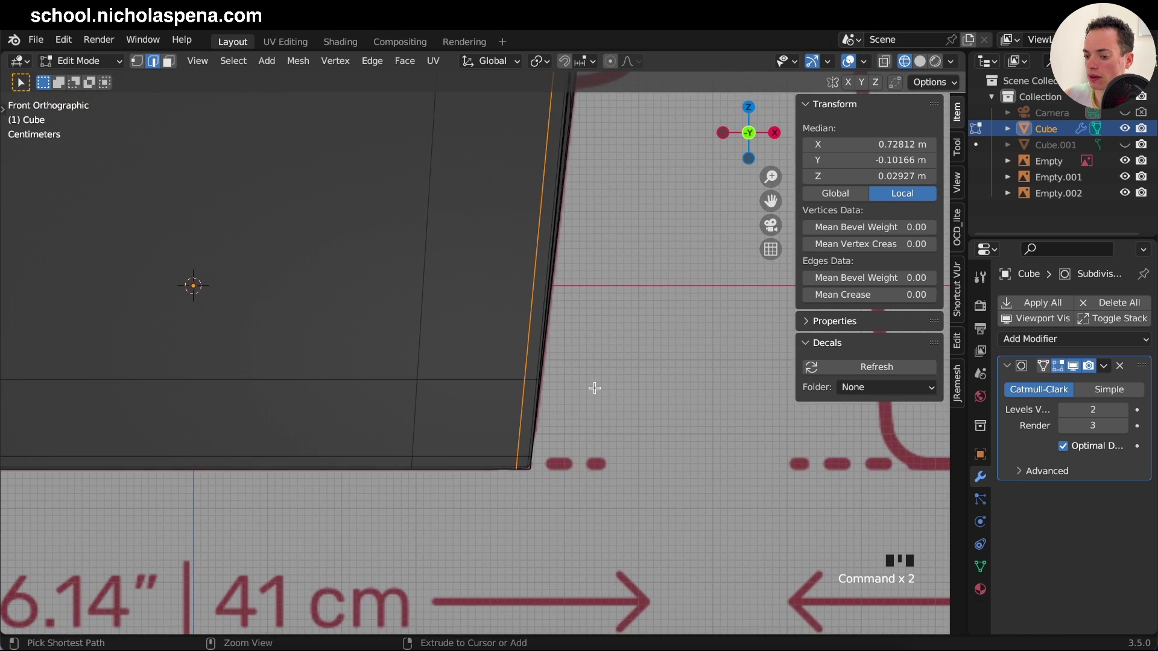
key("alt+z")
key("g")
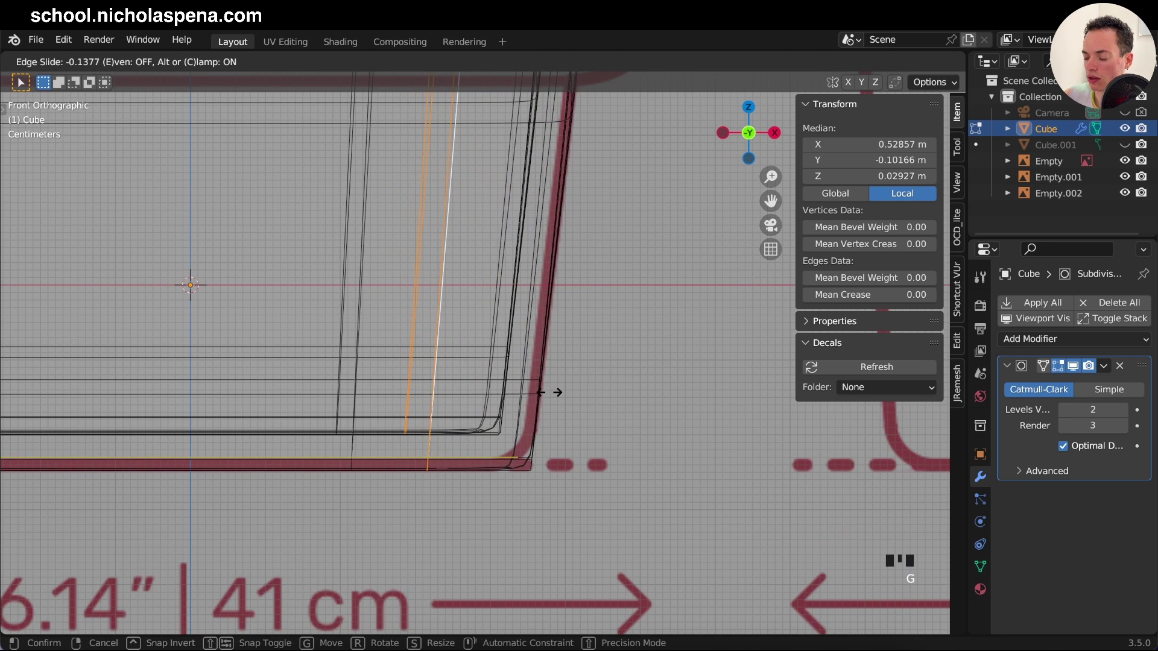
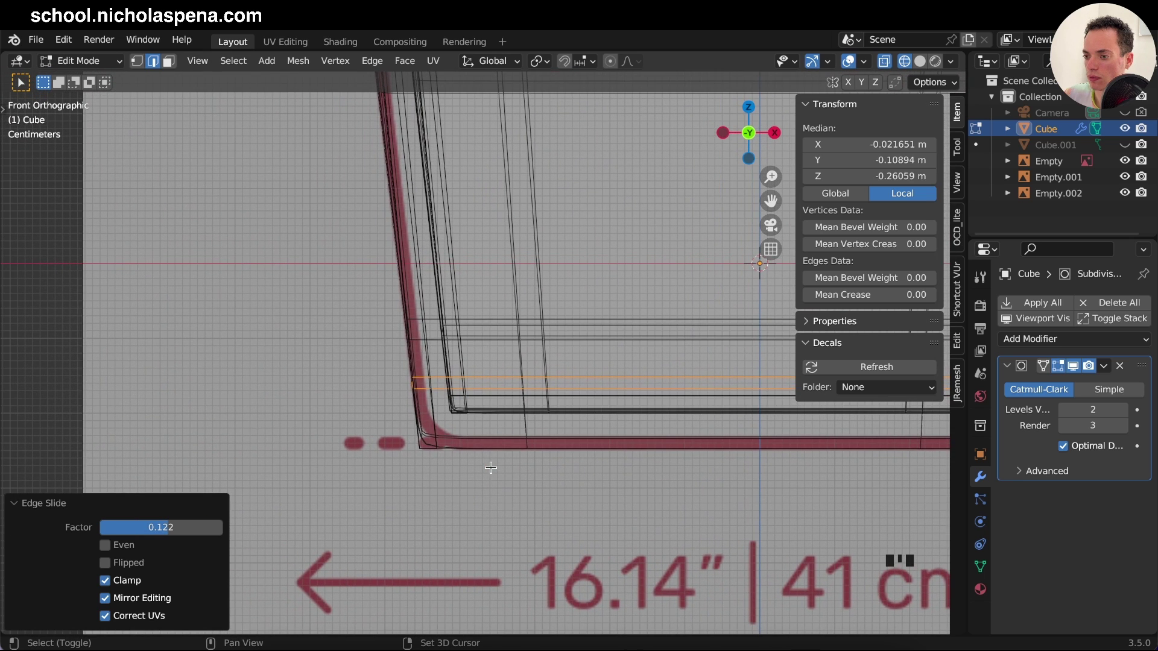
double_click(436, 420)
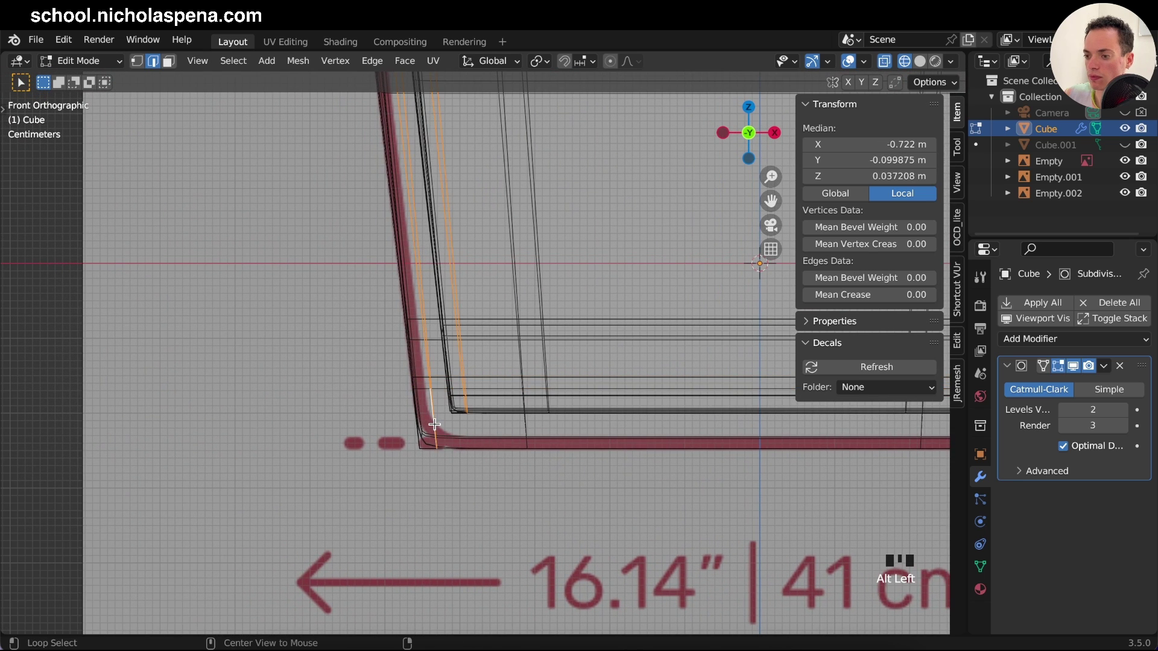
key("g")
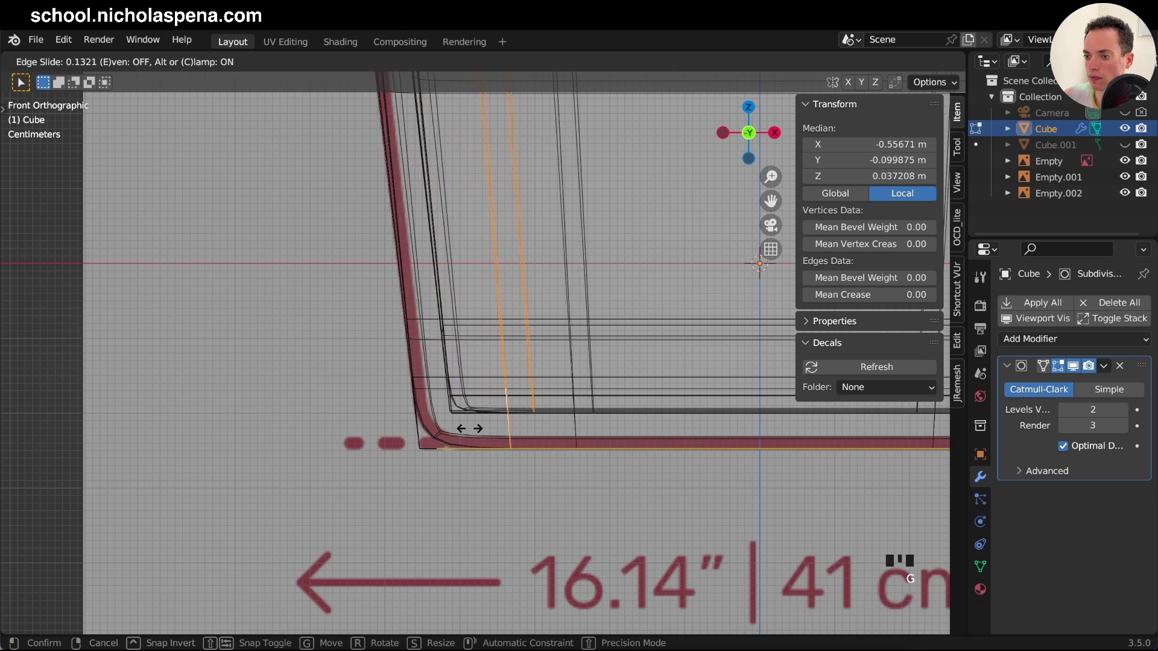
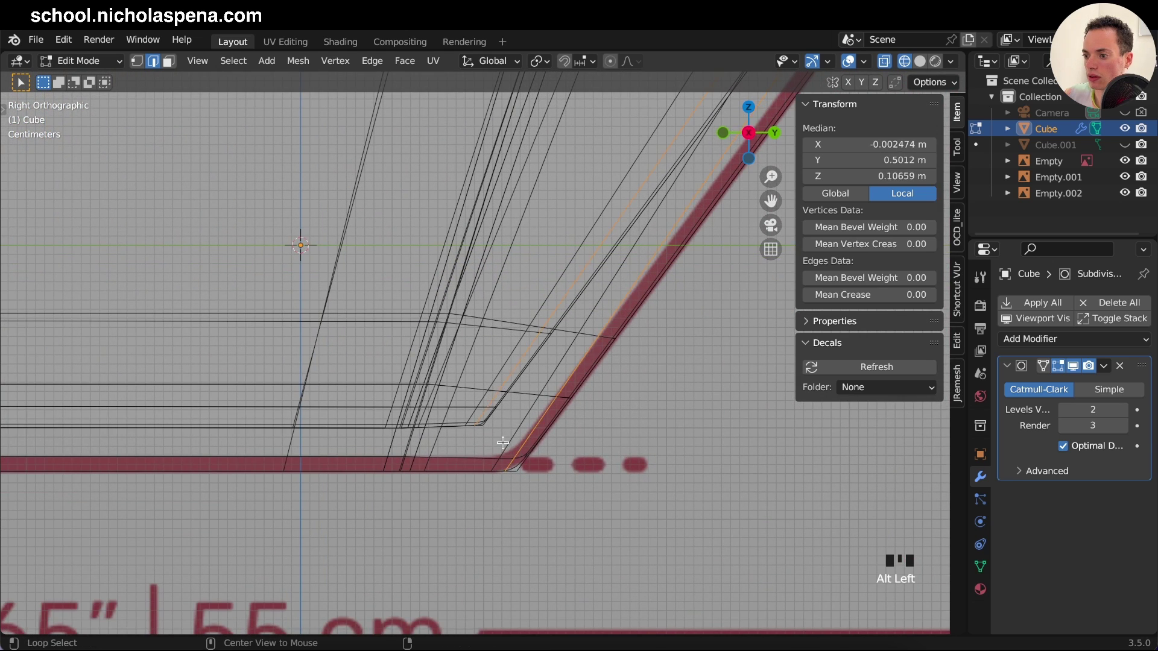
Step: Slide and scale a further edge loop along the body, save bin1.blend, and return to Object Mode
key("g")
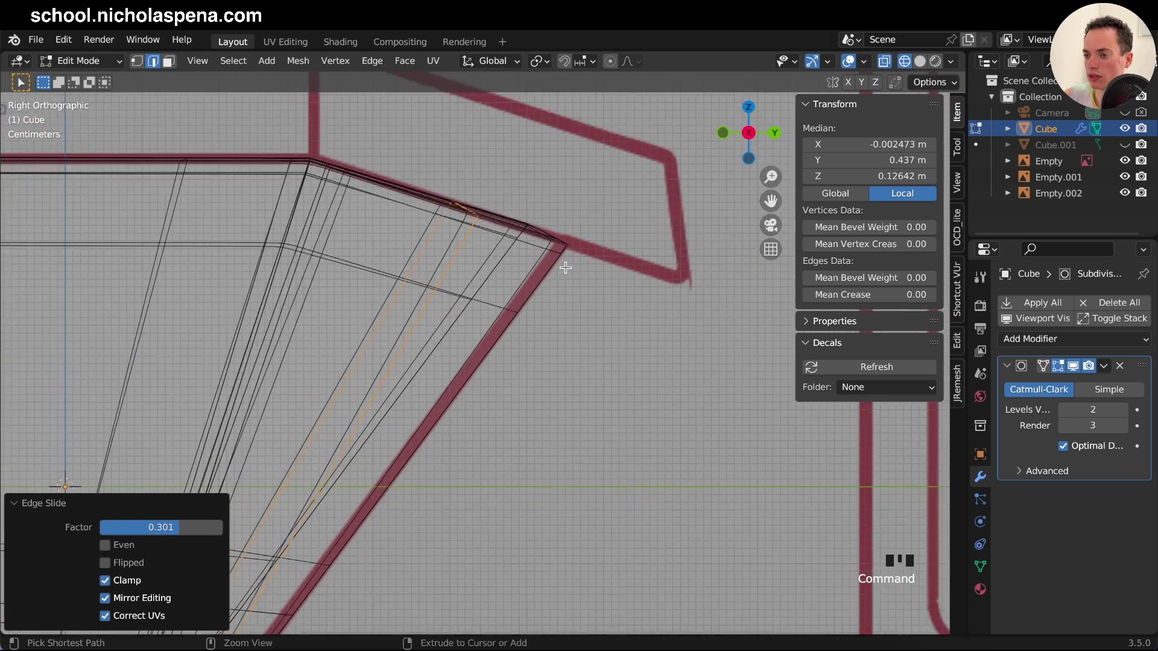
key("s")
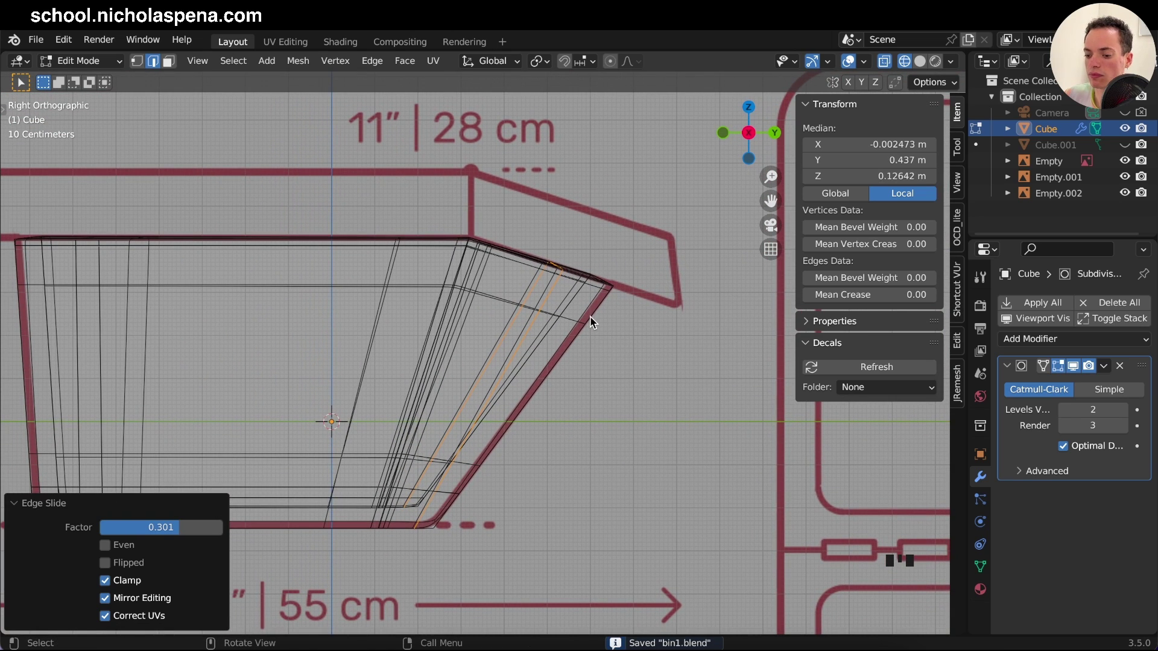
left_click(922, 63)
left_click(887, 61)
key("Tab")
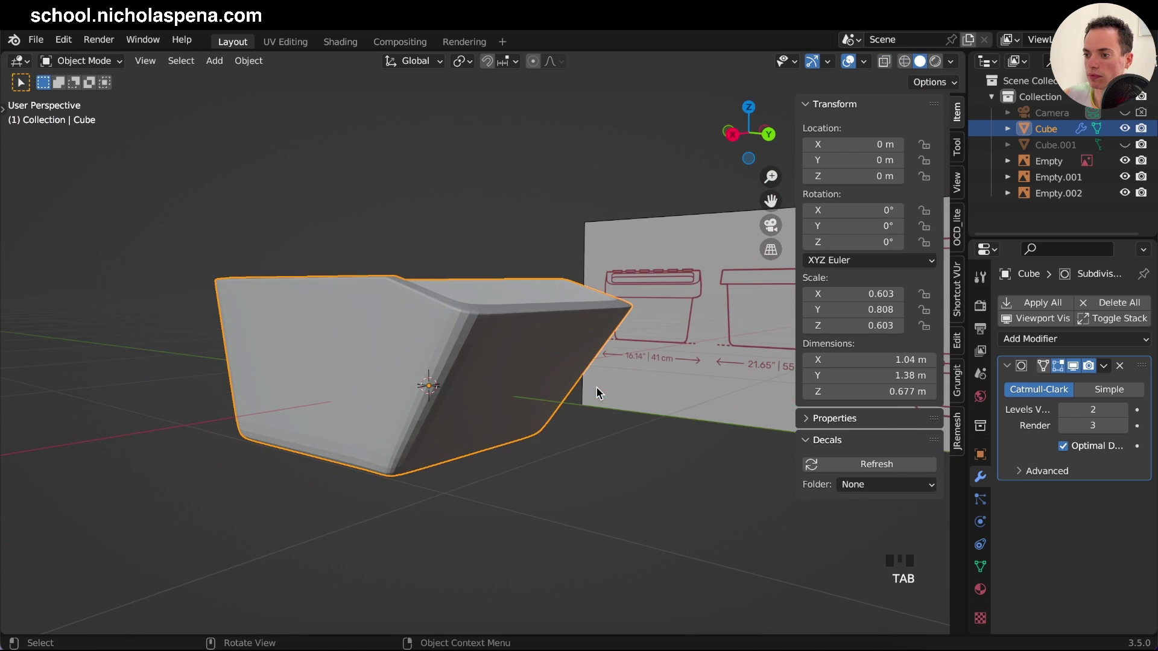
Step: Inspect the smooth-shaded body, then hide Cube and show the lid Cube.001 in the Outliner
left_click_drag(529, 356, 525, 348)
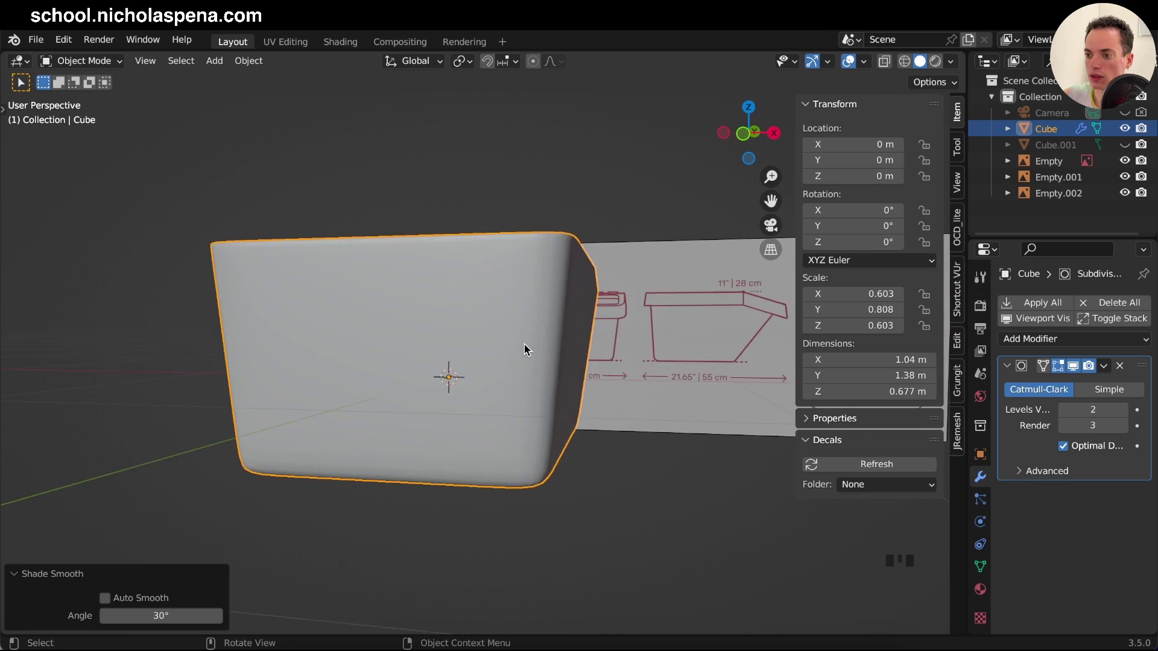
left_click(1123, 128)
left_click(1125, 147)
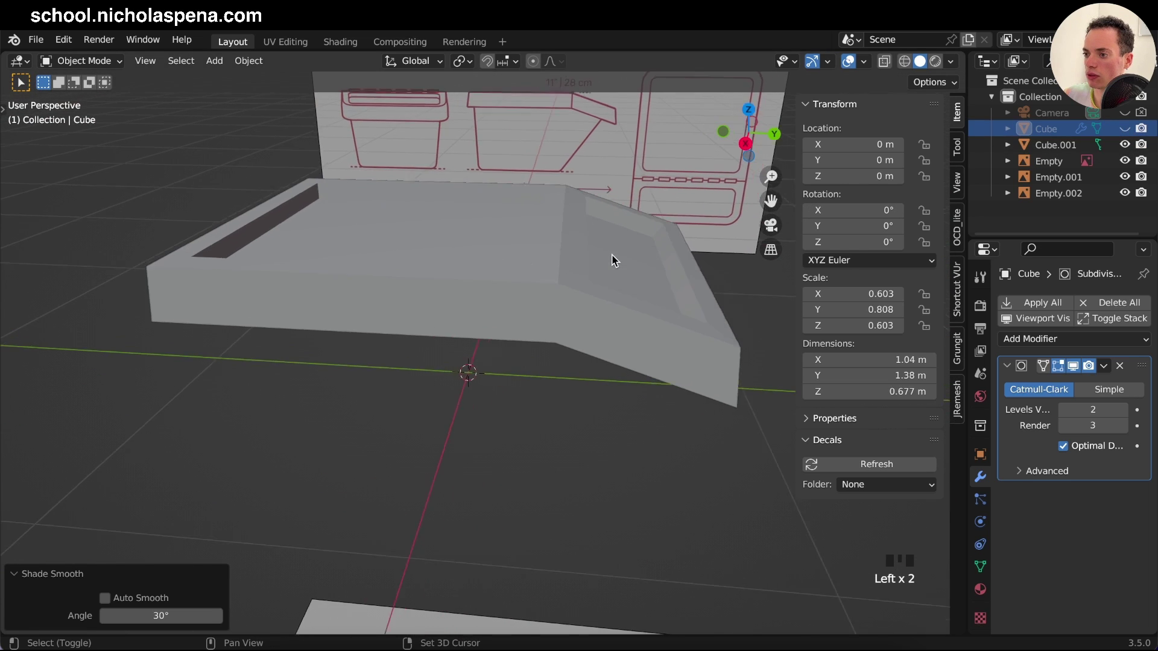
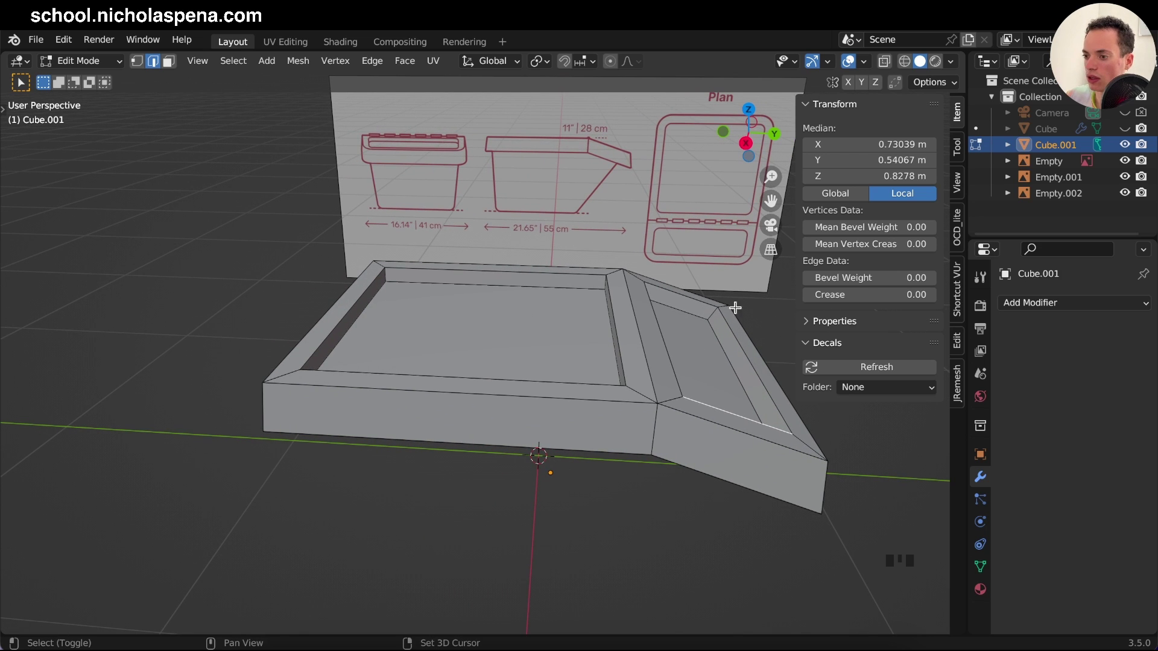
Step: Cut an edge loop around the lid's top rim and bevel it into a raised border strip
key("r")
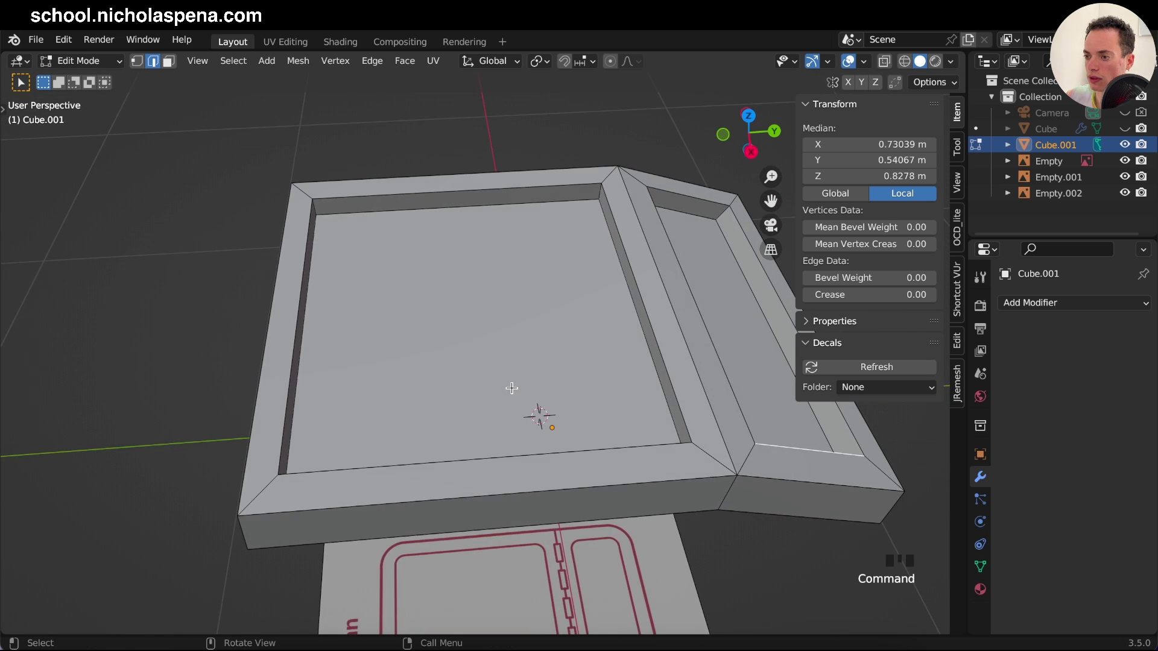
key("r")
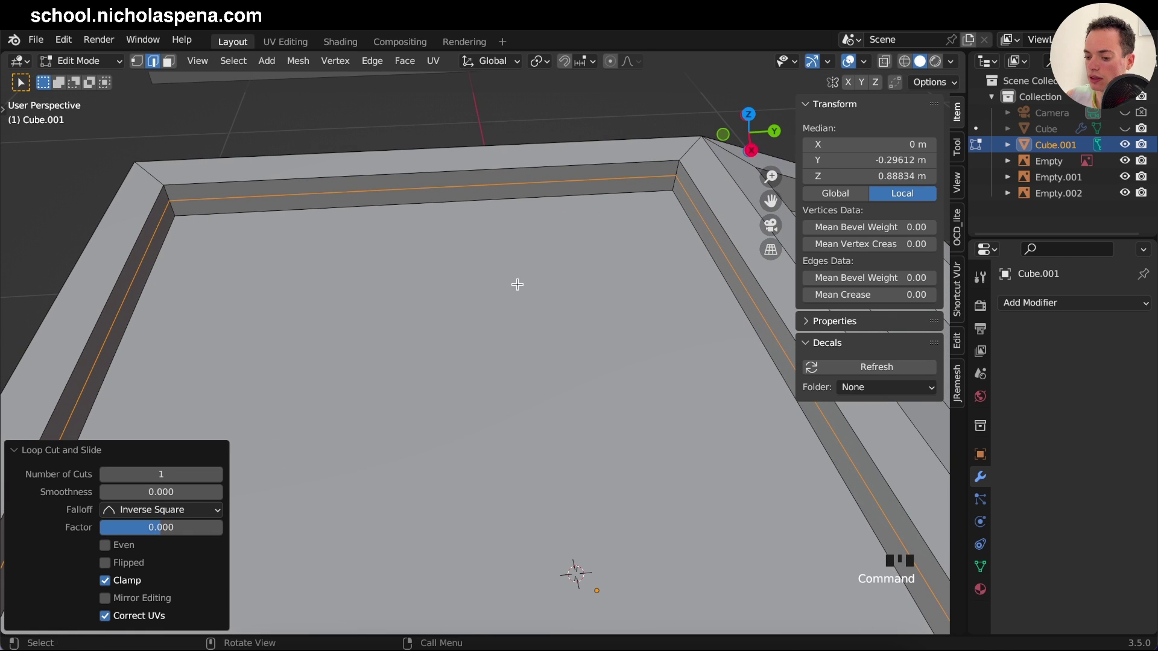
key("ctrl+b")
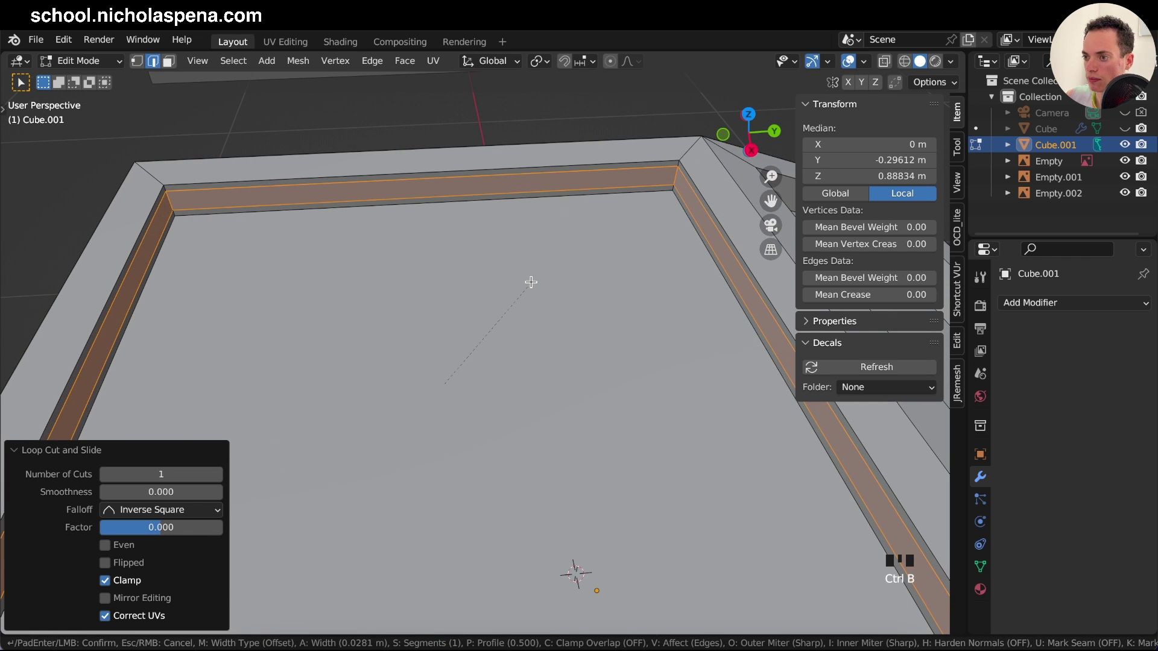
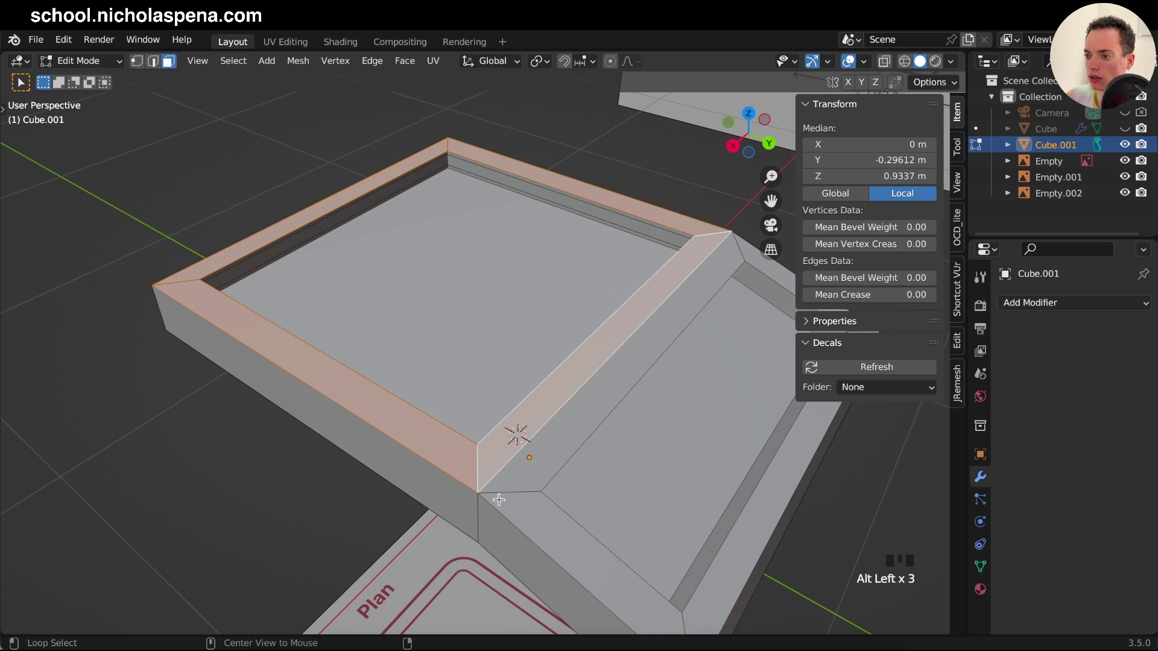
key("KP_7")
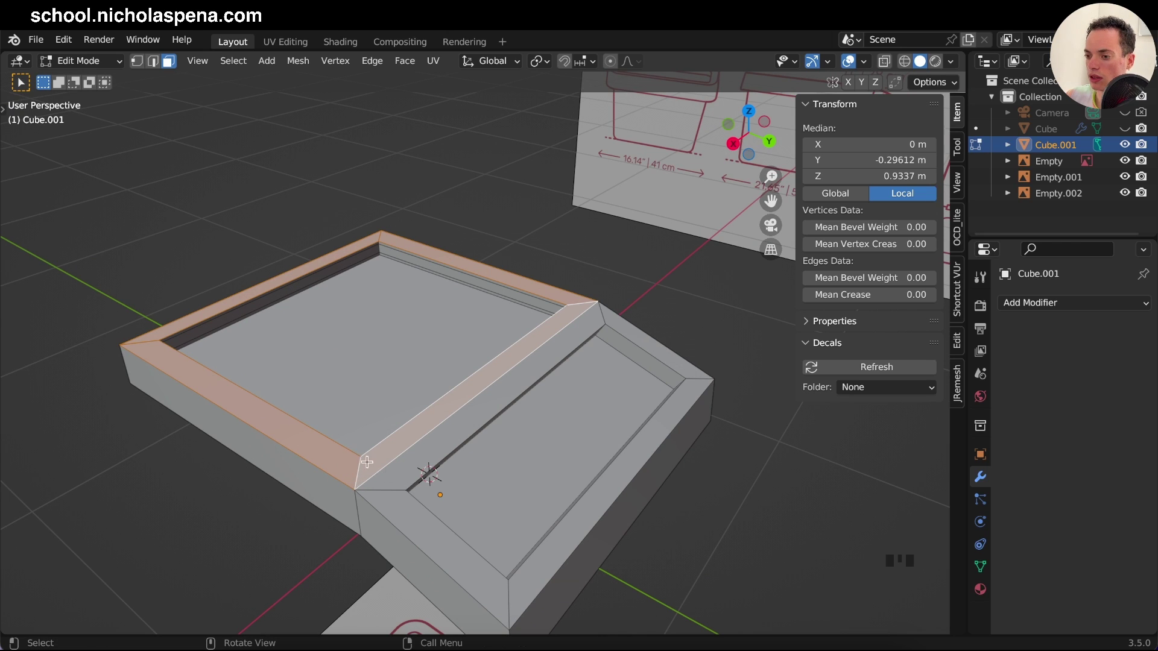
key("KP_7")
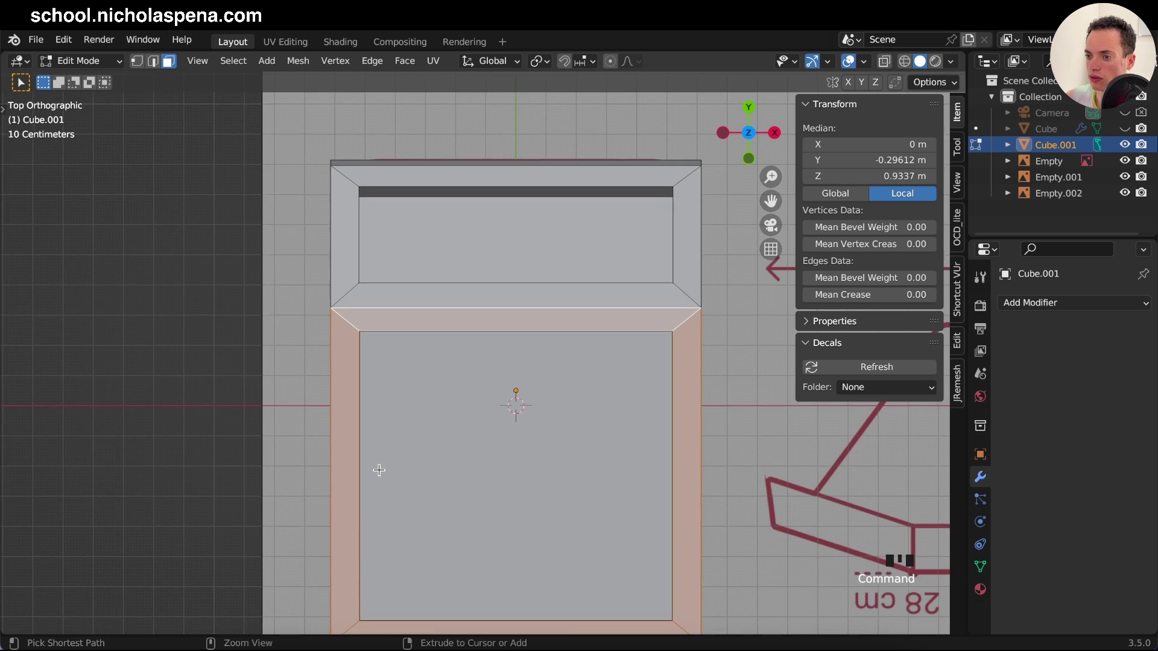
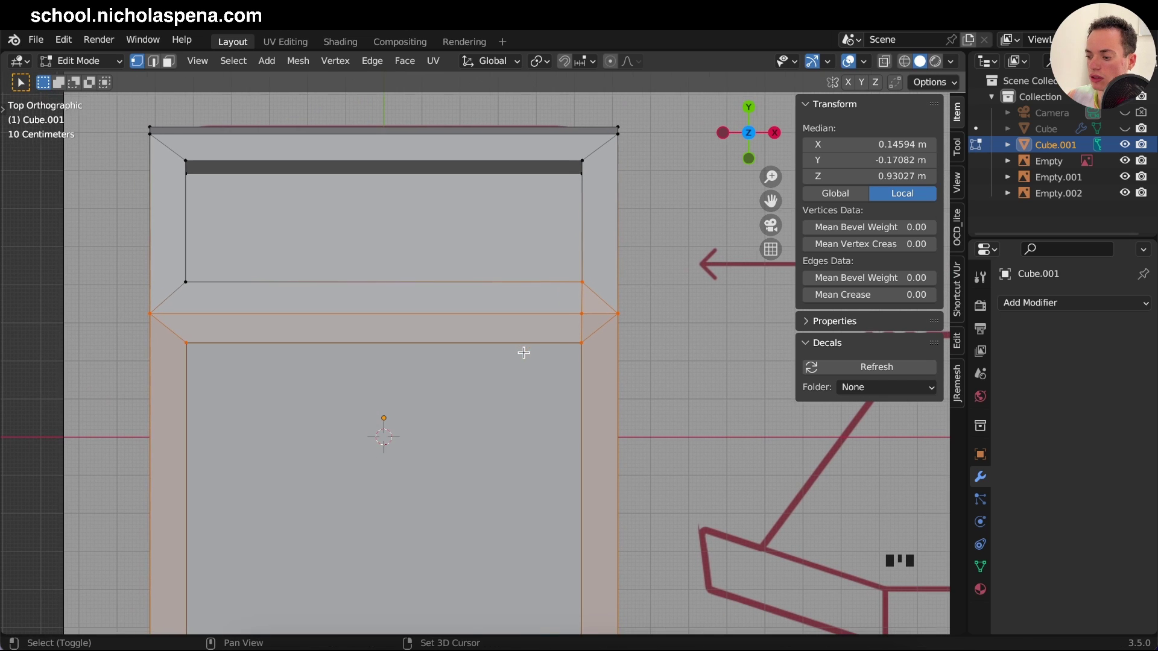
Step: Knife-cut straight edges across the lid's hinge strip and dissolve the leftover diagonal edges
key("k")
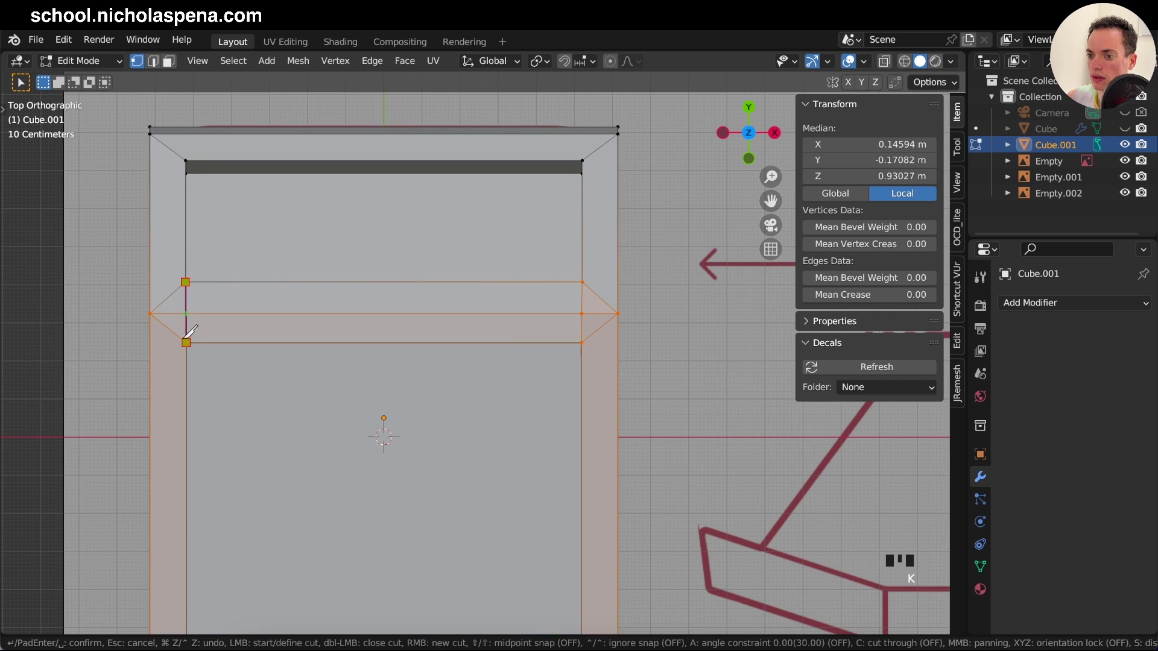
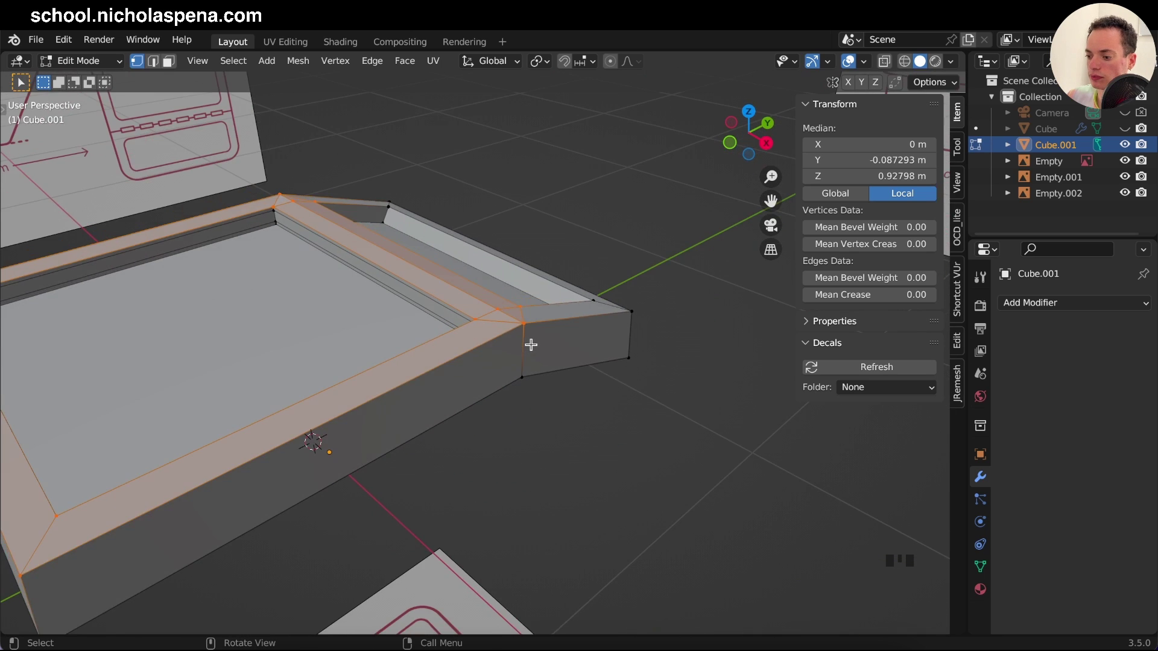
key("KP_7")
key("k")
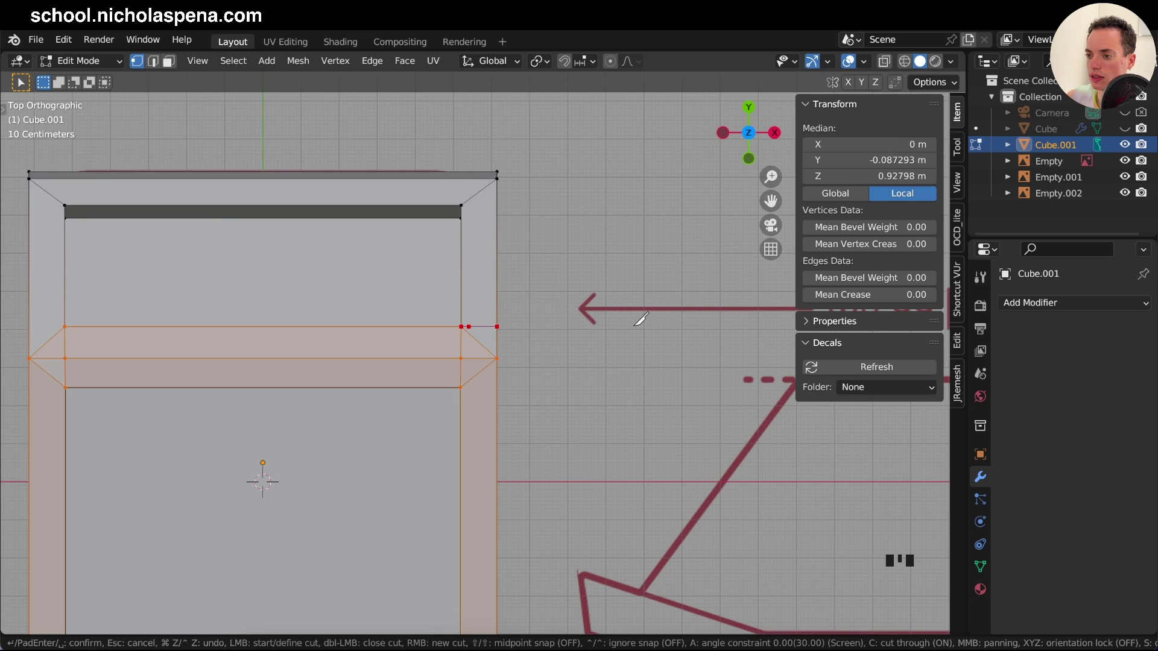
key("k")
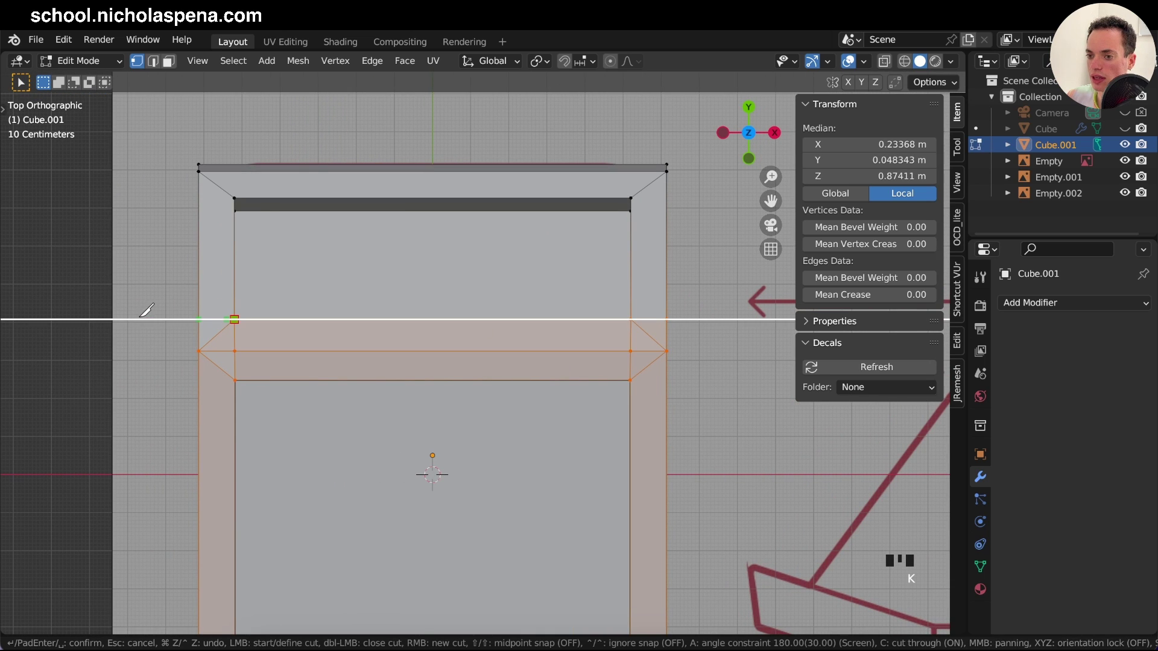
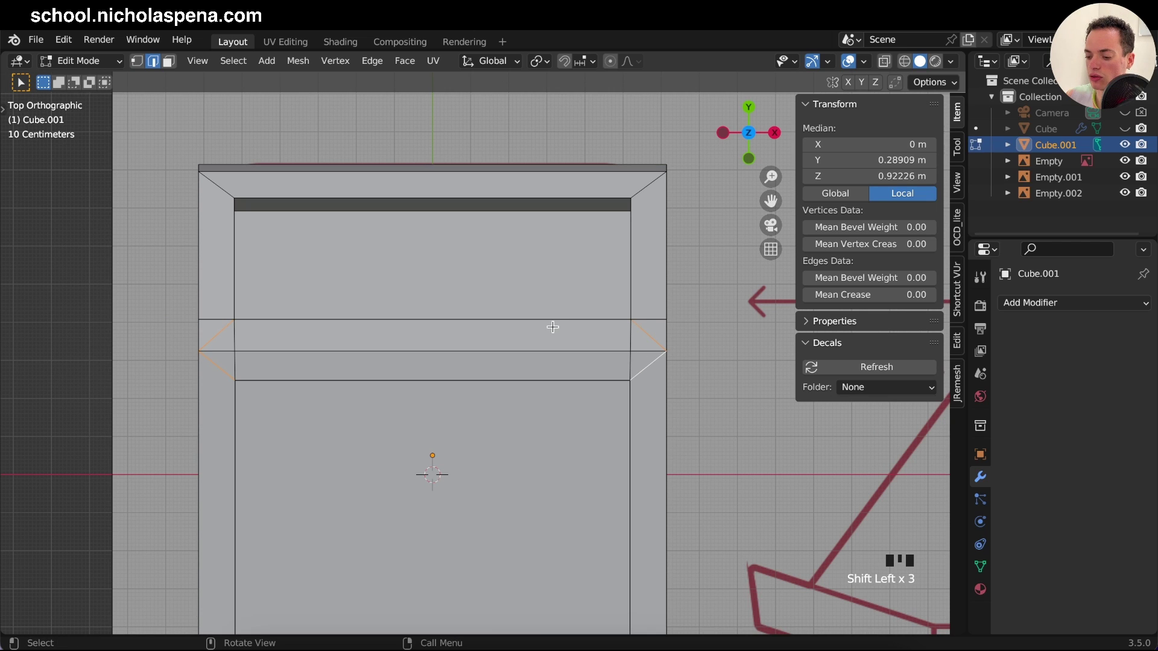
key("x")
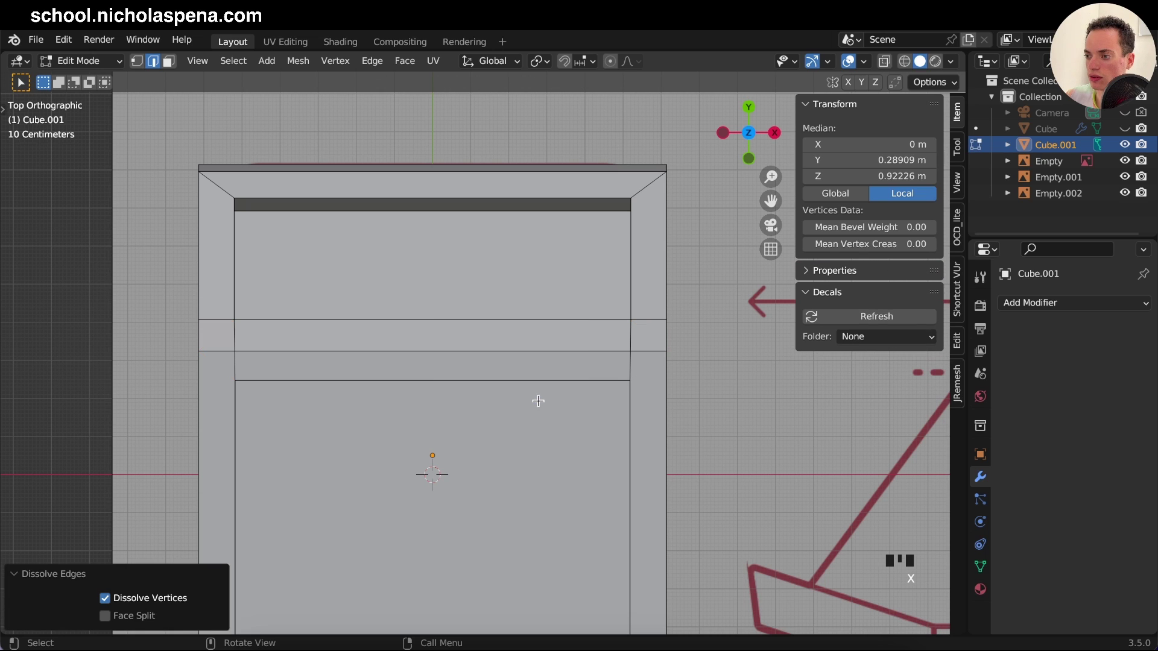
Step: Knife-cut along the lower panel edge to finish the grooves and save bin1.blend
key("k")
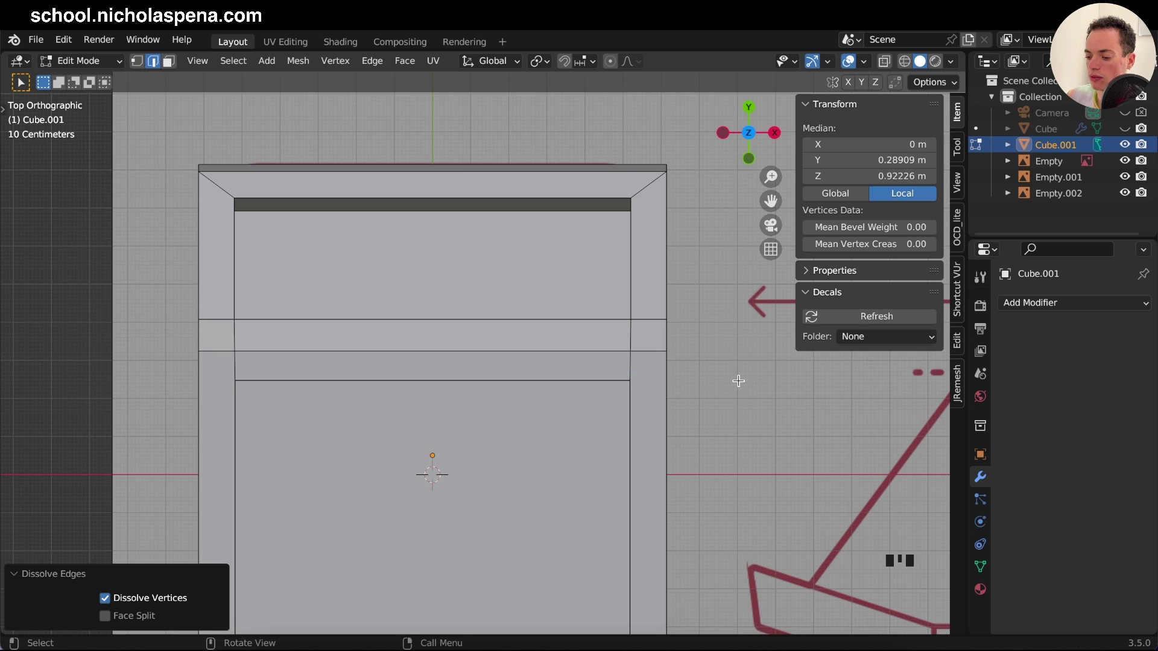
key("k")
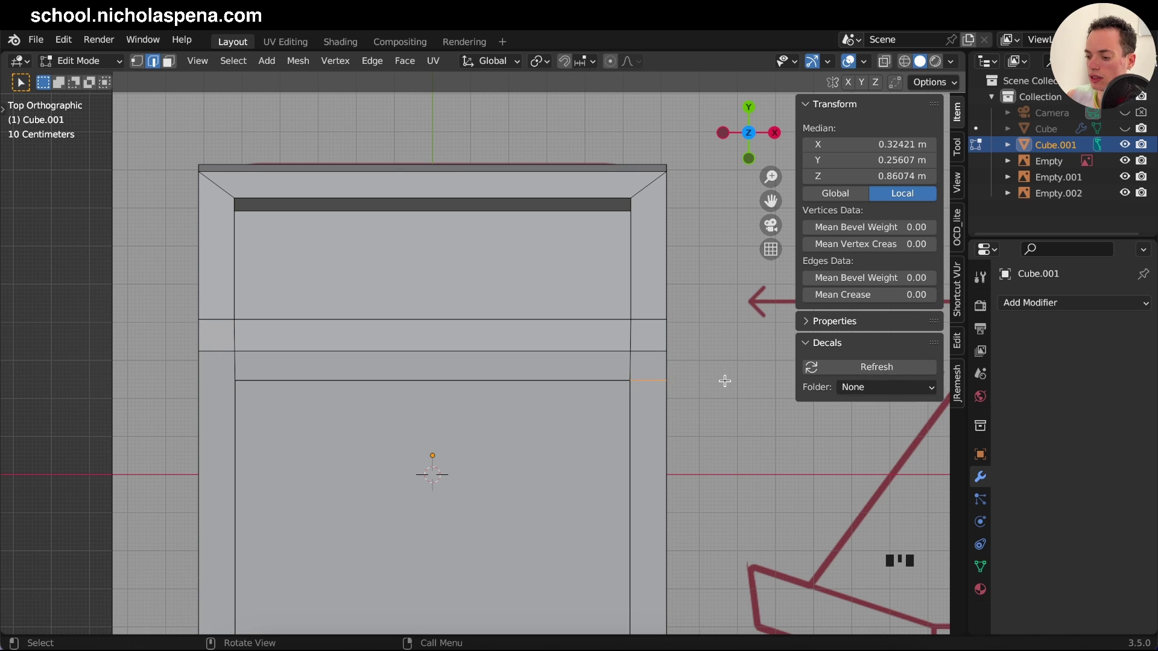
key("k")
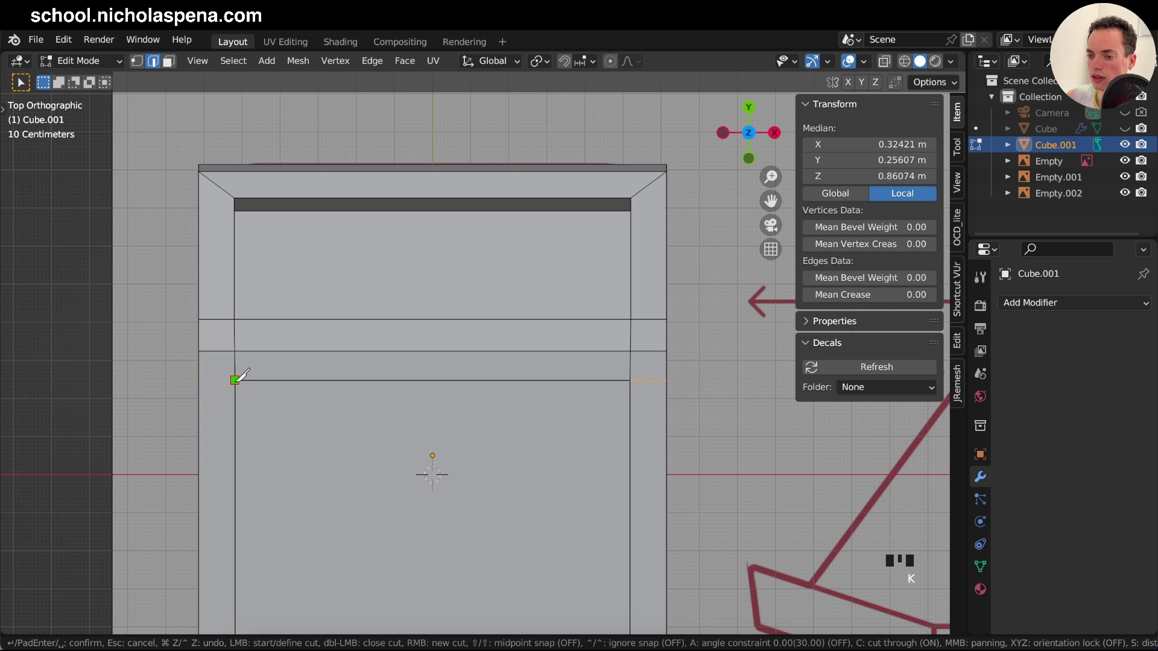
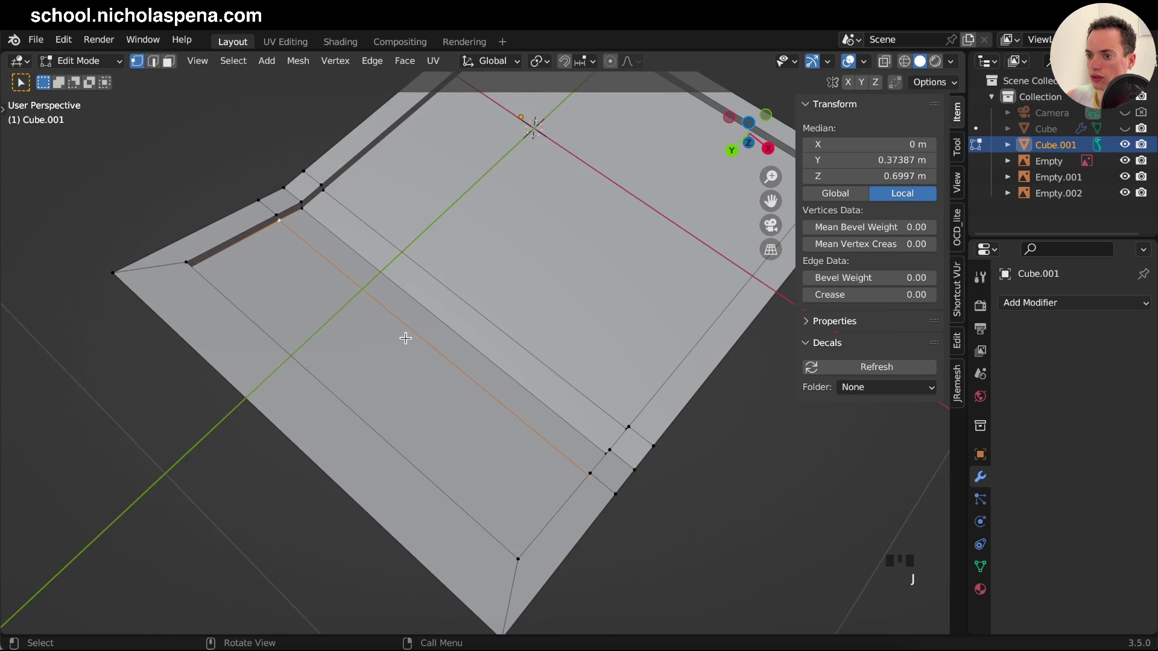
key("s")
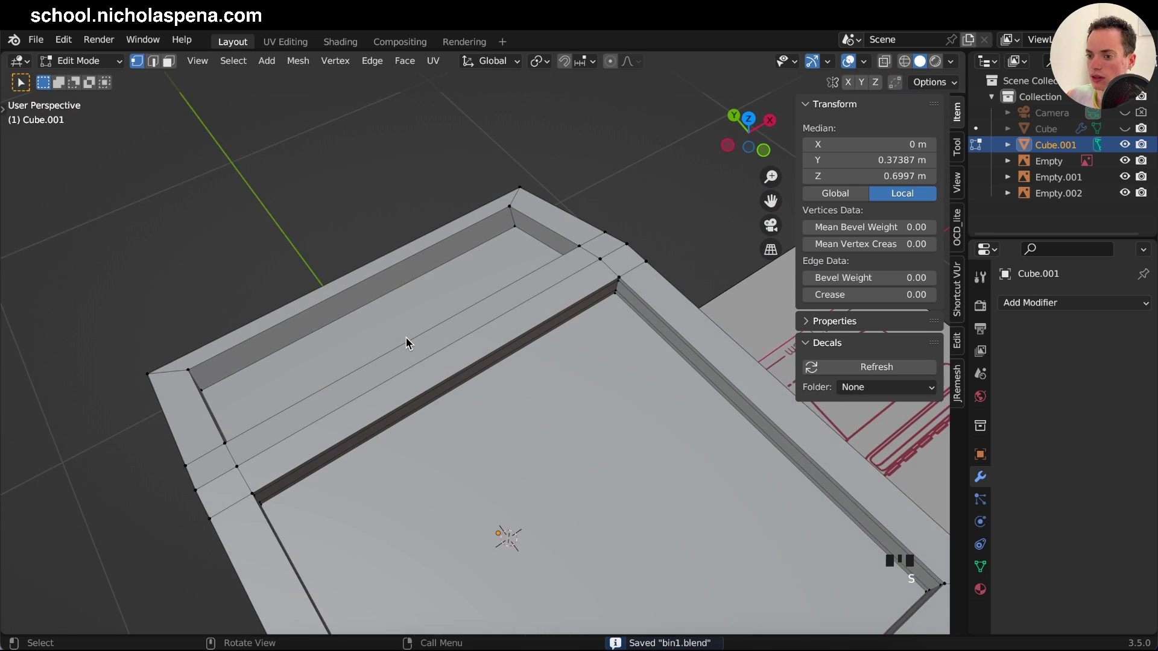
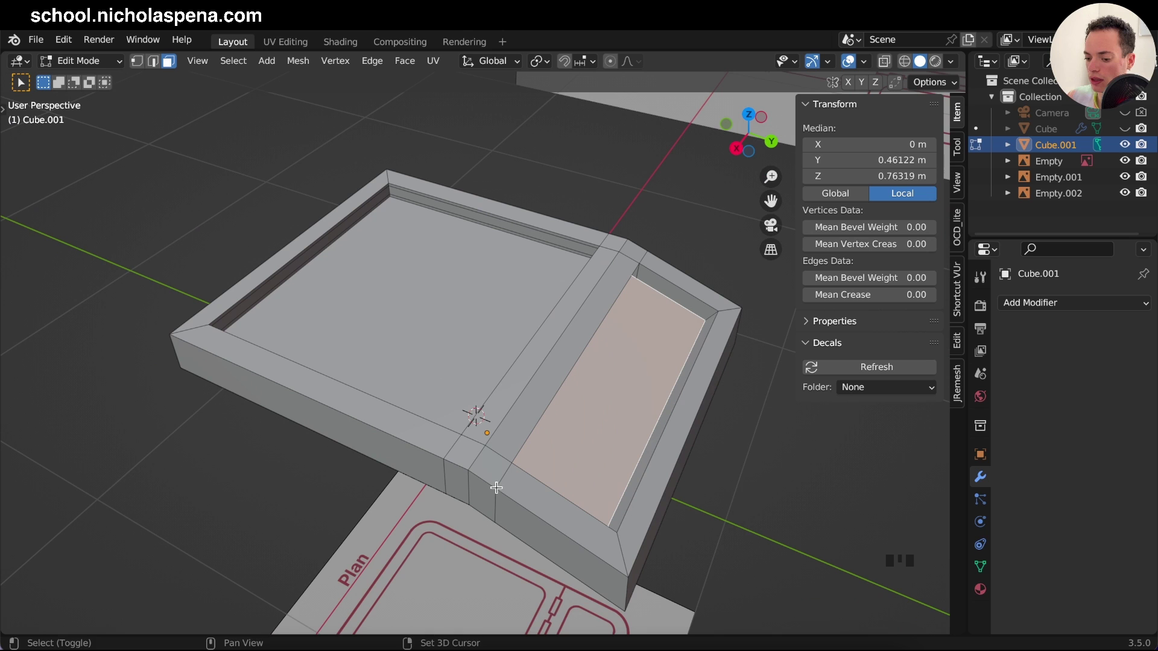
Step: Add an edge loop around the lid's side wall and bevel it into a 0.0908 m band
key("r")
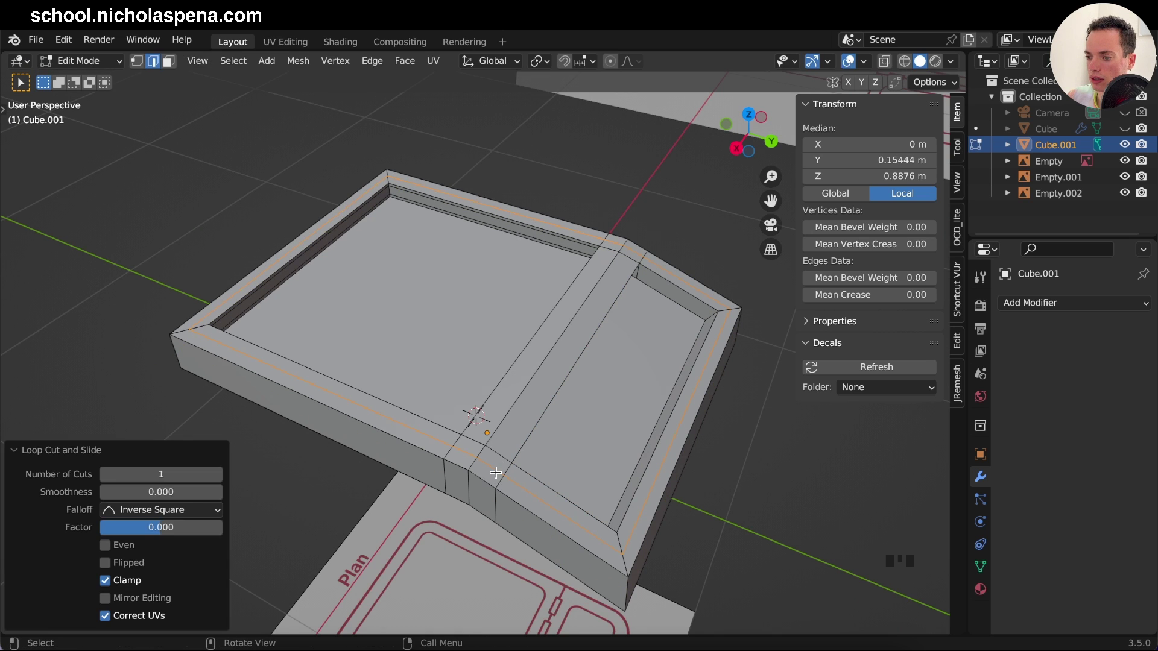
key("alt+b")
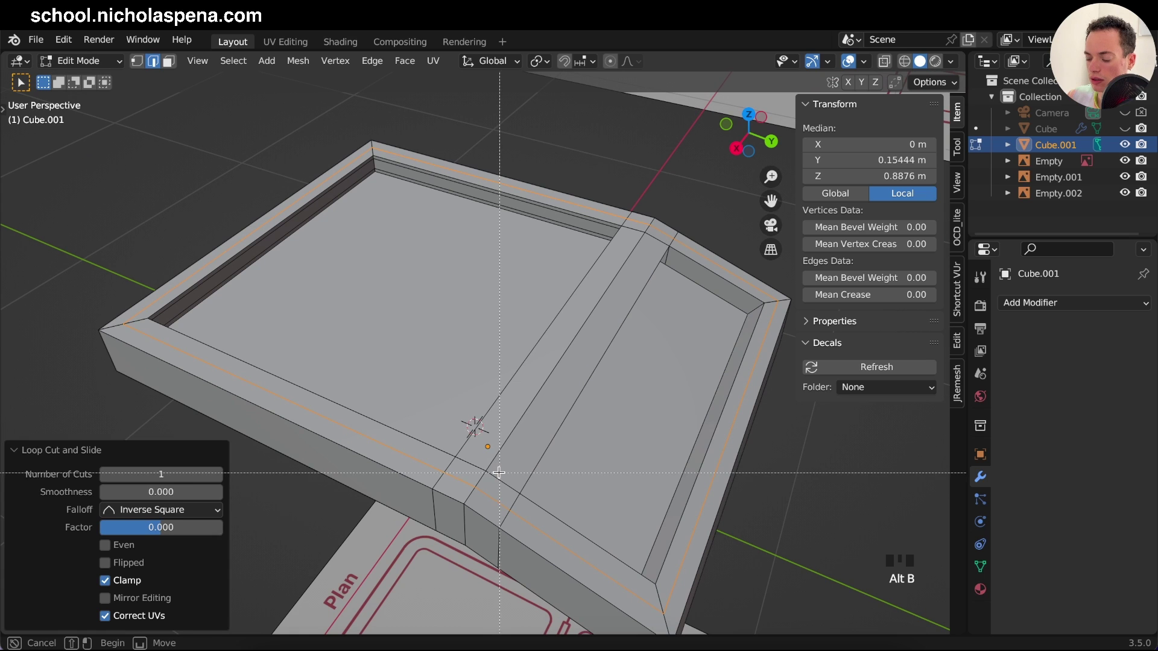
key("ctrl+b")
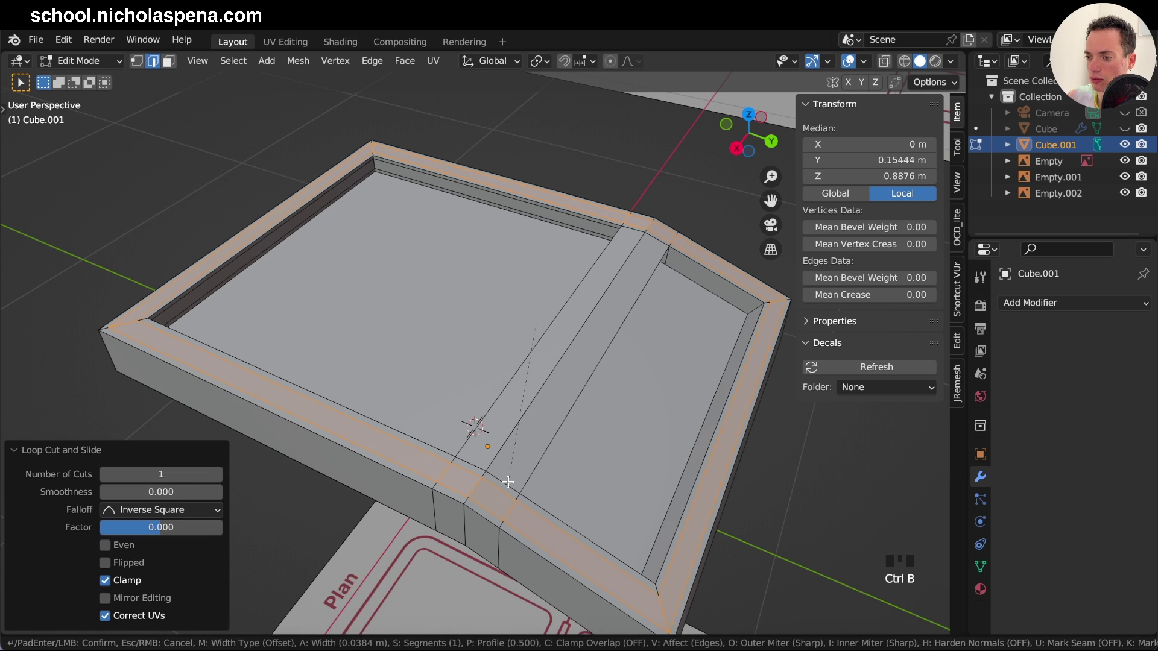
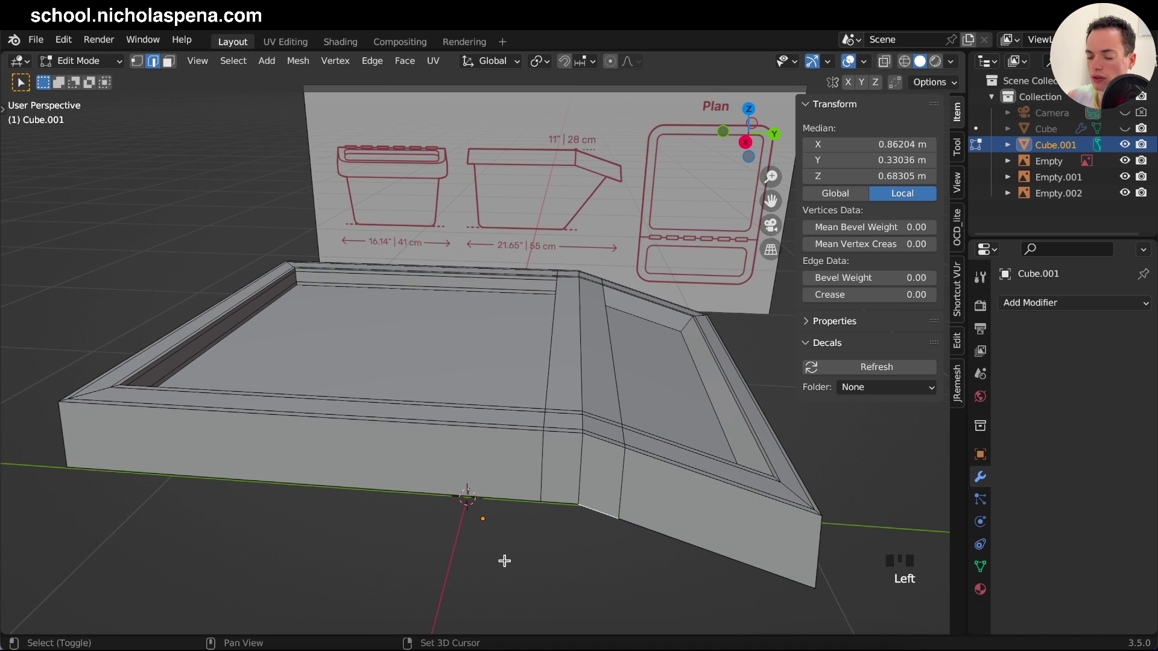
key("r")
key("ctrl+b")
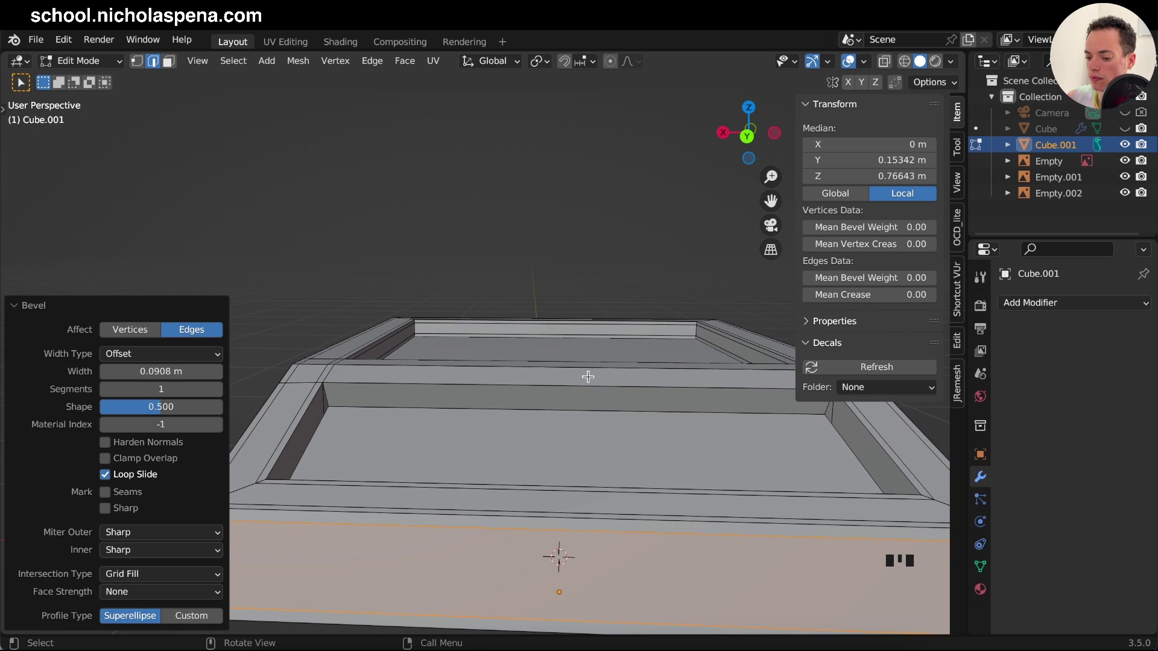
Step: Dissolve the two stray vertices on the lid's inner rim
key("r")
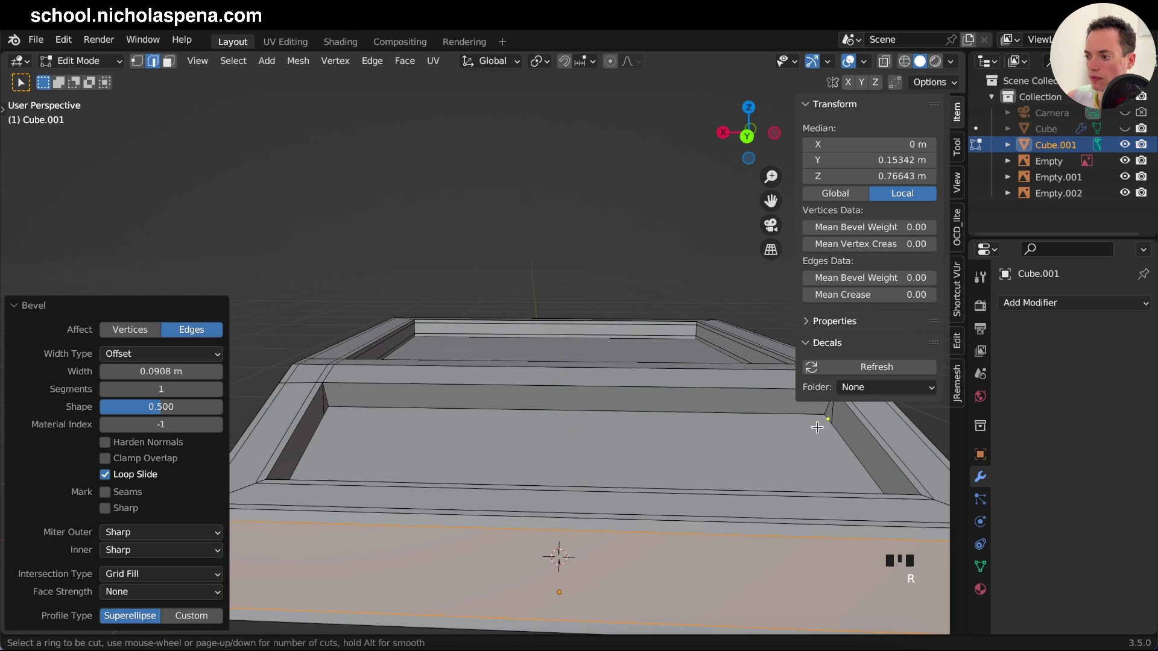
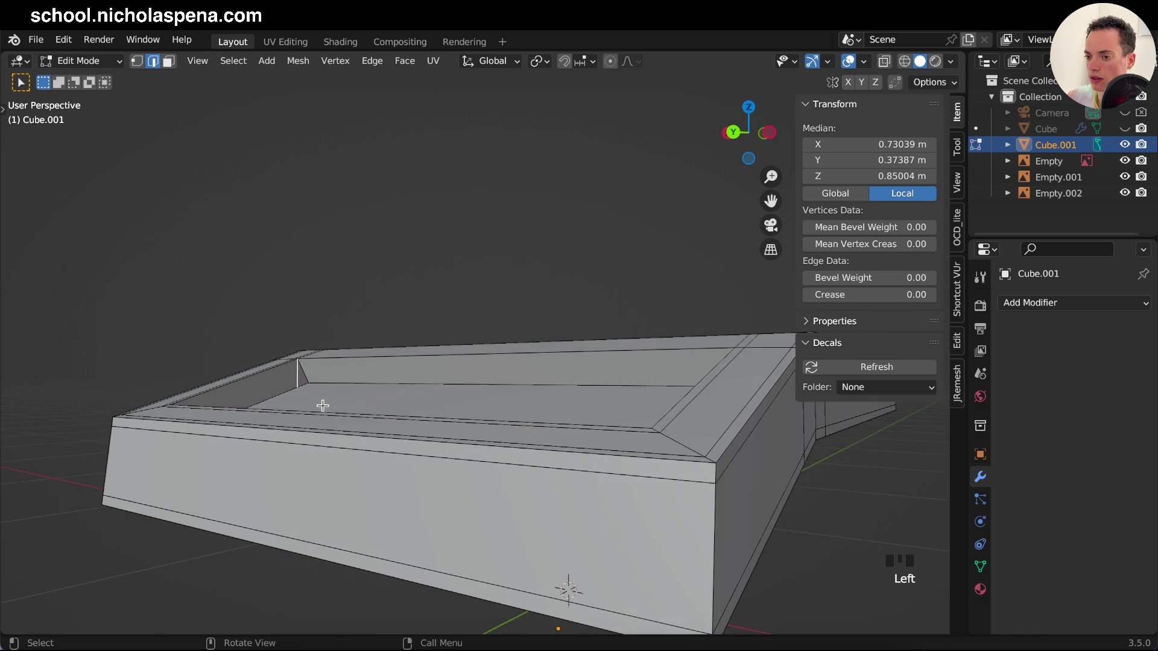
key("x")
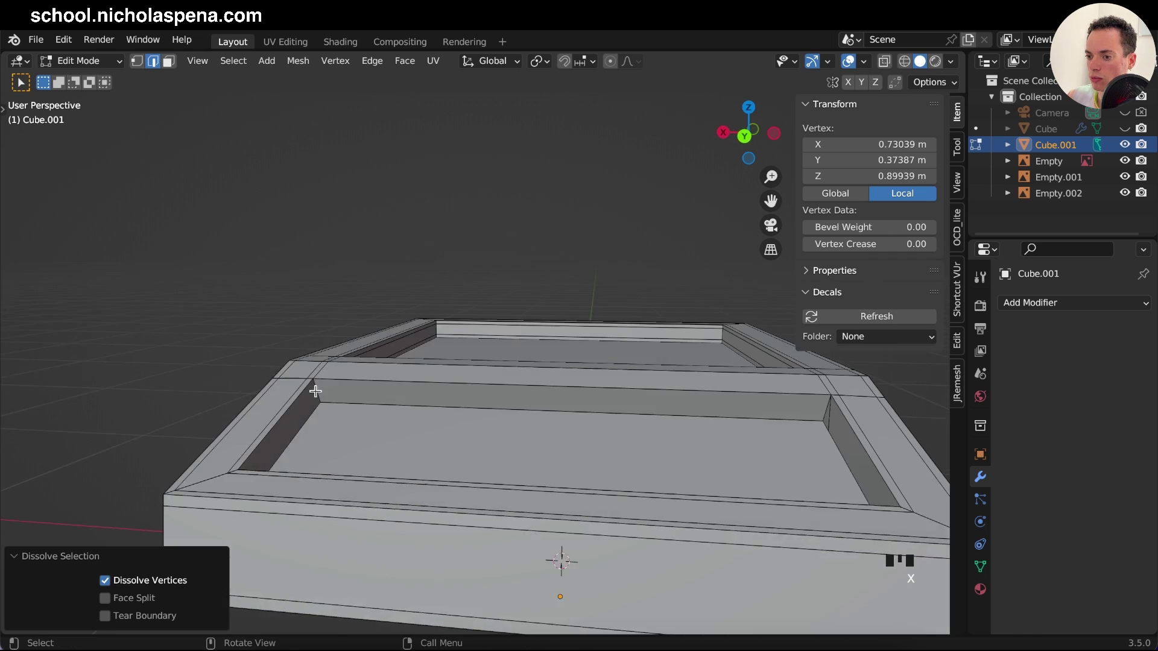
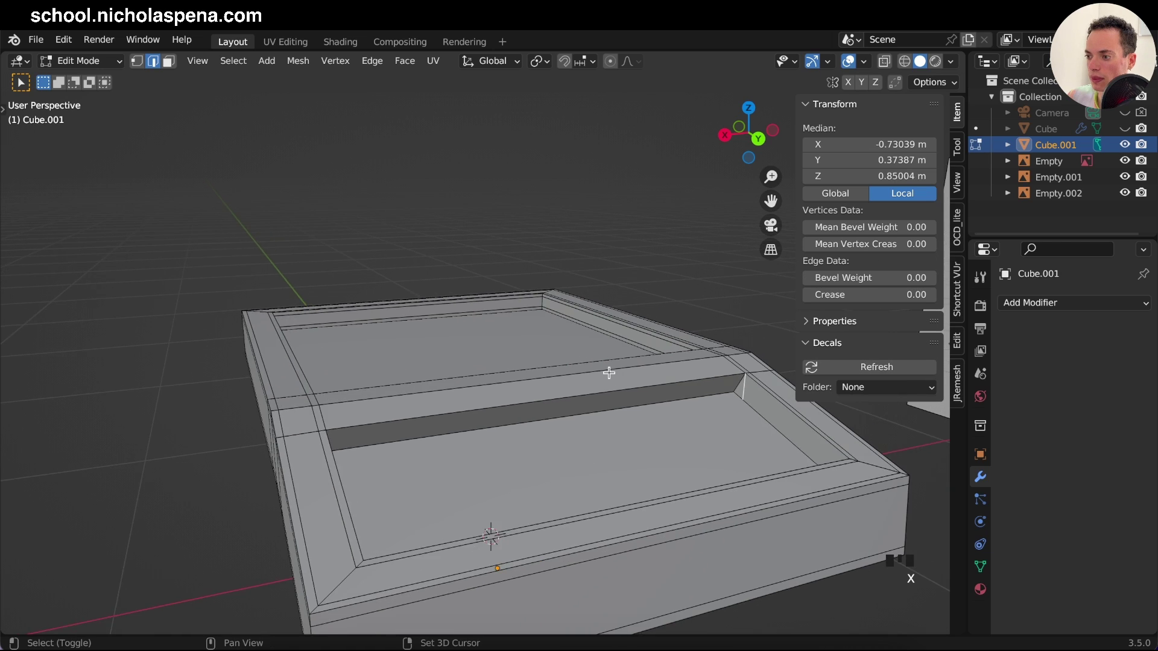
key("x")
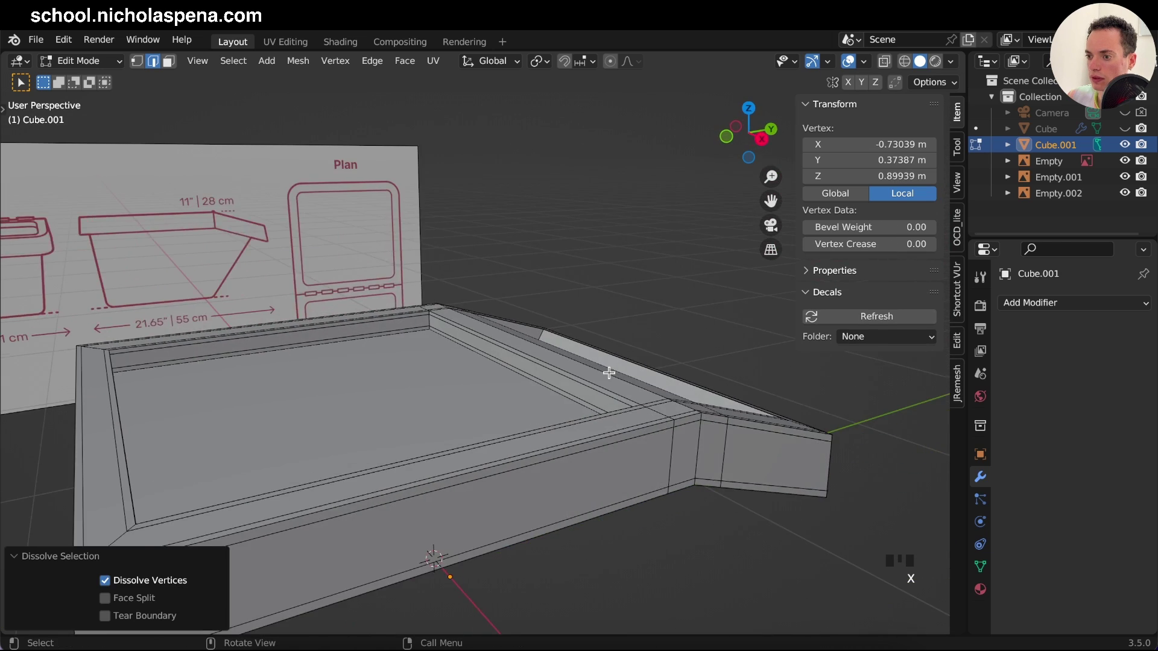
Step: Cut a new edge loop across the lid and begin bevelling the rim edges
key("s")
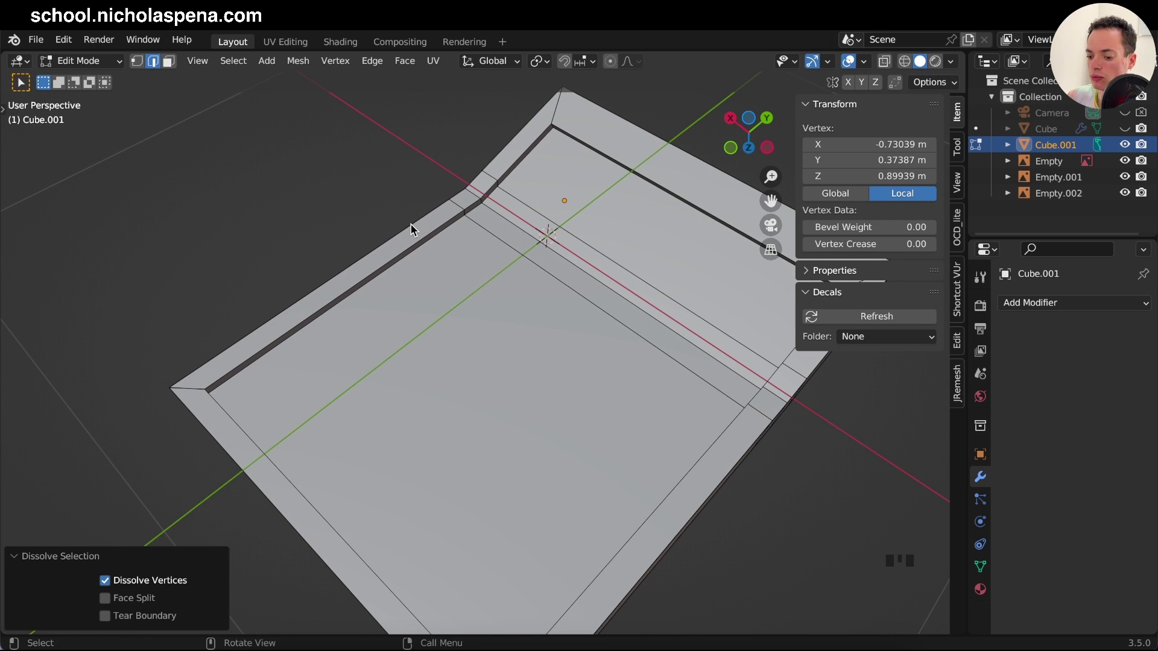
key("r")
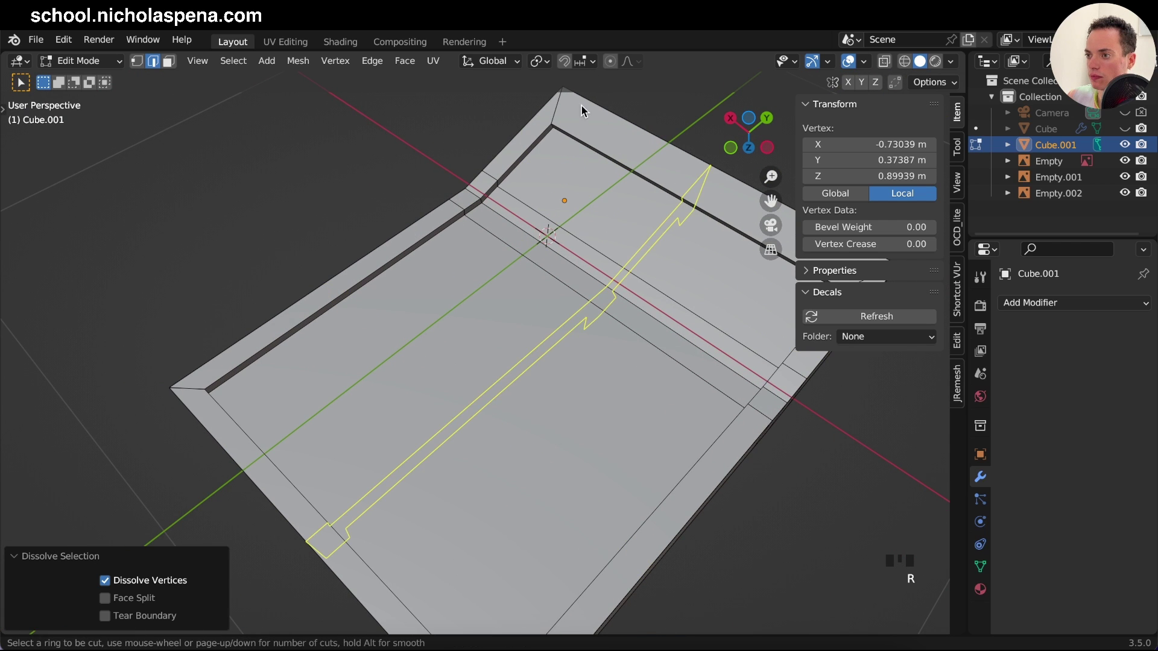
key("ctrl+b")
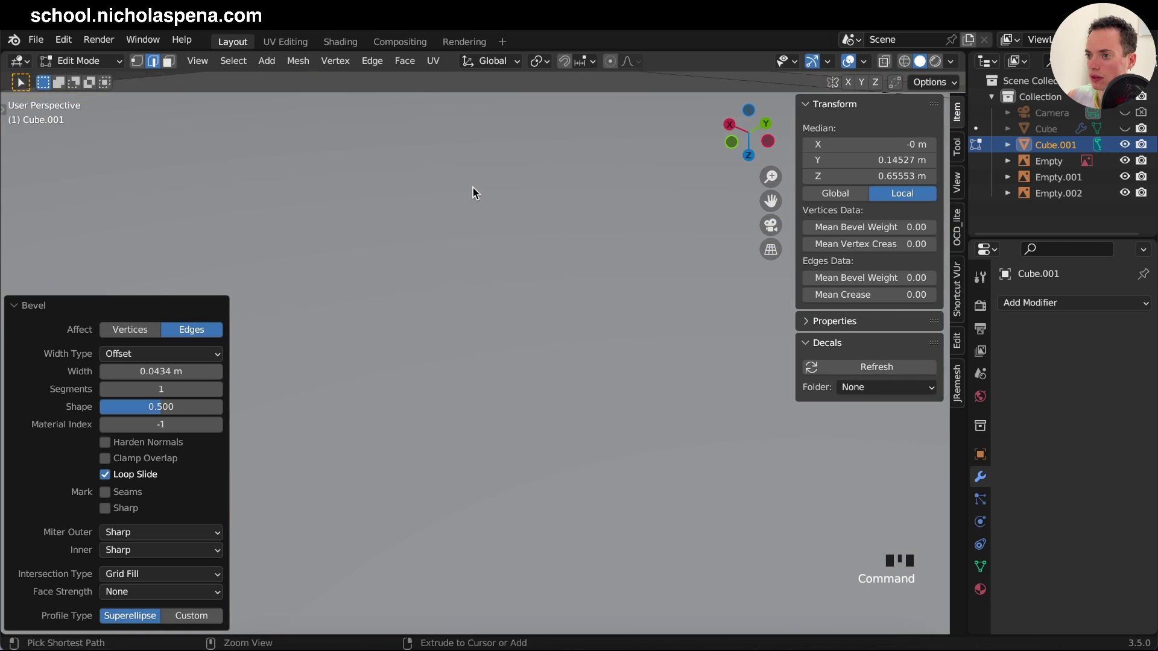
Step: Add a rim loop, bevel it into a thin 0.0115 m strip, and return to Object Mode
key("r")
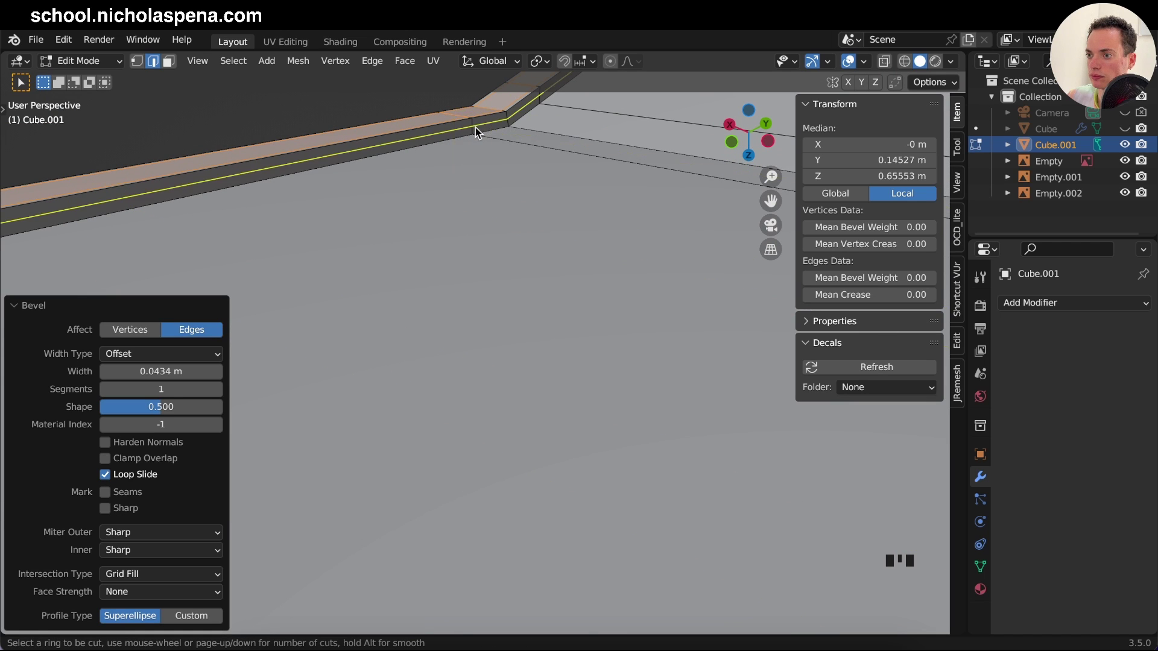
key("alt+b")
key("ctrl+b")
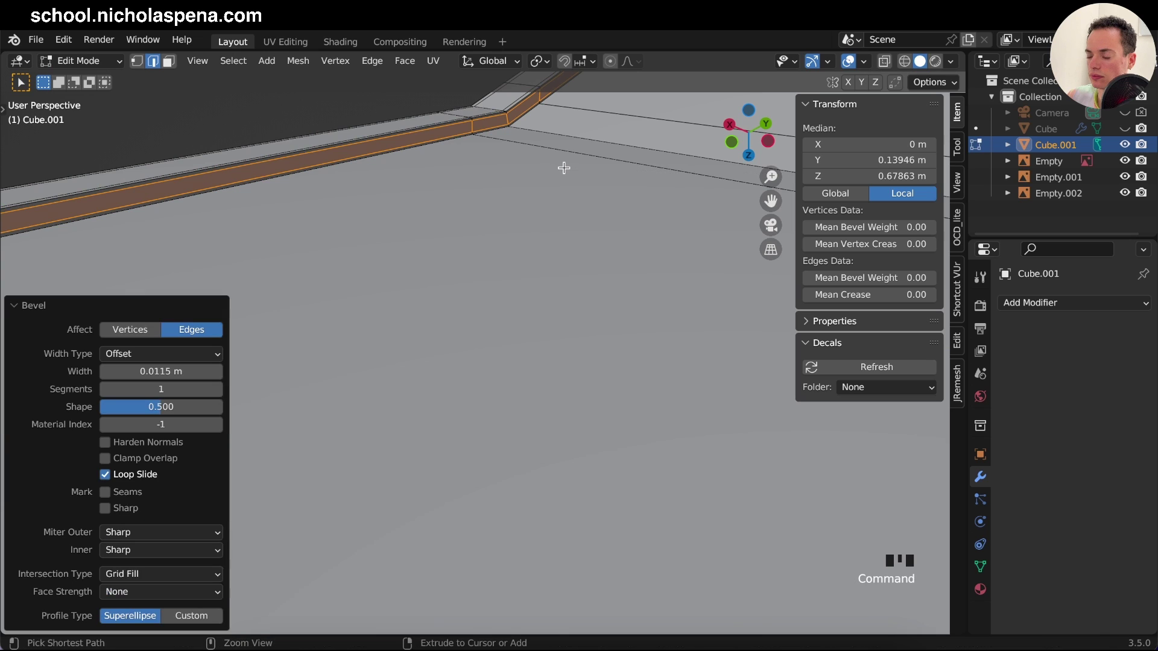
key("s")
key("Tab")
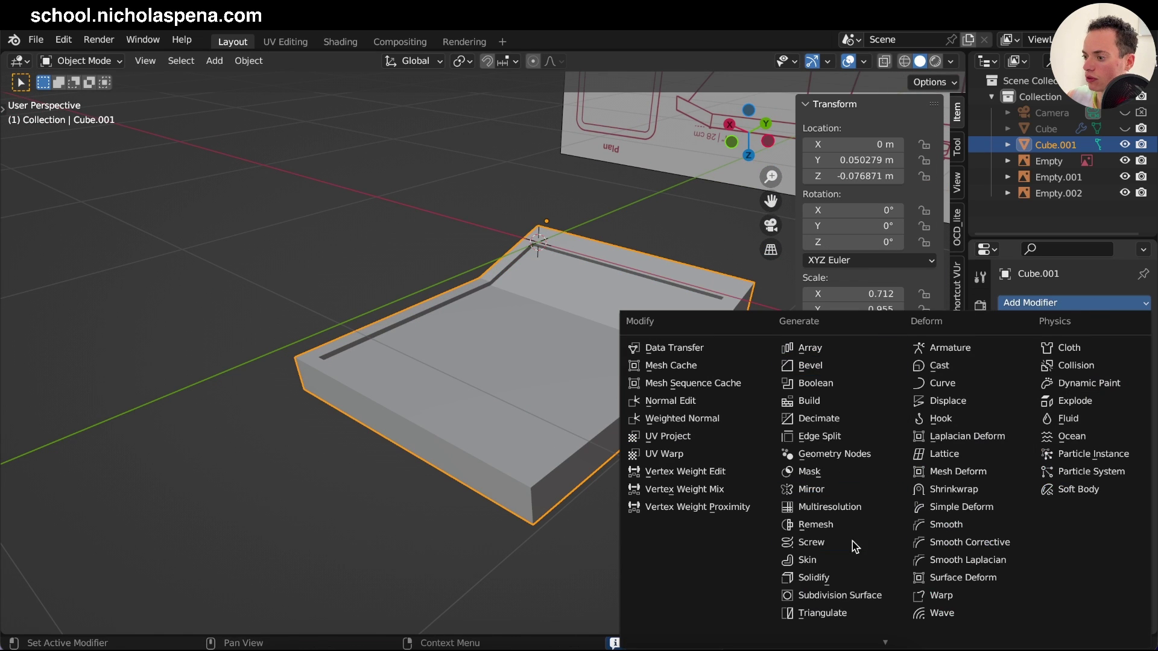
Step: Give the lid a level-2 Subdivision Surface modifier and preview it against the plan from above
left_click(869, 594)
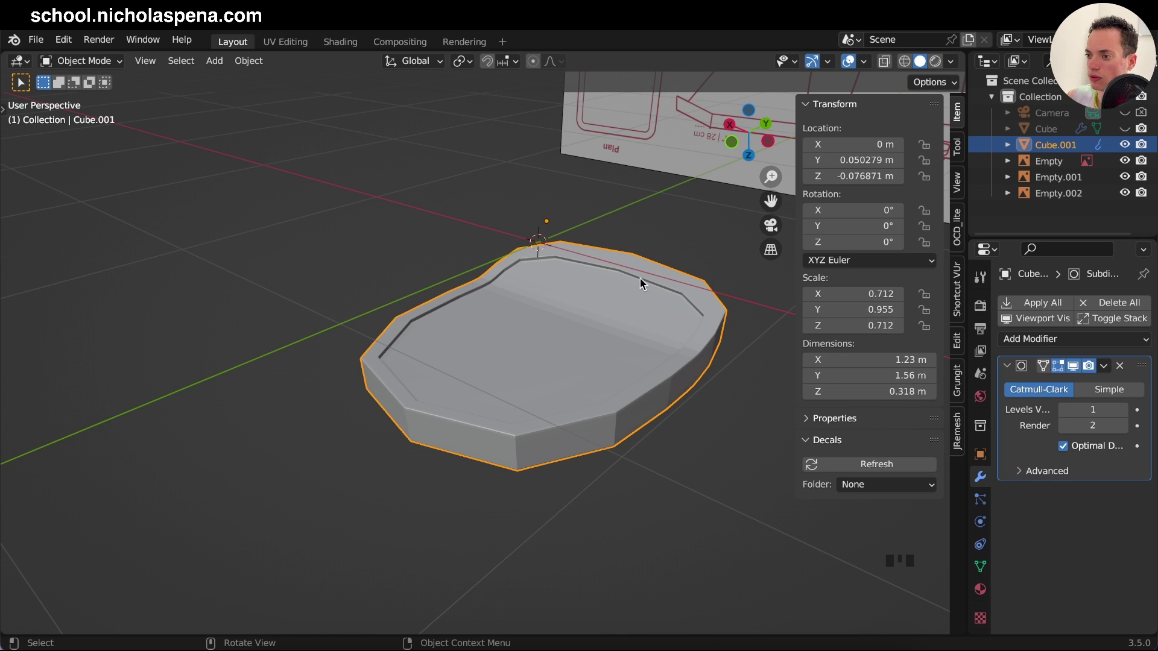
left_click_drag(1124, 417, 582, 381)
key("KP_7")
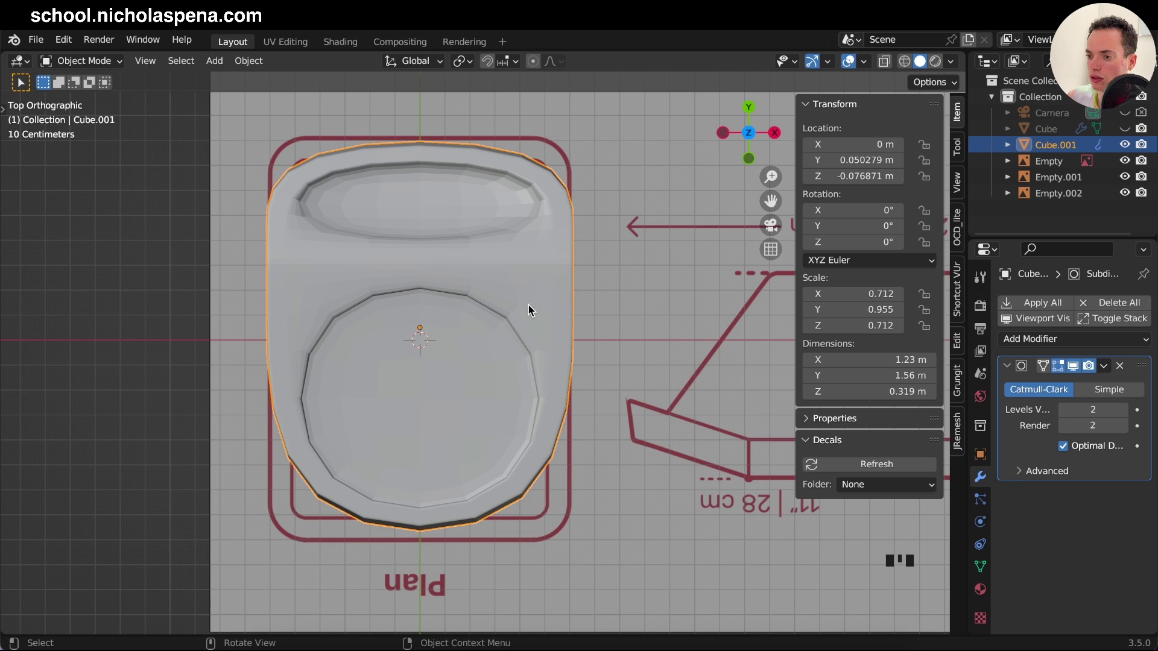
left_click(1070, 367)
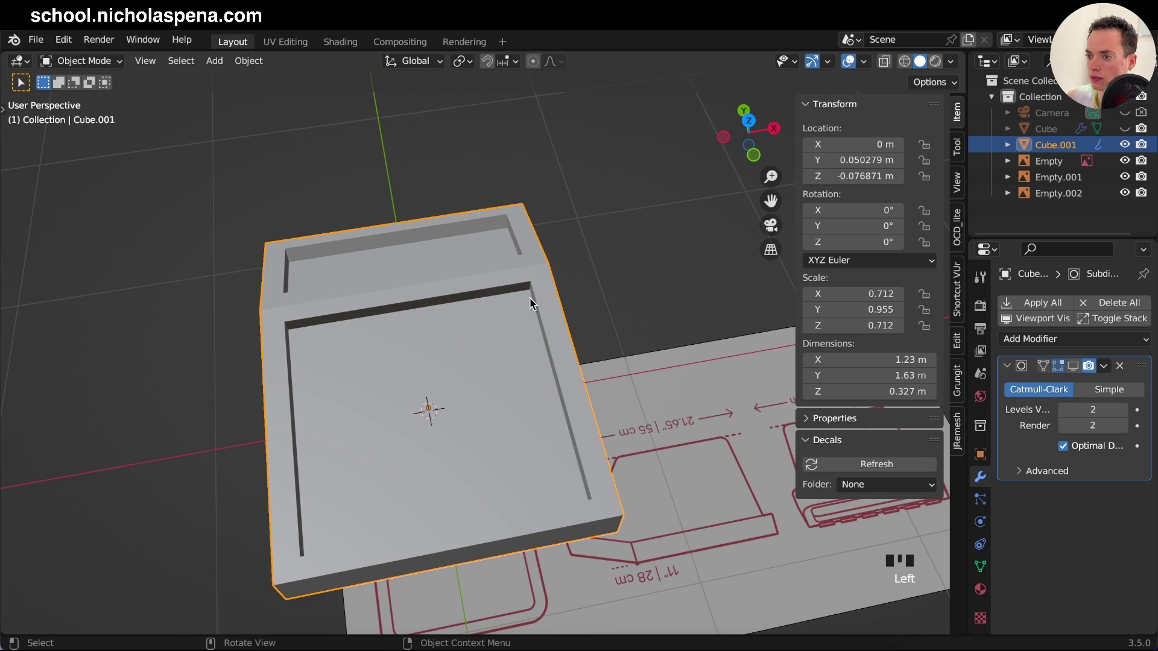
Step: Cut a lengthwise loop on the lid, bevel it into a wide pair and narrow it along X to the plan
key("Tab")
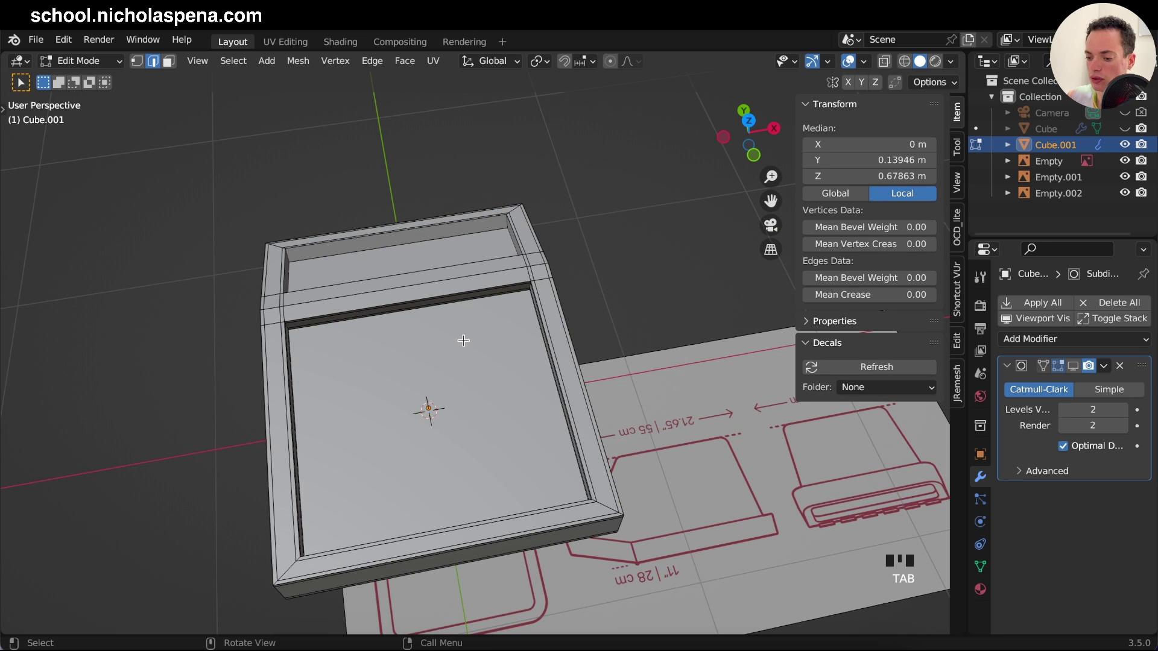
key("r")
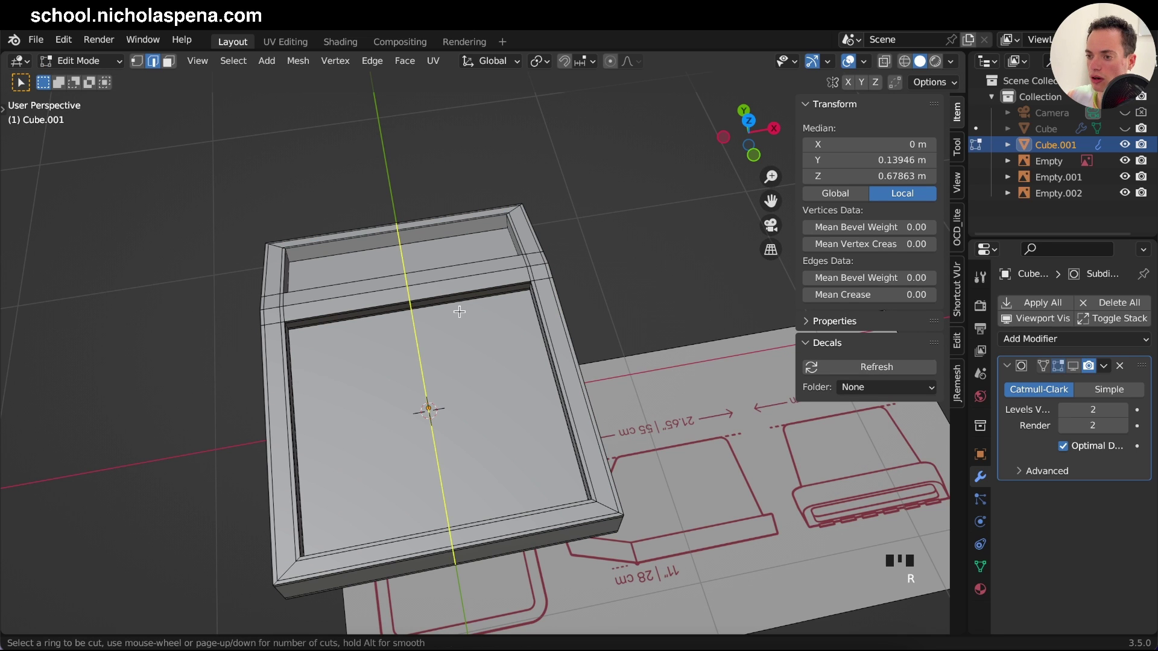
key("ctrl+b")
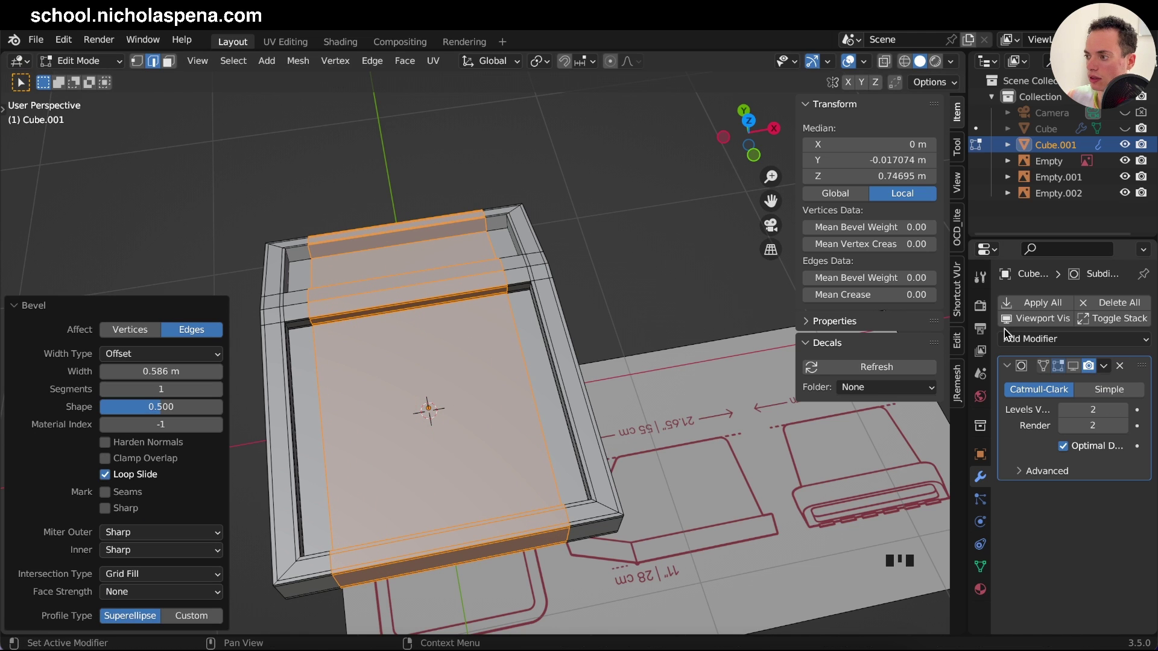
left_click(1071, 366)
key("KP_7")
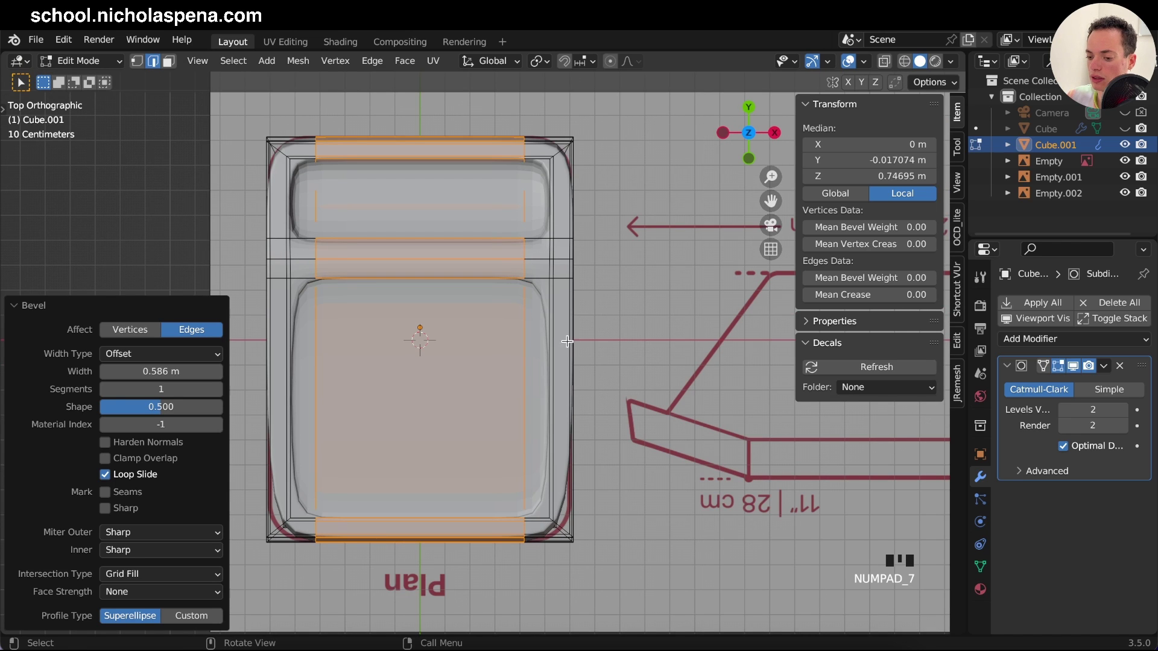
key("s")
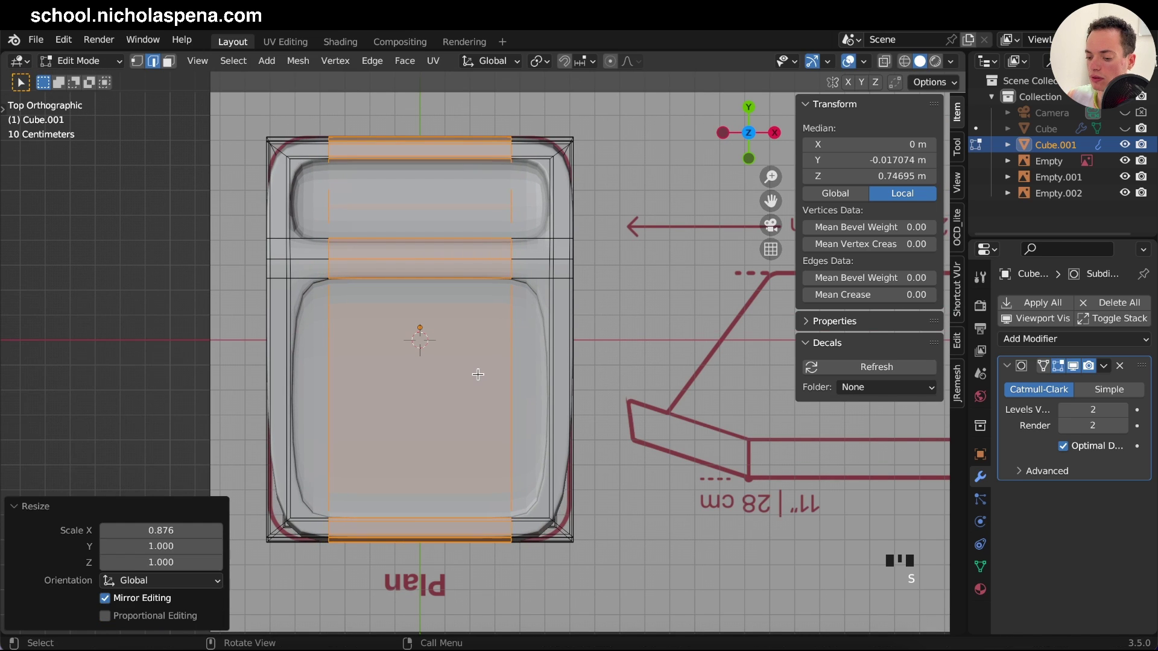
Step: Cut a crosswise loop on the lid's lower half and bevel it into a 0.334 m band matching the panel outline
key("r")
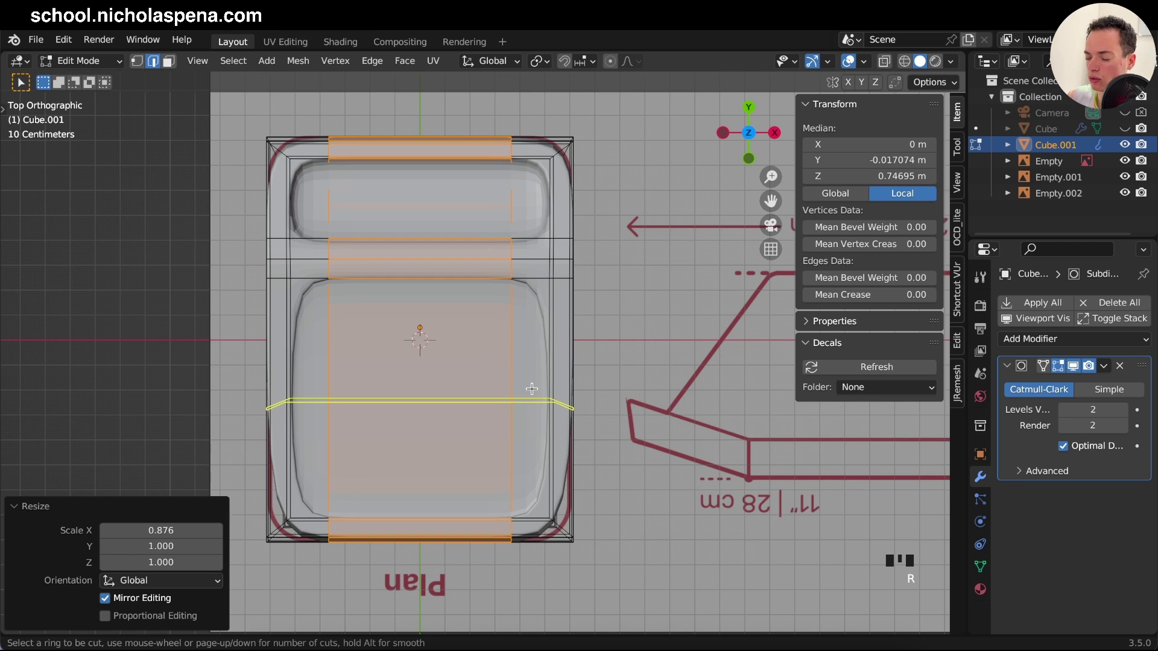
key("ctrl+b")
key("ctrl+b")
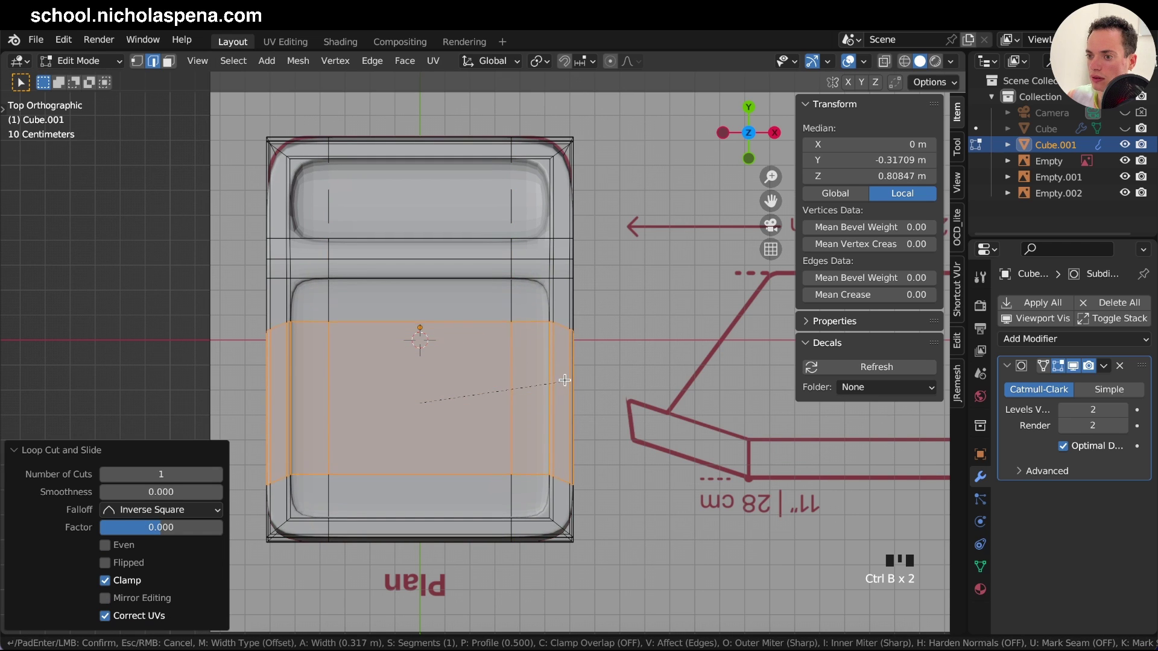
key("alt+z")
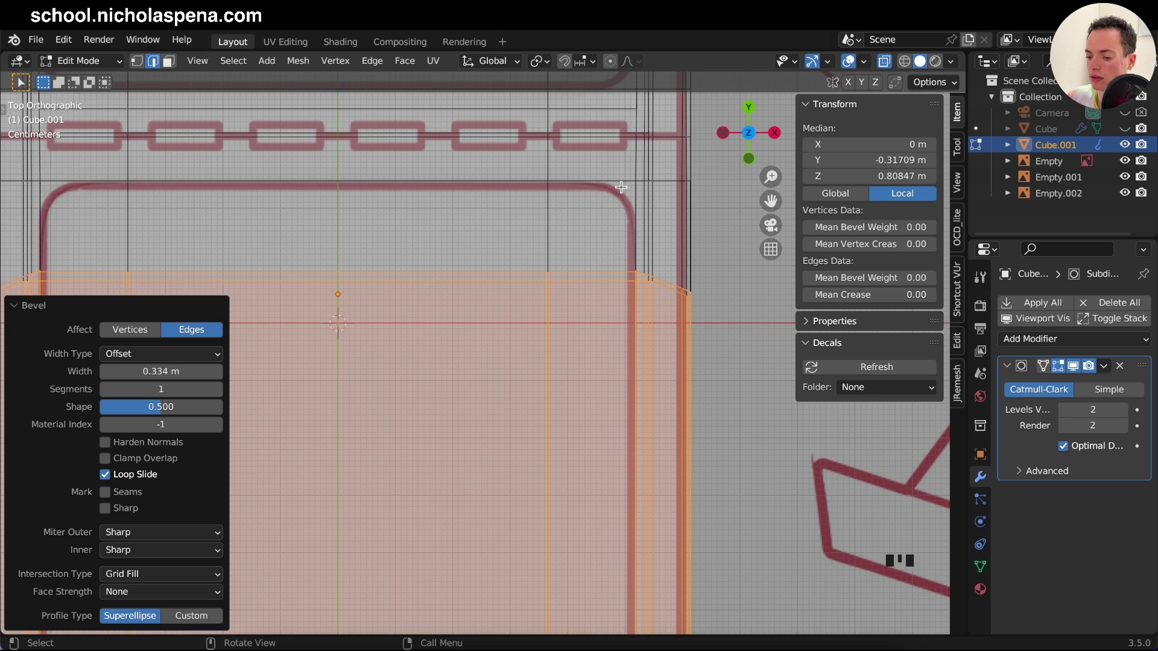
key("z")
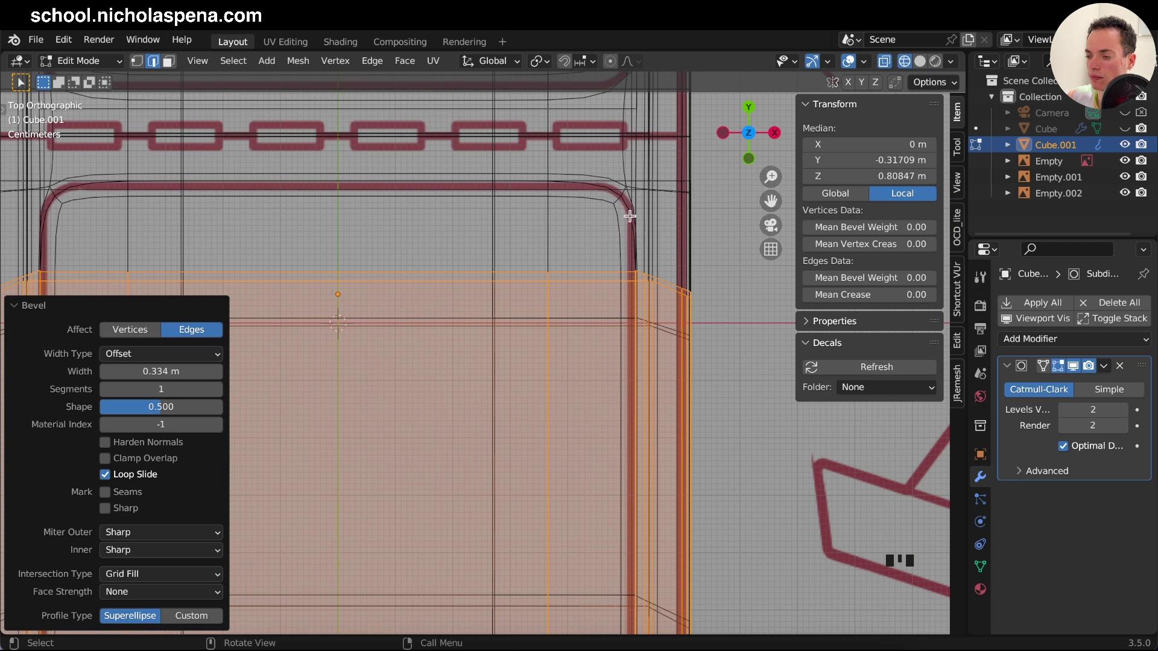
key("z")
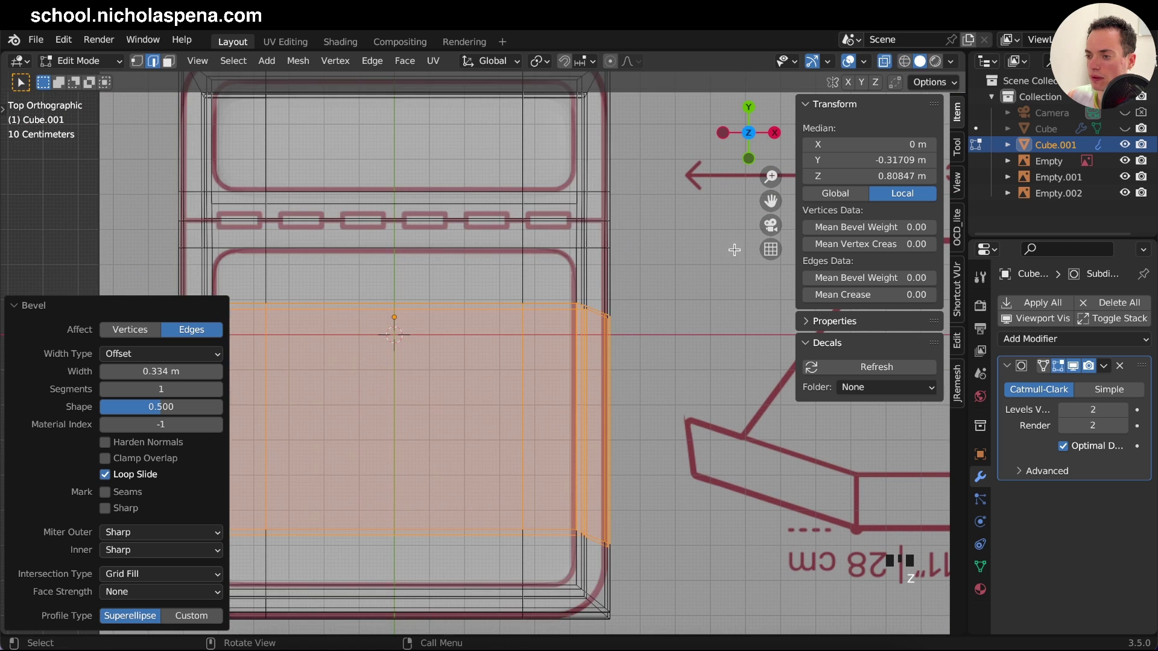
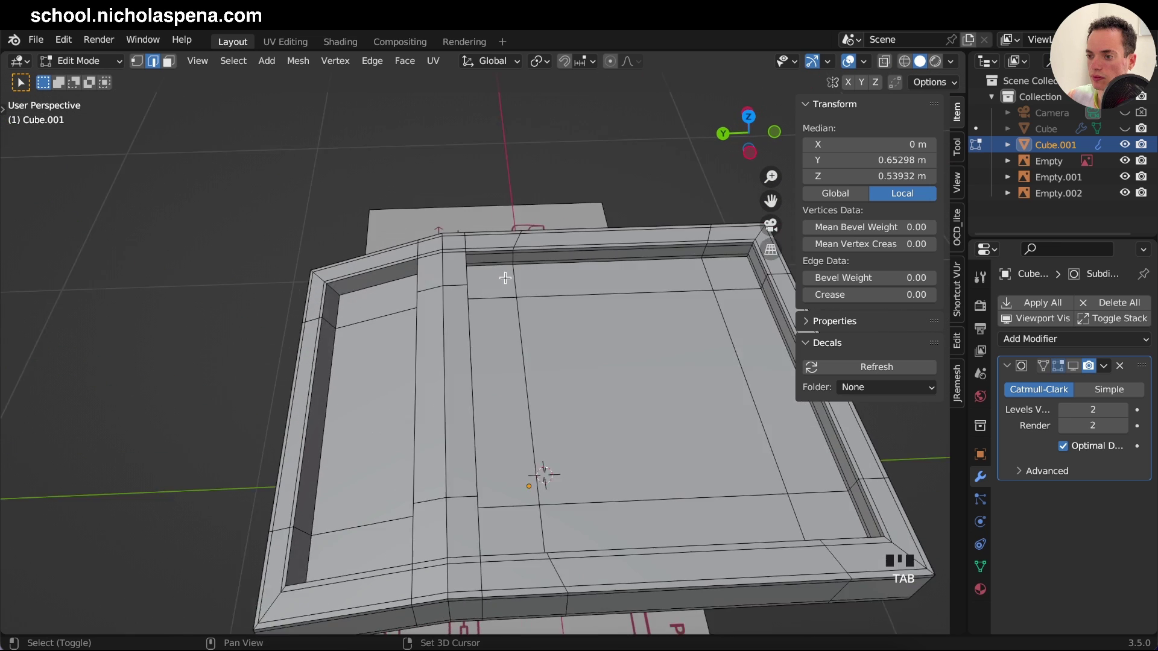
Step: Cut a loop across the lid's narrow front section, check it against the plan in X-ray, and save bin1.blend
key("r")
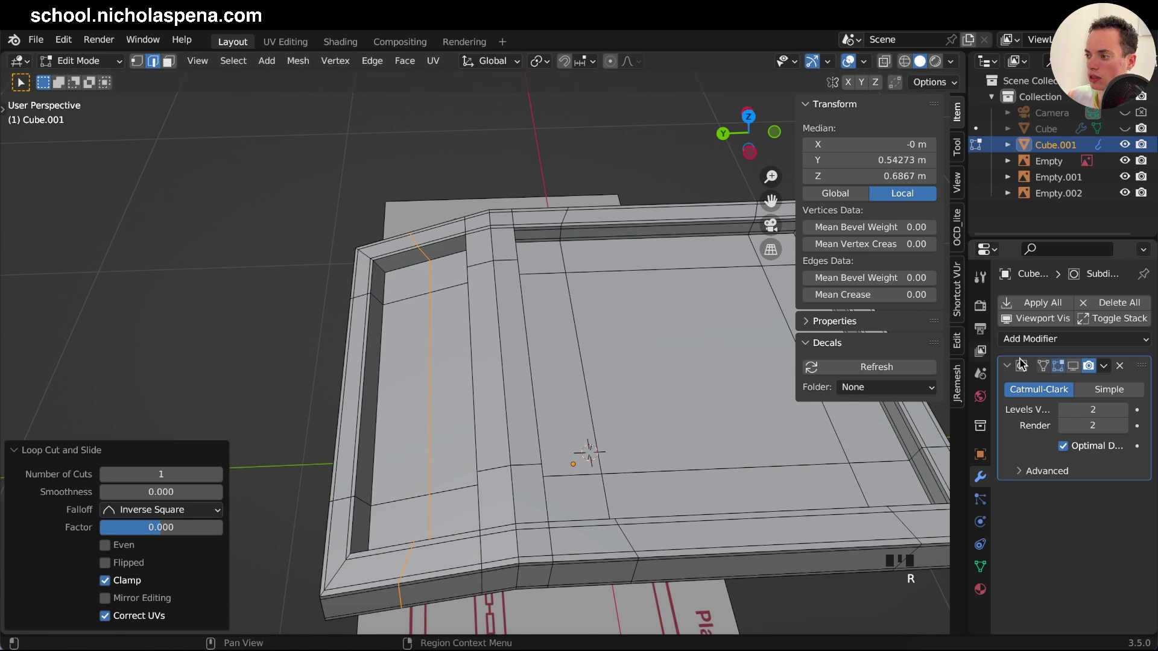
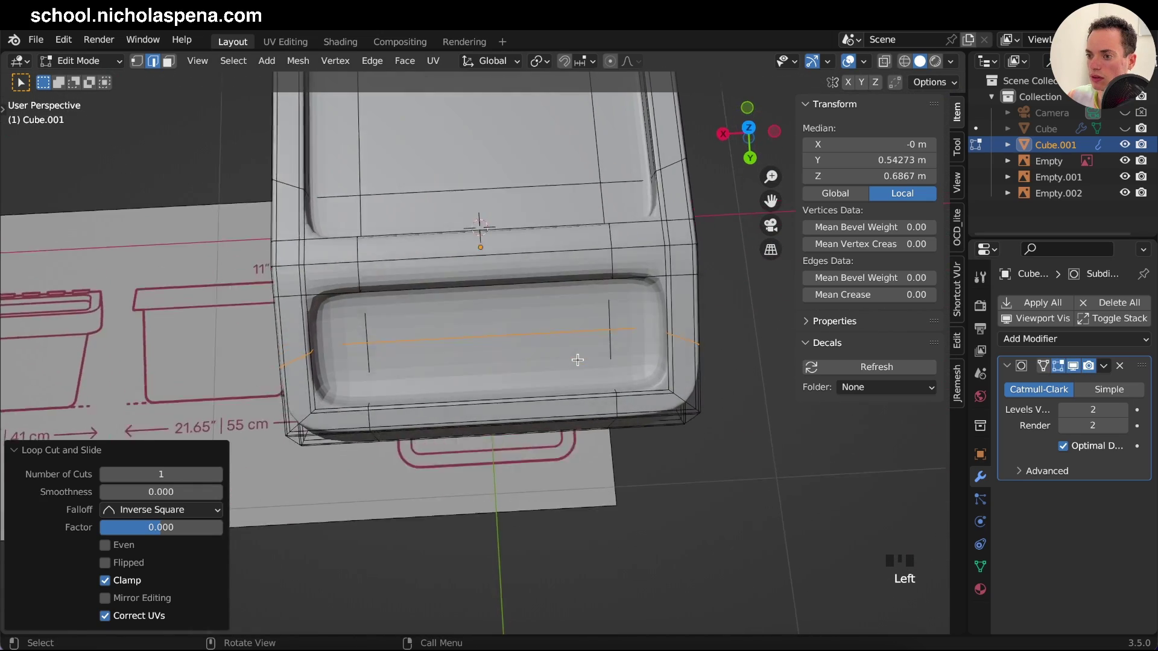
key("KP_7")
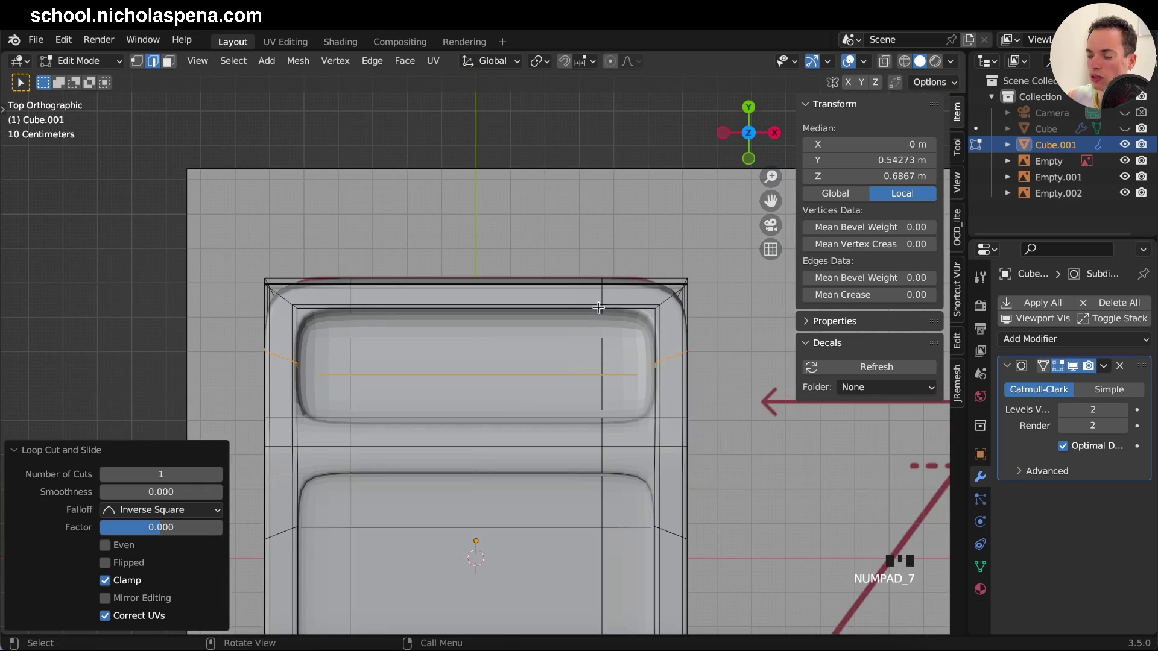
left_click(907, 63)
left_click(925, 67)
key("alt+z")
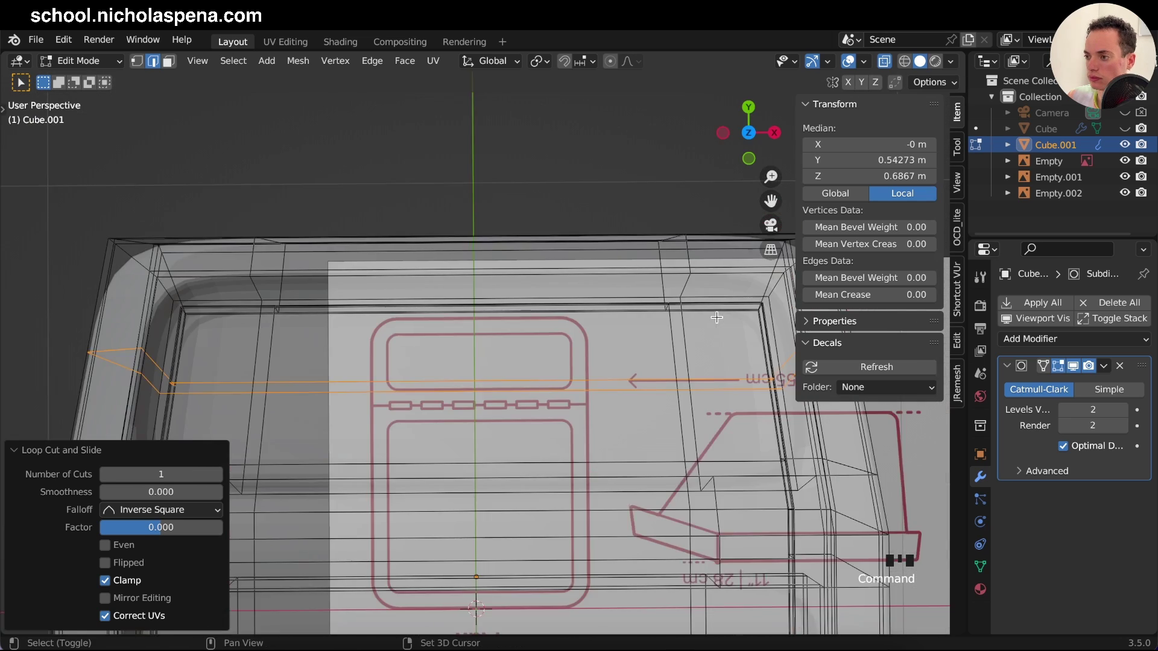
key("KP_7")
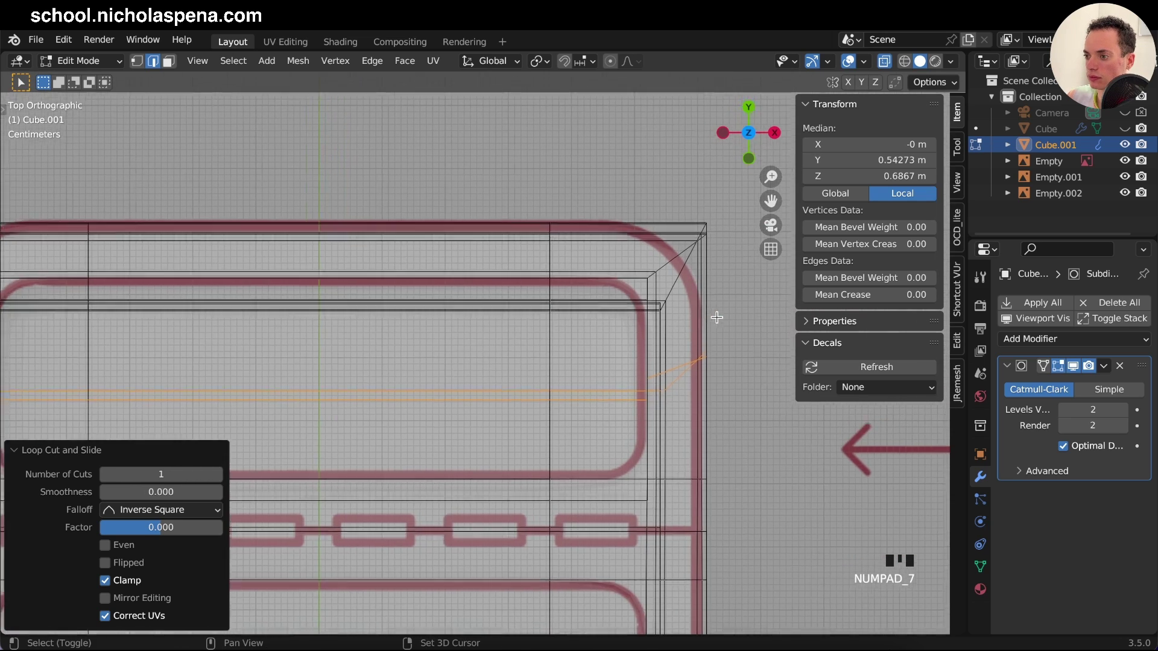
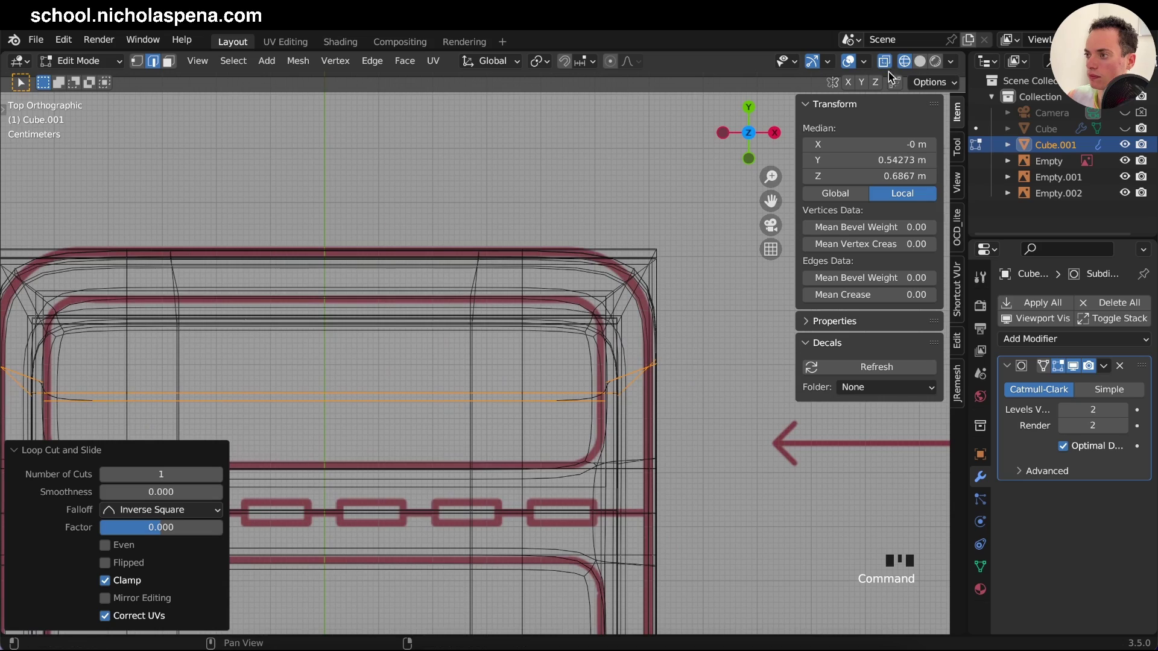
left_click(920, 63)
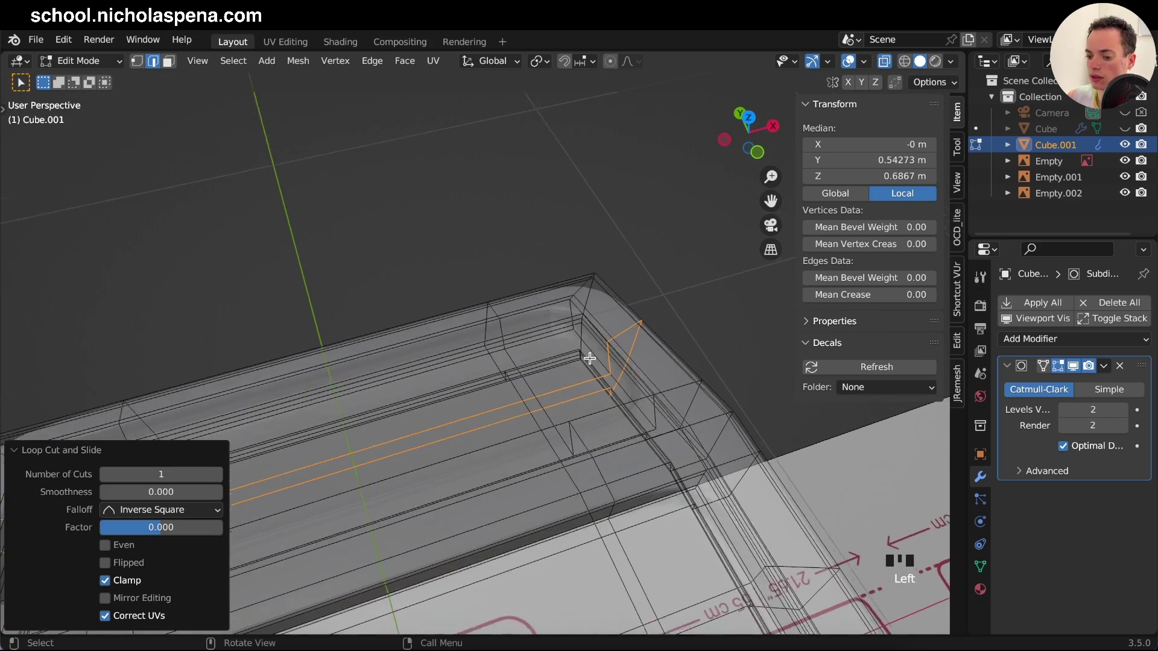
key("alt+z")
key("s")
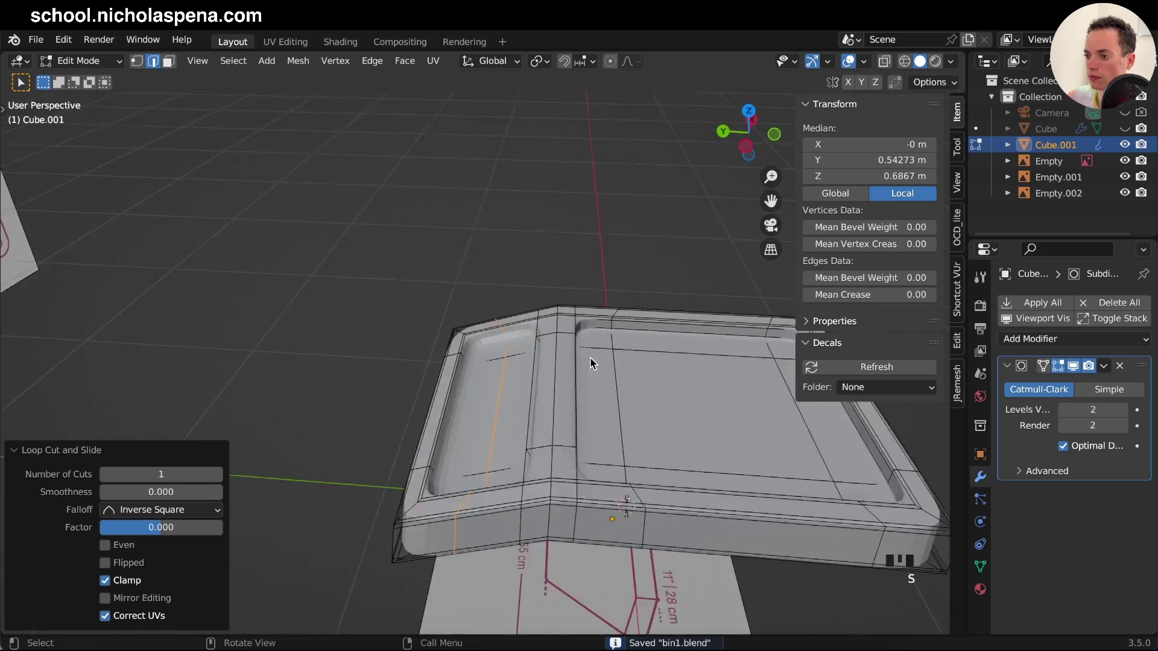
key("Tab")
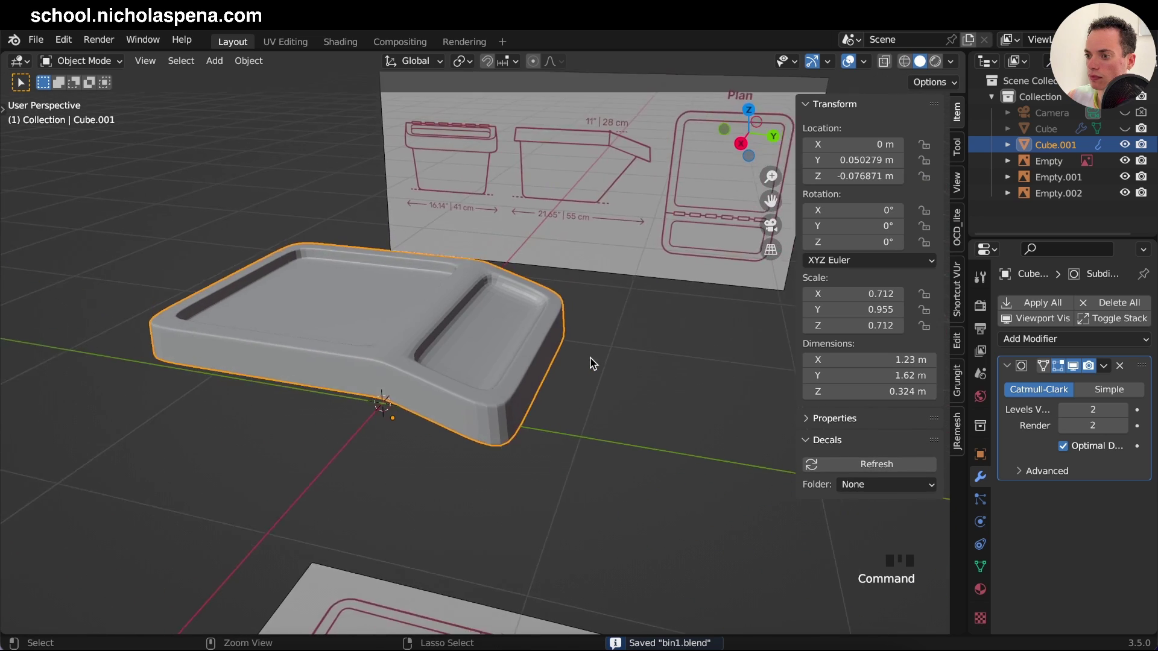
Step: With the modifier's edit-mode cage shown, add a holding loop around the body's recessed panel and view from the side
key("Tab")
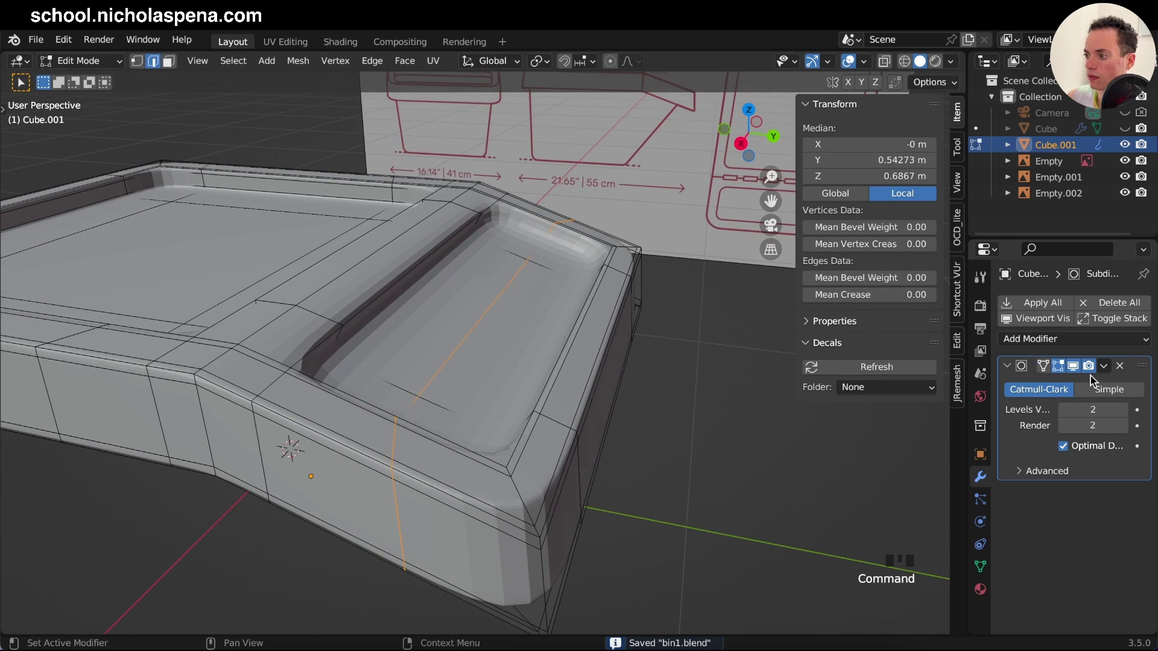
left_click(1069, 369)
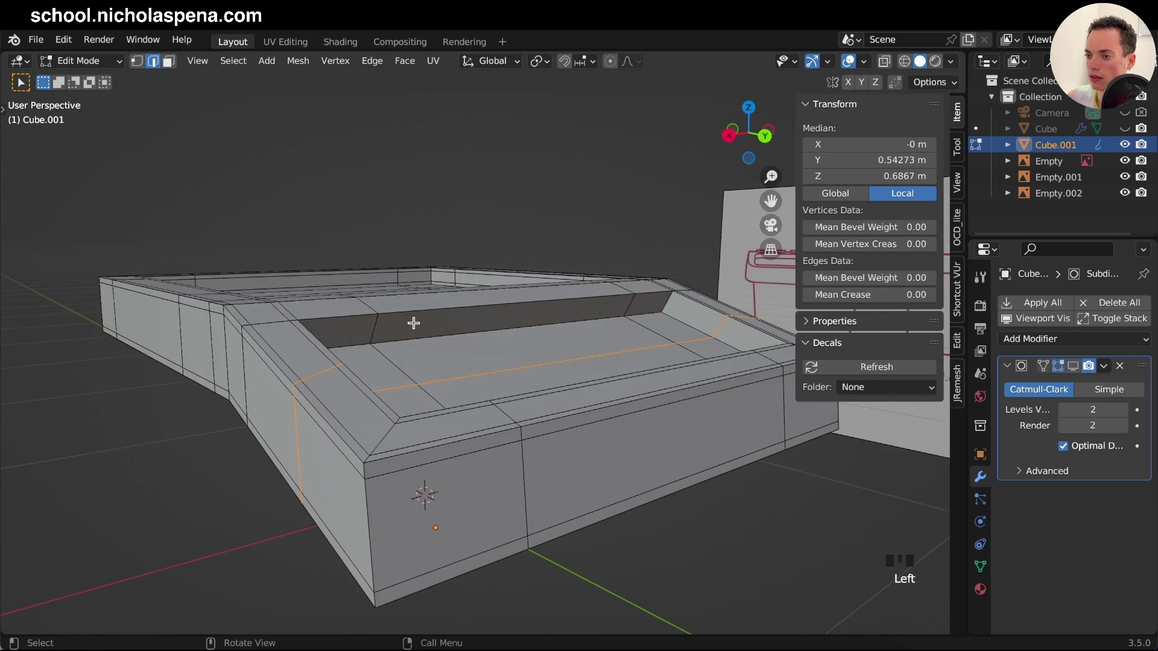
key("r")
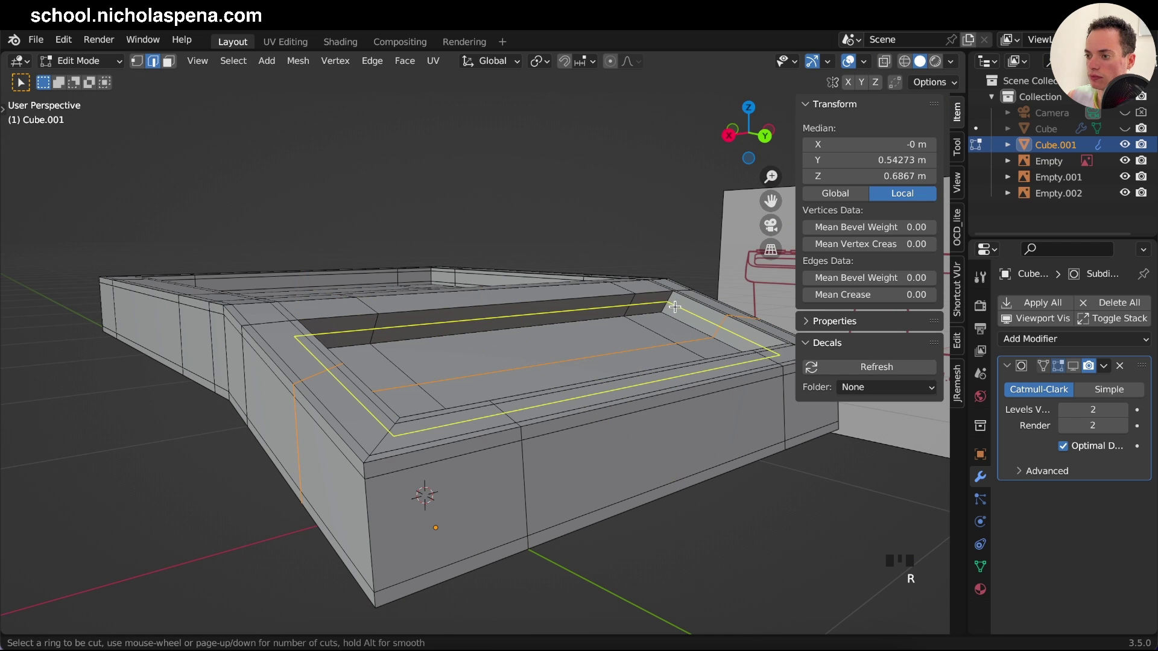
key("ctrl+b")
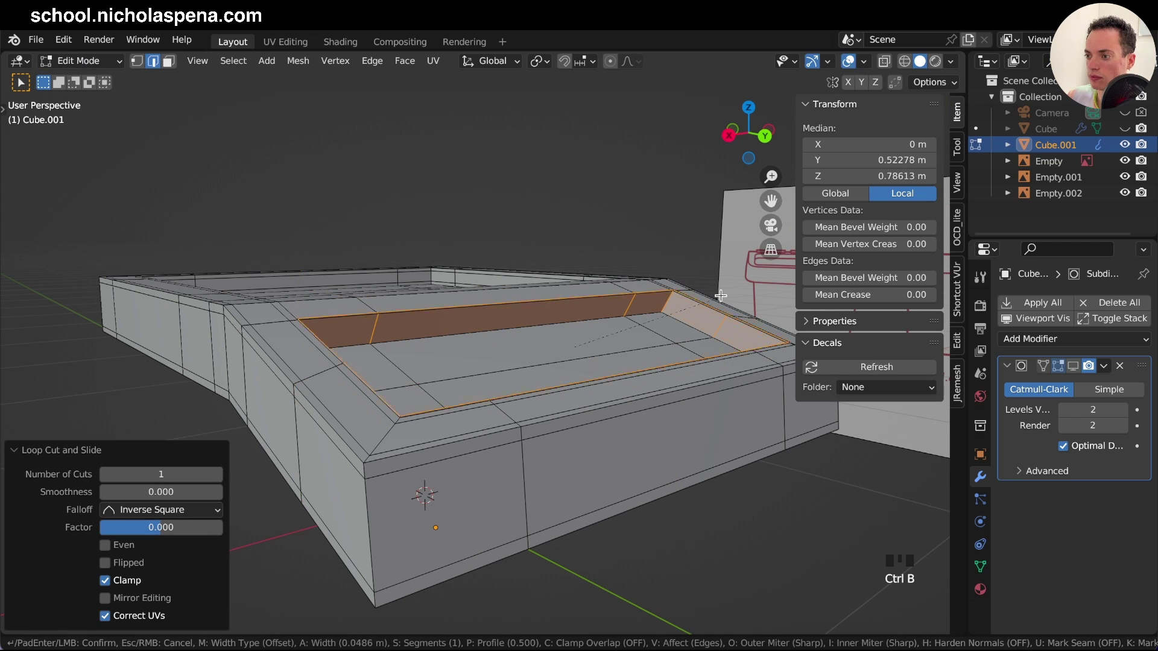
key("Tab")
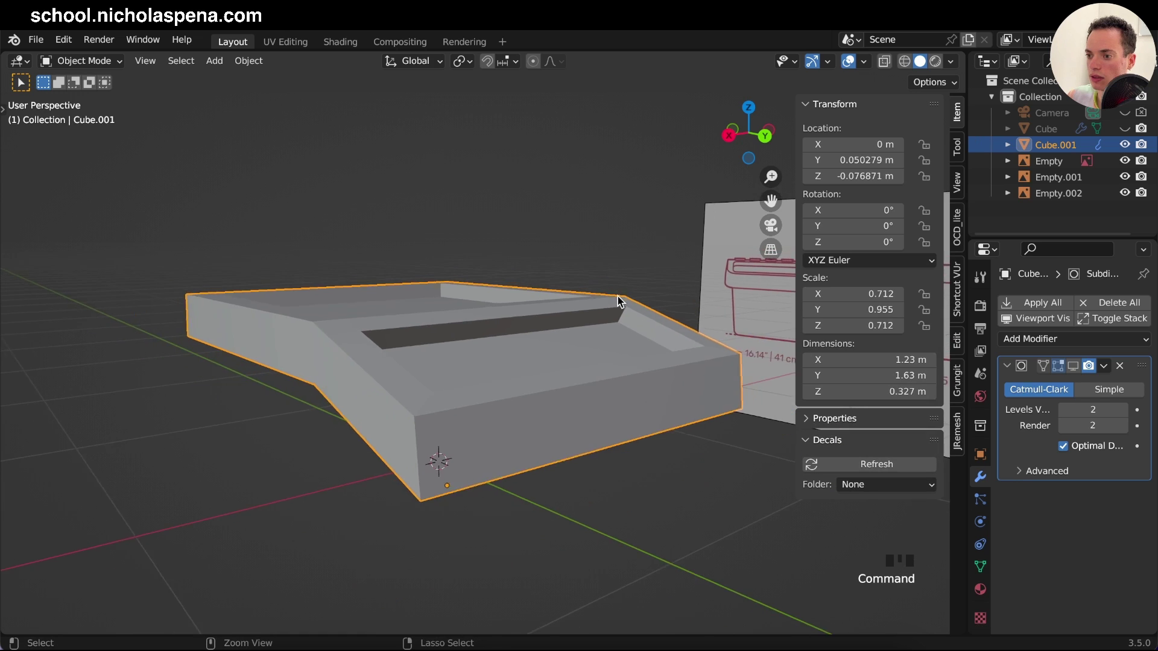
key("Tab")
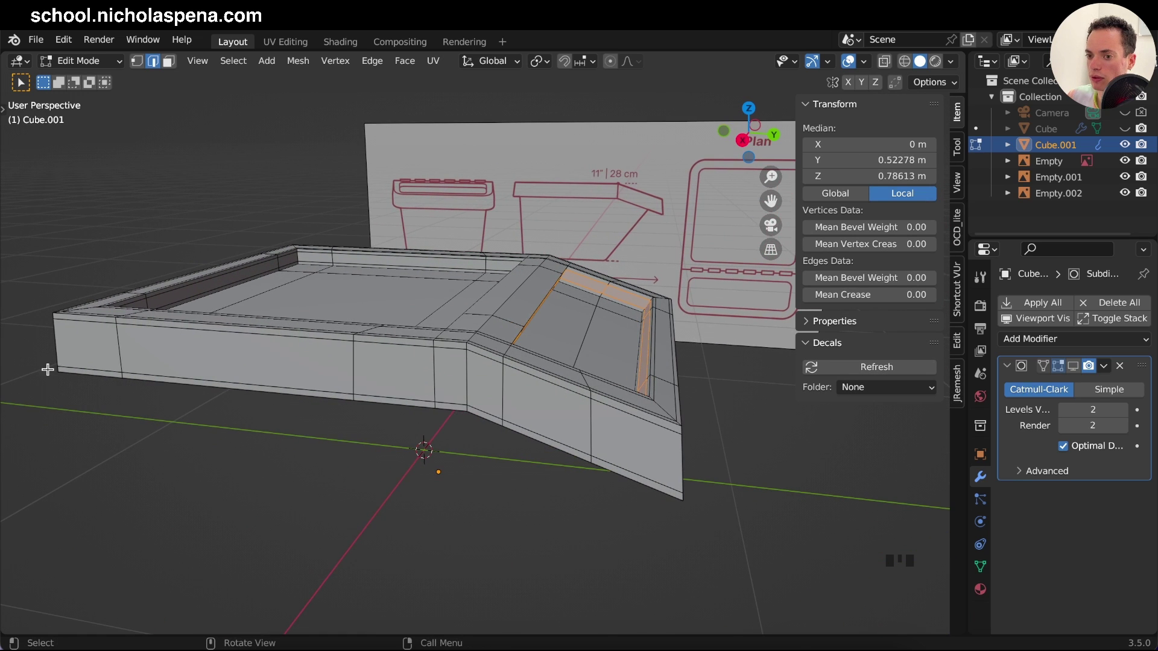
key("KP_1")
key("KP_3")
key("alt+z")
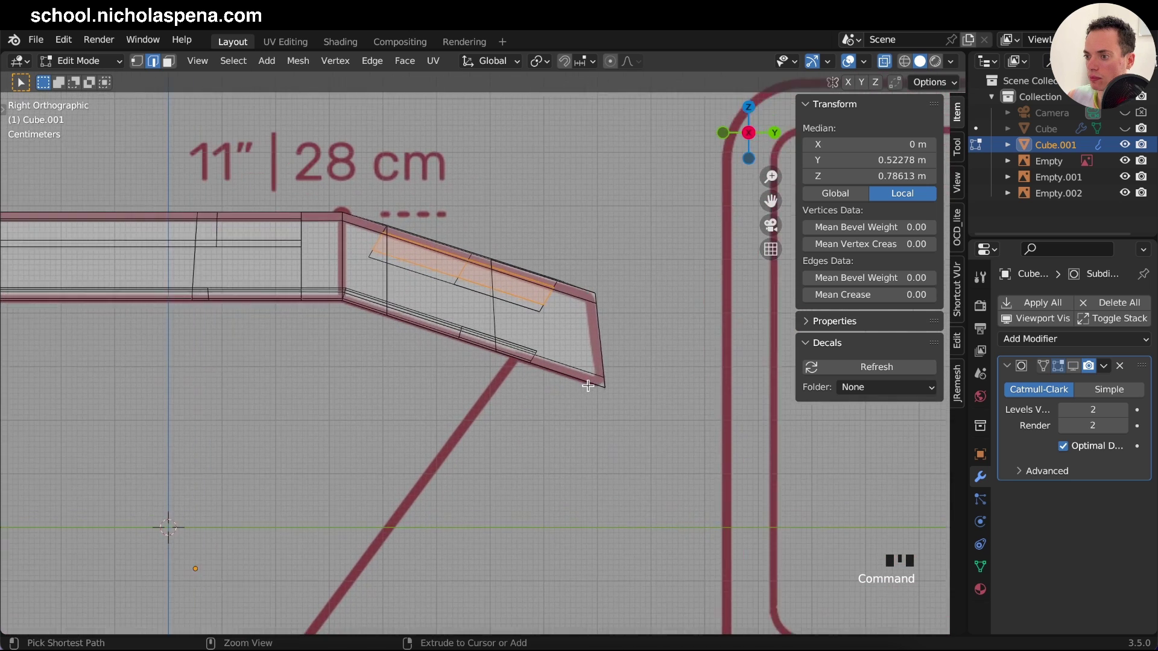
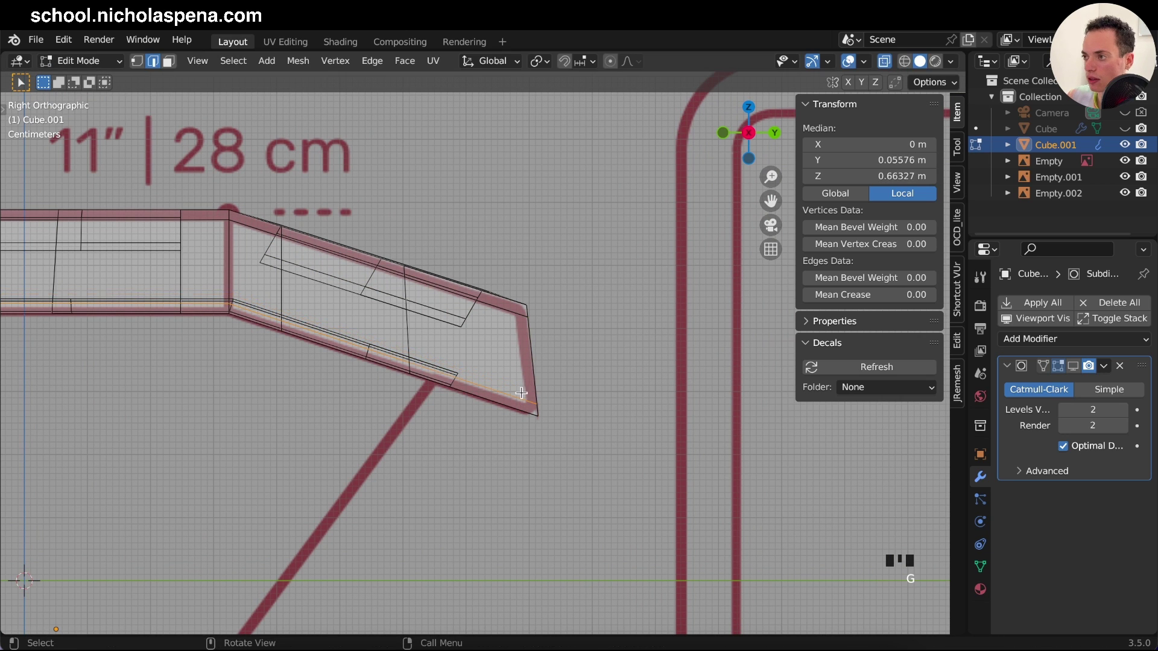
Step: Enable X-ray and edge-slide the sloped lid loop toward the reference outline
left_click(1074, 362)
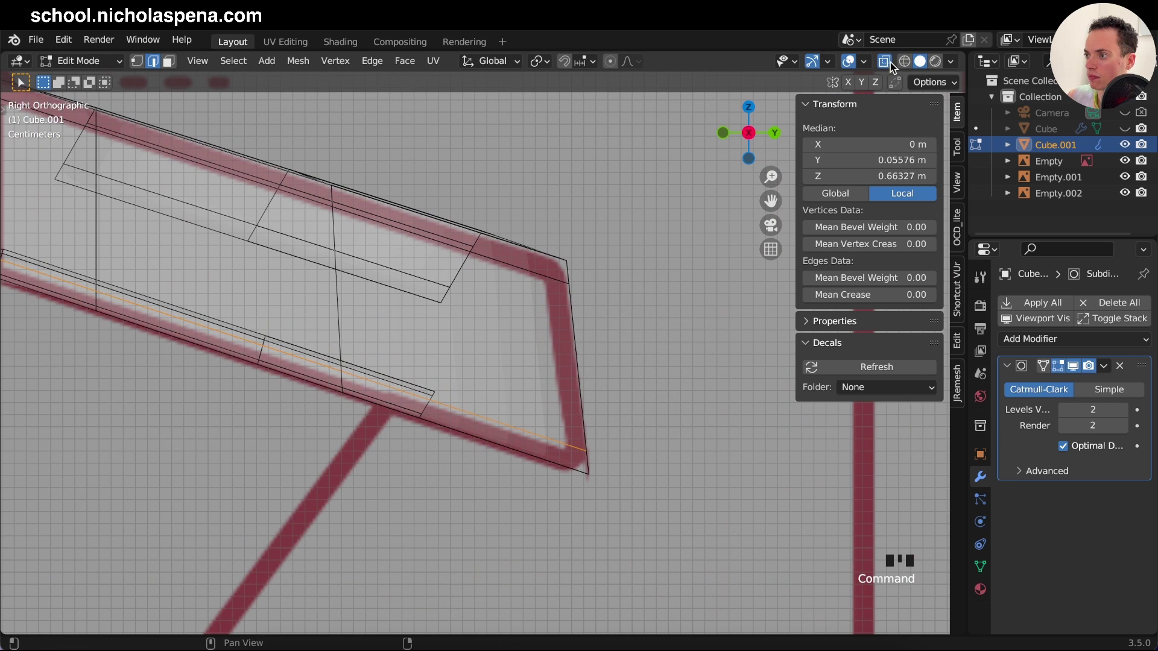
left_click(908, 64)
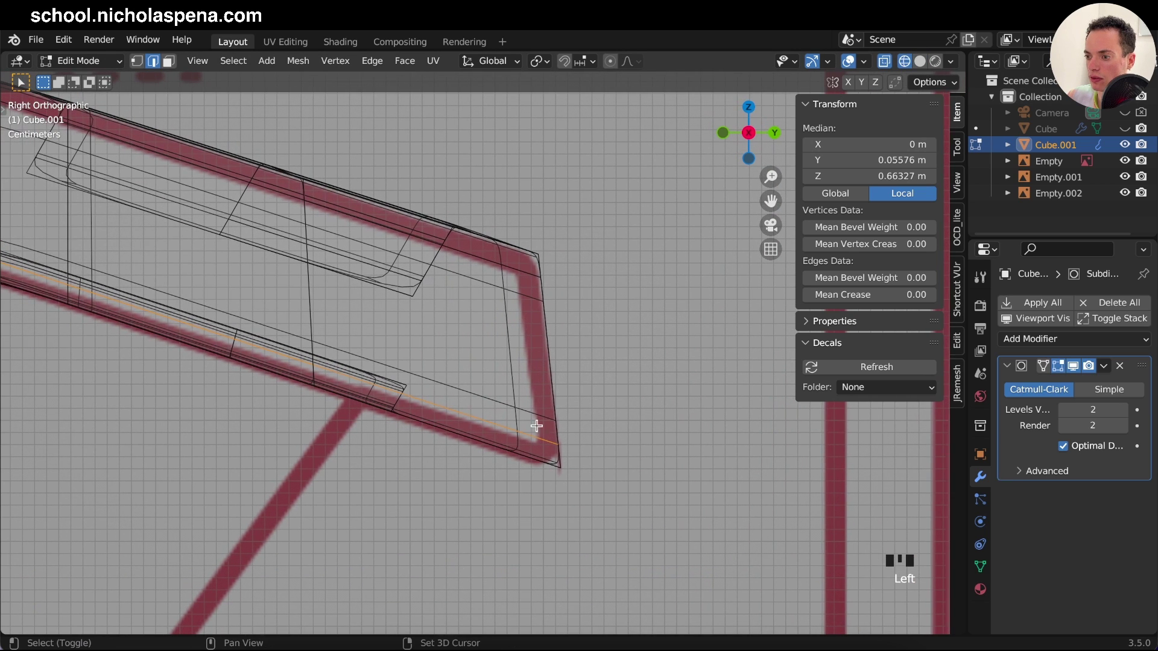
key("g")
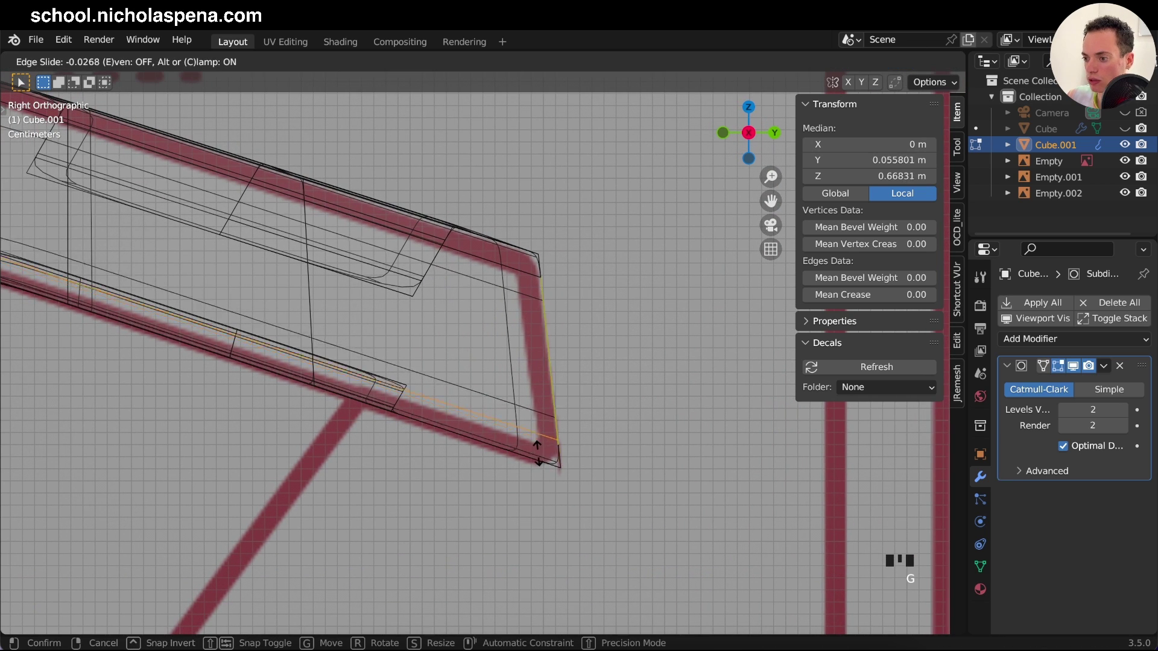
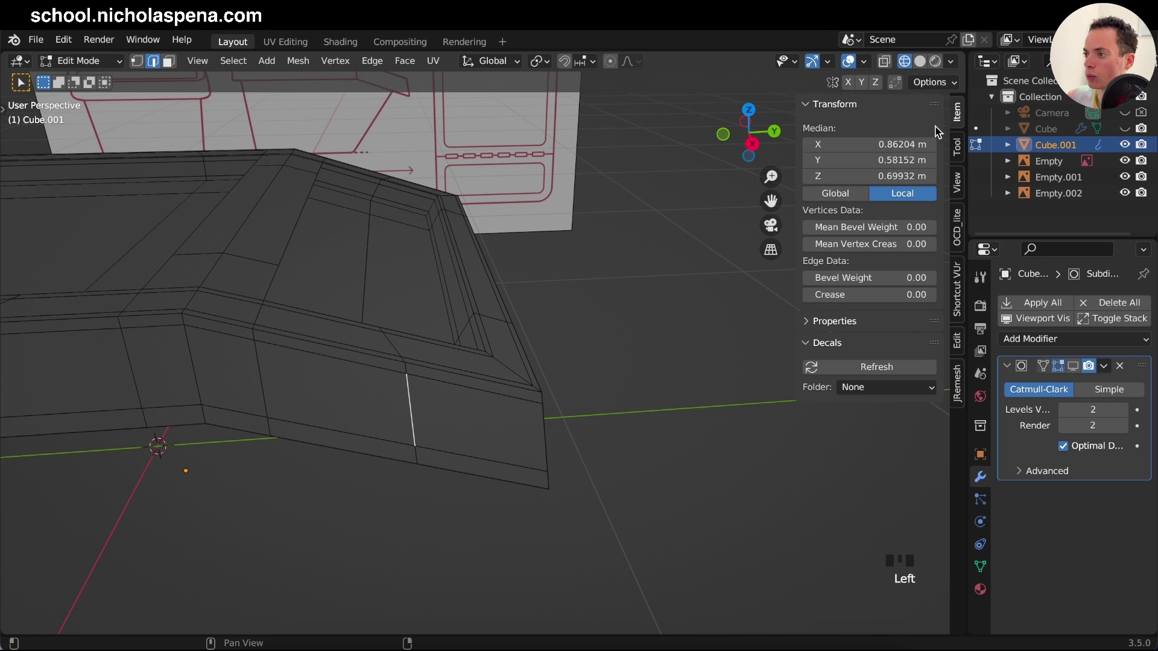
Step: Select the lid seam edge loop, slide it to factor 0.142 and check it from the side
left_click(901, 64)
left_click(928, 66)
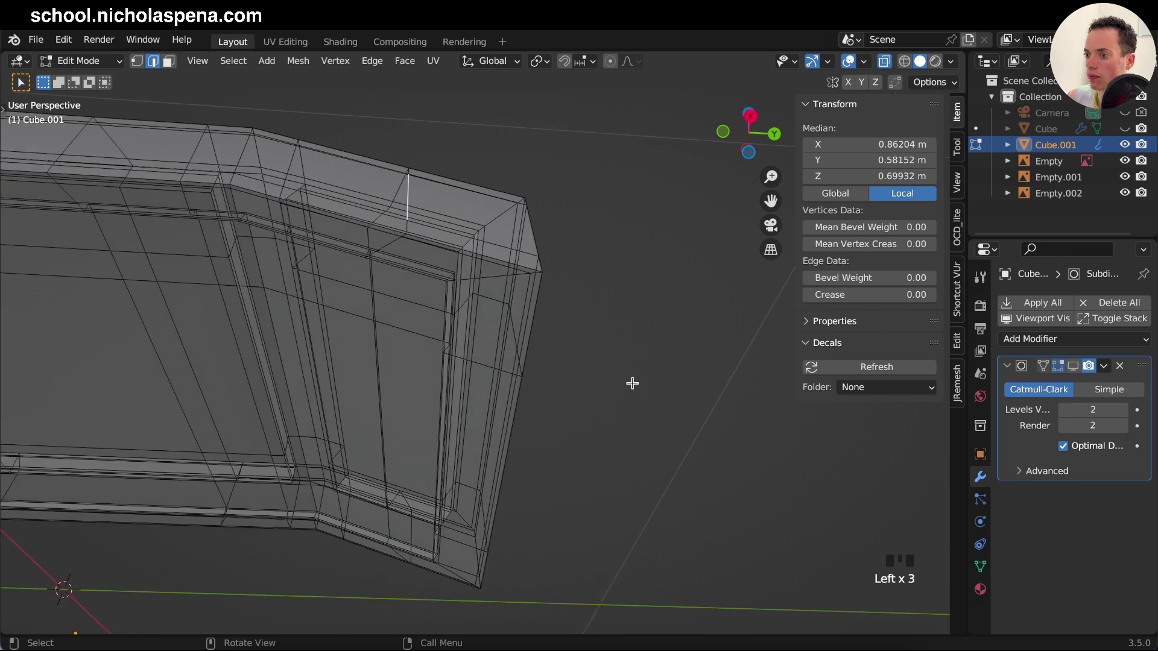
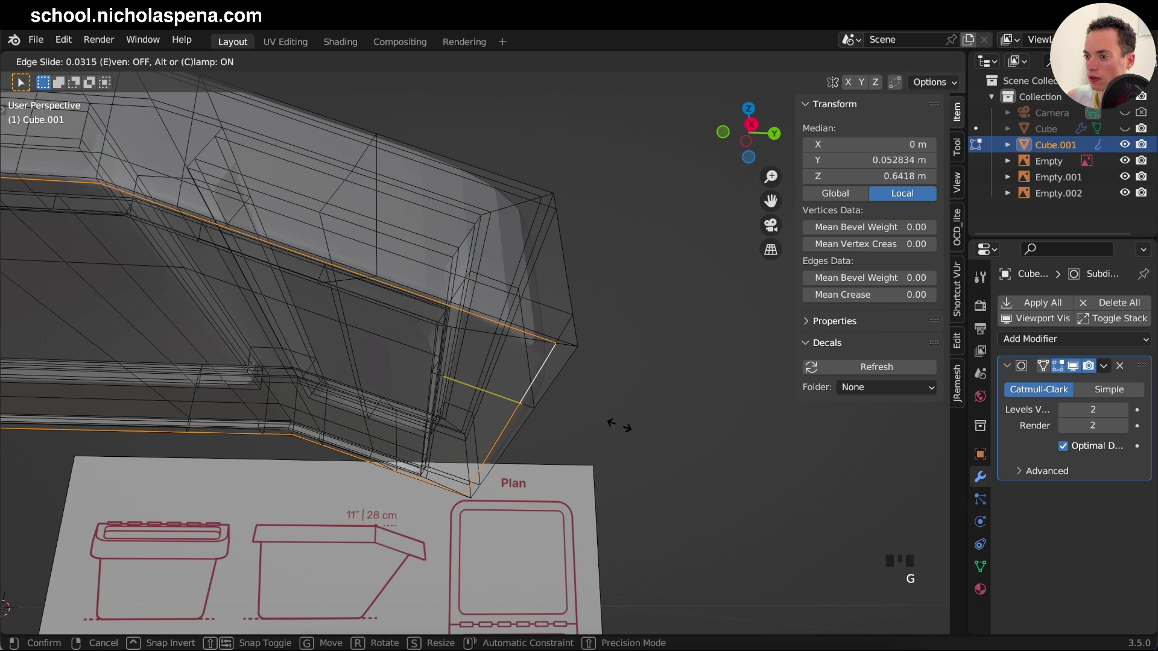
key("KP_7")
key("KP_3")
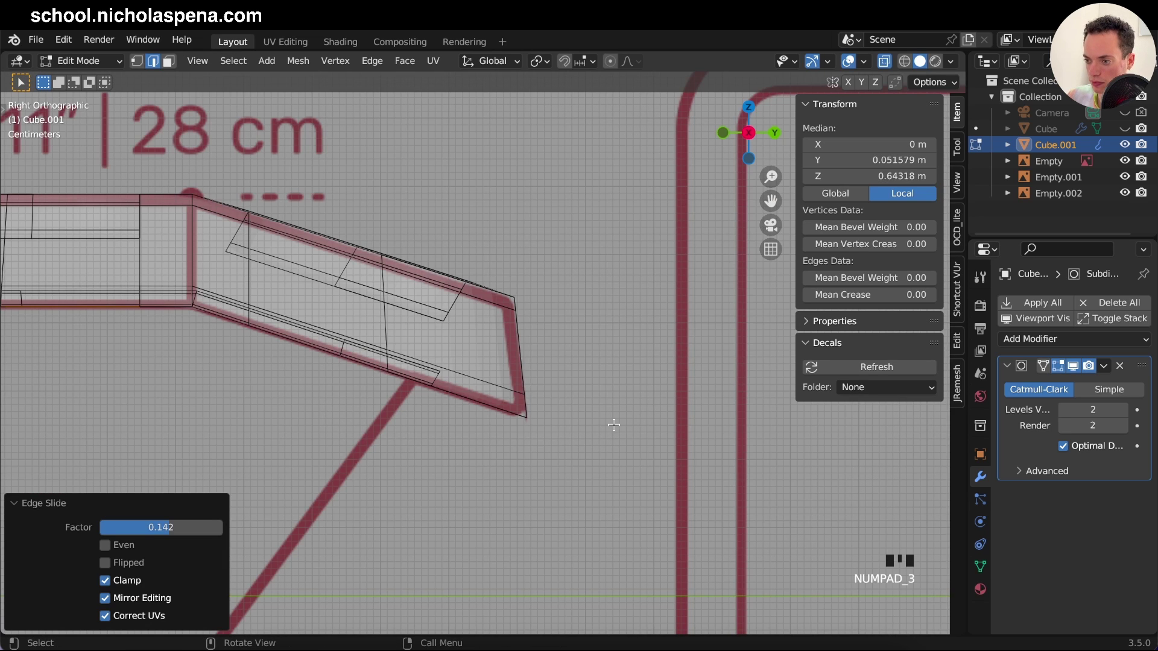
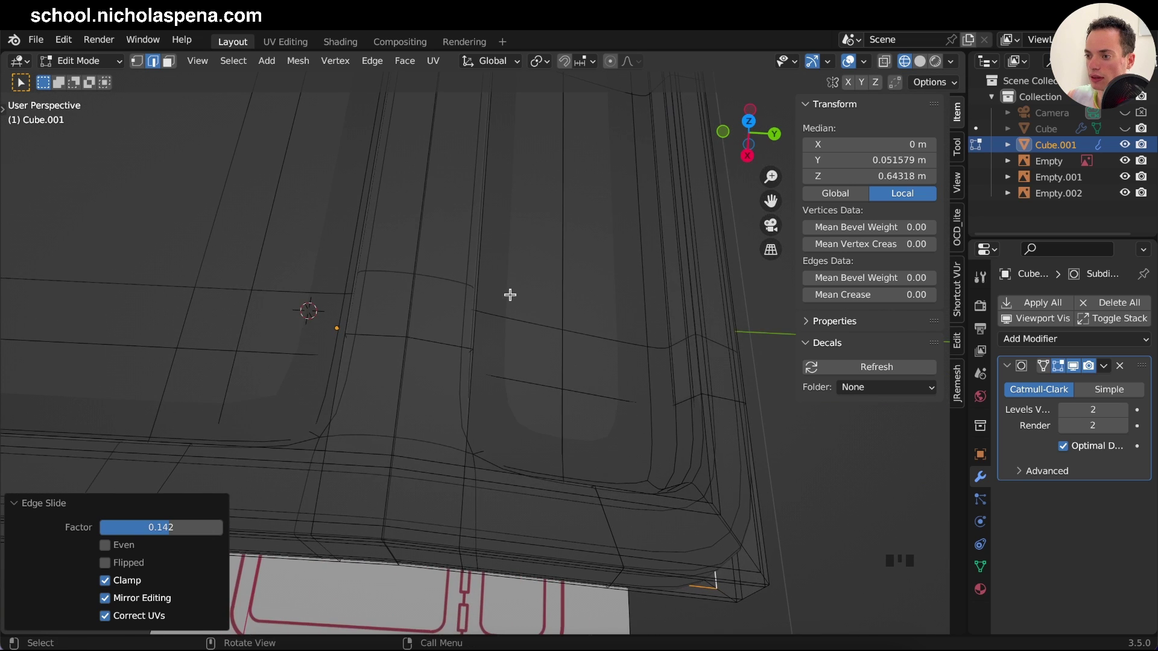
Step: Toggle the display overlays back and verify the seam loop against the hinge line from above
left_click(1075, 366)
left_click(905, 65)
left_click(922, 62)
key("KP_7")
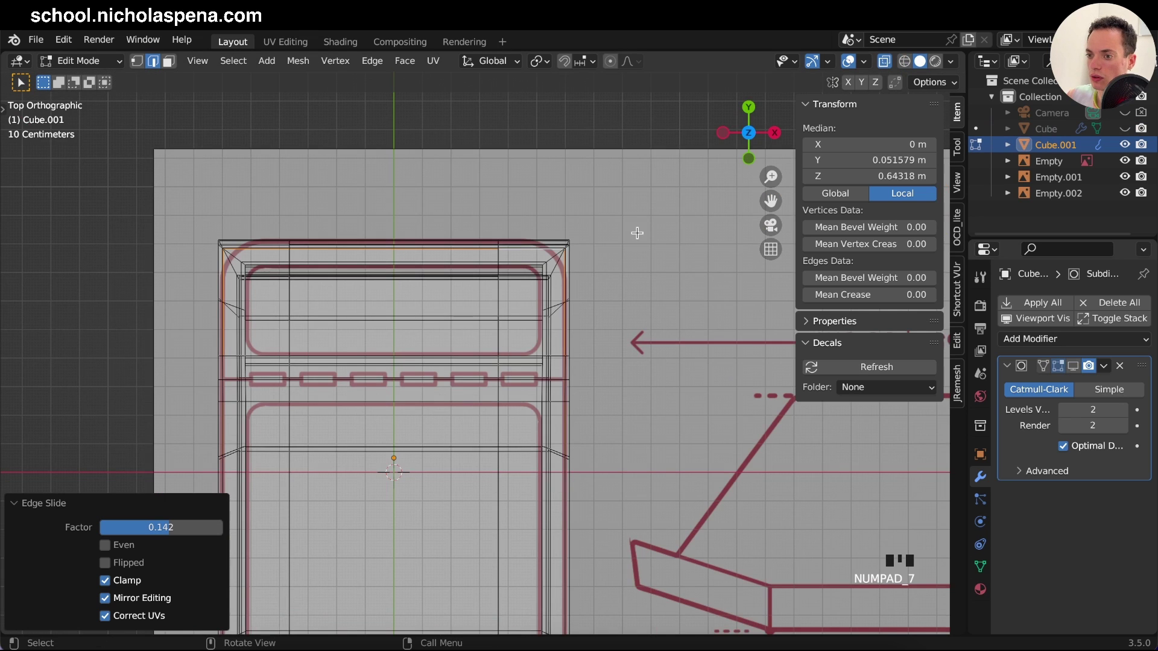
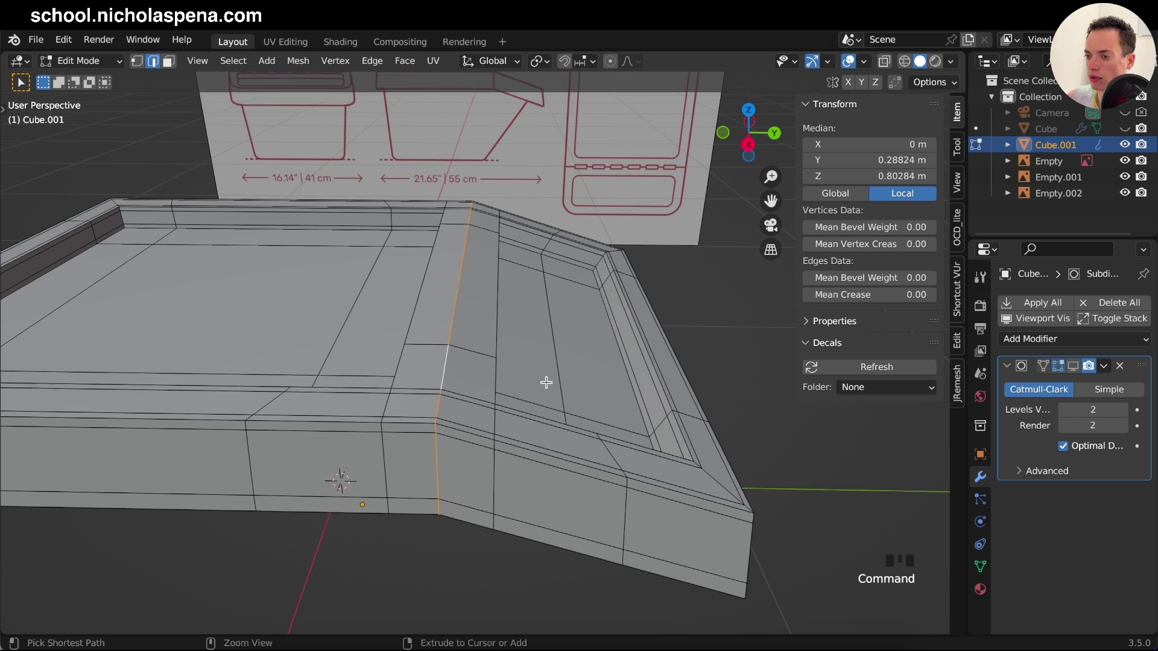
Step: Bevel the seam loop into a 0.00608 m double loop and check it from top view in X-ray
key("ctrl+b")
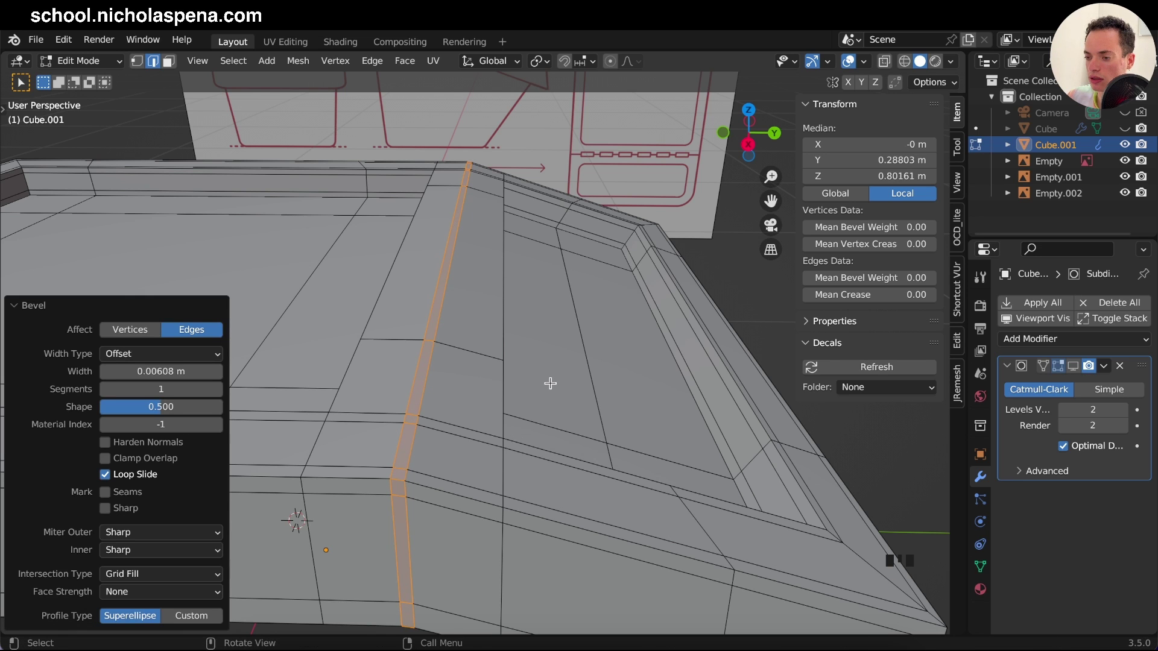
key("KP_7")
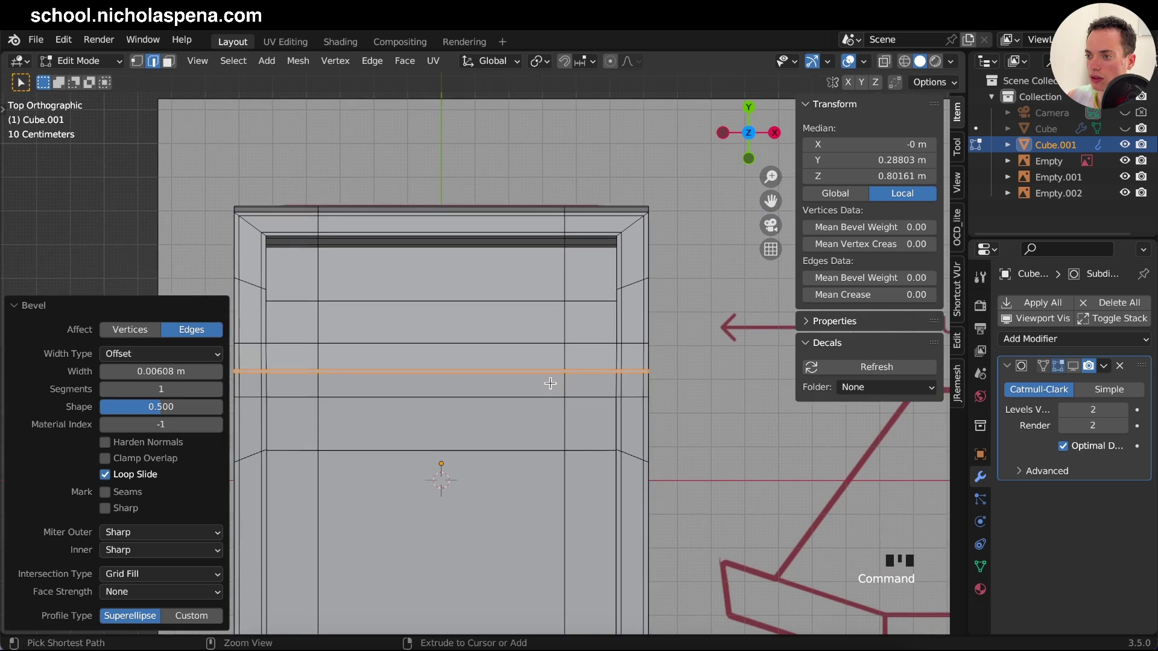
key("alt+z")
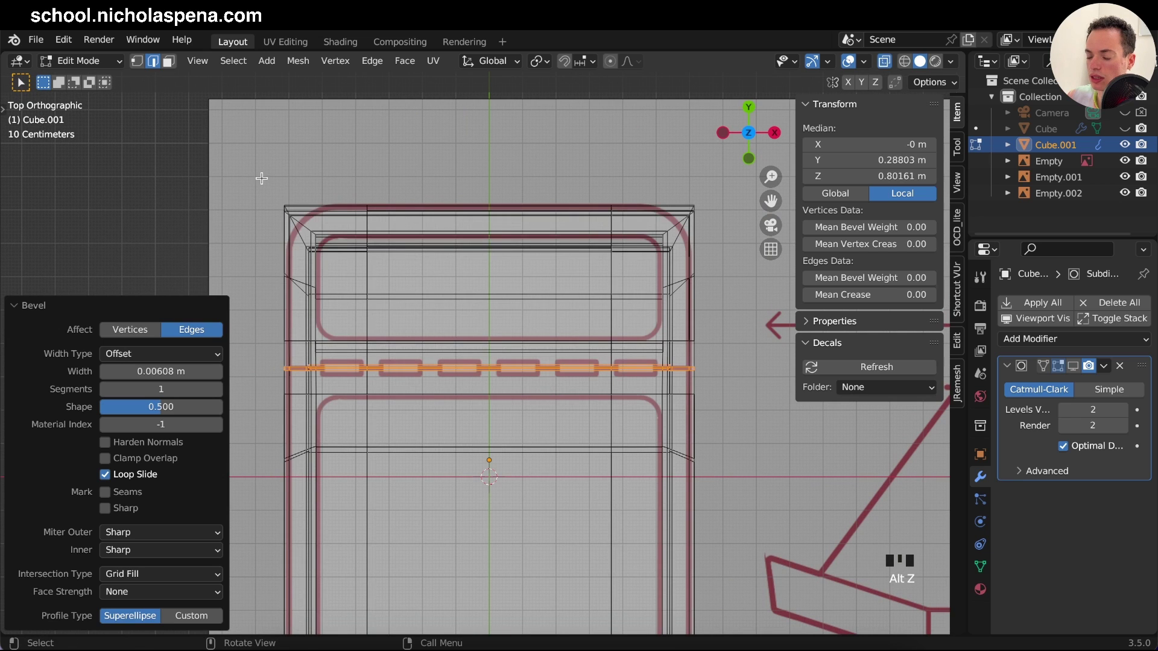
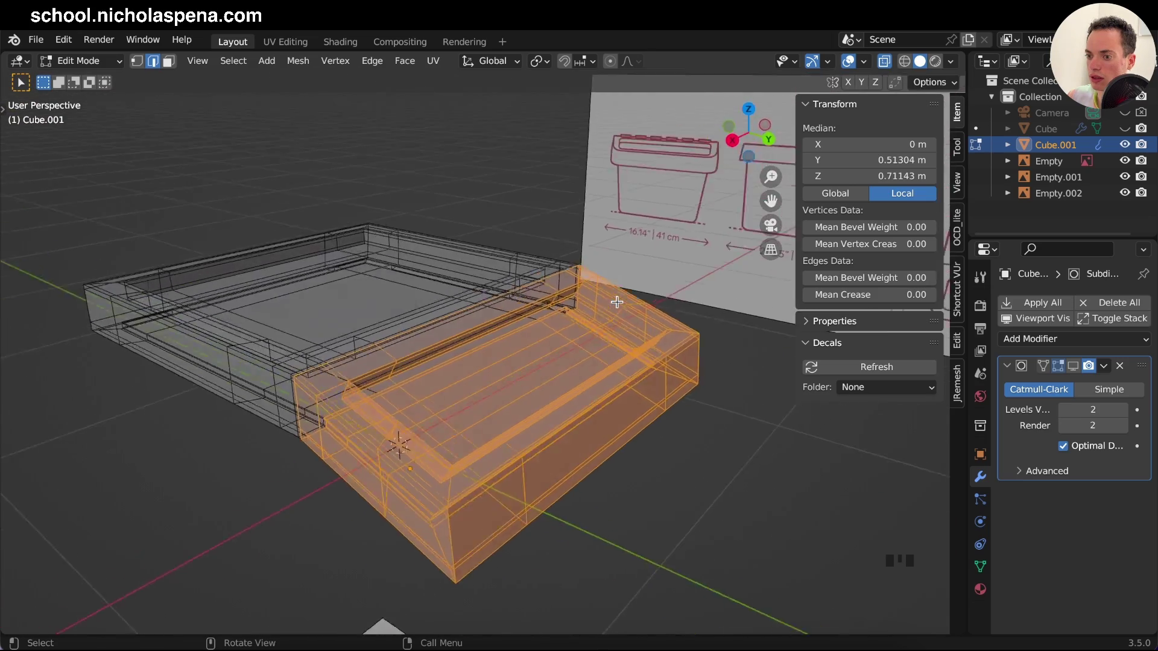
Step: Separate the sloped lid faces into new object Cube.002 and select it from above
key("p")
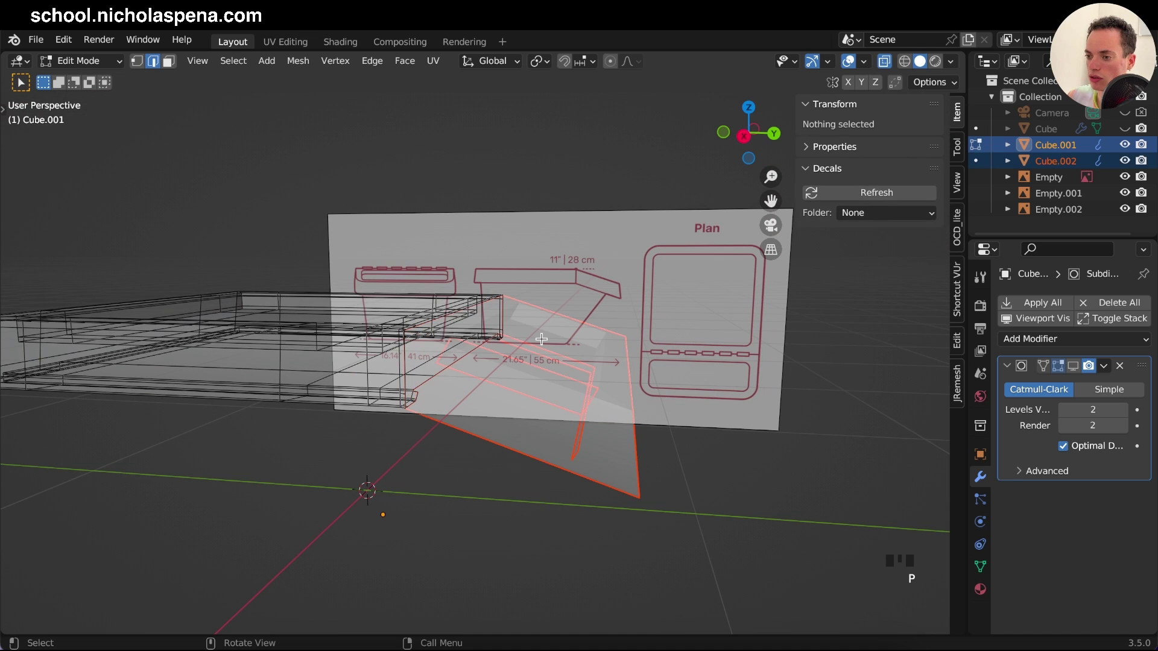
key("Tab")
left_click(1057, 169)
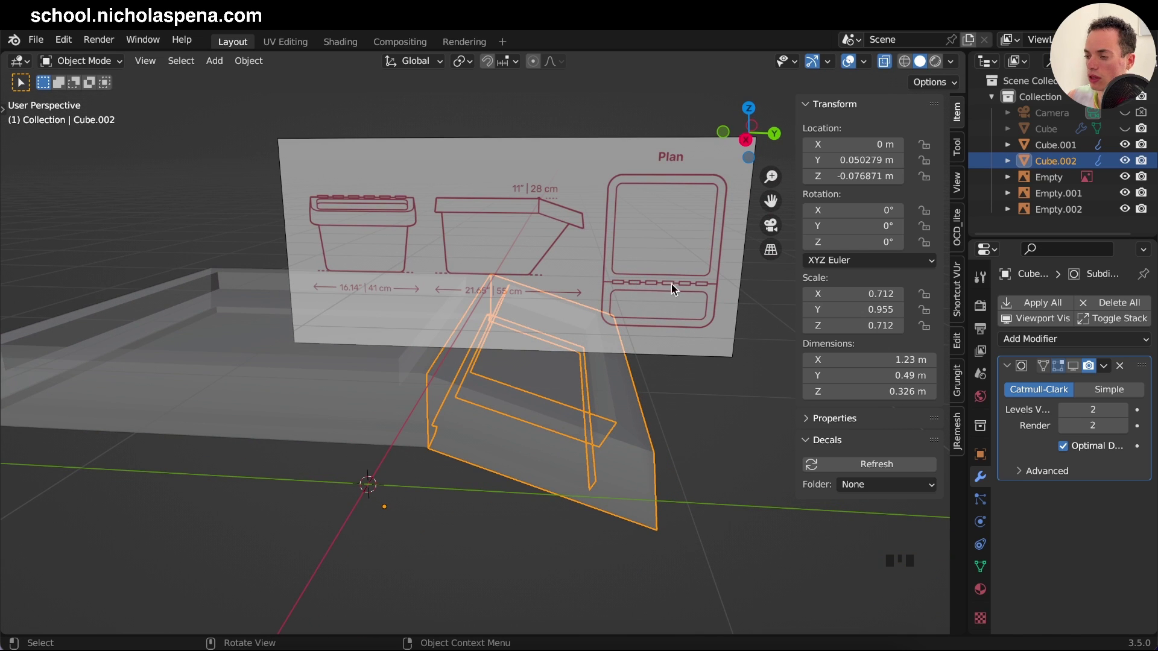
key("KP_7")
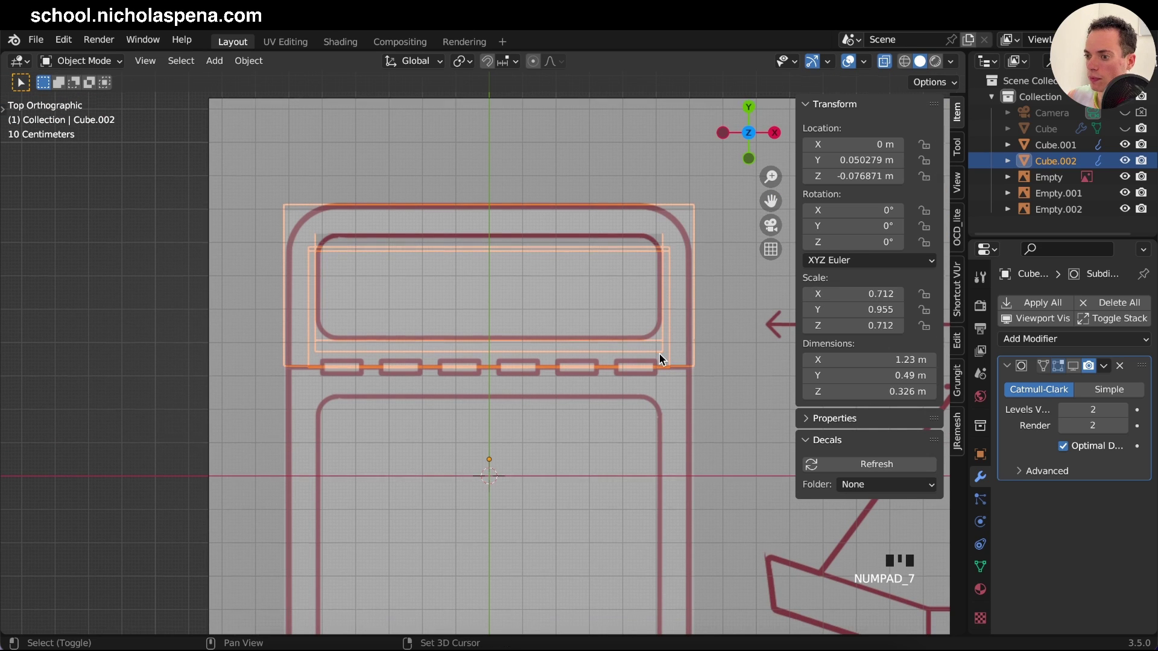
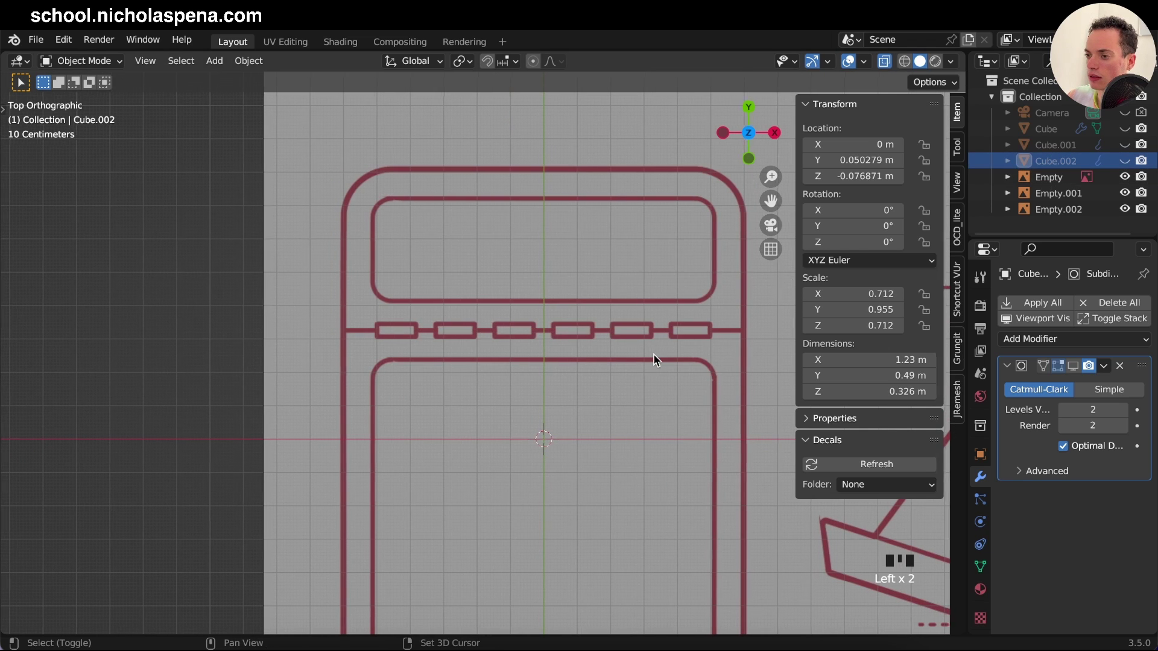
Step: Add a 16-sided cylinder at the scene origin
key("s")
key("shift+a")
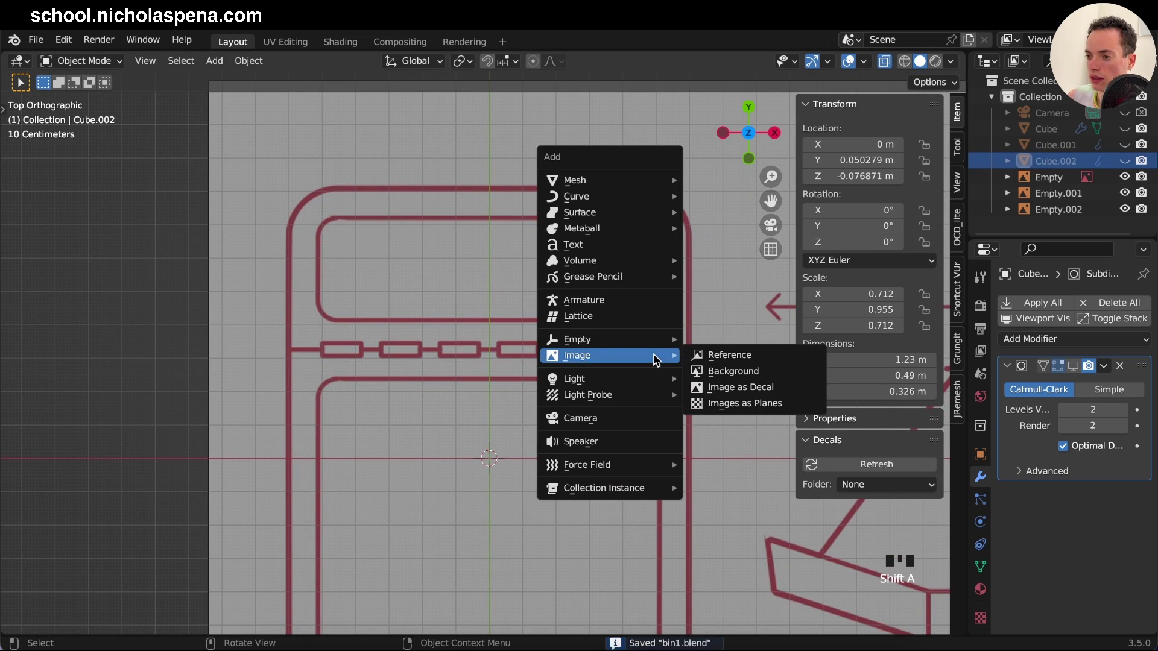
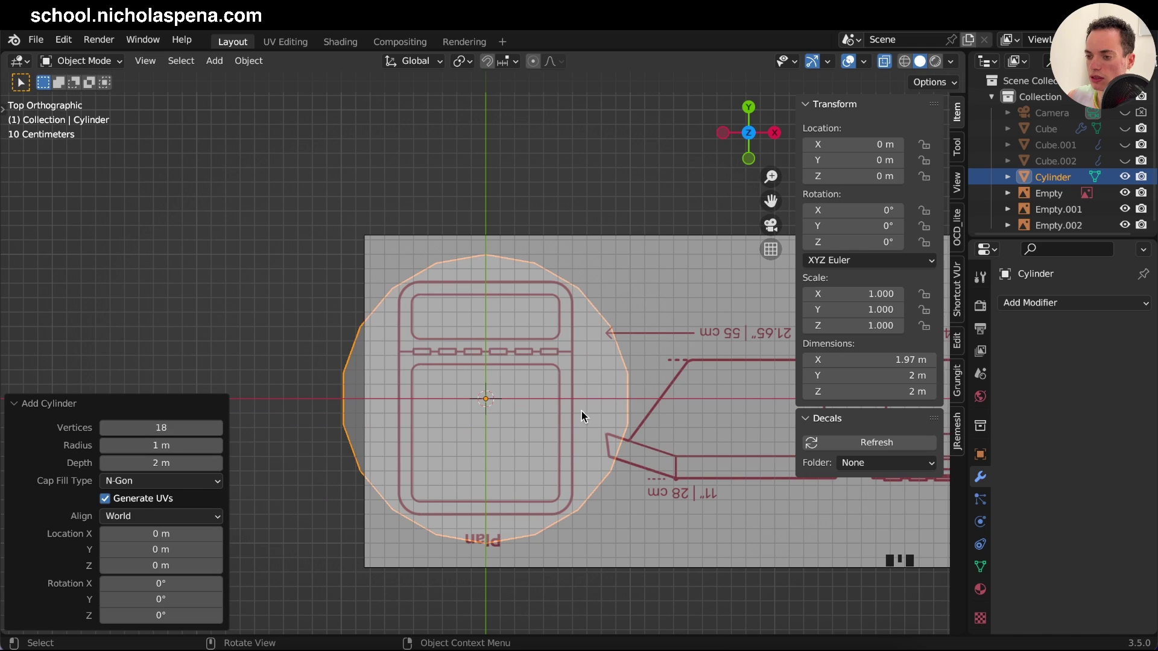
left_click_drag(107, 429, 724, 544)
key("q")
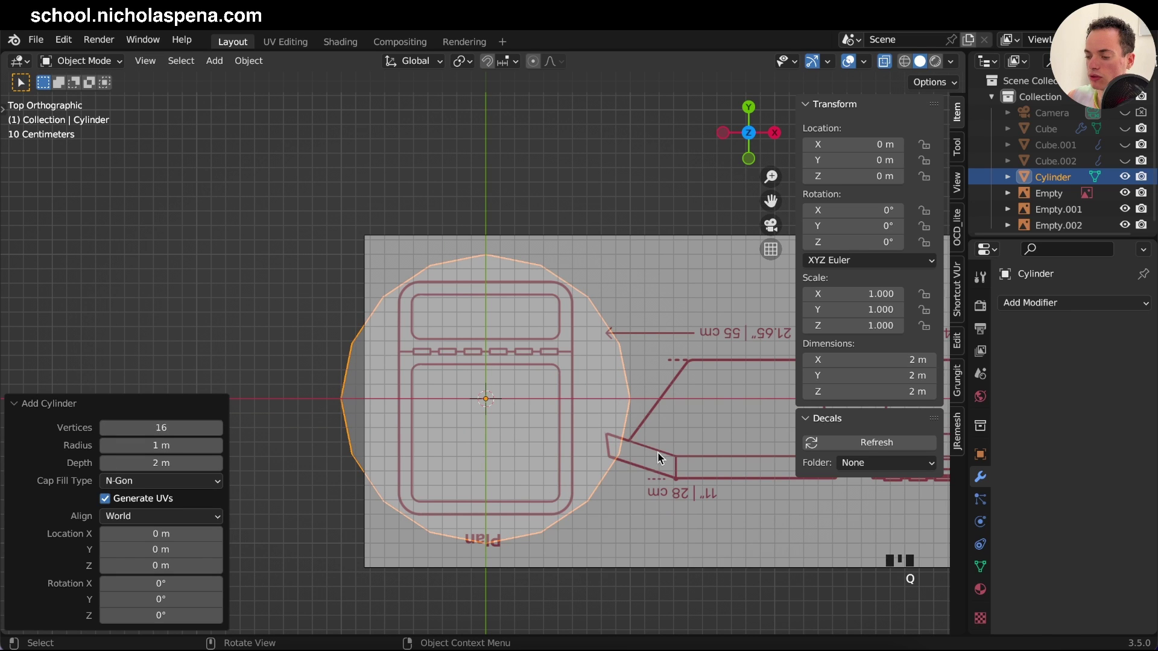
left_click(664, 464)
left_click(600, 458)
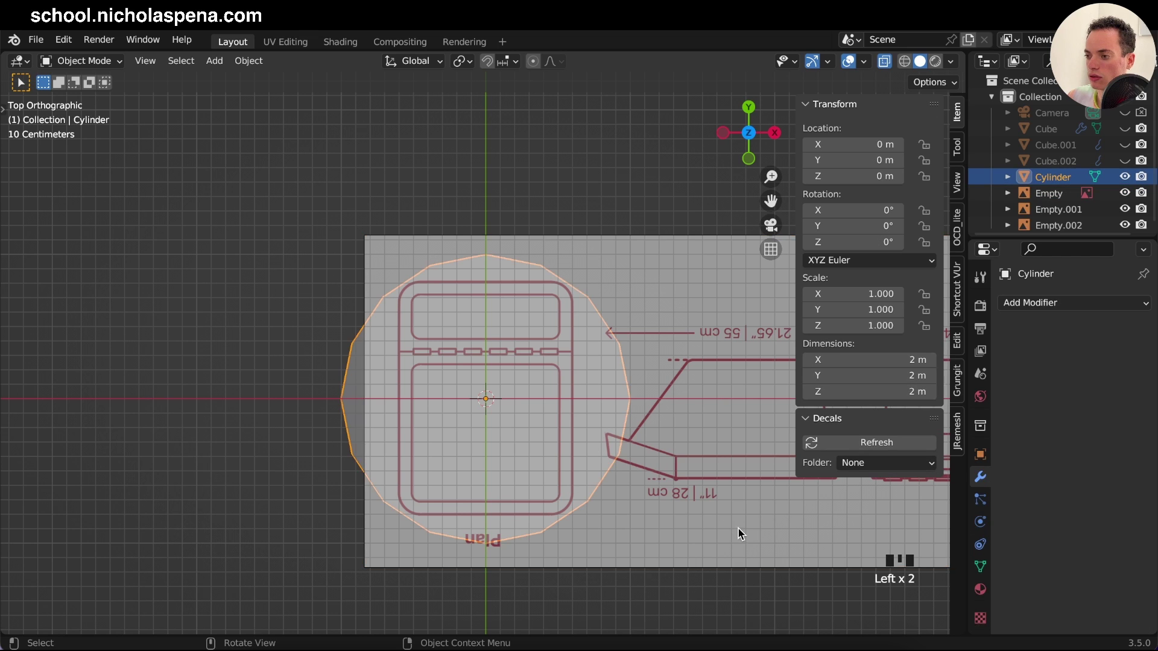
Step: Scale the cylinder to 0.1, rotate it 90° about Y and bring up the Apply menu
key("s")
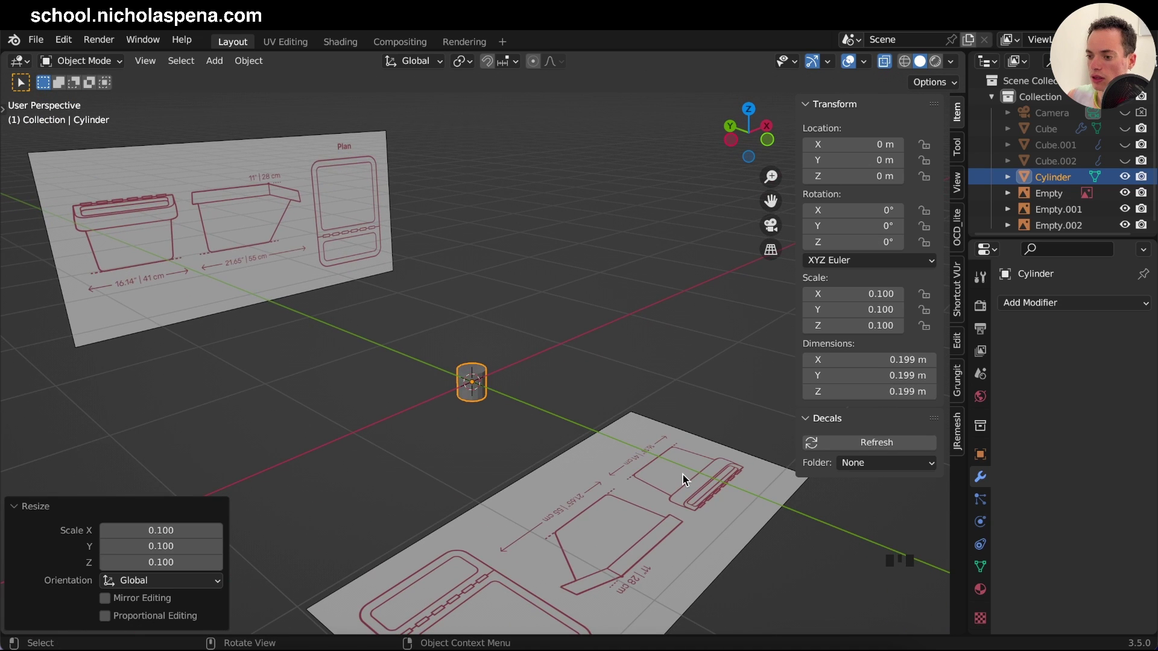
key("r")
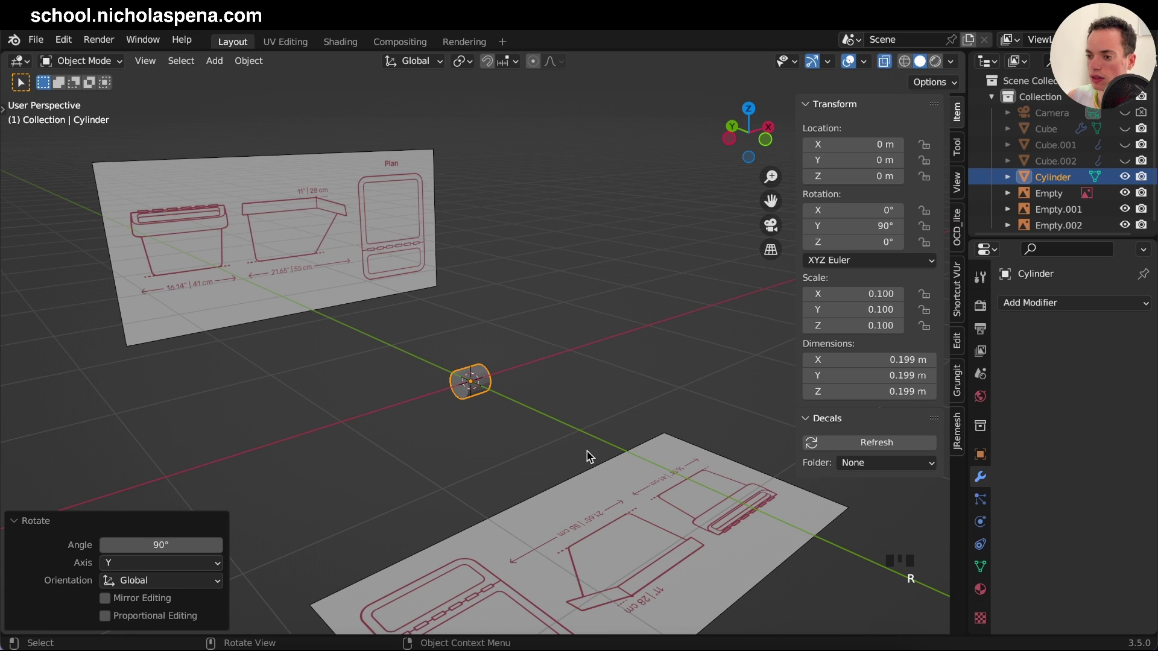
key("a")
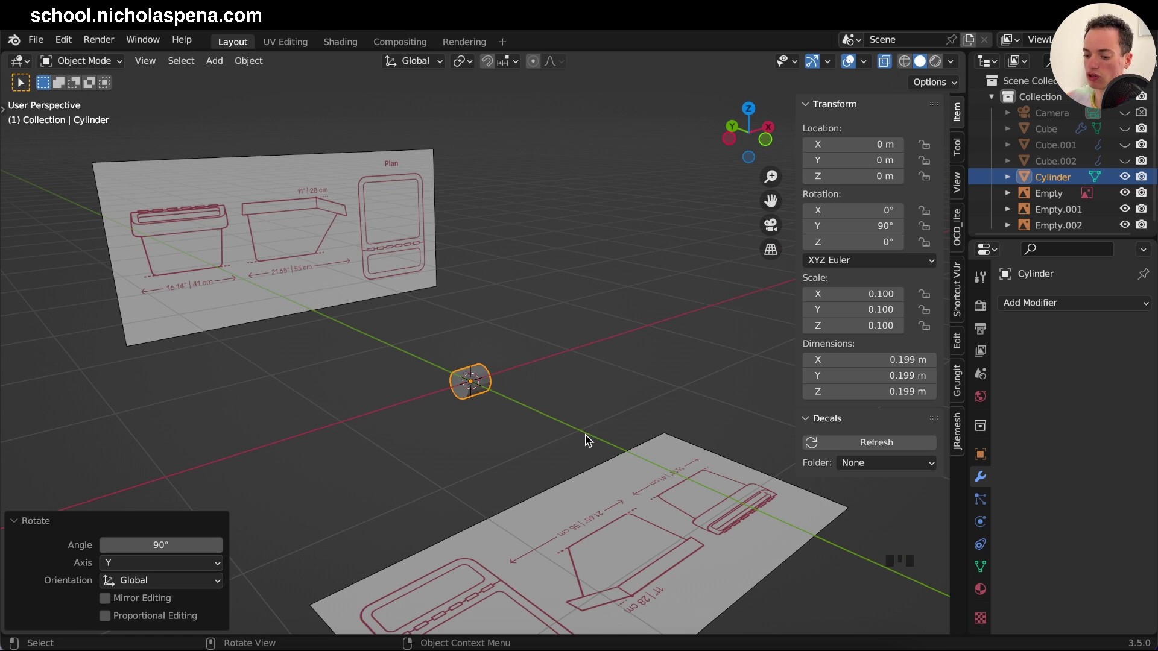
key("a")
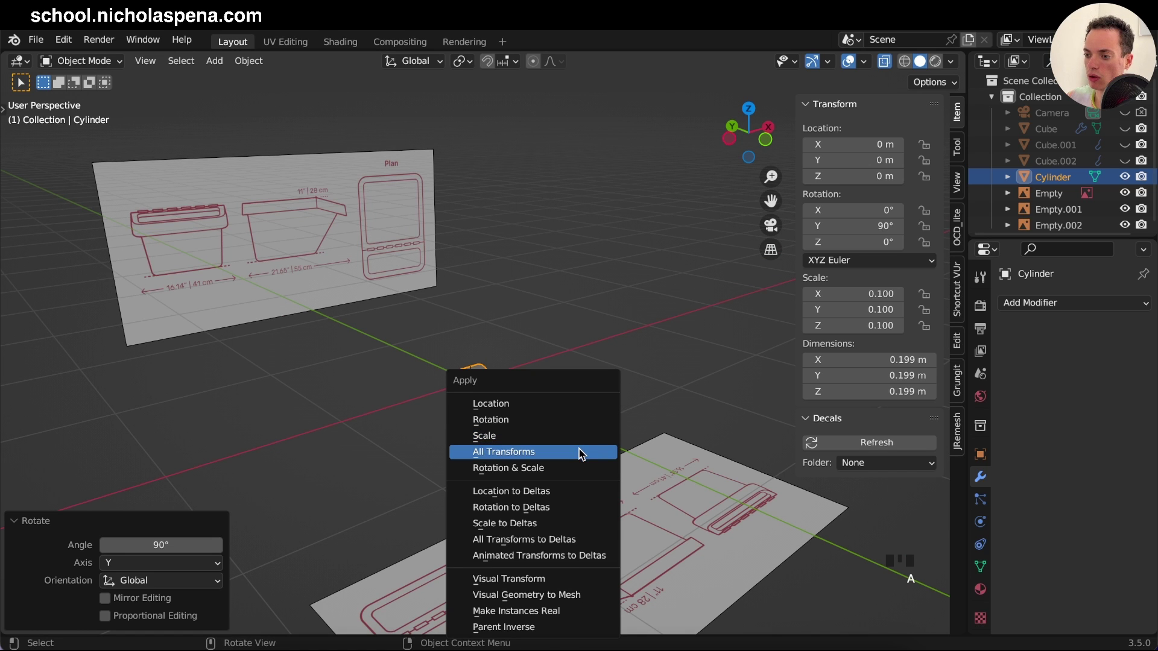
Step: Apply all transforms, then shrink and move the cylinder onto the first hinge rectangle
key("KP_7")
key("s")
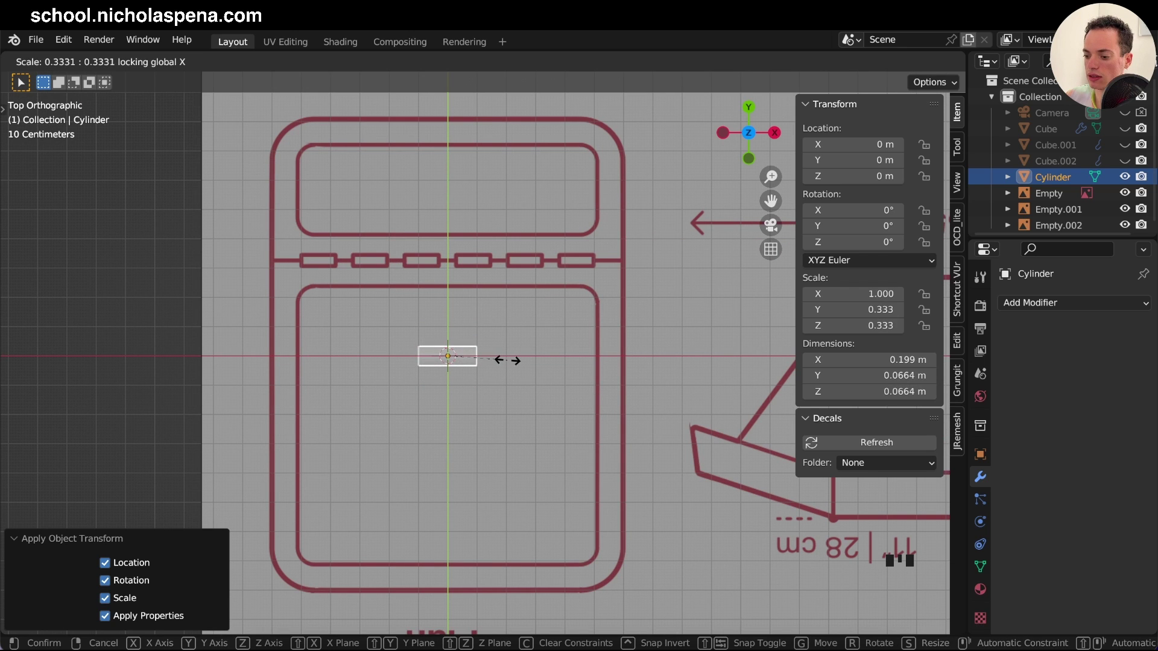
key("g")
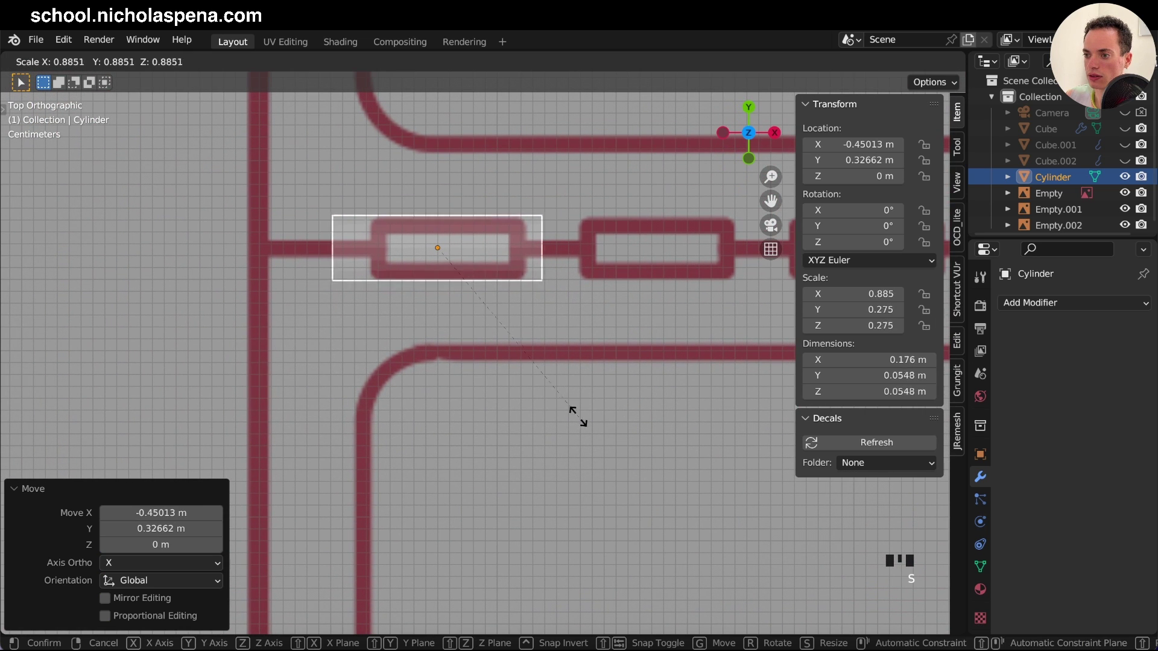
key("s")
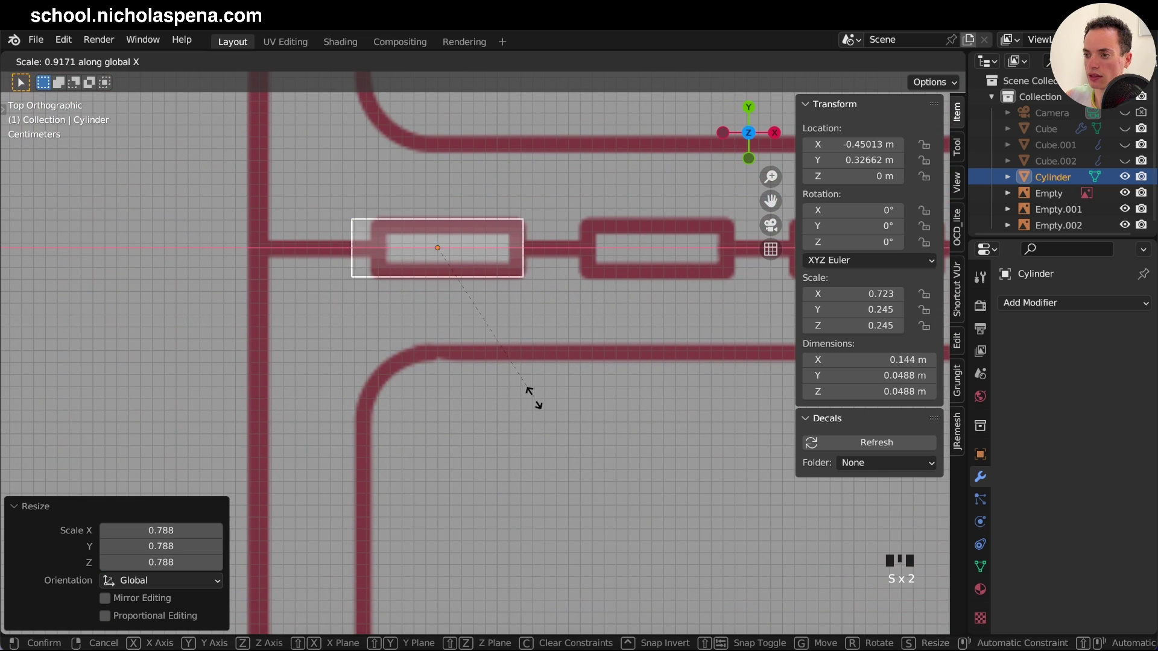
Step: Slide and scale the cylinder along X to fill the slot at 0.118 m long
key("g")
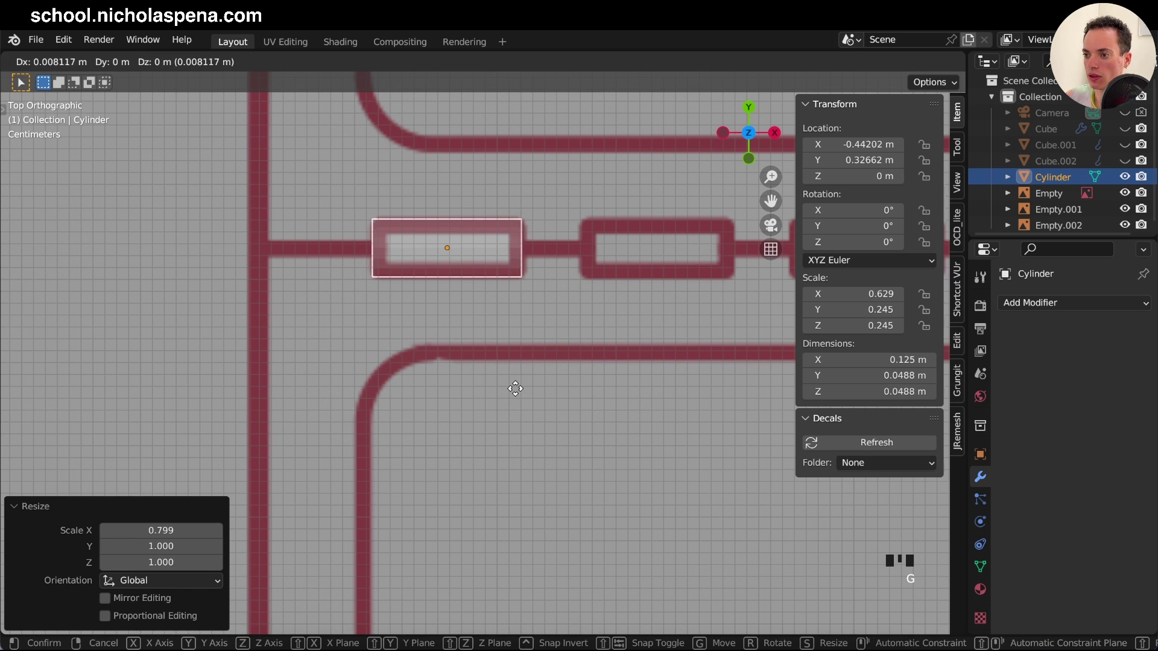
key("s")
key("s")
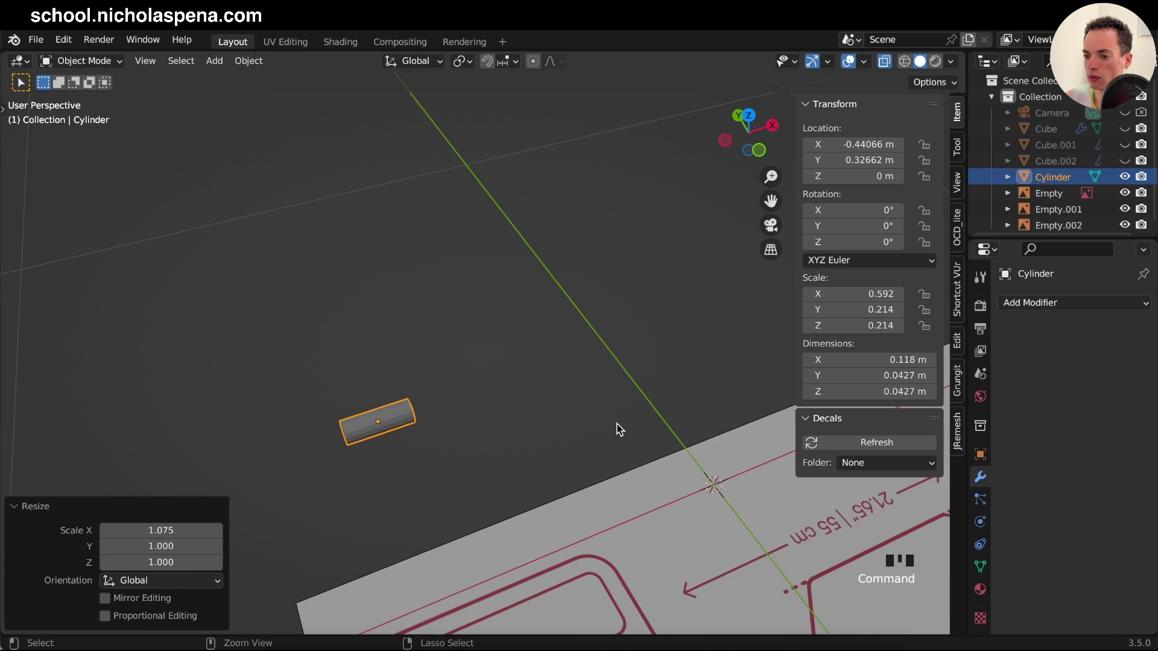
key("s")
key("KP_7")
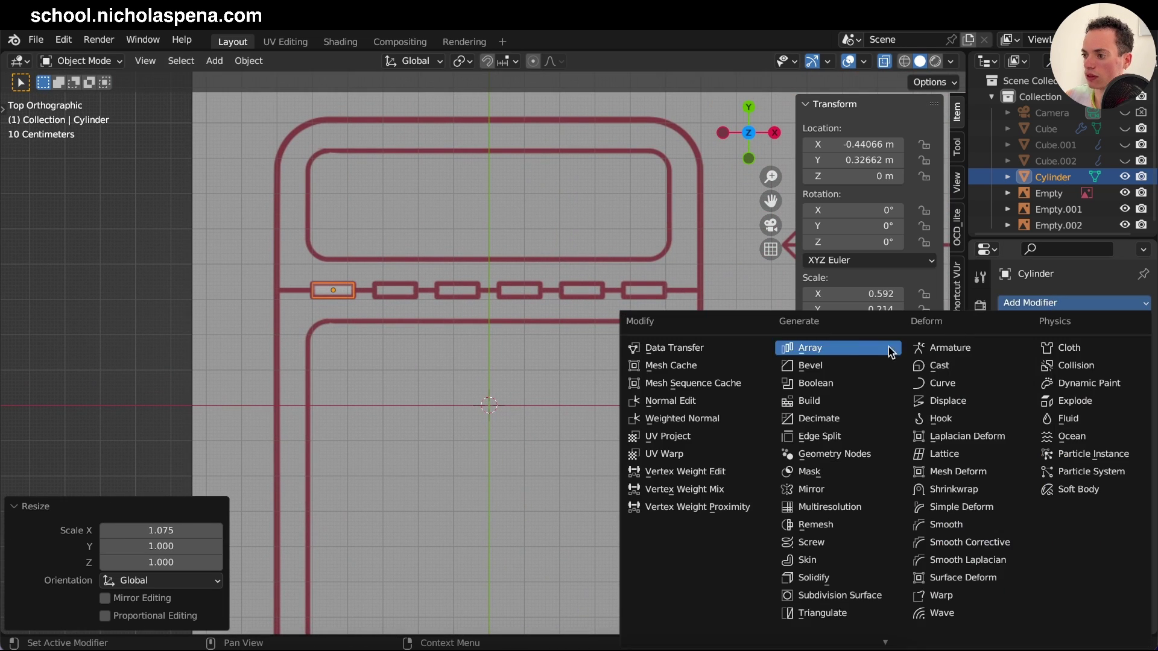
Step: Add an Array modifier with Count 6 and offset 1.5, shaded smooth
left_click_drag(868, 349, 1119, 451)
left_click_drag(1122, 461, 645, 364)
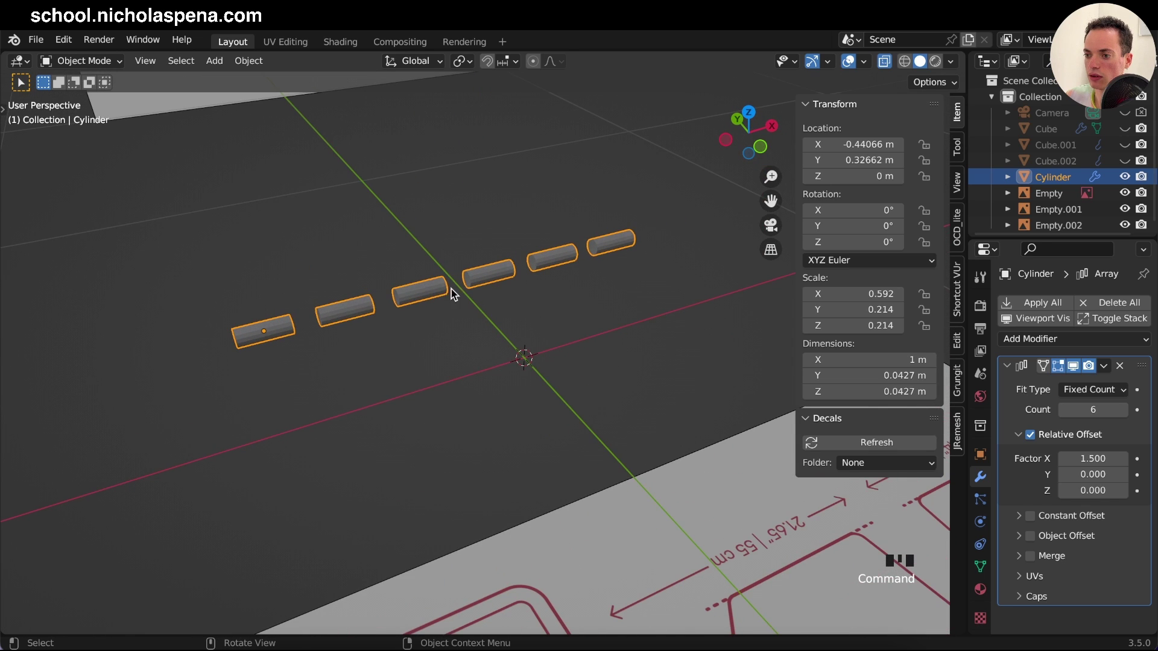
left_click_drag(433, 289, 427, 306)
key("alt+z")
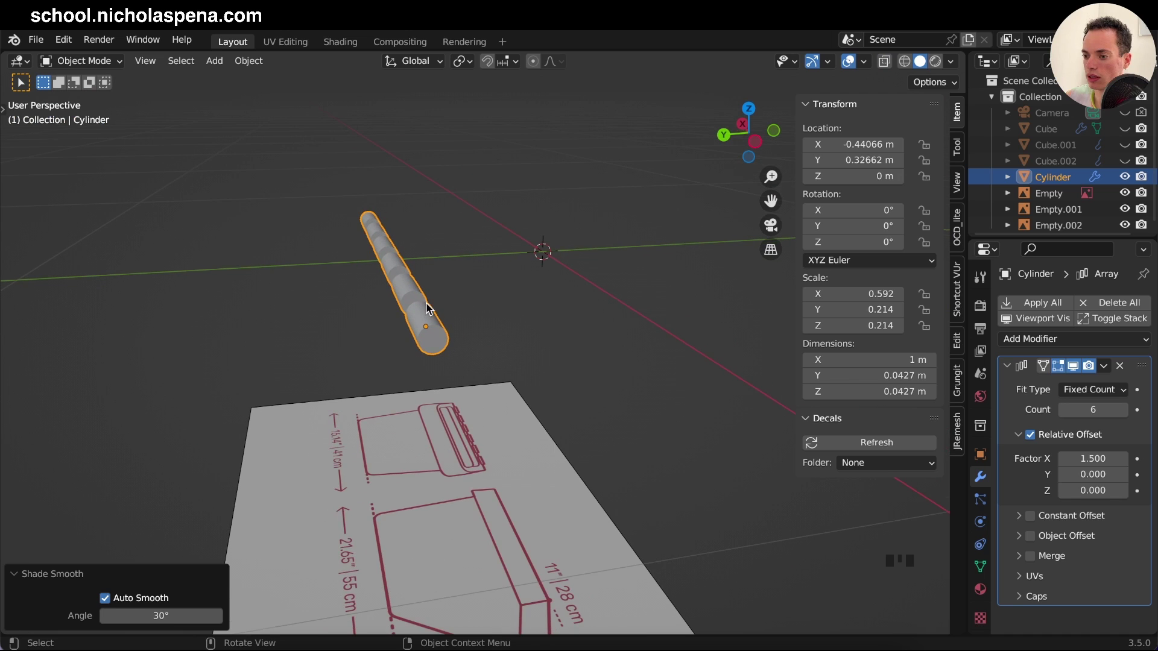
Step: Unhide the bin objects and lift the hinge row up along Z onto the lid
left_click(1120, 160)
left_click(1126, 143)
left_click(1128, 132)
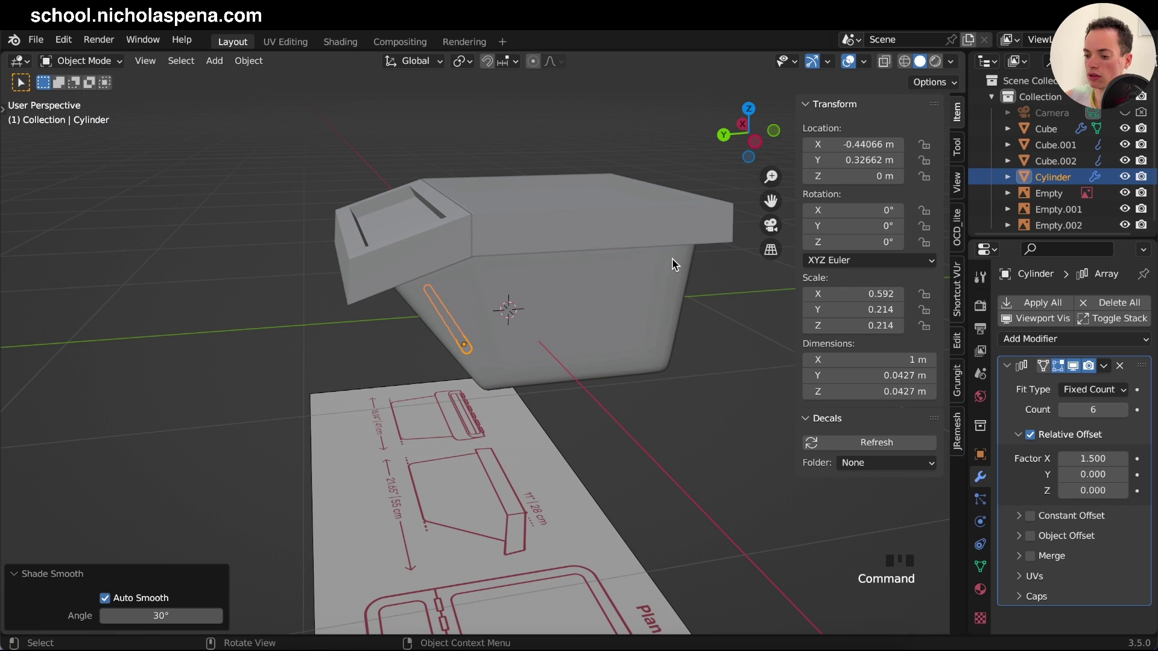
key("g")
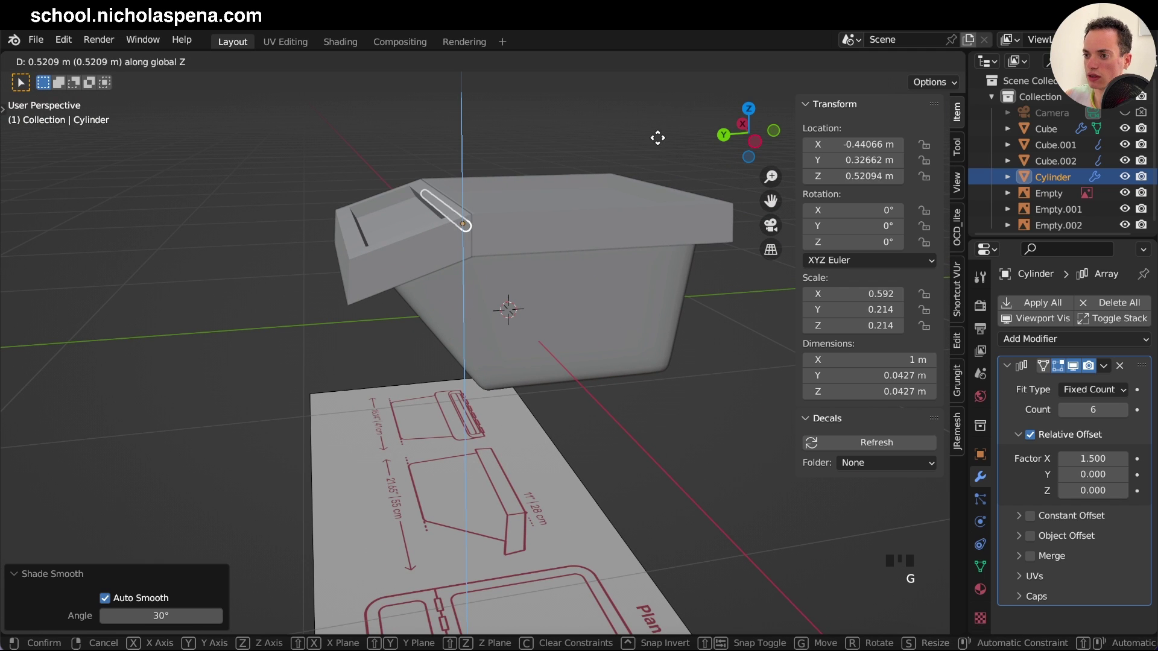
key("KP_1")
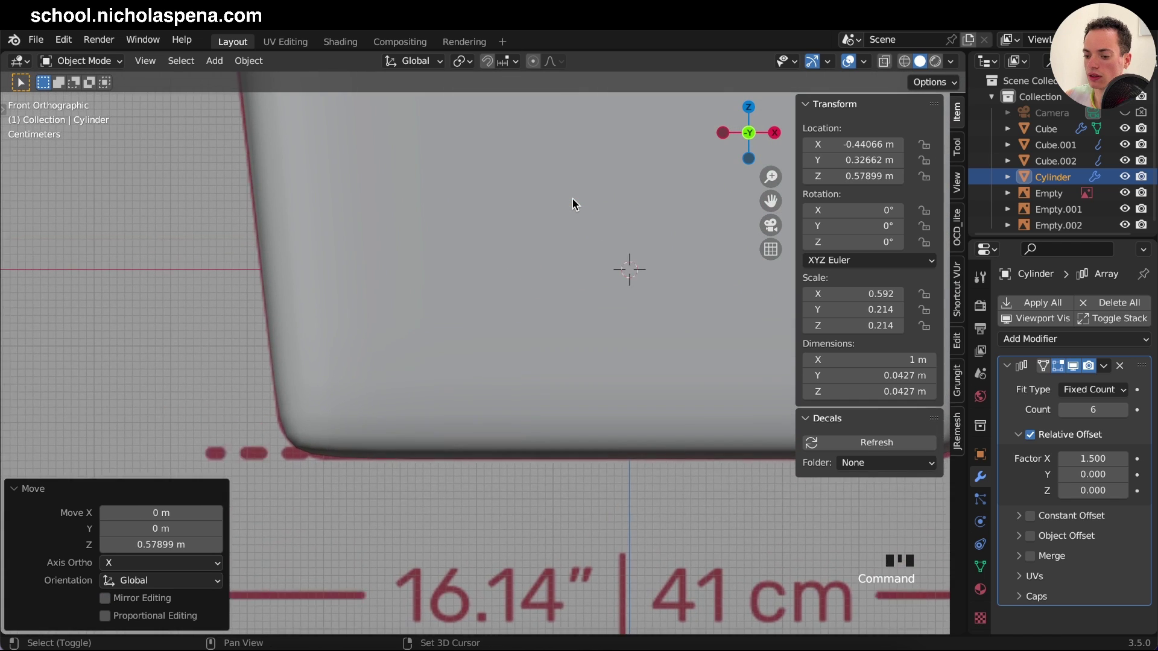
key("alt+z")
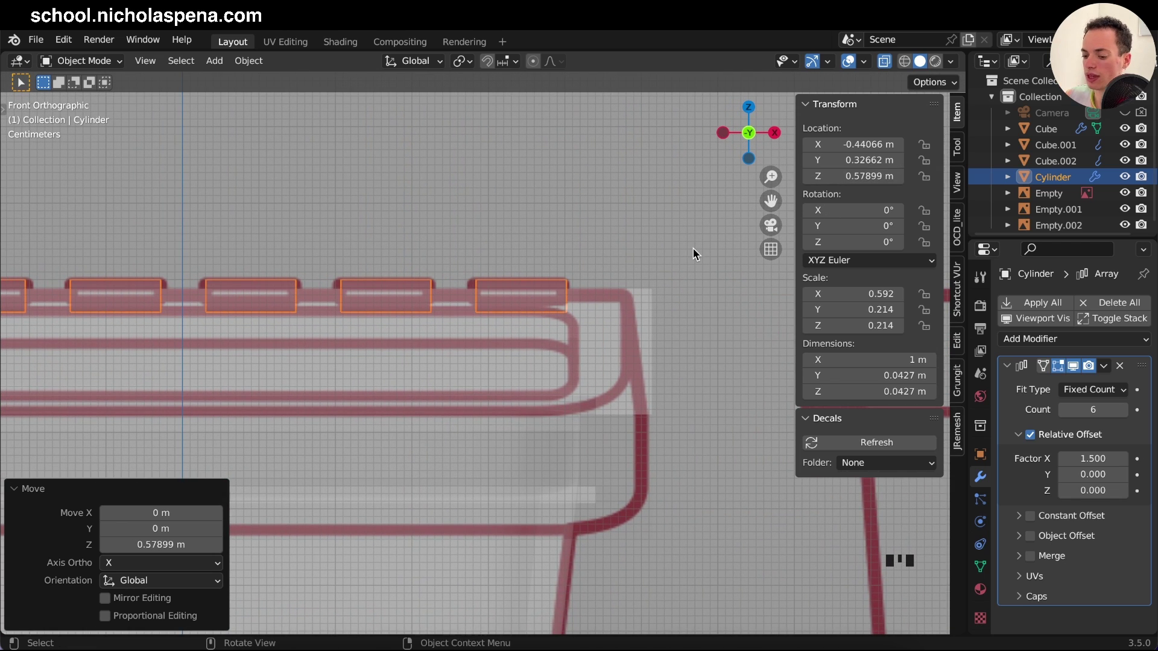
key("alt+z")
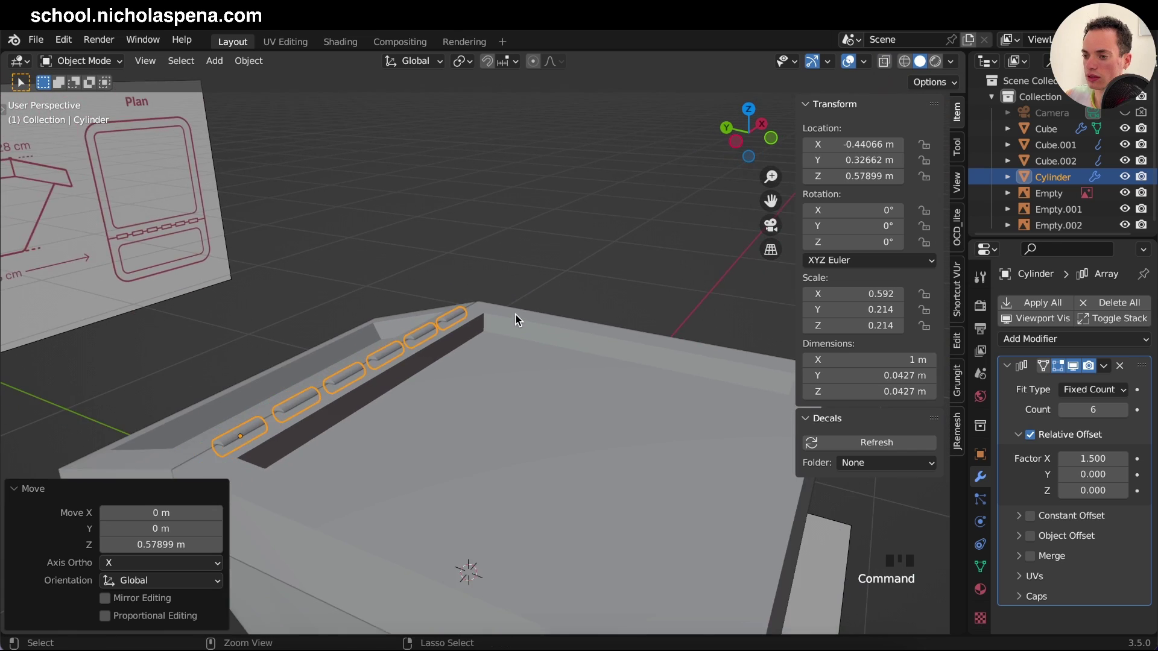
Step: Select the lid flap Cube.002, test-rotate it about X and undo back to closed
left_click(535, 386)
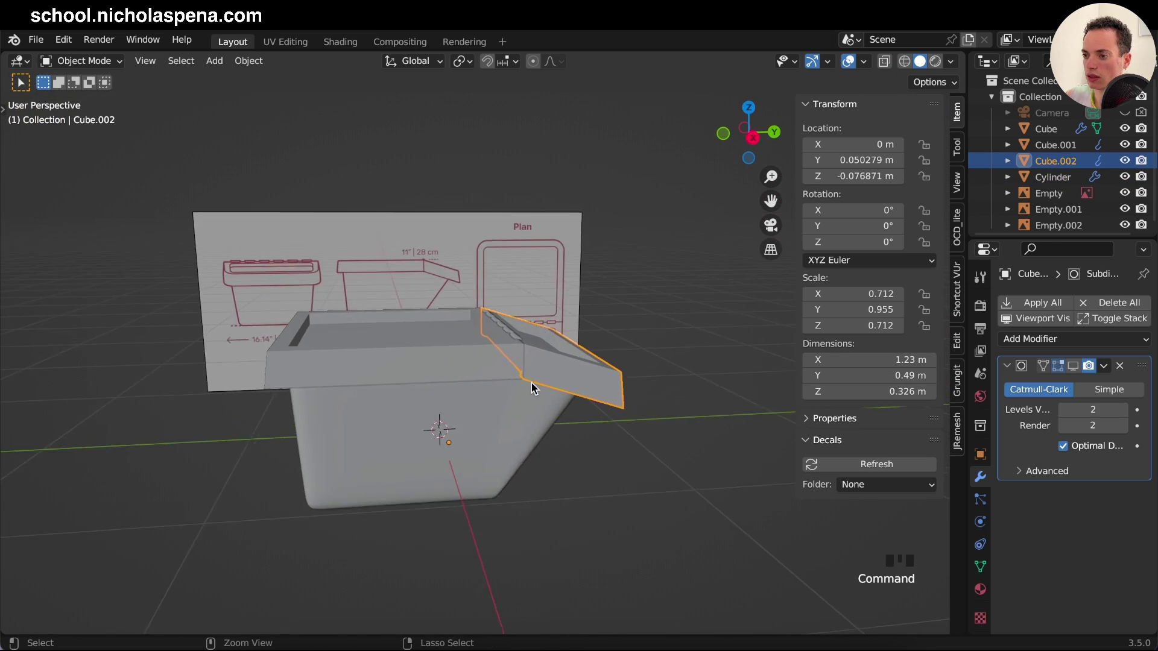
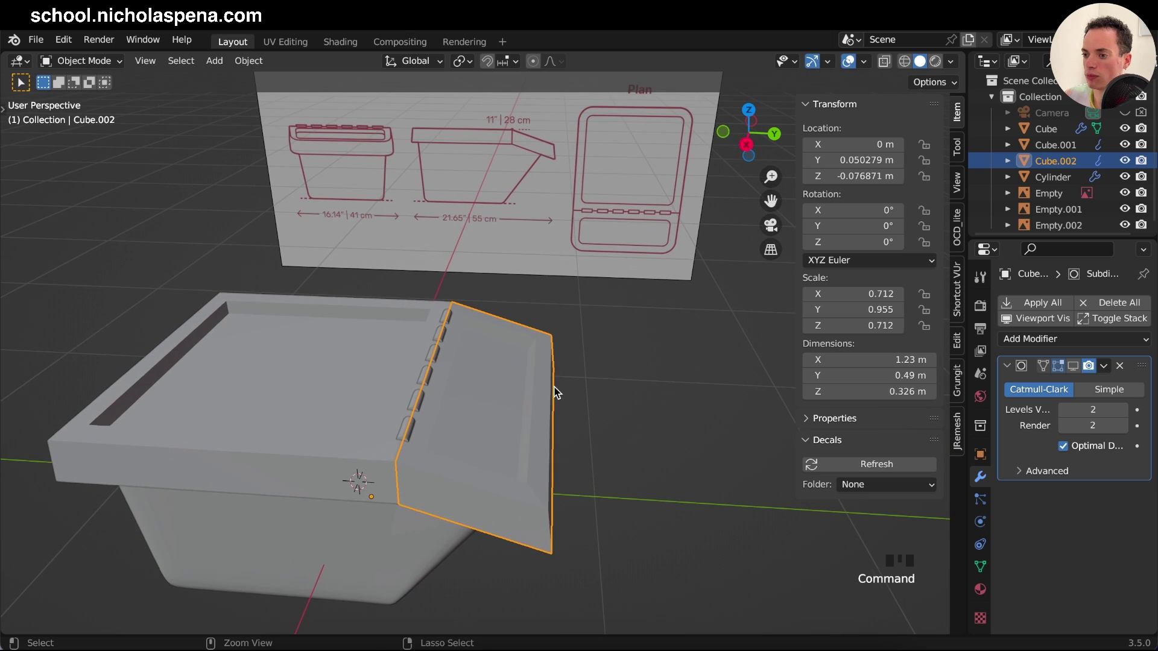
left_click(448, 313)
left_click(500, 405)
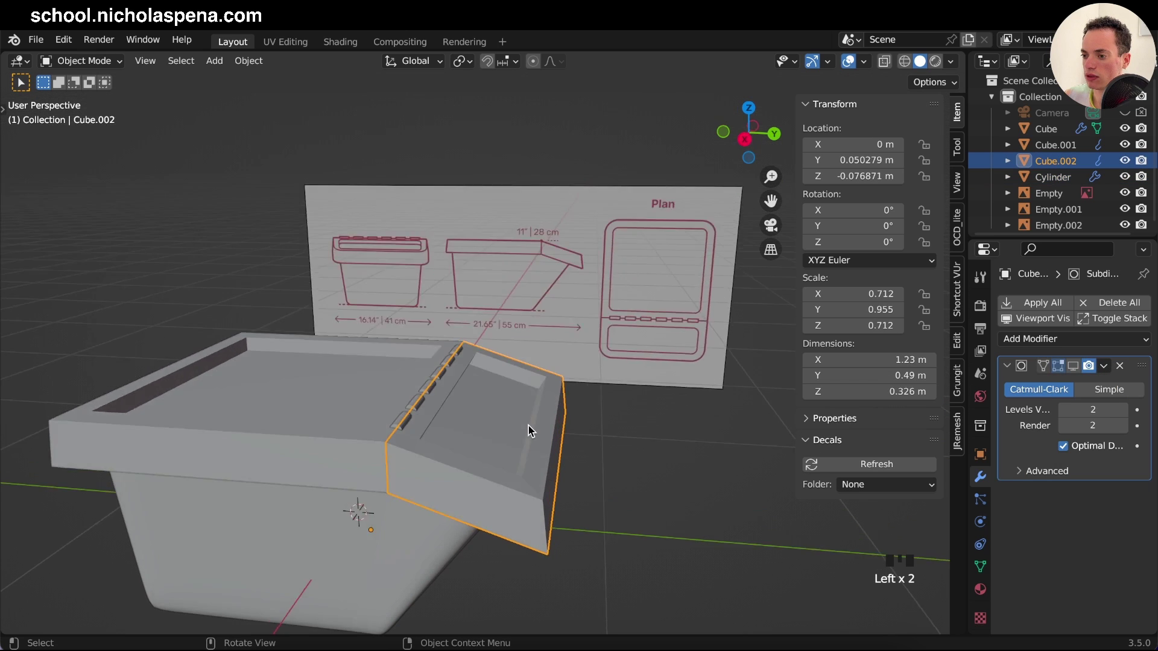
key("r")
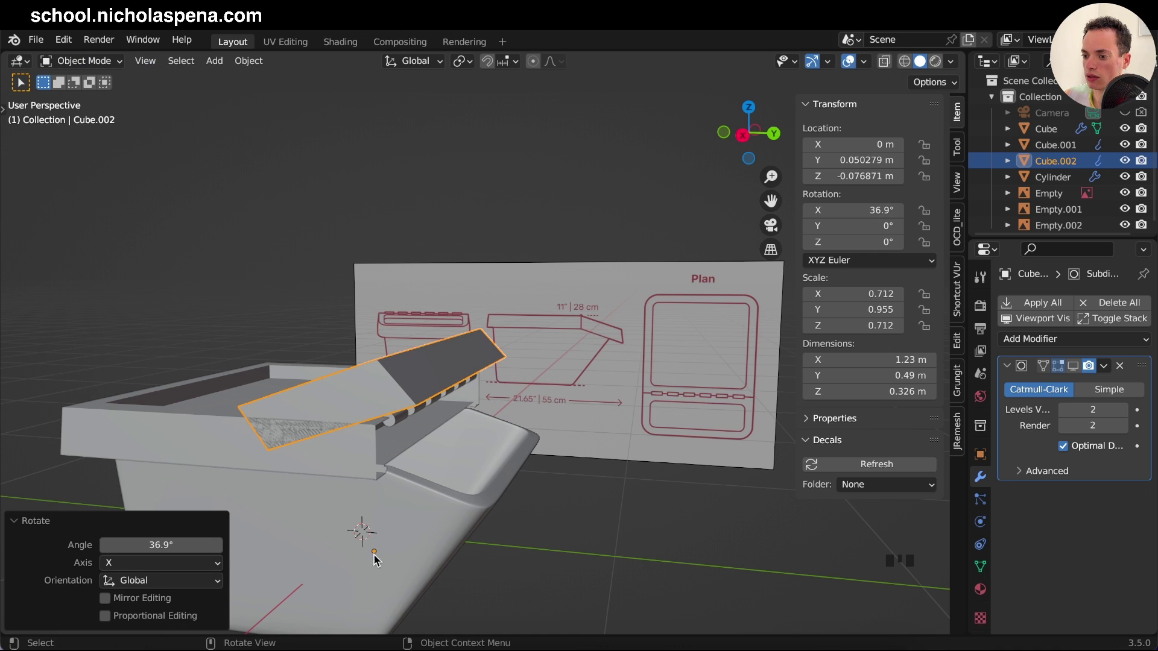
key("z")
left_click_drag(513, 417, 364, 509)
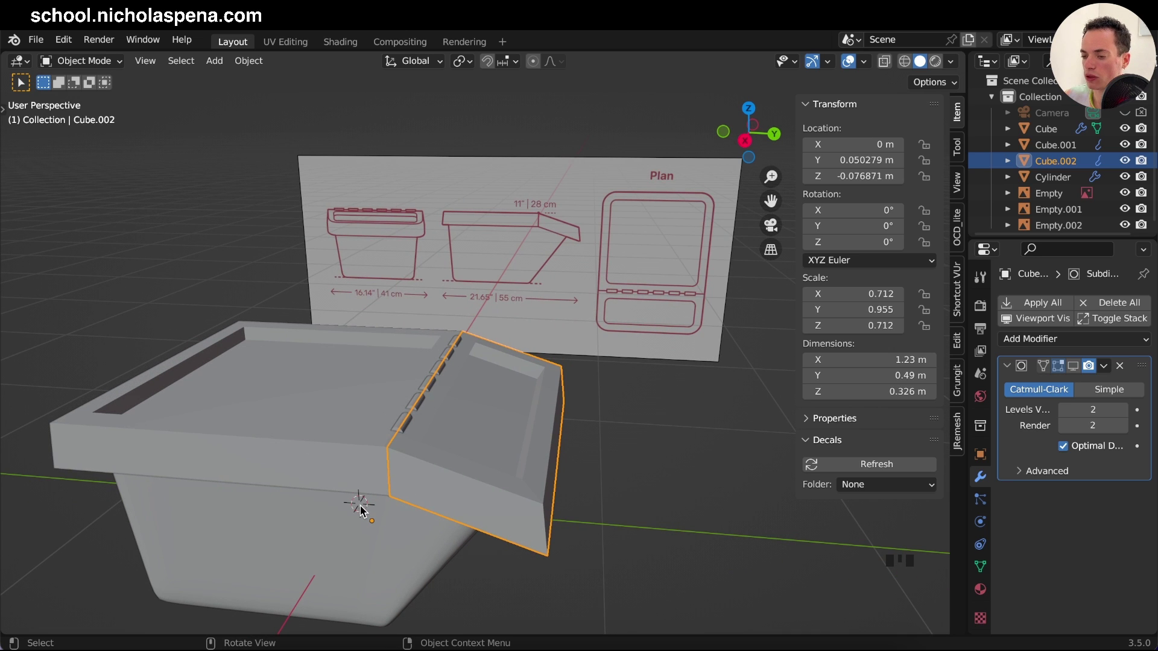
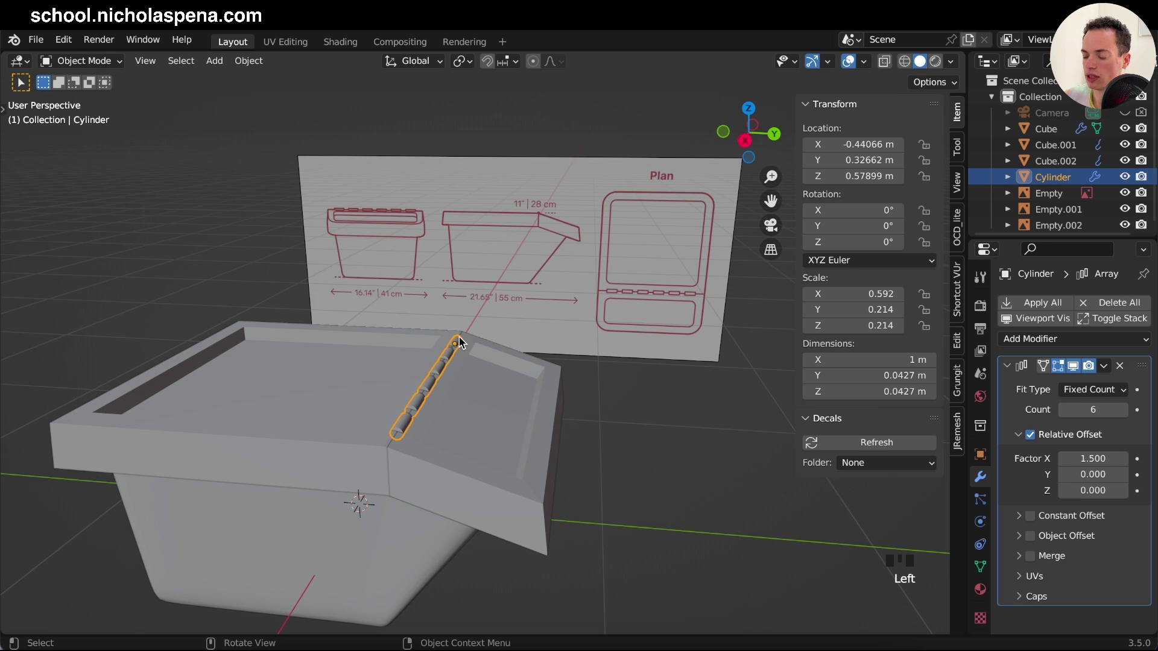
Step: Place the 3D cursor at the hinge row's end and change the pivot setting after a cancelled trial rotation
key("shift+s")
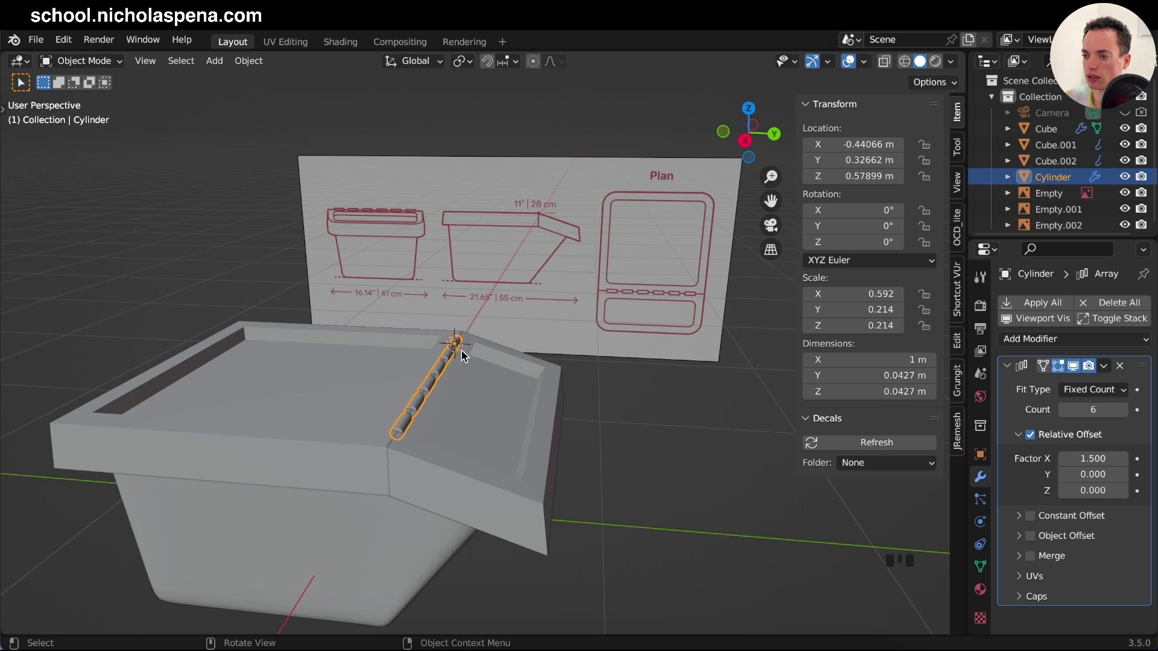
left_click(523, 403)
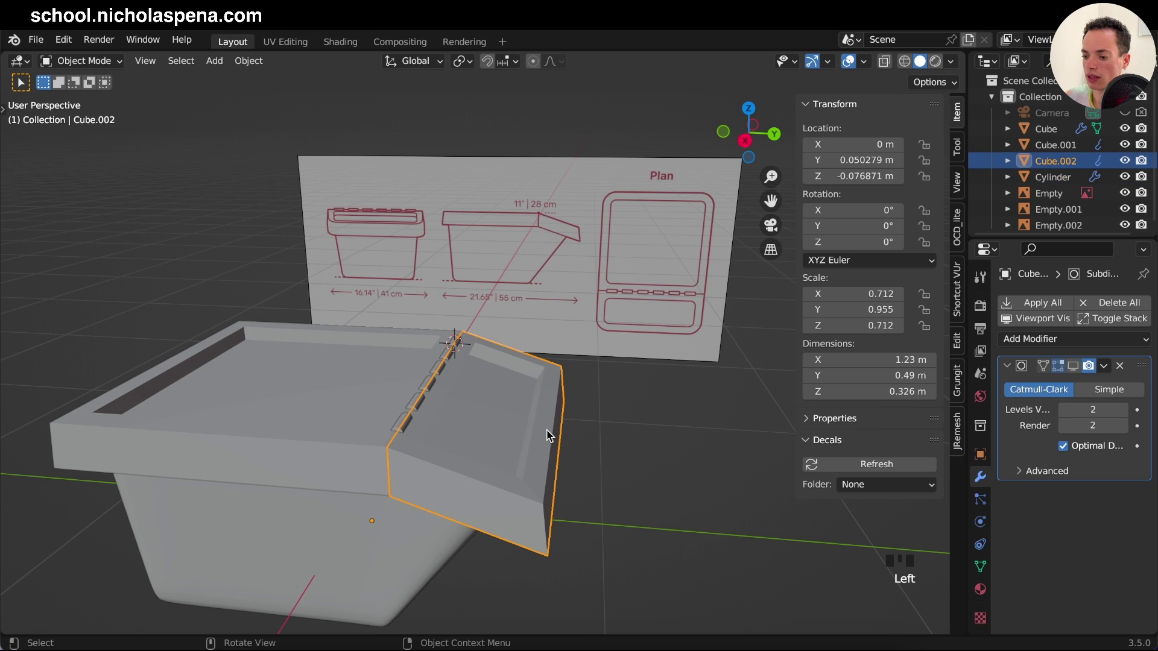
key("r")
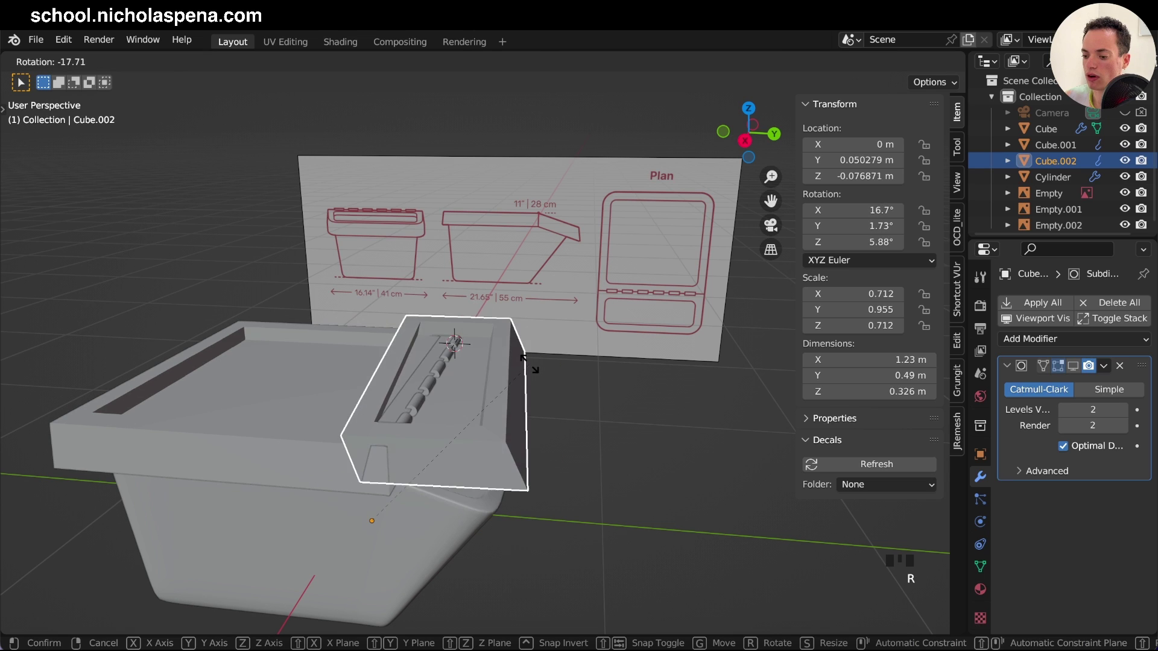
key("r")
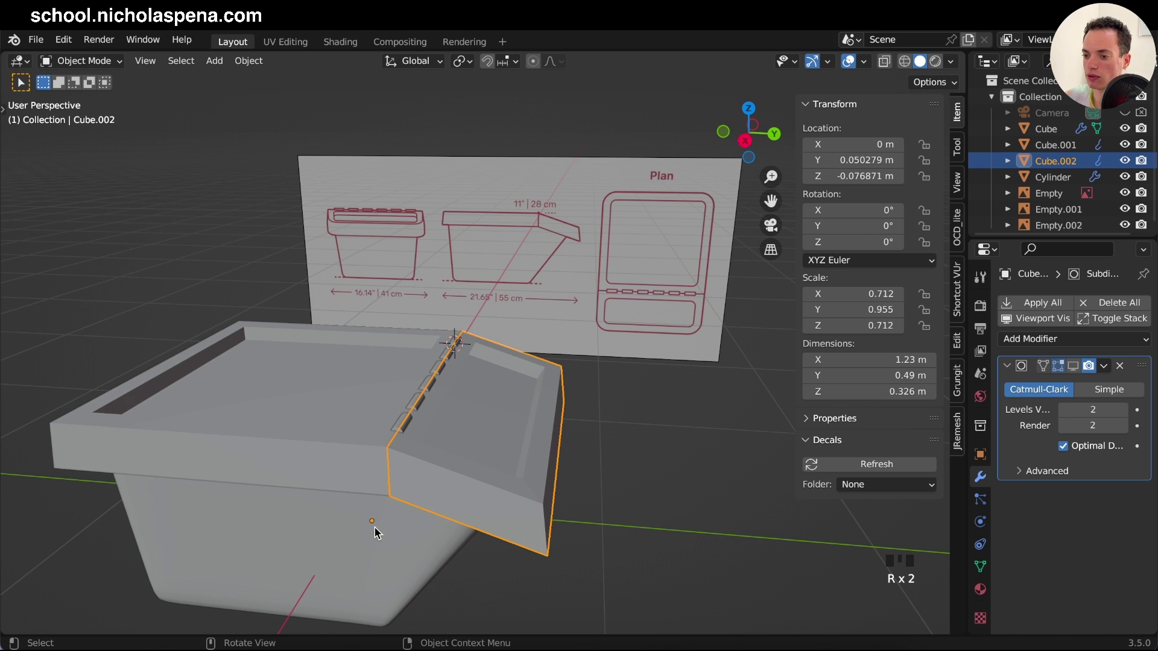
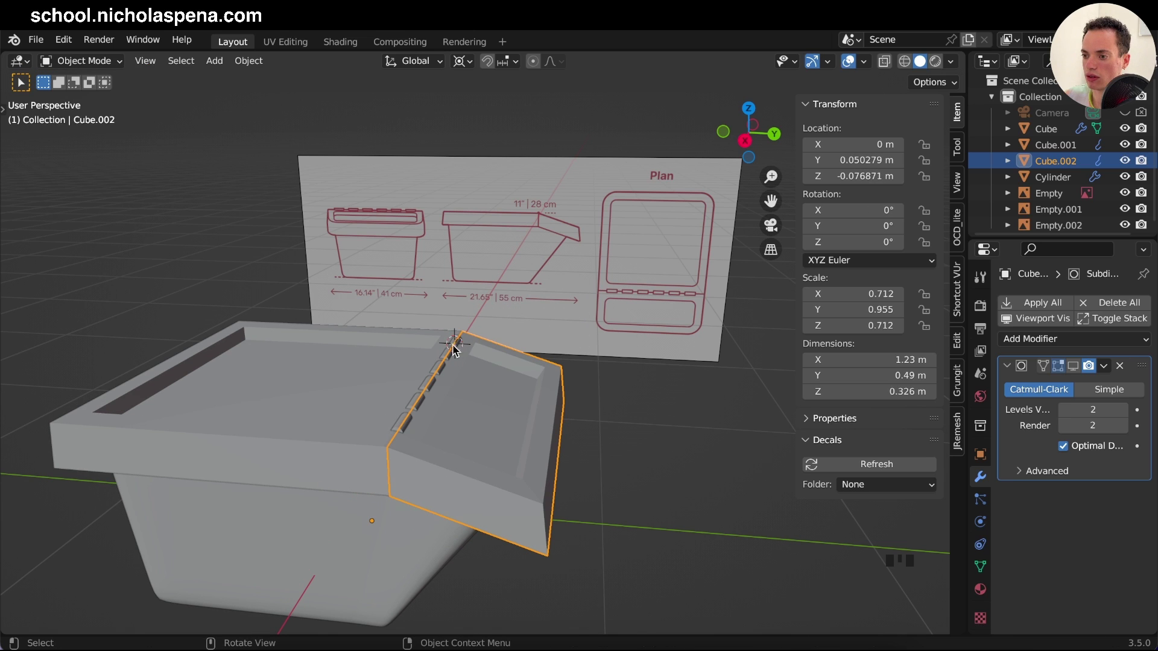
left_click_drag(461, 62, 516, 120)
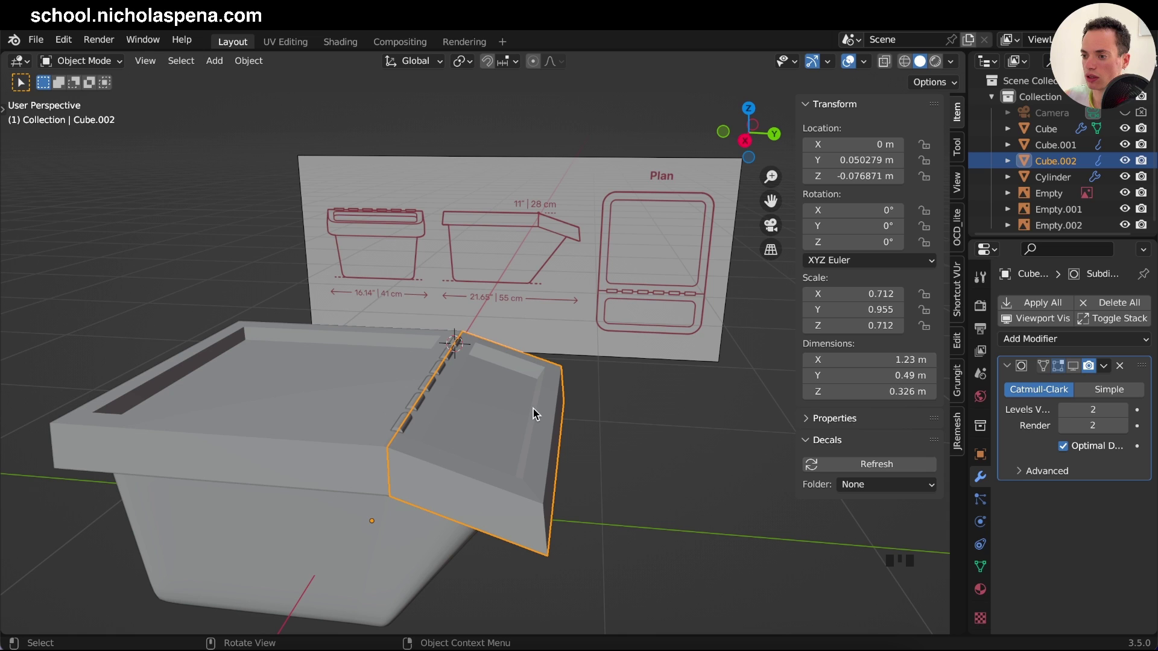
left_click(536, 378)
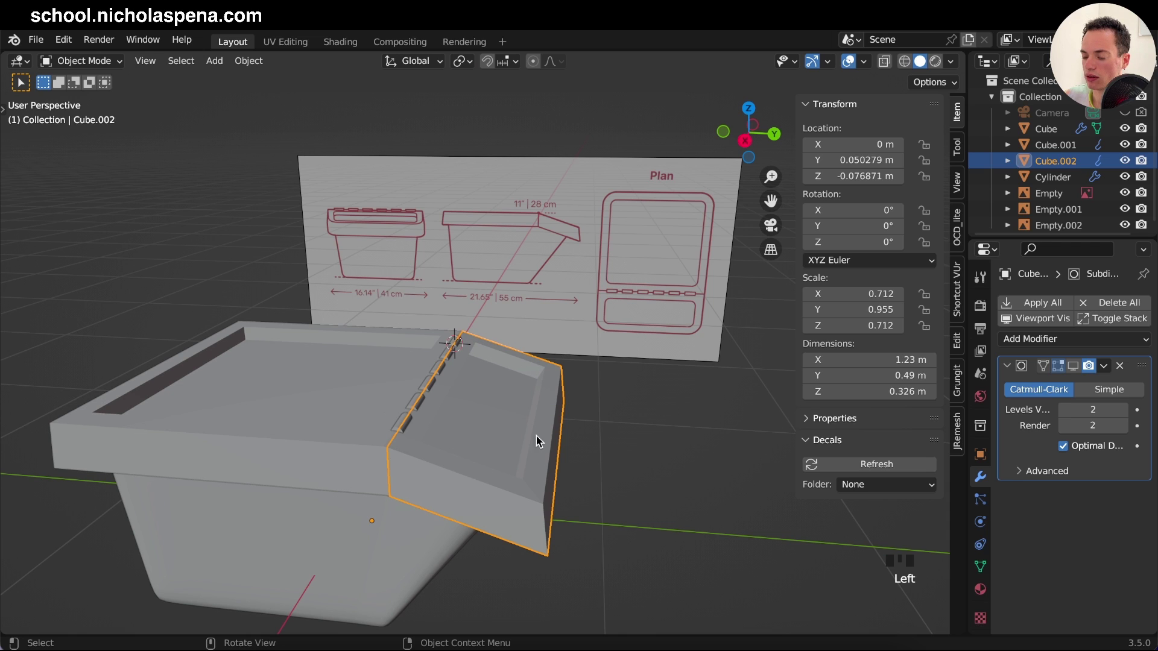
Step: Snap Cube.002's origin to the 3D cursor and rotate the lid flap open 70° about X
key("shift+s")
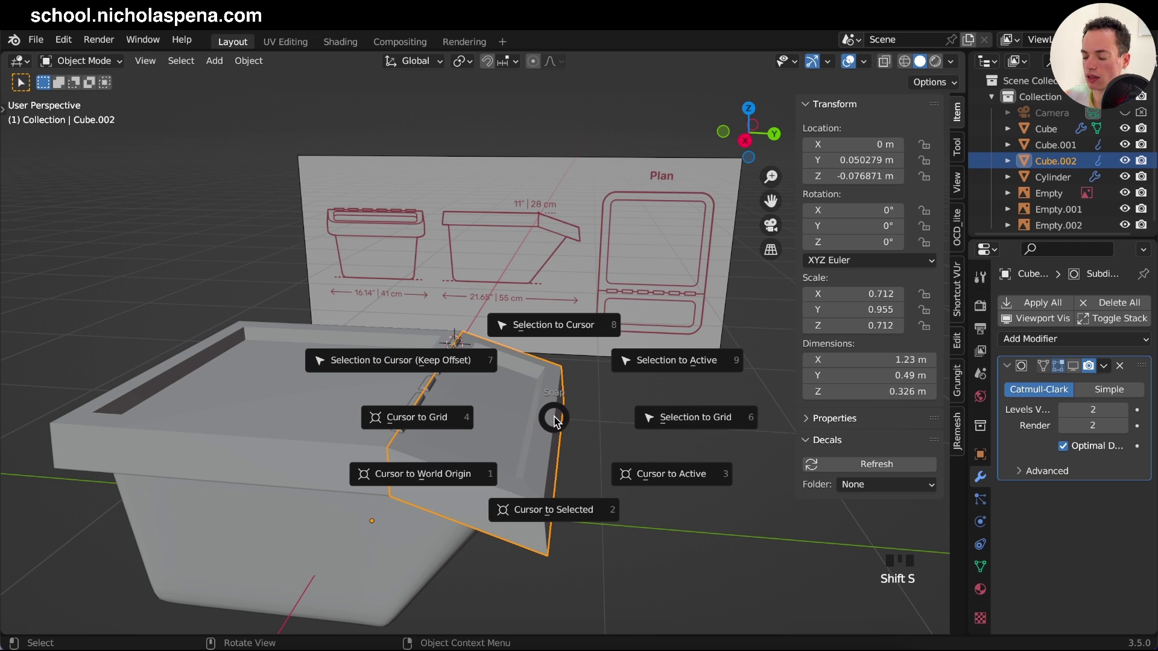
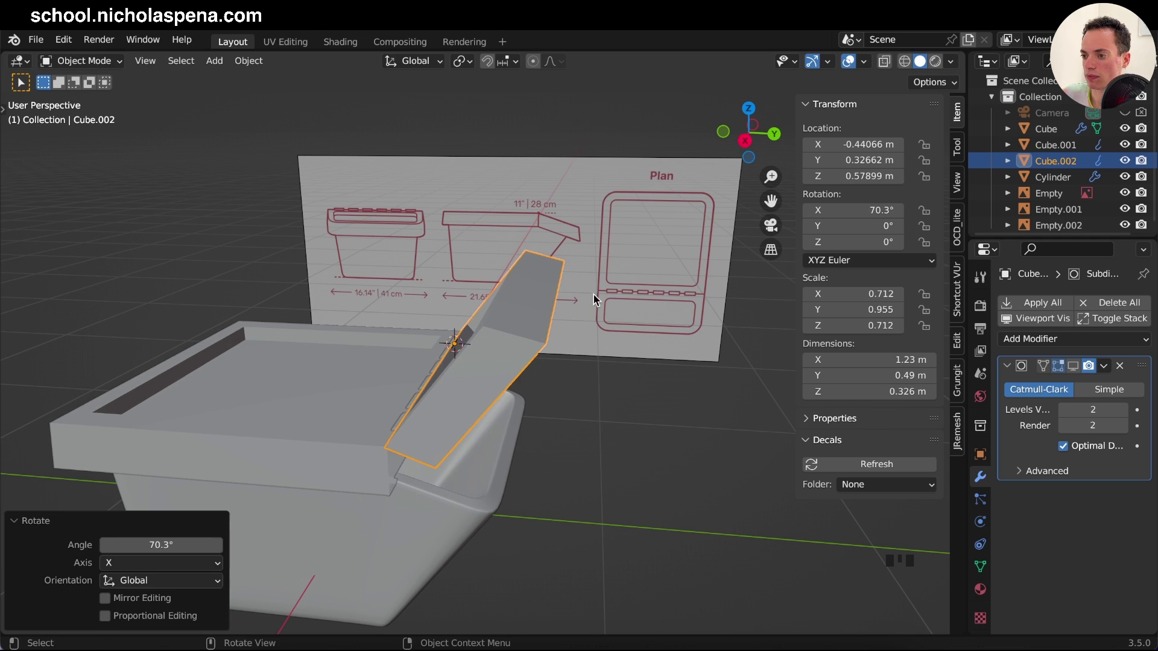
left_click(633, 357)
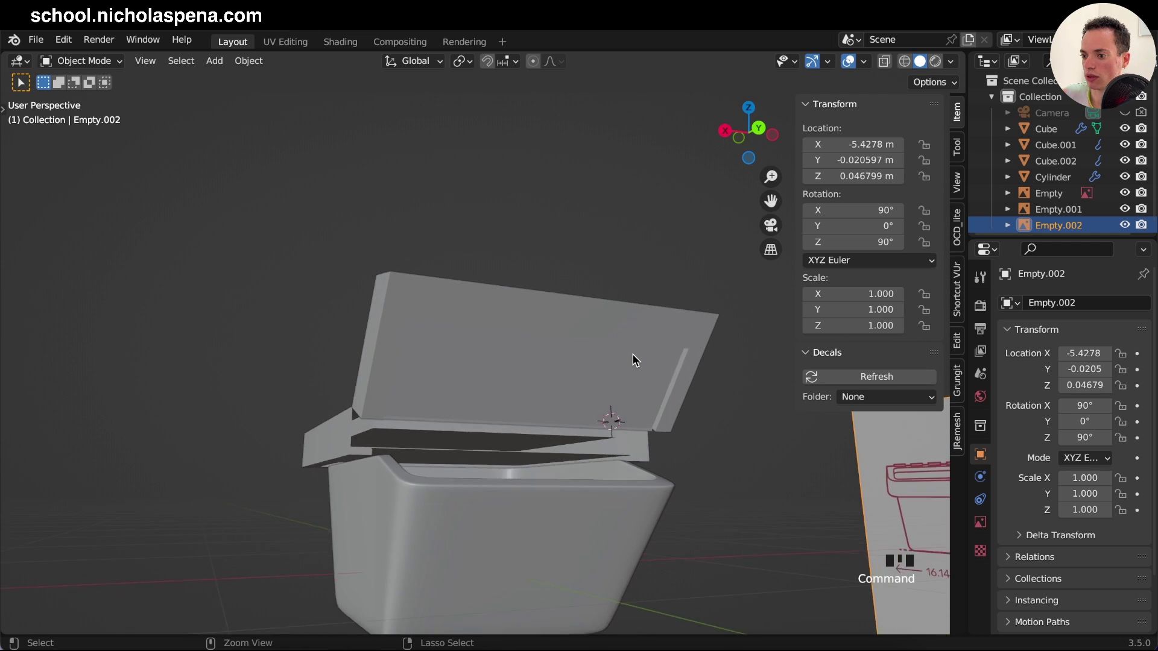
left_click(310, 475)
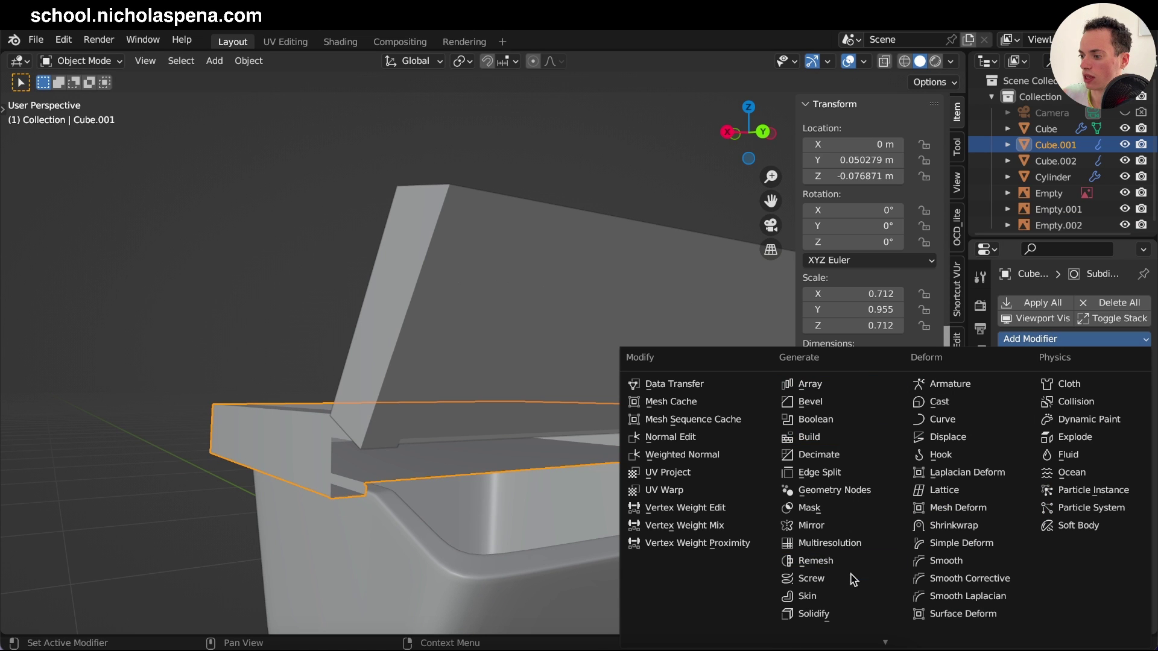
Step: Add a Solidify modifier to Cube.001, 0.01 m thick, offset -1, Even Thickness on
left_click(849, 613)
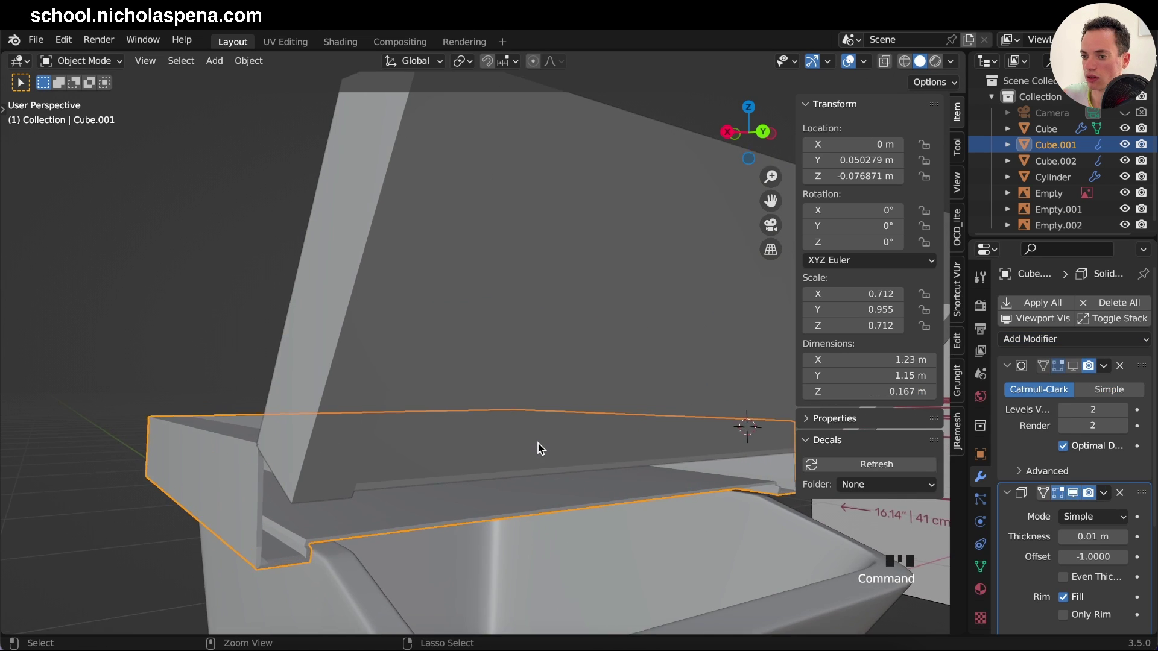
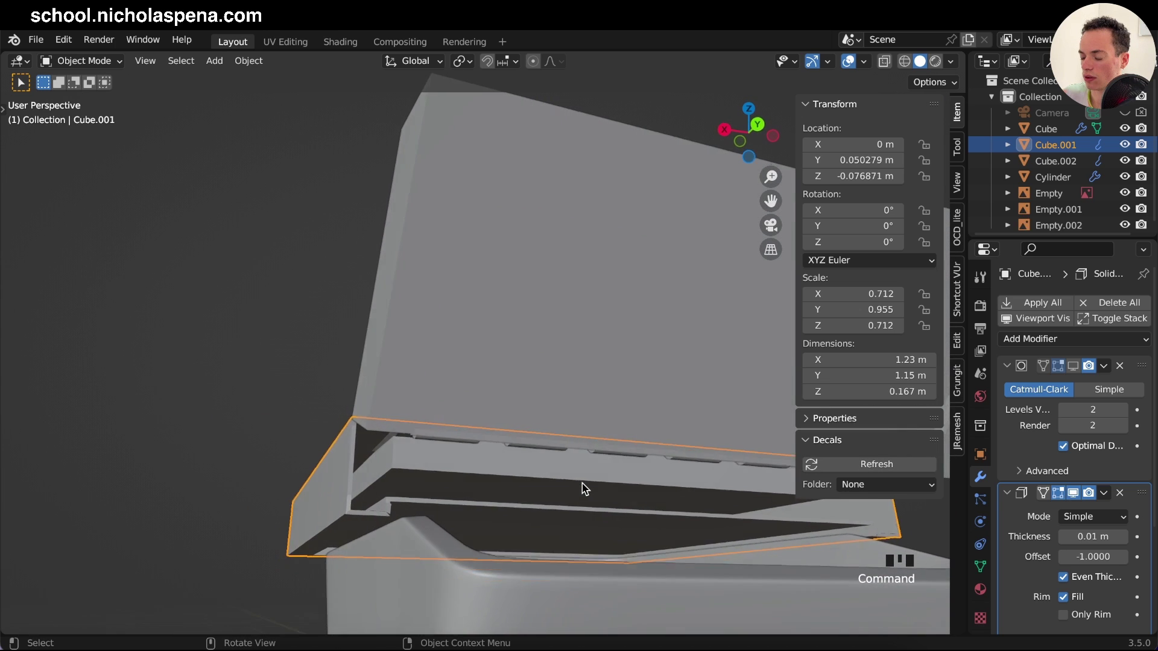
key("Tab")
key("Tab")
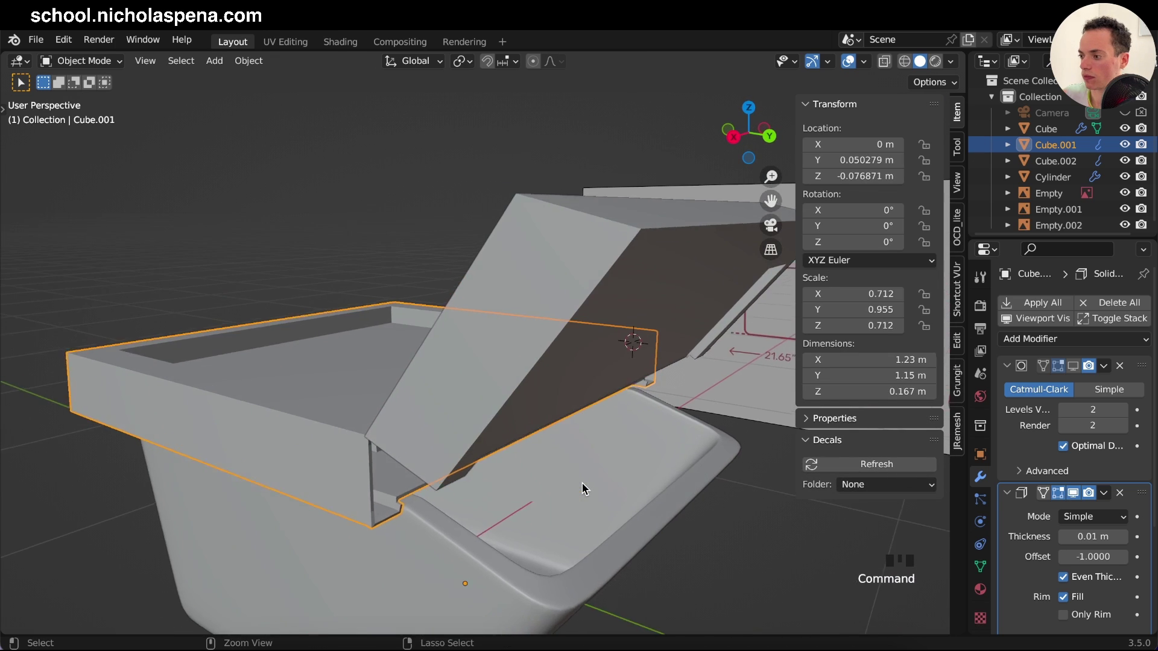
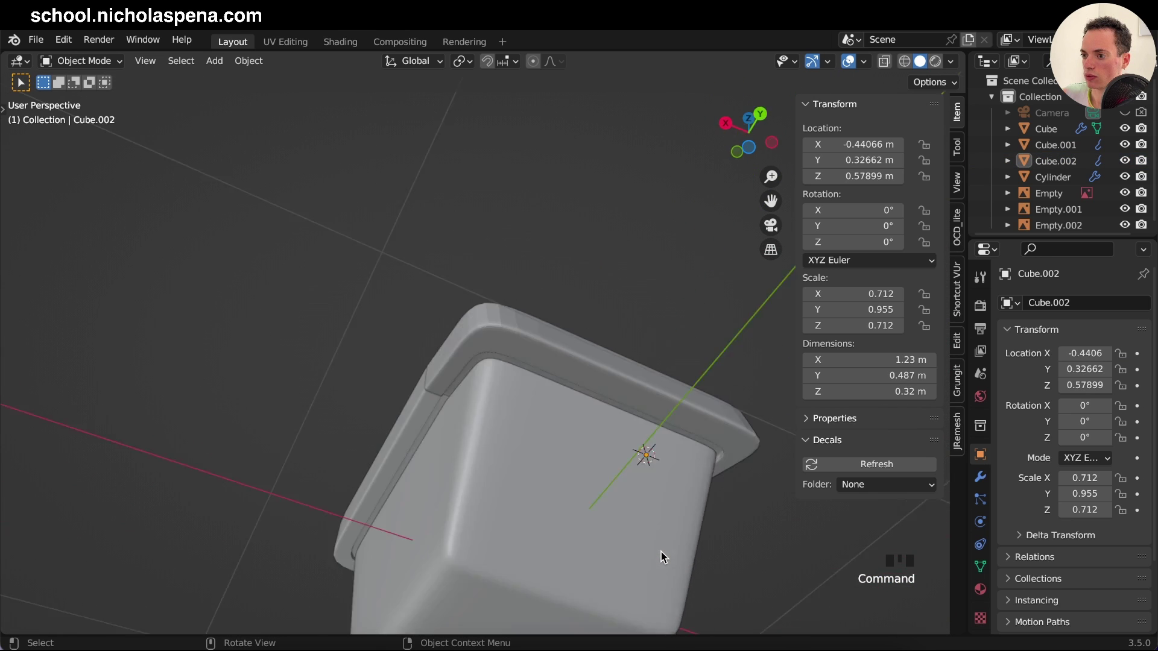
Step: Raise the Subdivision render level to 3 on the lid pieces
left_click(549, 443)
left_click_drag(549, 443, 390, 378)
left_click(390, 378)
left_click_drag(392, 378, 470, 380)
left_click(469, 380)
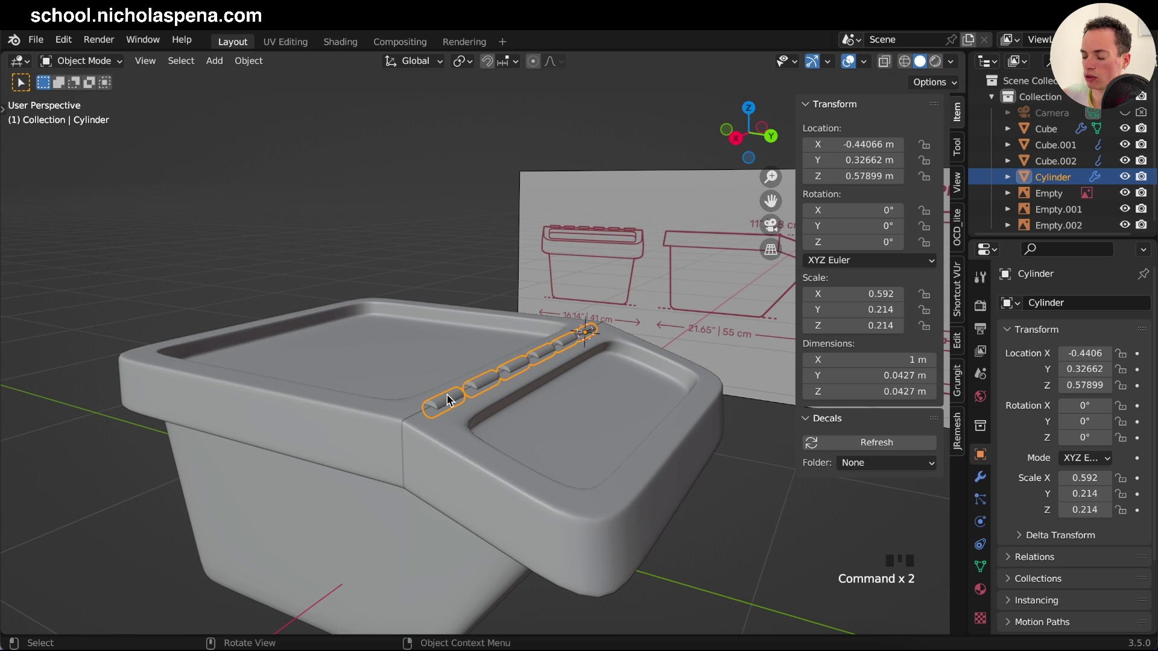
key("KP_7")
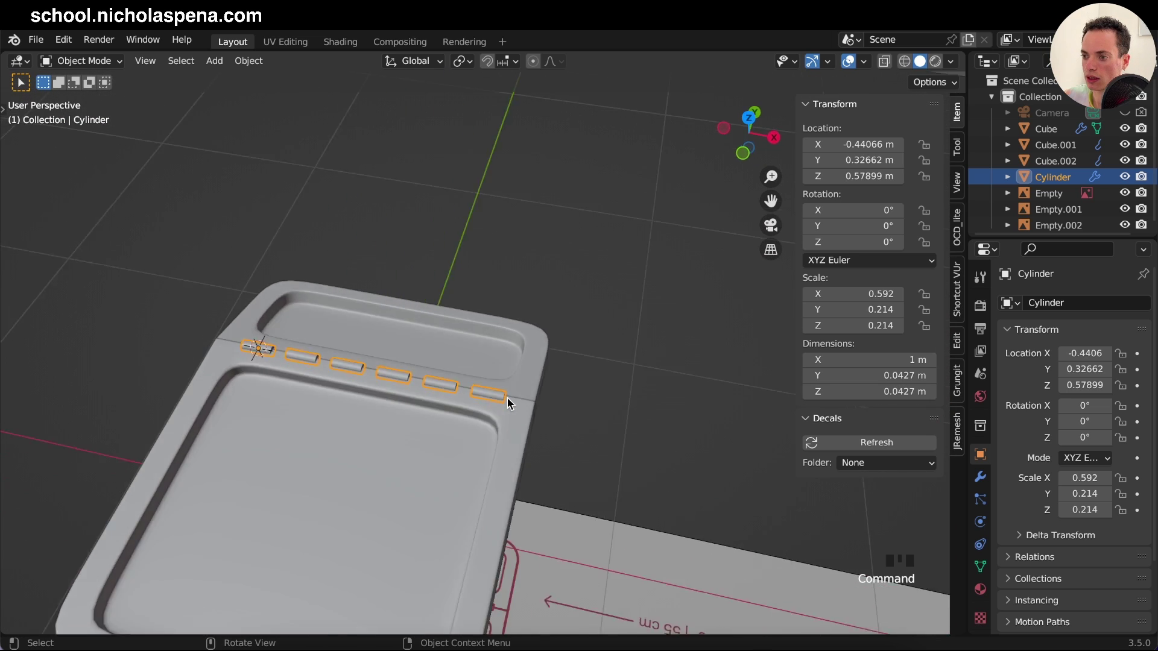
left_click(511, 400)
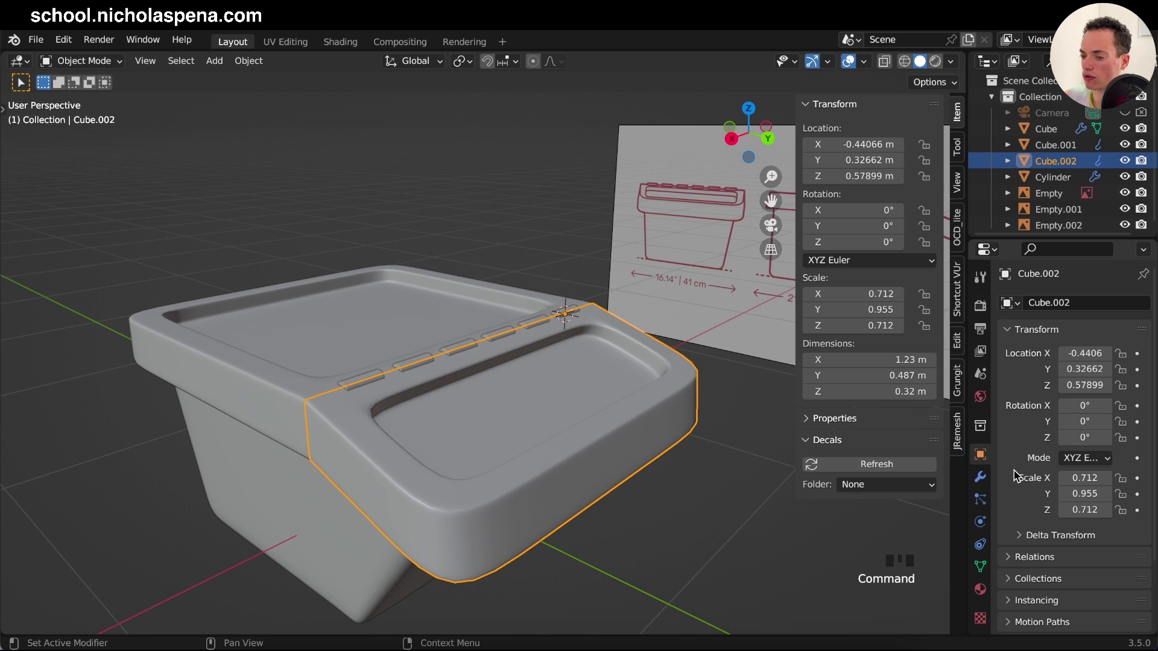
left_click(986, 481)
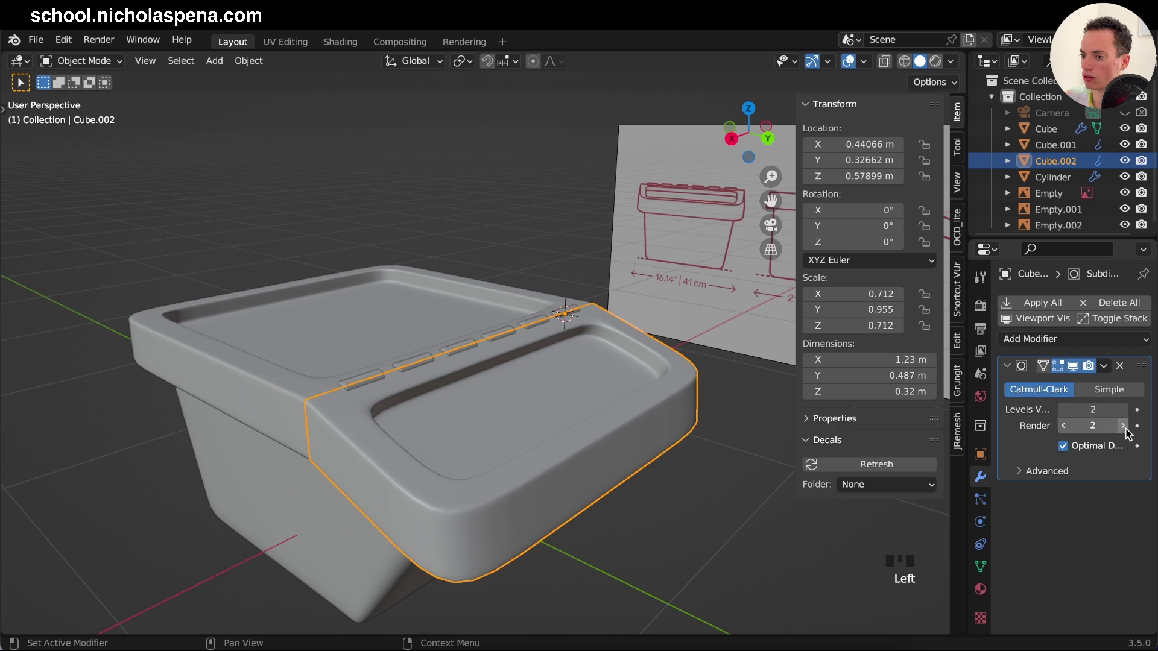
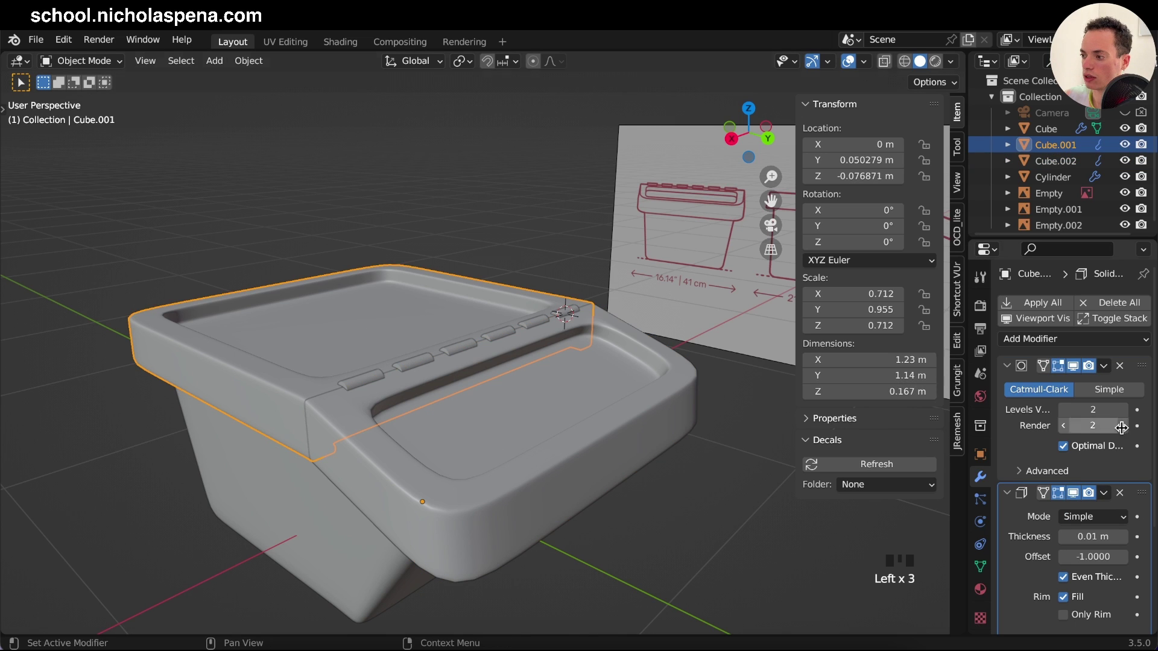
left_click_drag(1122, 430, 601, 440)
Step: Give Cube.002 an even-thickness Solidify modifier and save bin1.blend
left_click(601, 443)
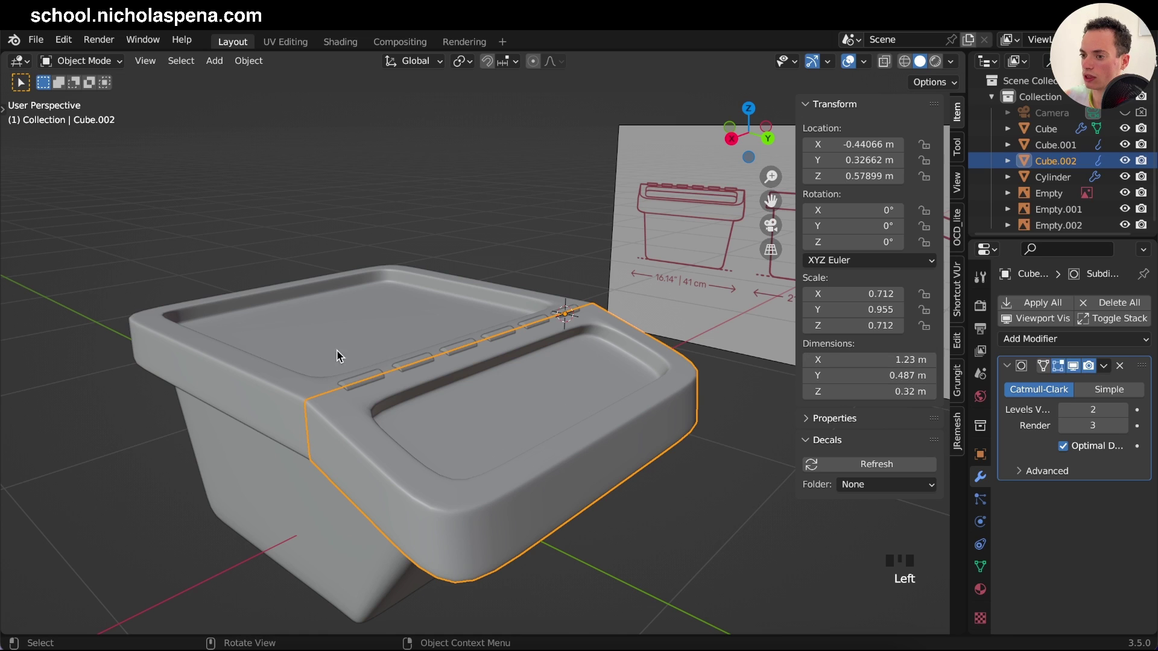
left_click(323, 338)
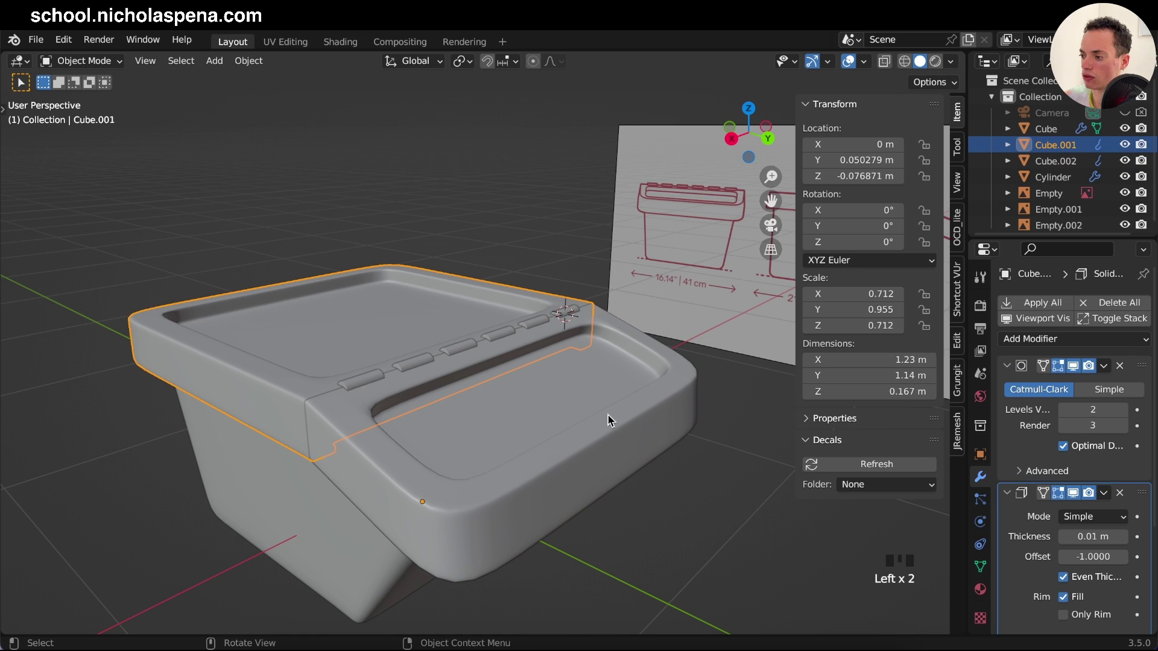
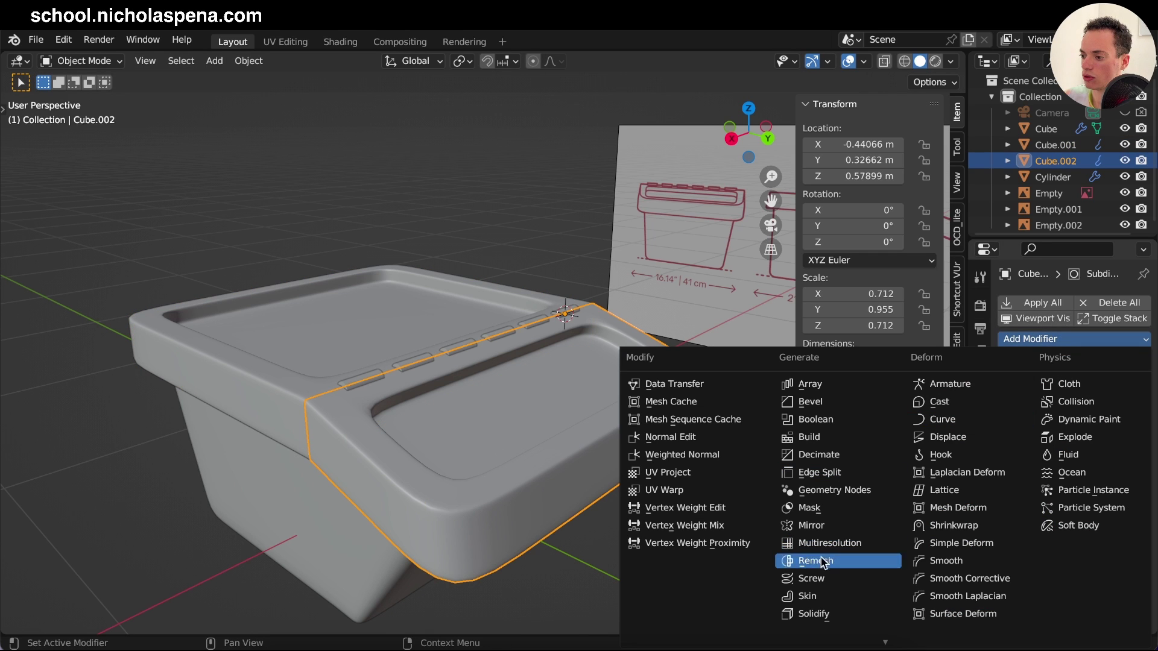
left_click(822, 615)
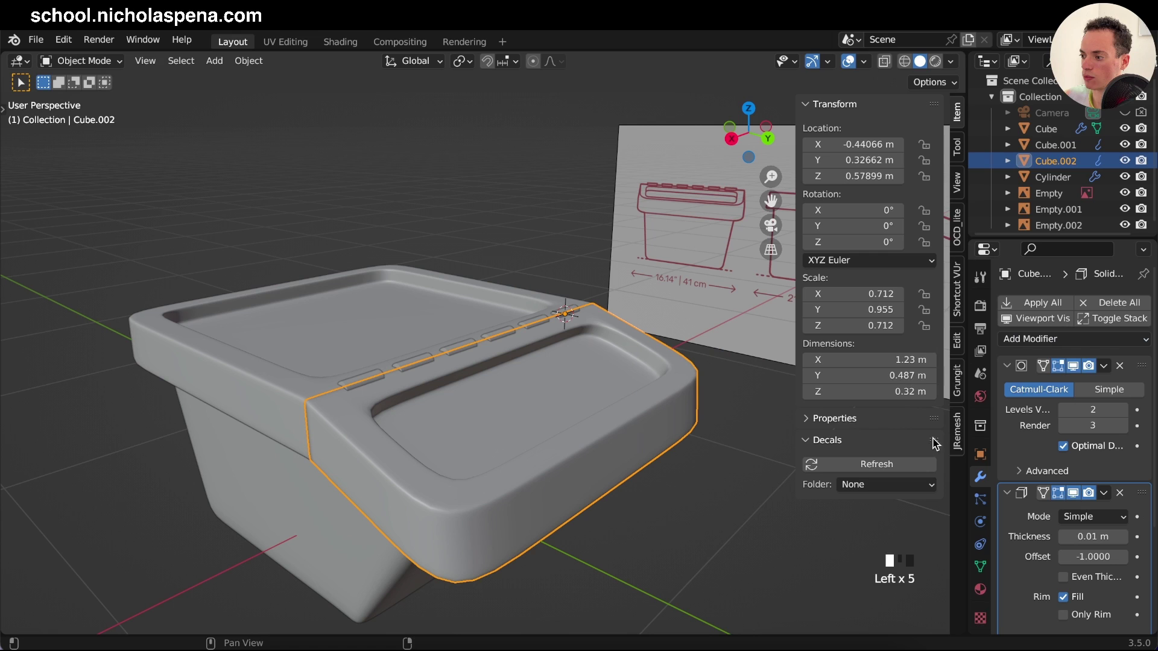
left_click(1067, 580)
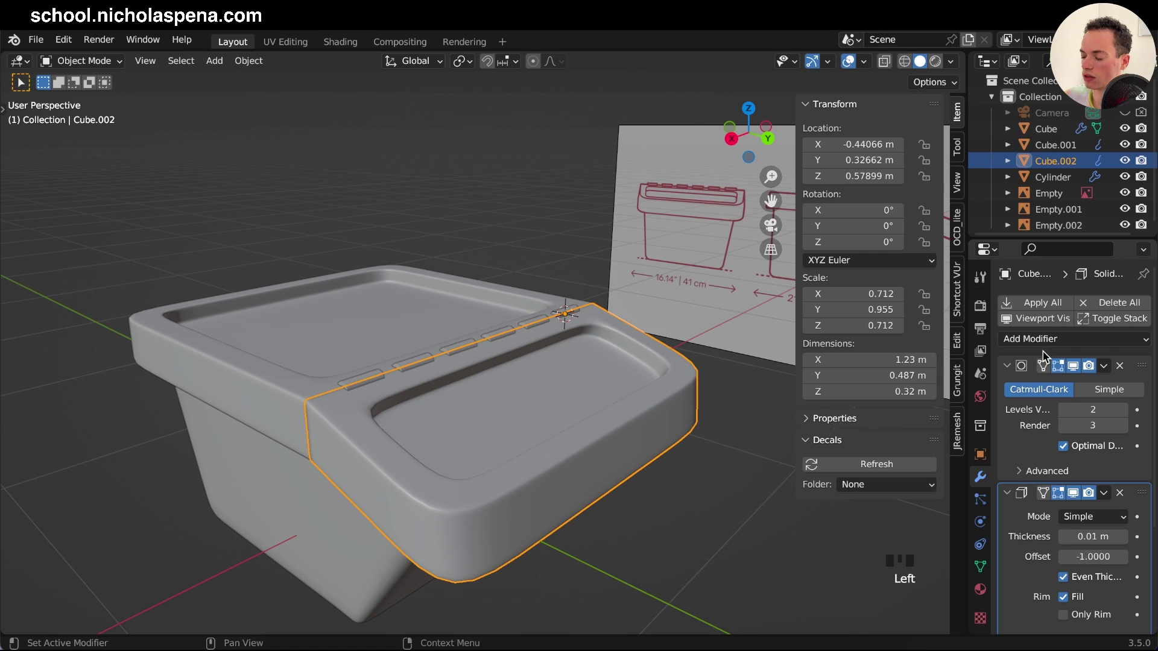
left_click(430, 316)
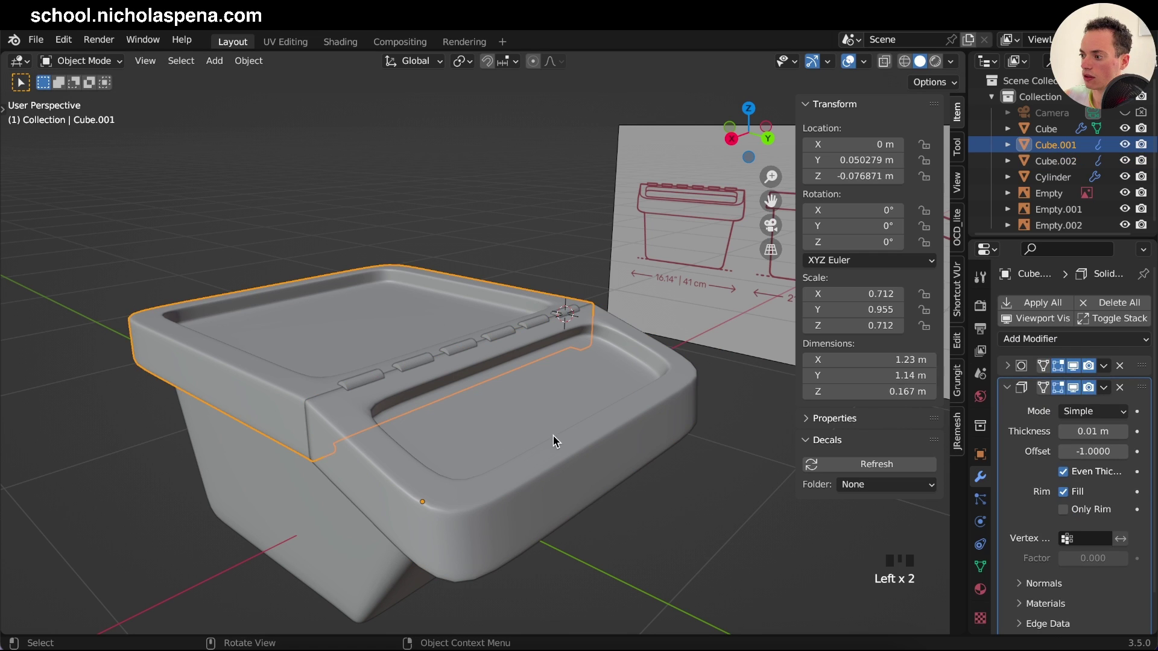
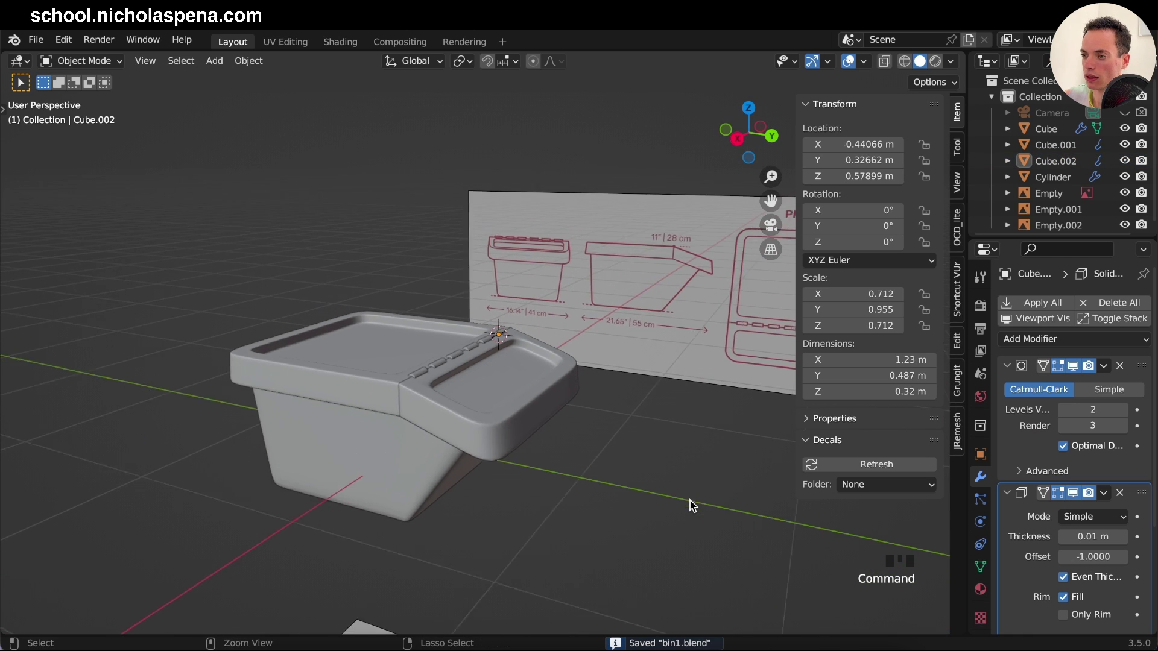
Step: Hide the reference empties, swing Cube.002 open about X to inspect, then return it closed
left_click_drag(1127, 188, 637, 378)
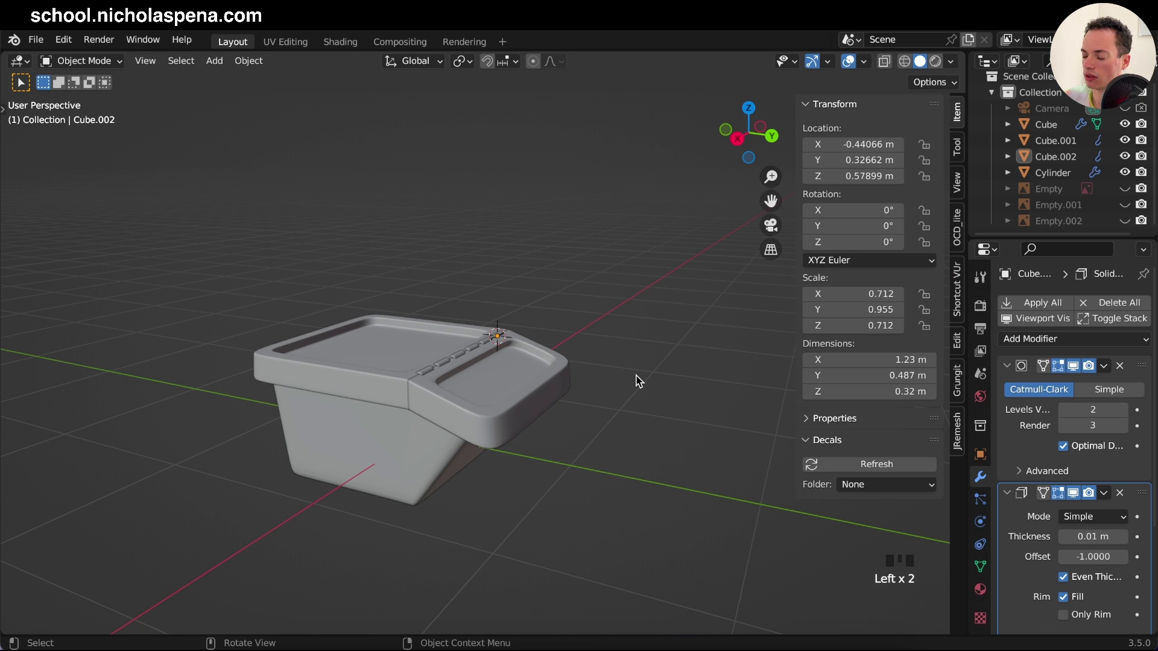
key("n")
left_click(566, 378)
key("r")
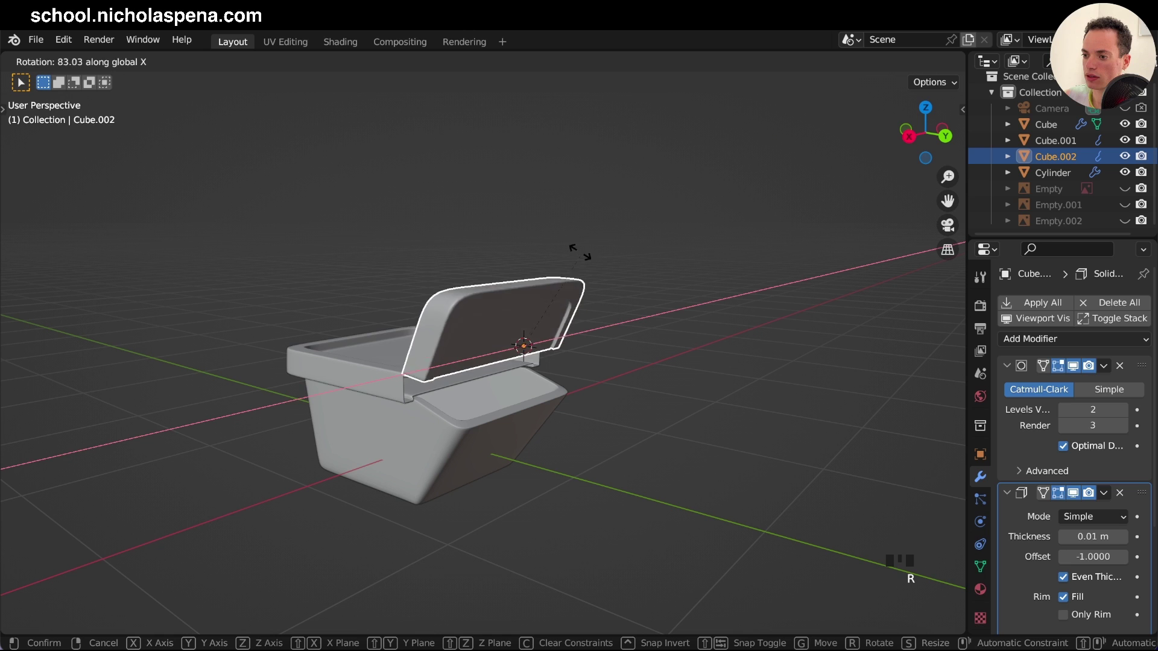
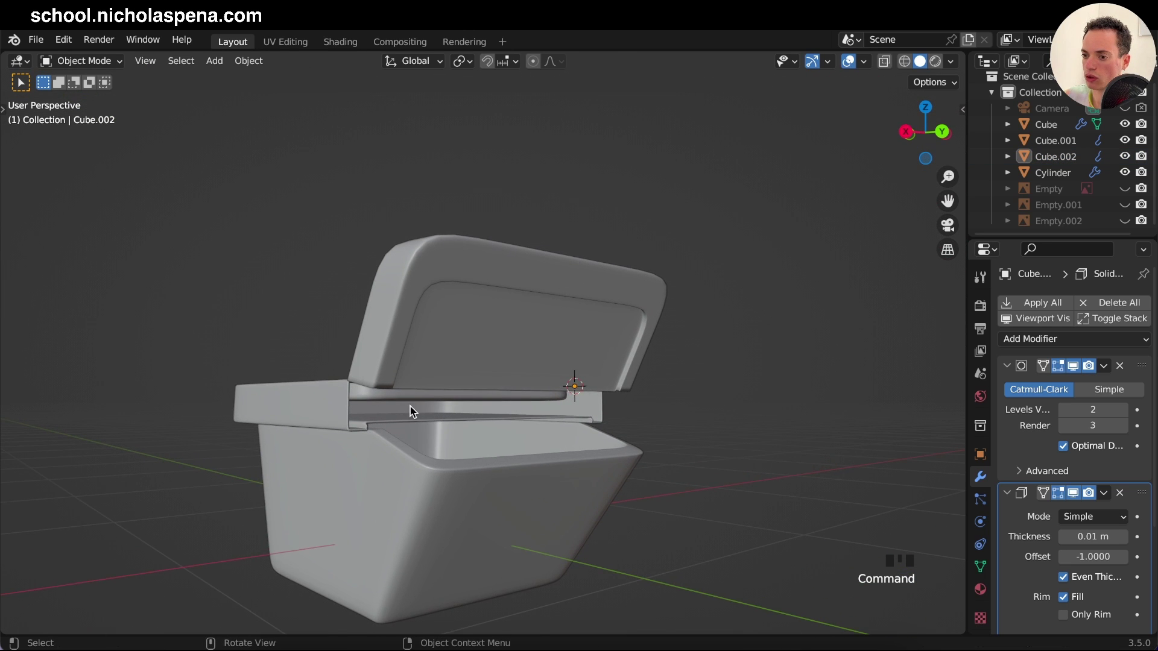
key("Tab")
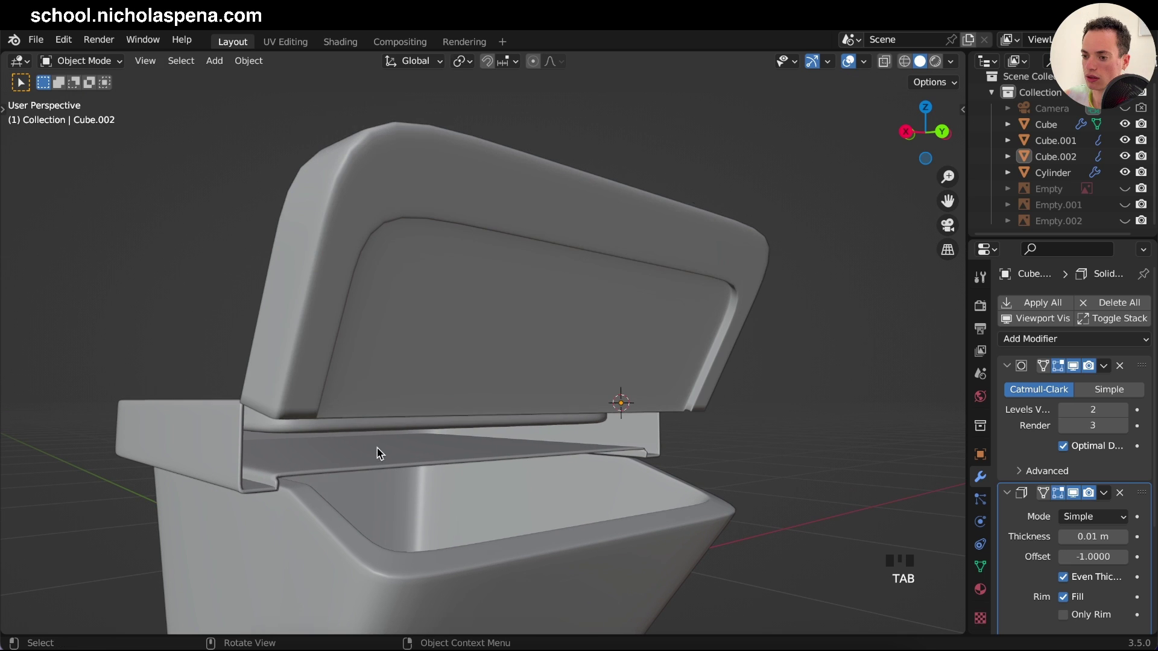
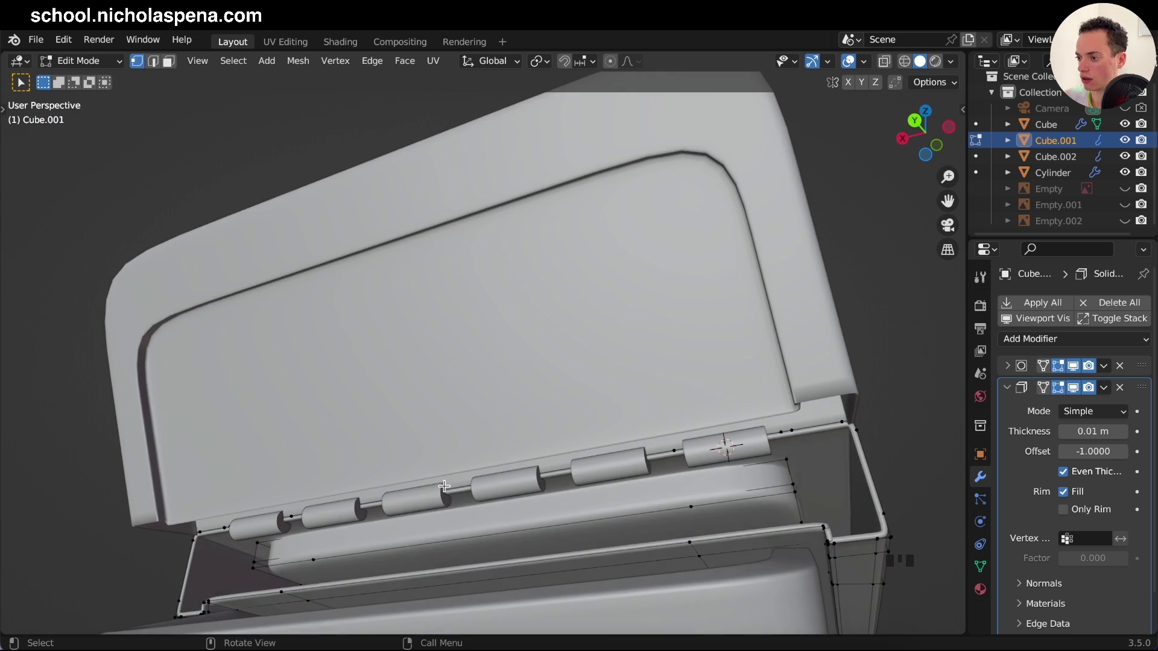
left_click(578, 522)
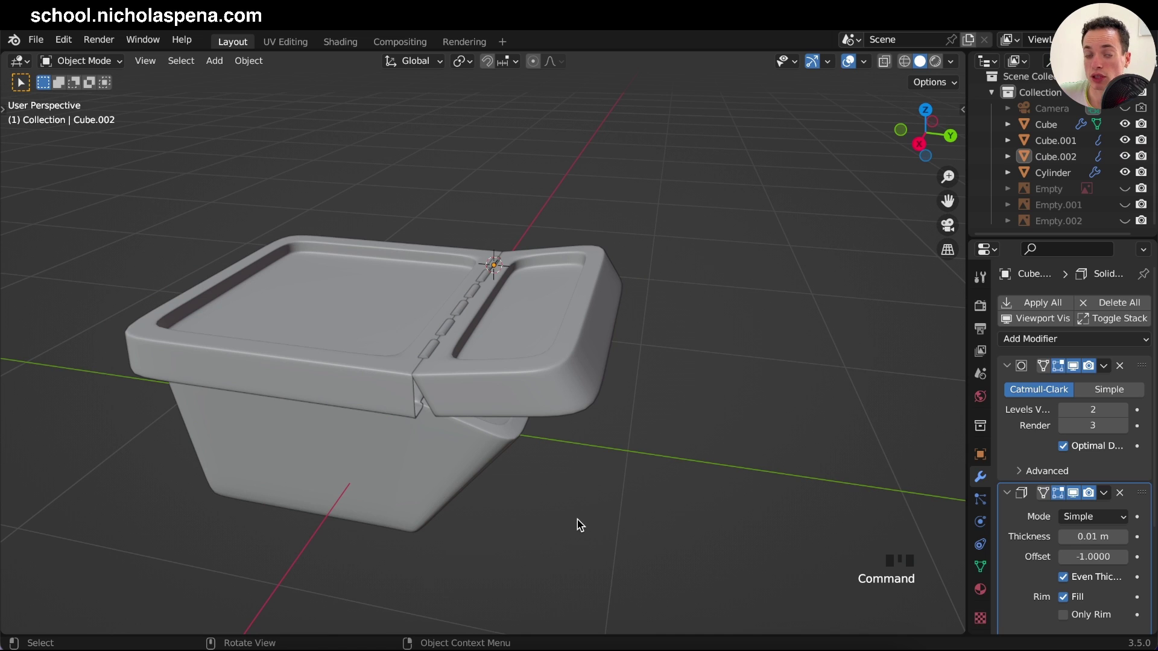